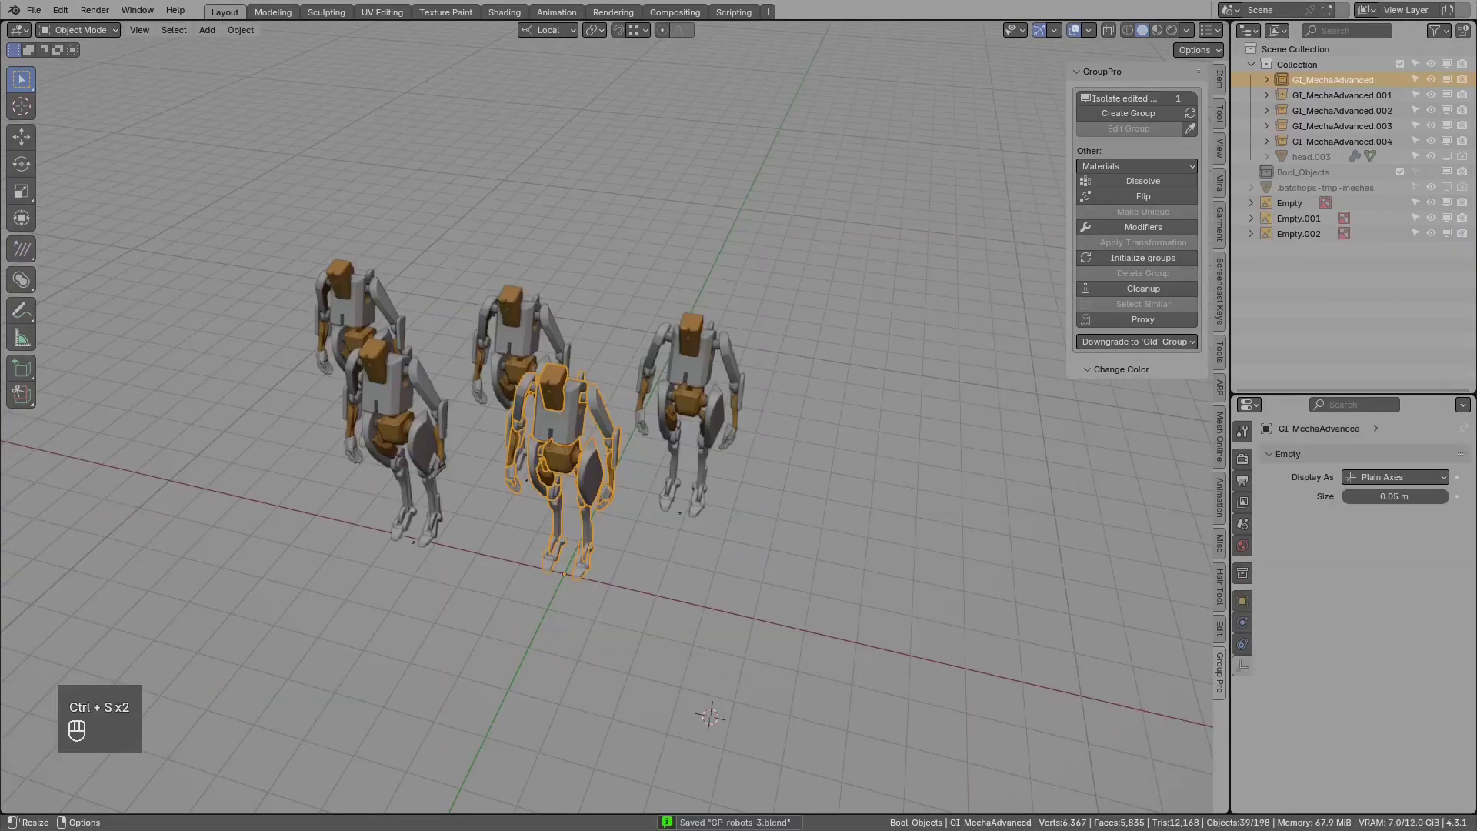
# Frame the row of robots and select the right robot's group empty for the GroupPro tools.
pyautogui.moveTo(657, 379); pyautogui.dragTo(625, 391)
pyautogui.moveTo(650, 381); pyautogui.dragTo(755, 379)
pyautogui.press('g')
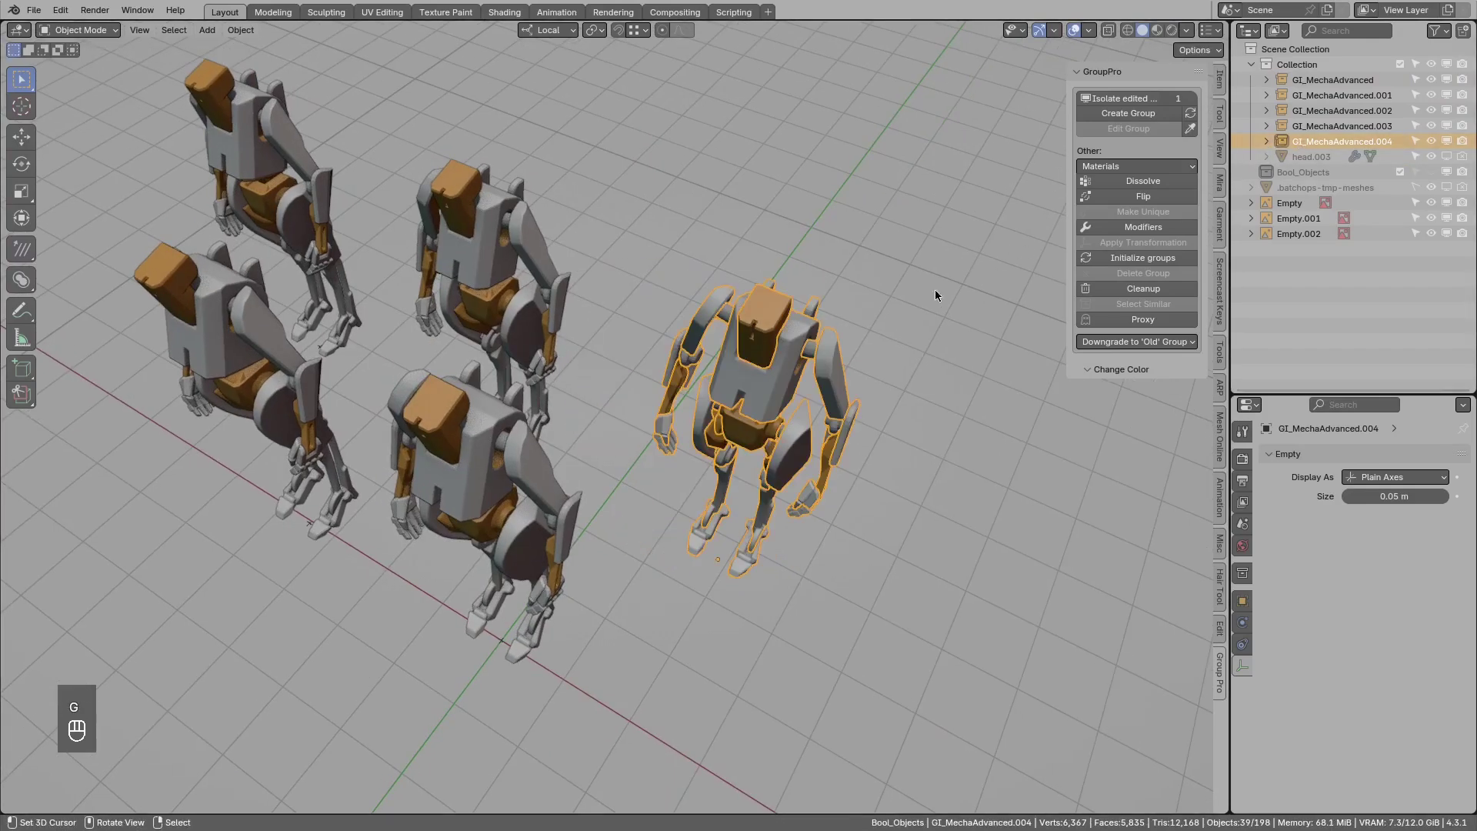
pyautogui.middleClick(1249, 600)
pyautogui.middleClick(753, 417)
pyautogui.middleClick(746, 399)
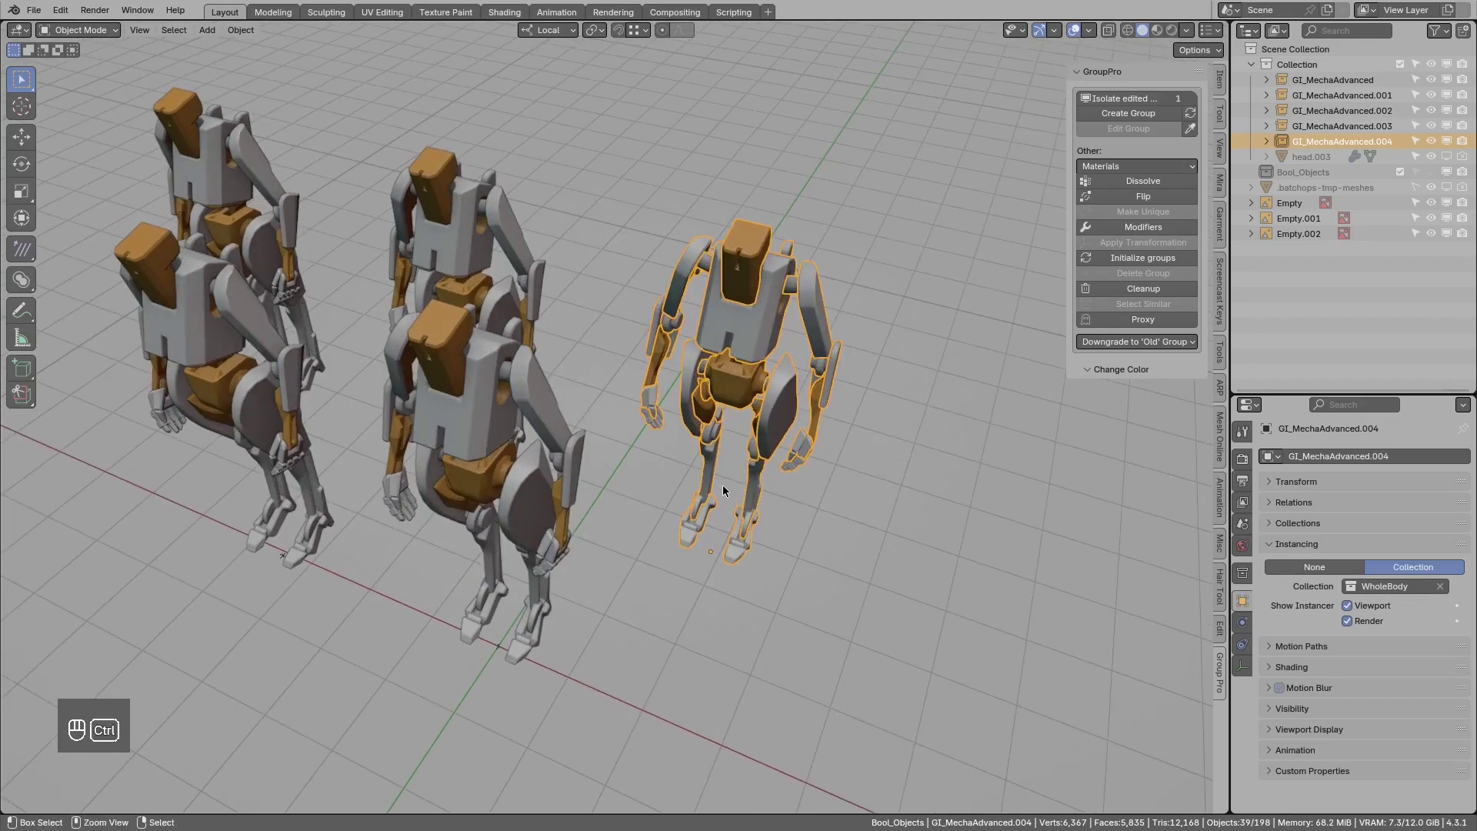
# Update the robot empties to mesh groups via the pie and inspect the GPro_Instance modifier instancing WholeBody.
pyautogui.press('ctrl+x')
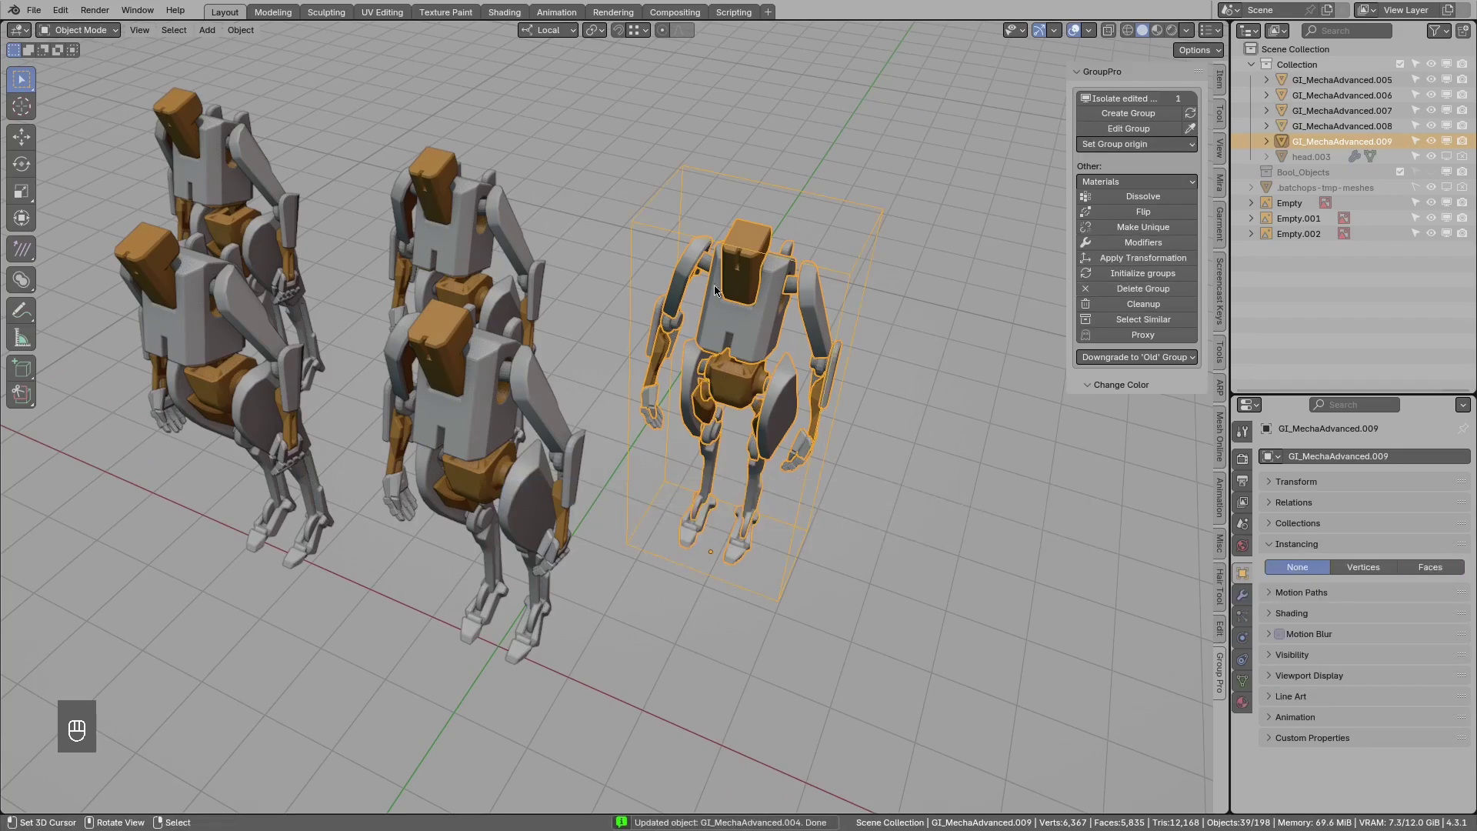
pyautogui.middleClick(713, 330)
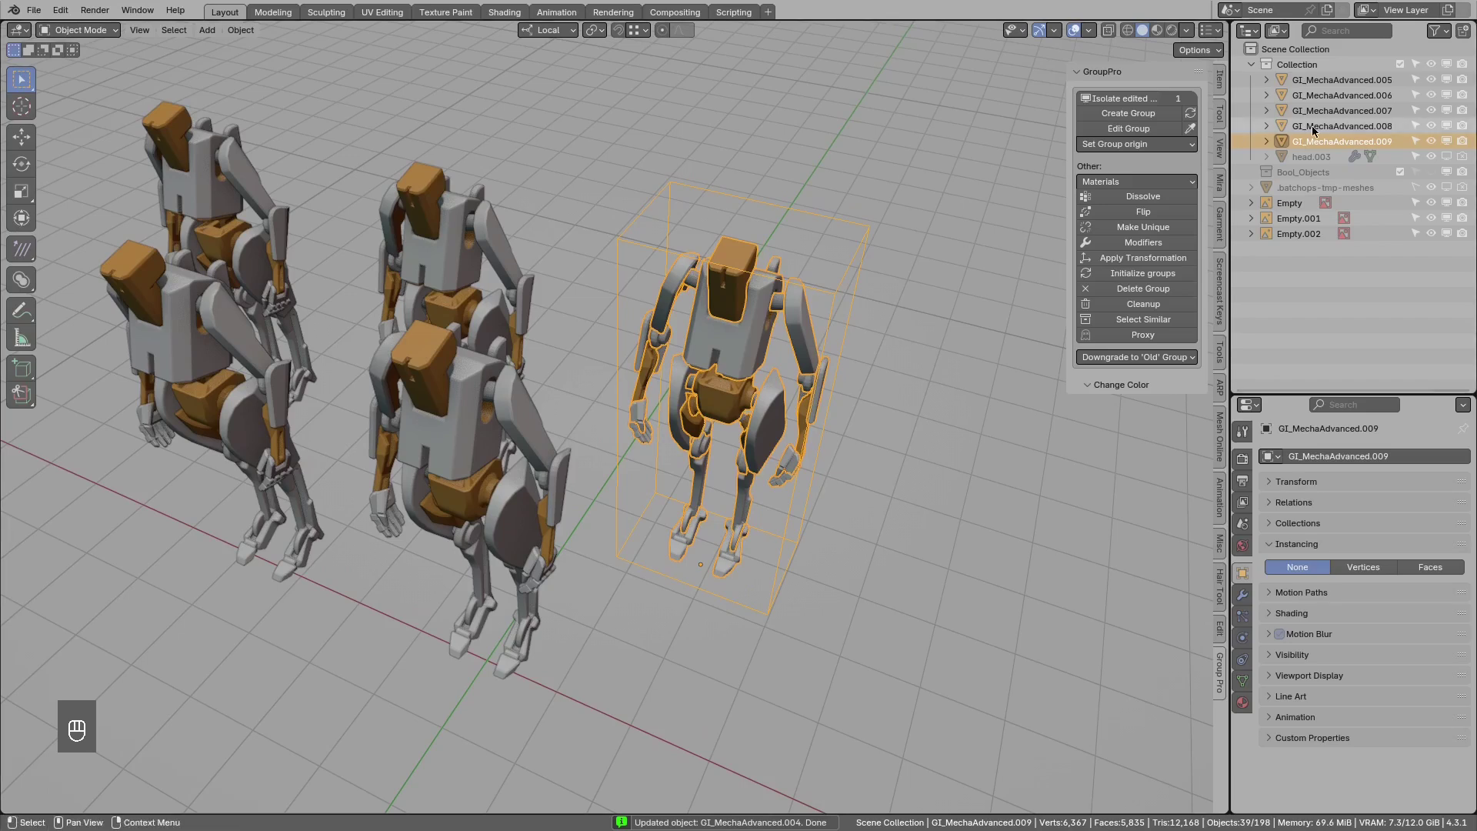
pyautogui.moveTo(1297, 143); pyautogui.dragTo(1402, 487)
pyautogui.moveTo(679, 395); pyautogui.dragTo(801, 350)
pyautogui.middleClick(645, 372)
pyautogui.press('ctrl+x')
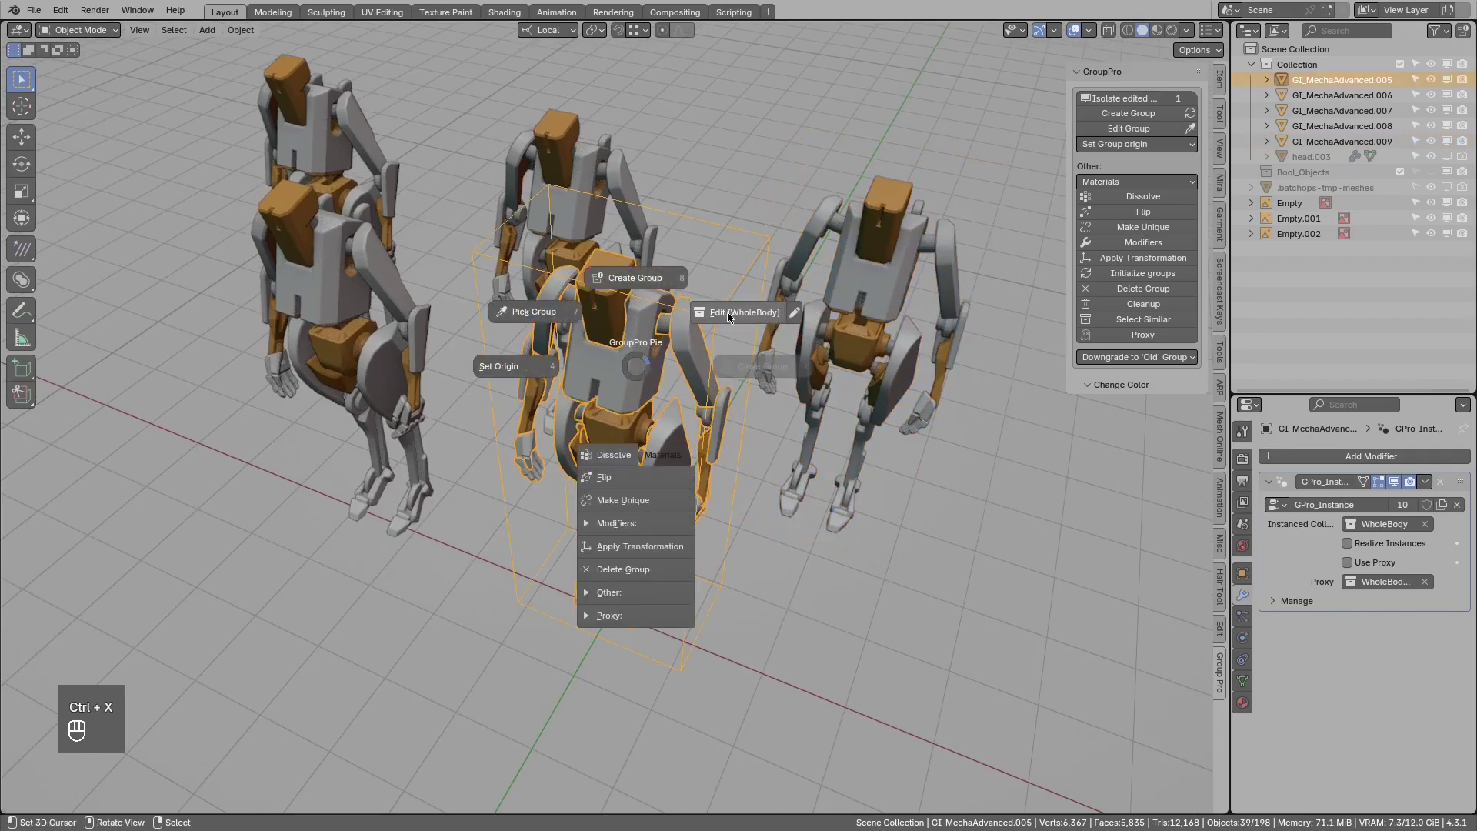
# Select a robot and enter edit mode on its WholeBody group from the GroupPro pie.
pyautogui.click(629, 366)
pyautogui.click(657, 393)
pyautogui.click(625, 420)
pyautogui.press('ctrl+x')
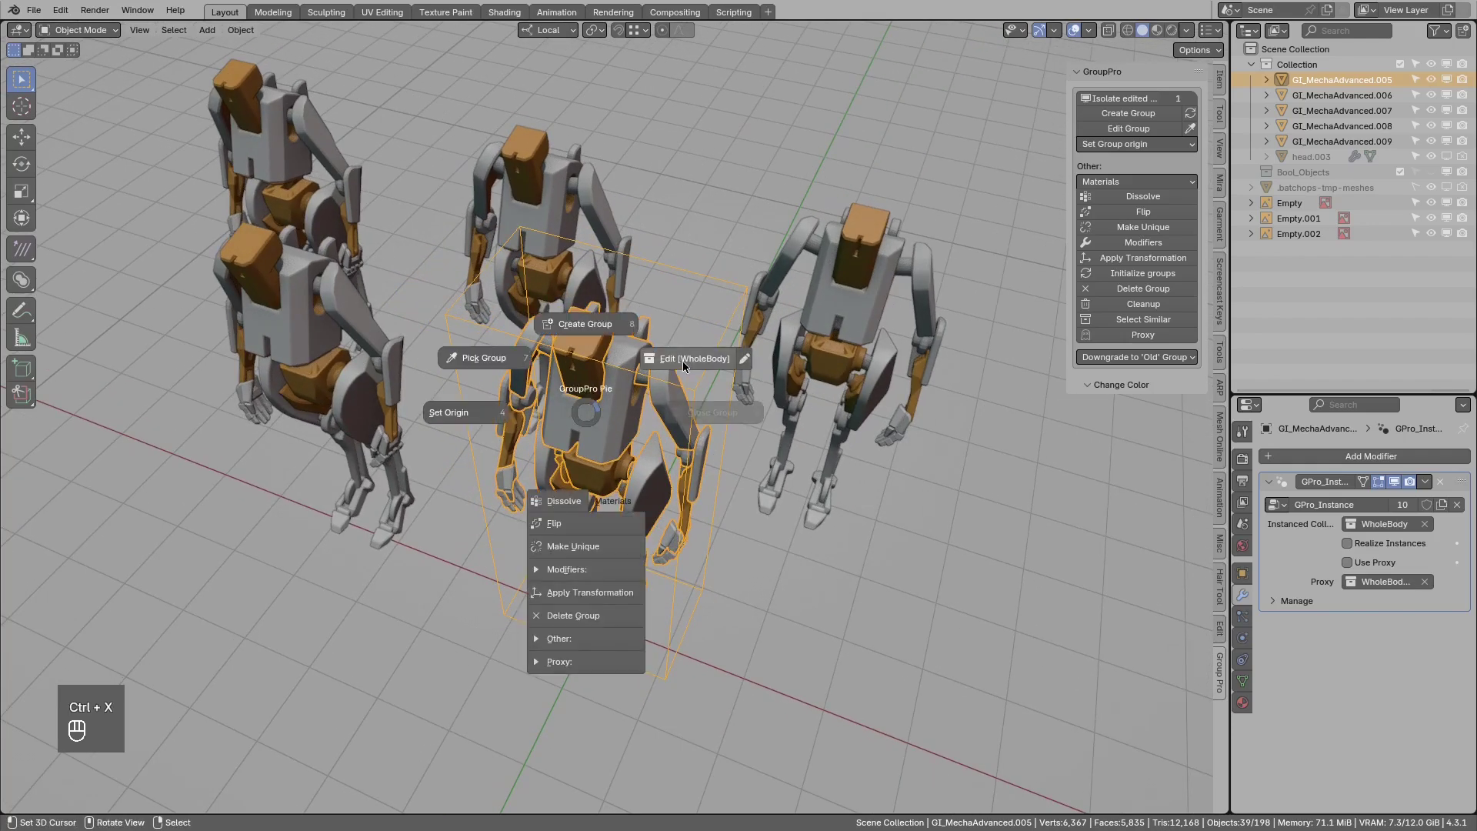
pyautogui.click(657, 404)
pyautogui.press('g')
pyautogui.press('KP_Decimal')
# Zoom onto the arm piece and toggle its Subdivision level with Ctrl+1 and Ctrl+2.
pyautogui.press('ctrl+x')
pyautogui.moveTo(627, 371); pyautogui.dragTo(569, 355)
pyautogui.moveTo(620, 314); pyautogui.dragTo(621, 345)
pyautogui.moveTo(591, 345); pyautogui.dragTo(638, 334)
pyautogui.press('ctrl+1')
pyautogui.press('ctrl+2')
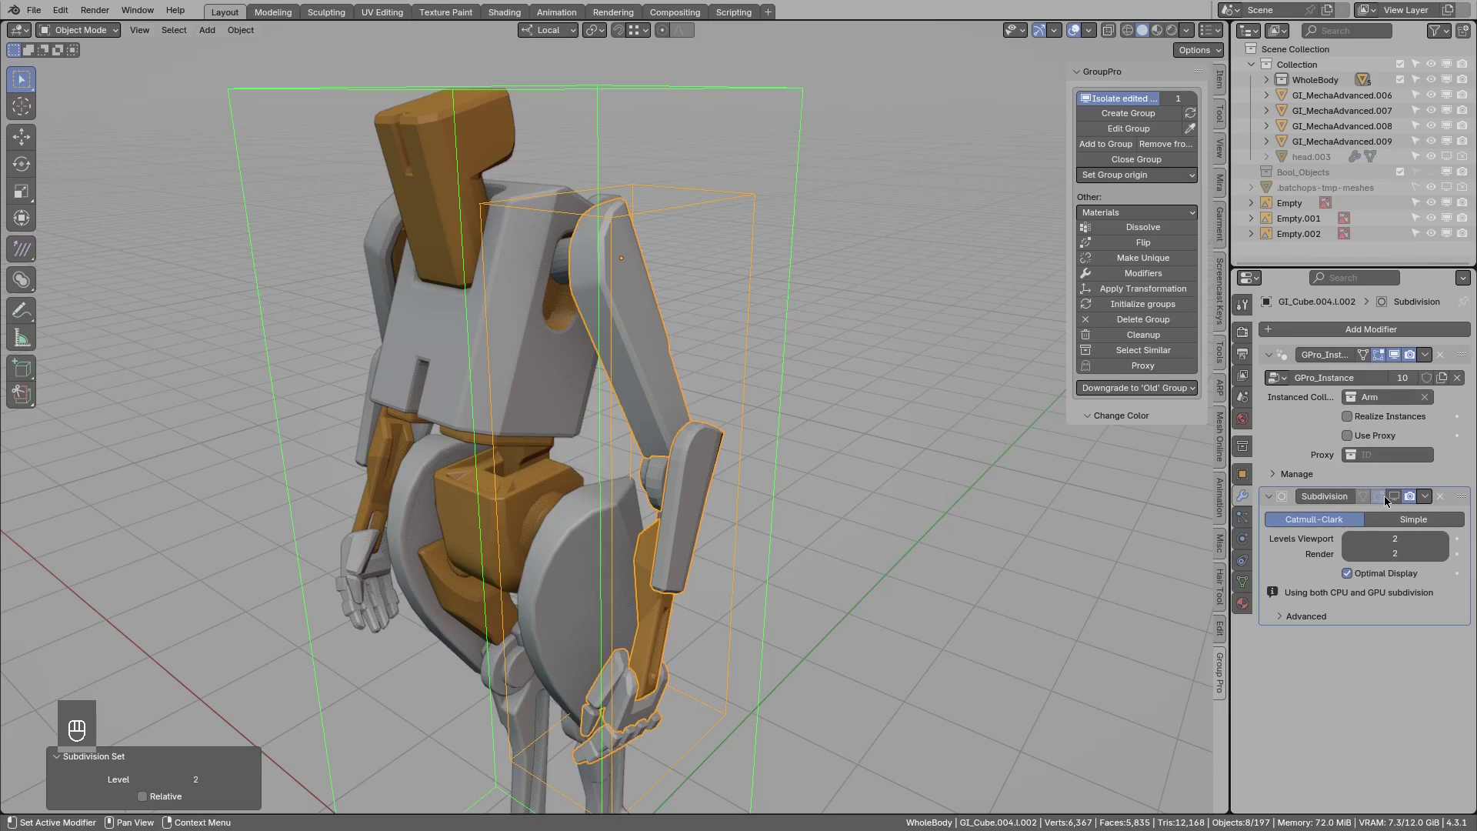
# Enable Realize Instances on the arm's GPro_Instance modifier and inspect the realized geometry.
pyautogui.middleClick(852, 454)
pyautogui.moveTo(1352, 419); pyautogui.dragTo(1353, 426)
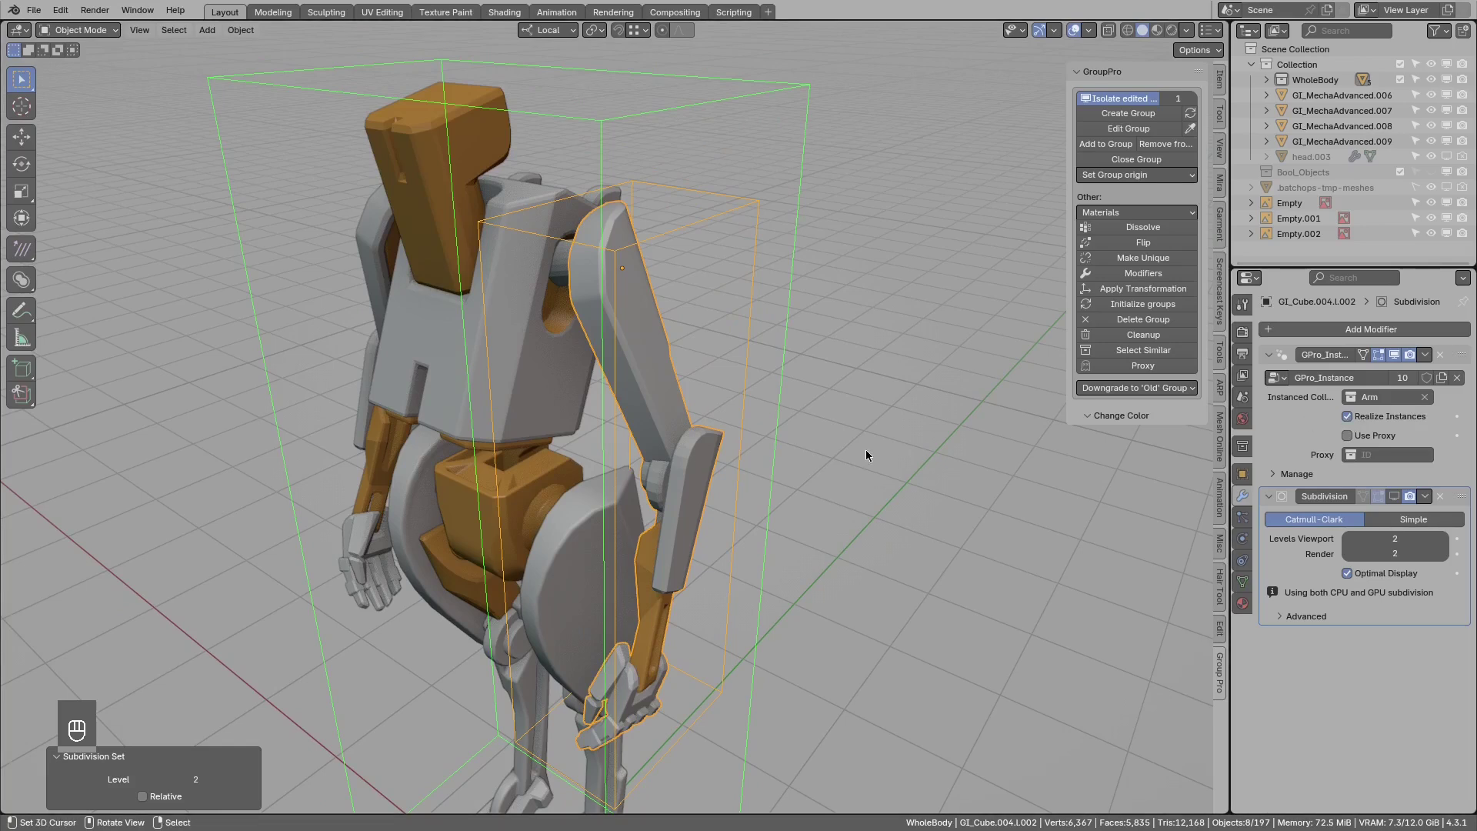
pyautogui.moveTo(771, 448); pyautogui.dragTo(752, 439)
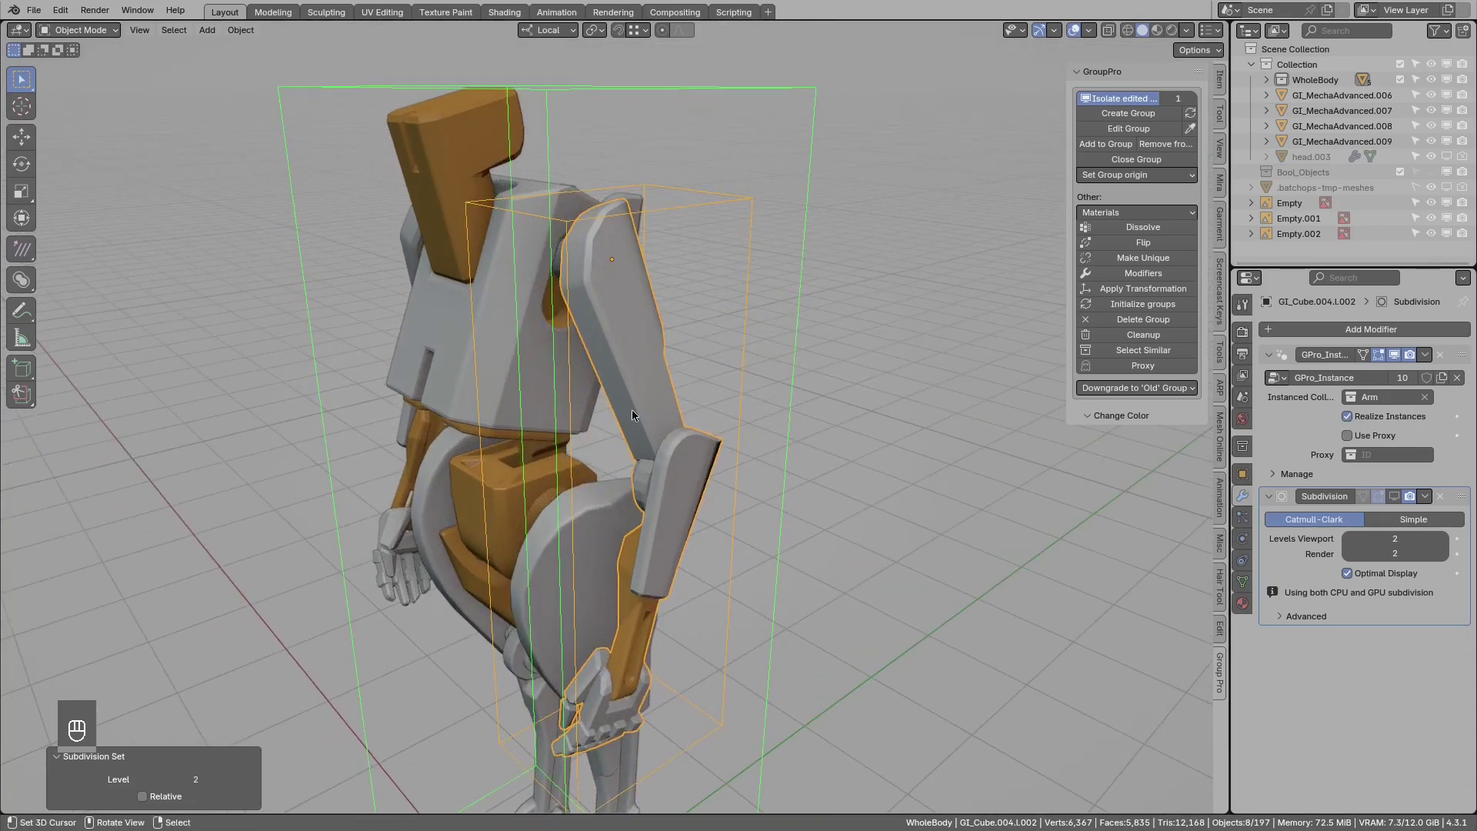
pyautogui.middleClick(643, 398)
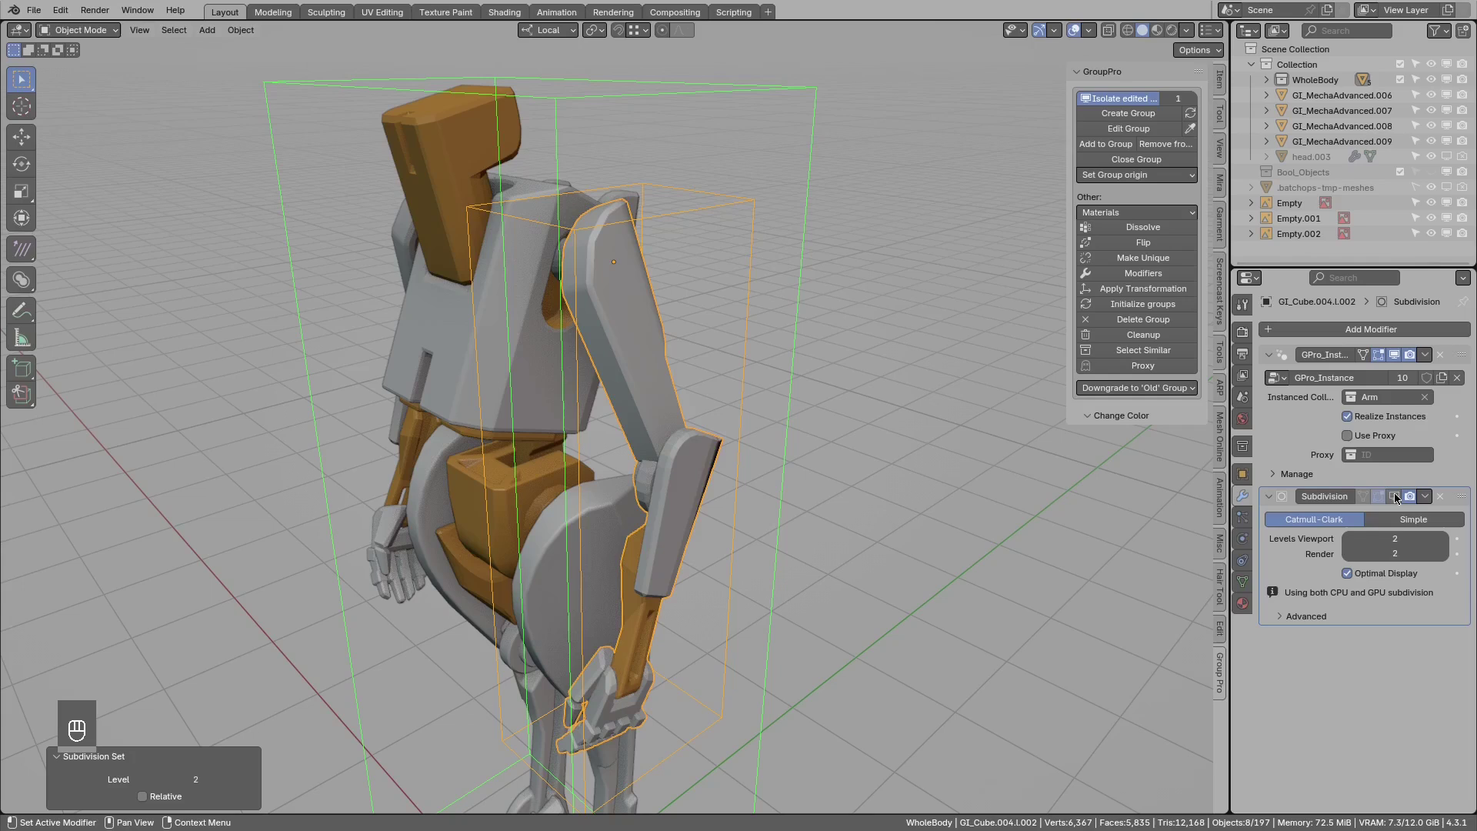
pyautogui.moveTo(662, 448); pyautogui.dragTo(628, 426)
pyautogui.moveTo(633, 451); pyautogui.dragTo(610, 328)
# Inspect the shoulder and switch the arm's Subdivision smoothing on and back off.
pyautogui.middleClick(591, 449)
pyautogui.moveTo(551, 480); pyautogui.dragTo(583, 523)
pyautogui.moveTo(651, 286); pyautogui.dragTo(629, 435)
pyautogui.middleClick(643, 435)
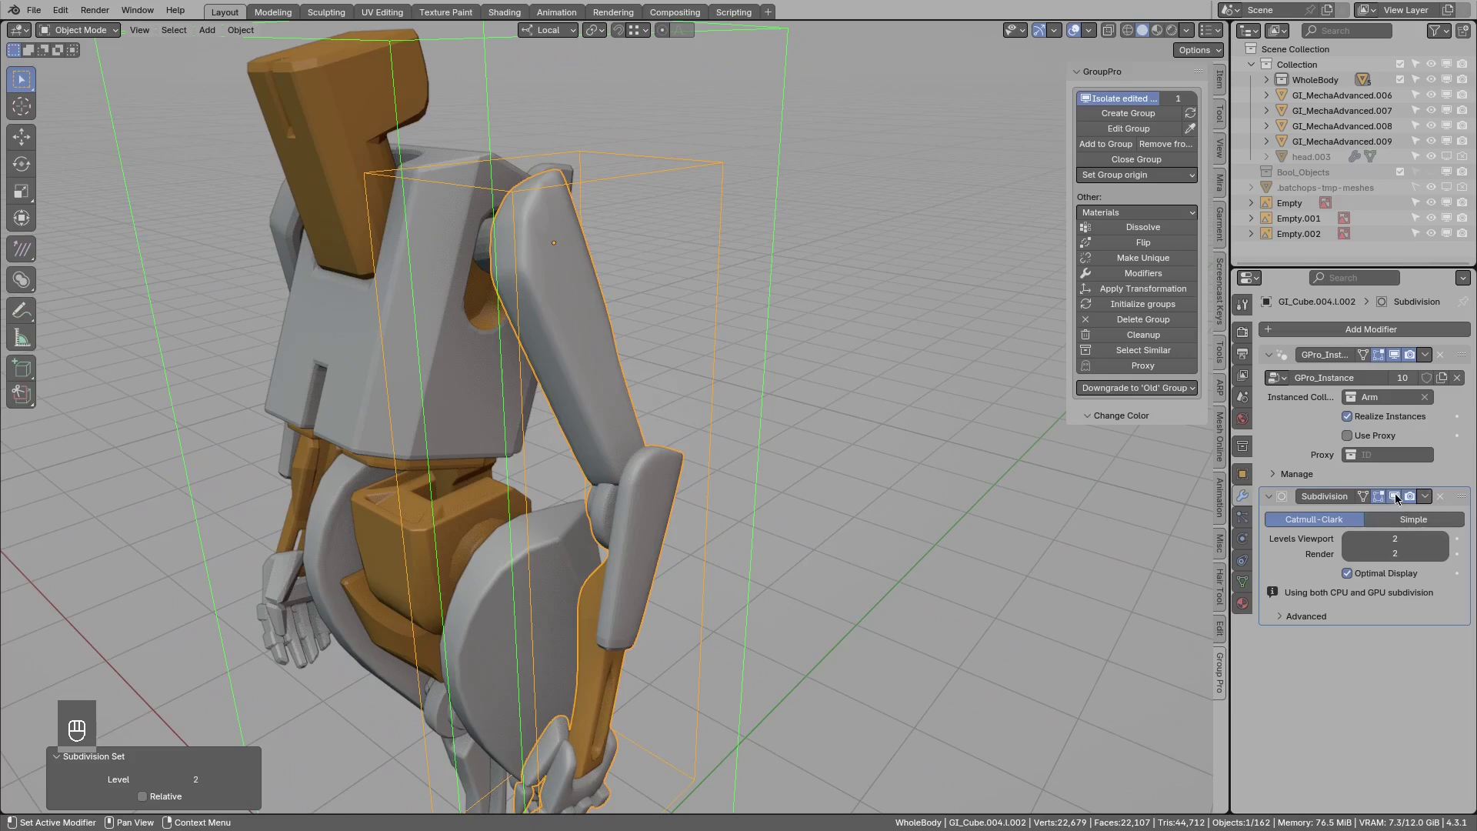
pyautogui.middleClick(1401, 500)
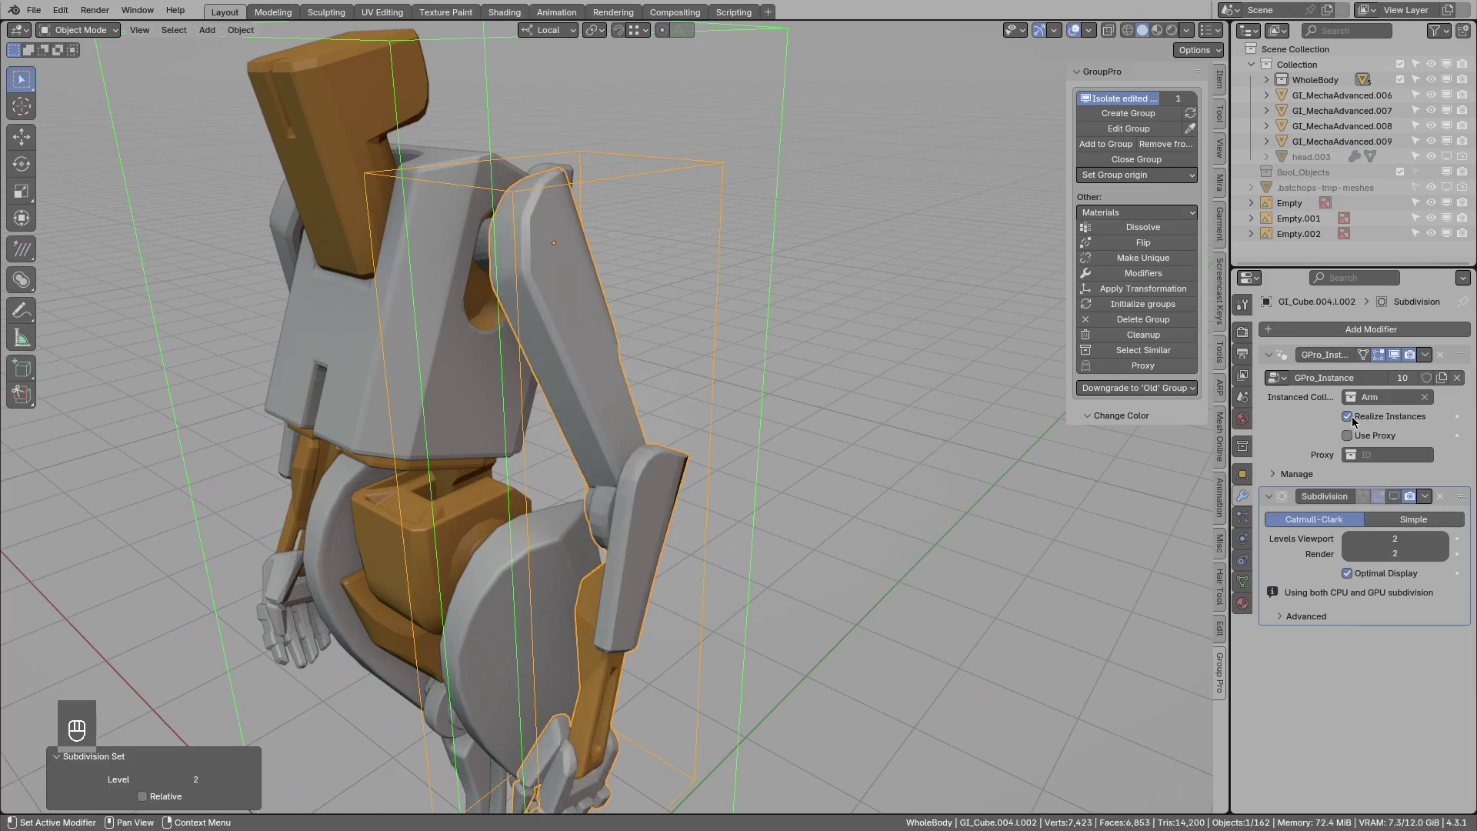
pyautogui.middleClick(1358, 422)
pyautogui.moveTo(1435, 363); pyautogui.dragTo(856, 448)
pyautogui.moveTo(856, 448); pyautogui.dragTo(1132, 469)
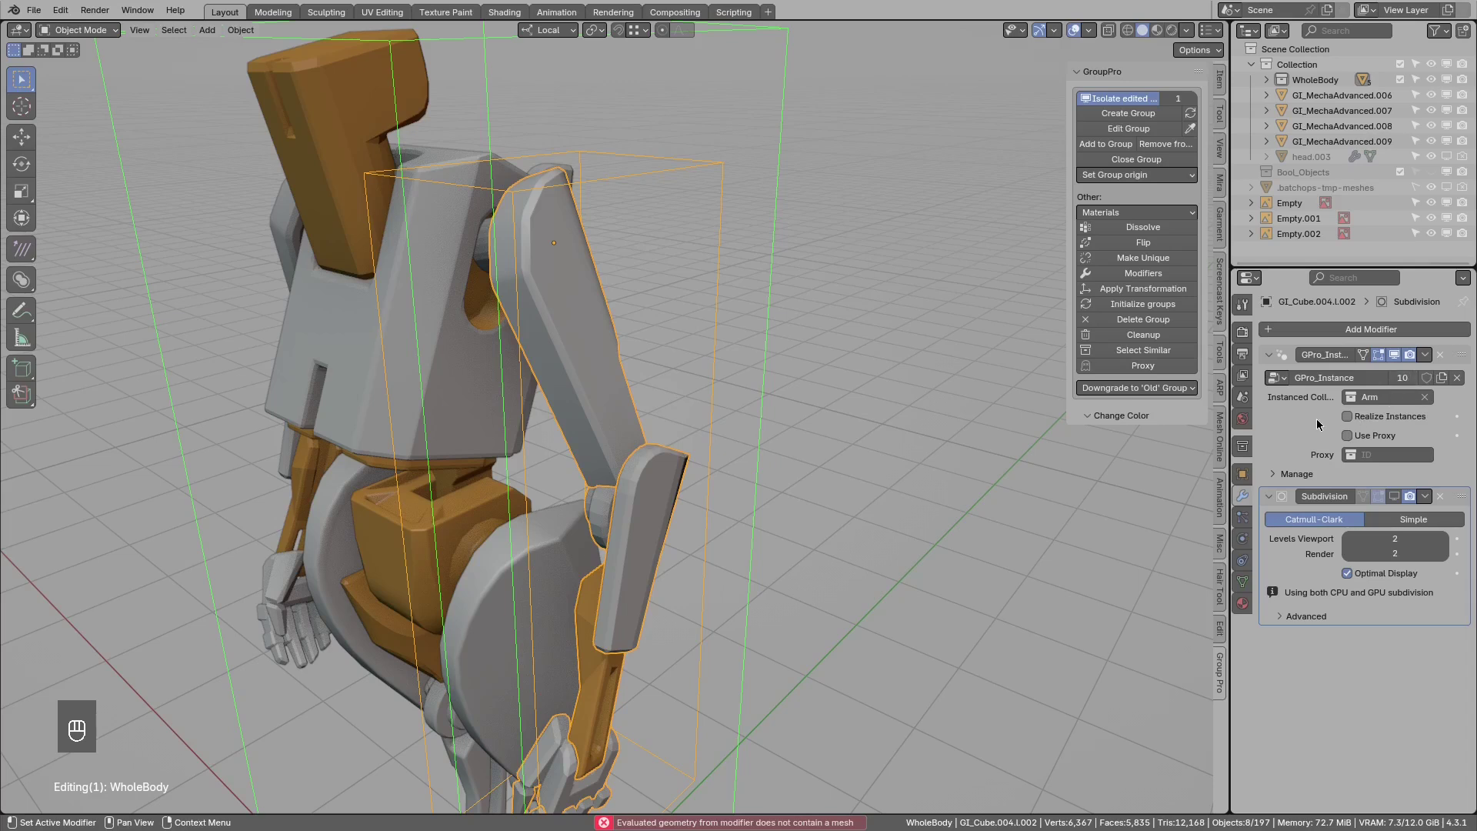
pyautogui.click(1355, 422)
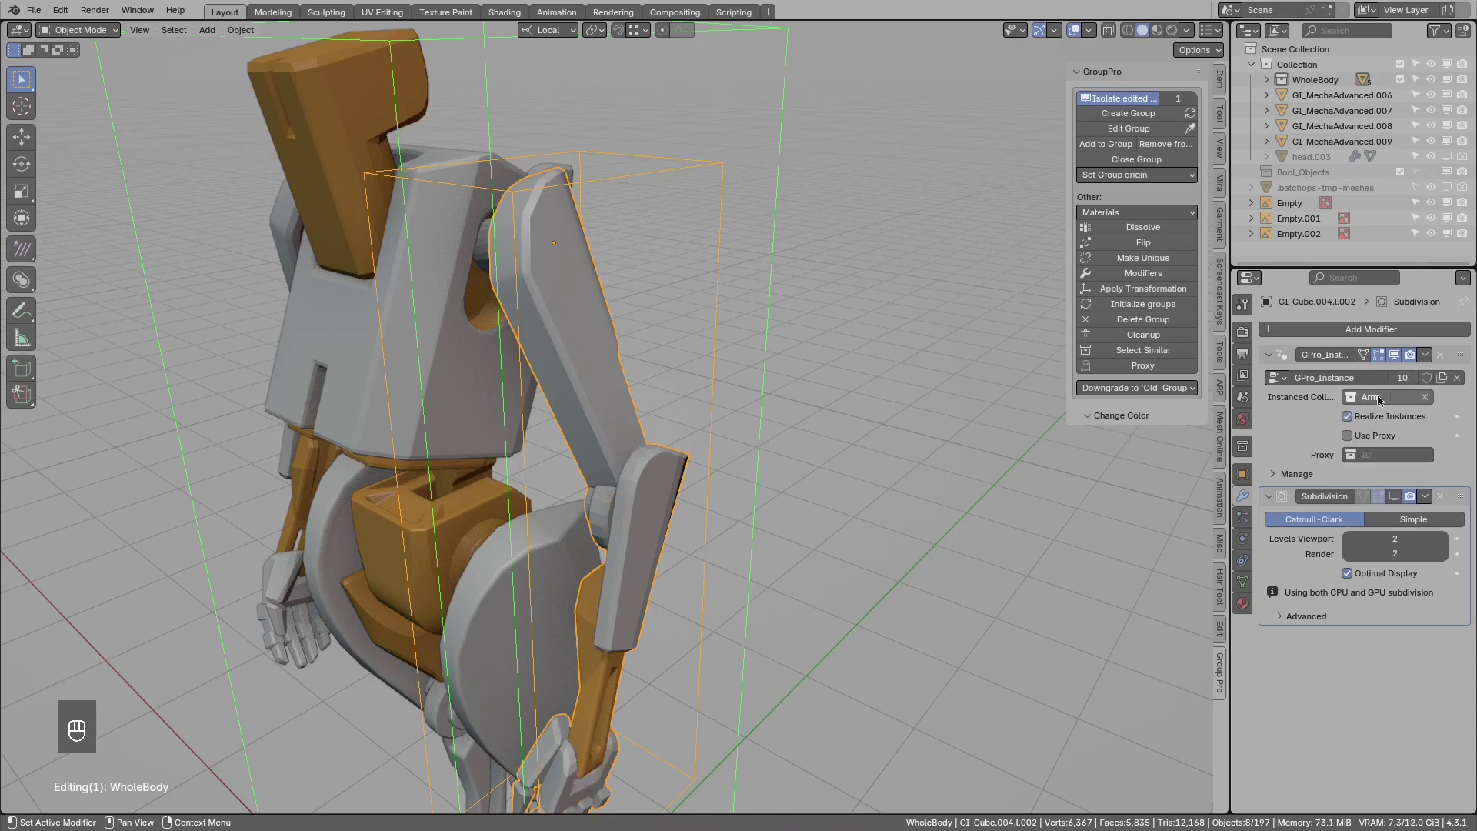
pyautogui.moveTo(1433, 360); pyautogui.dragTo(1362, 380)
pyautogui.press('Tab')
pyautogui.moveTo(625, 425); pyautogui.dragTo(589, 399)
pyautogui.moveTo(594, 431); pyautogui.dragTo(619, 452)
pyautogui.moveTo(613, 425); pyautogui.dragTo(618, 384)
pyautogui.middleClick(618, 383)
pyautogui.middleClick(624, 391)
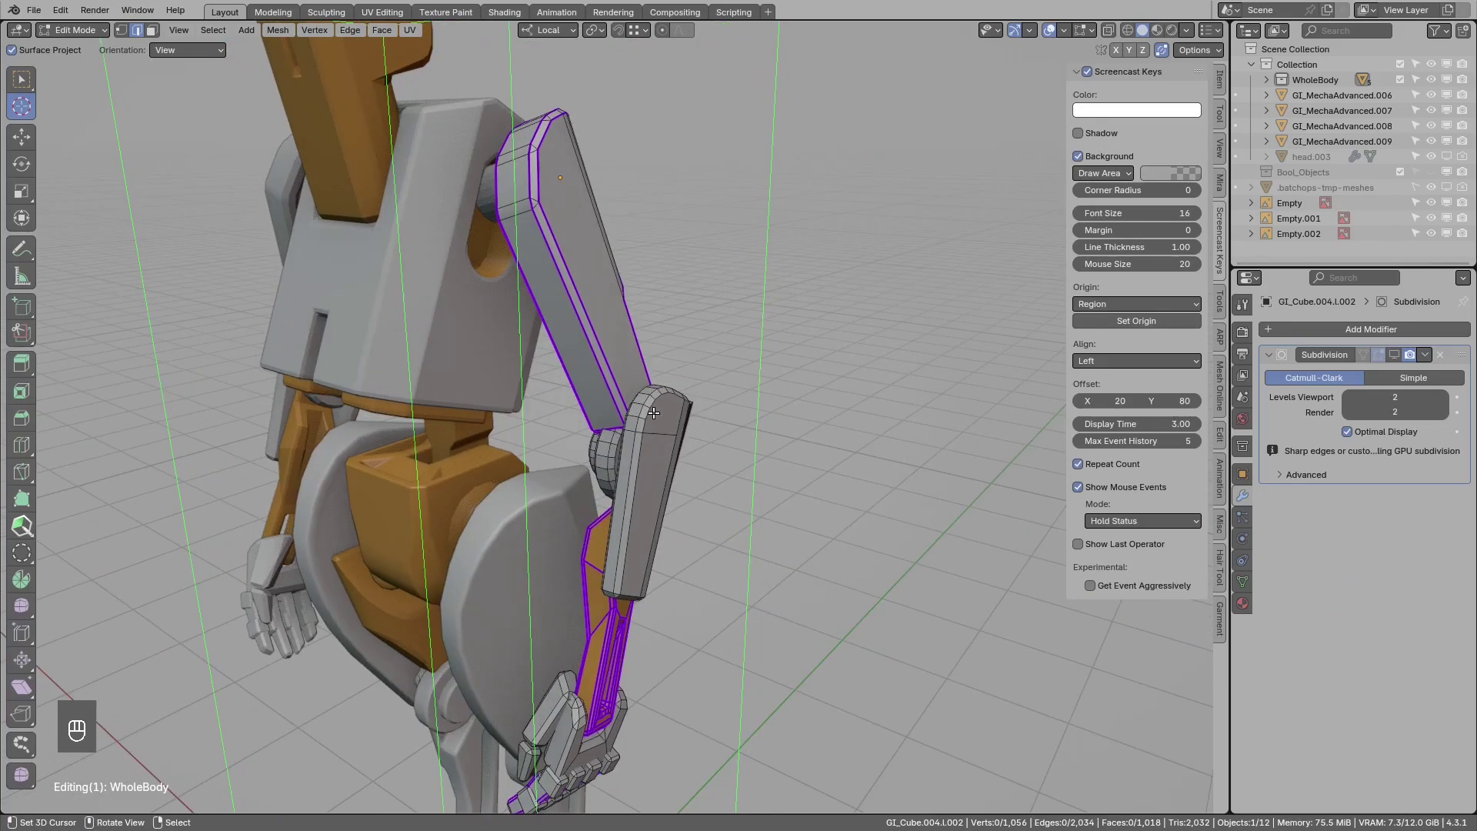
pyautogui.press('ctrl+z')
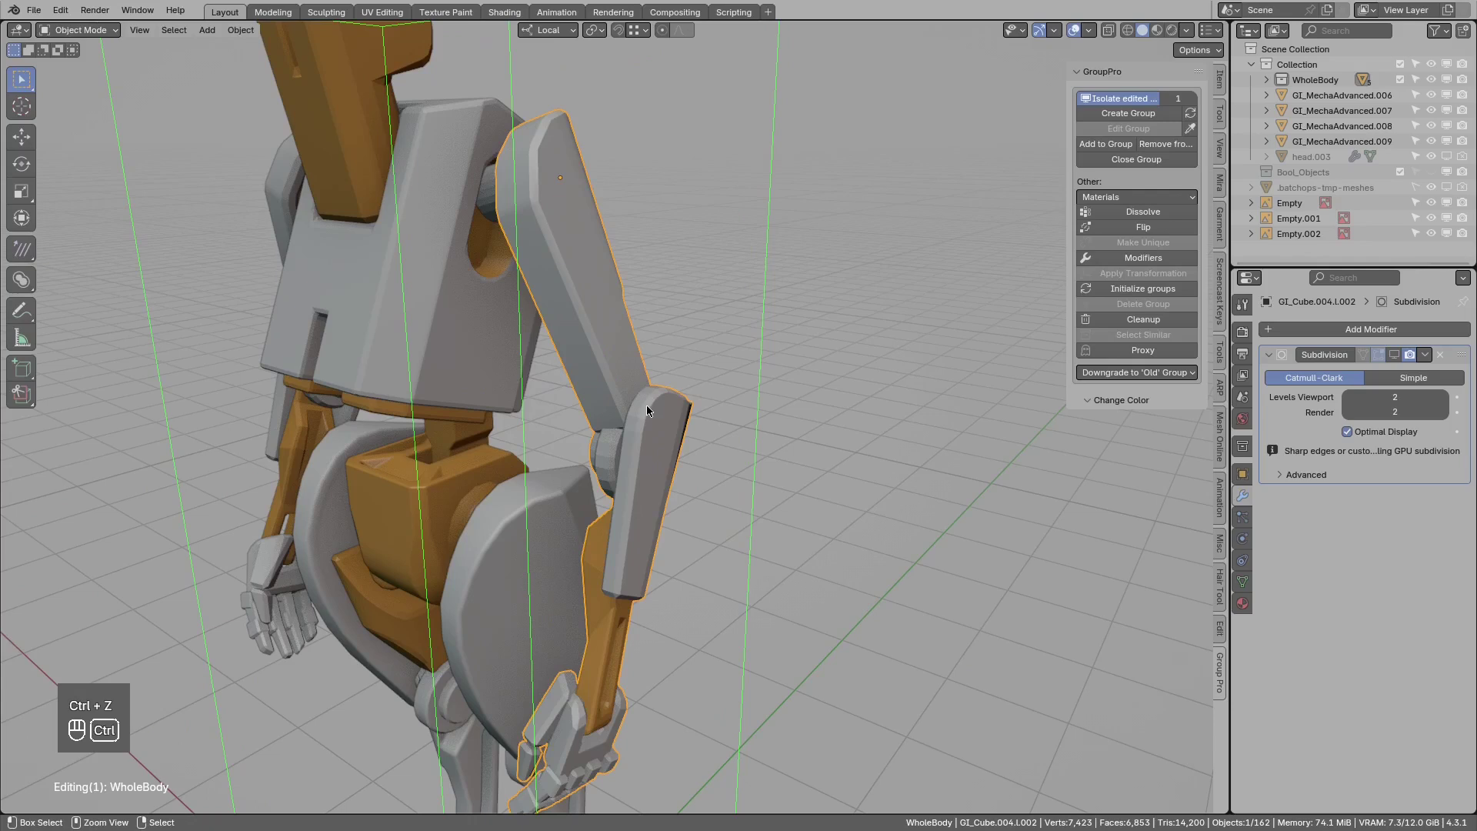
pyautogui.press('ctrl+z')
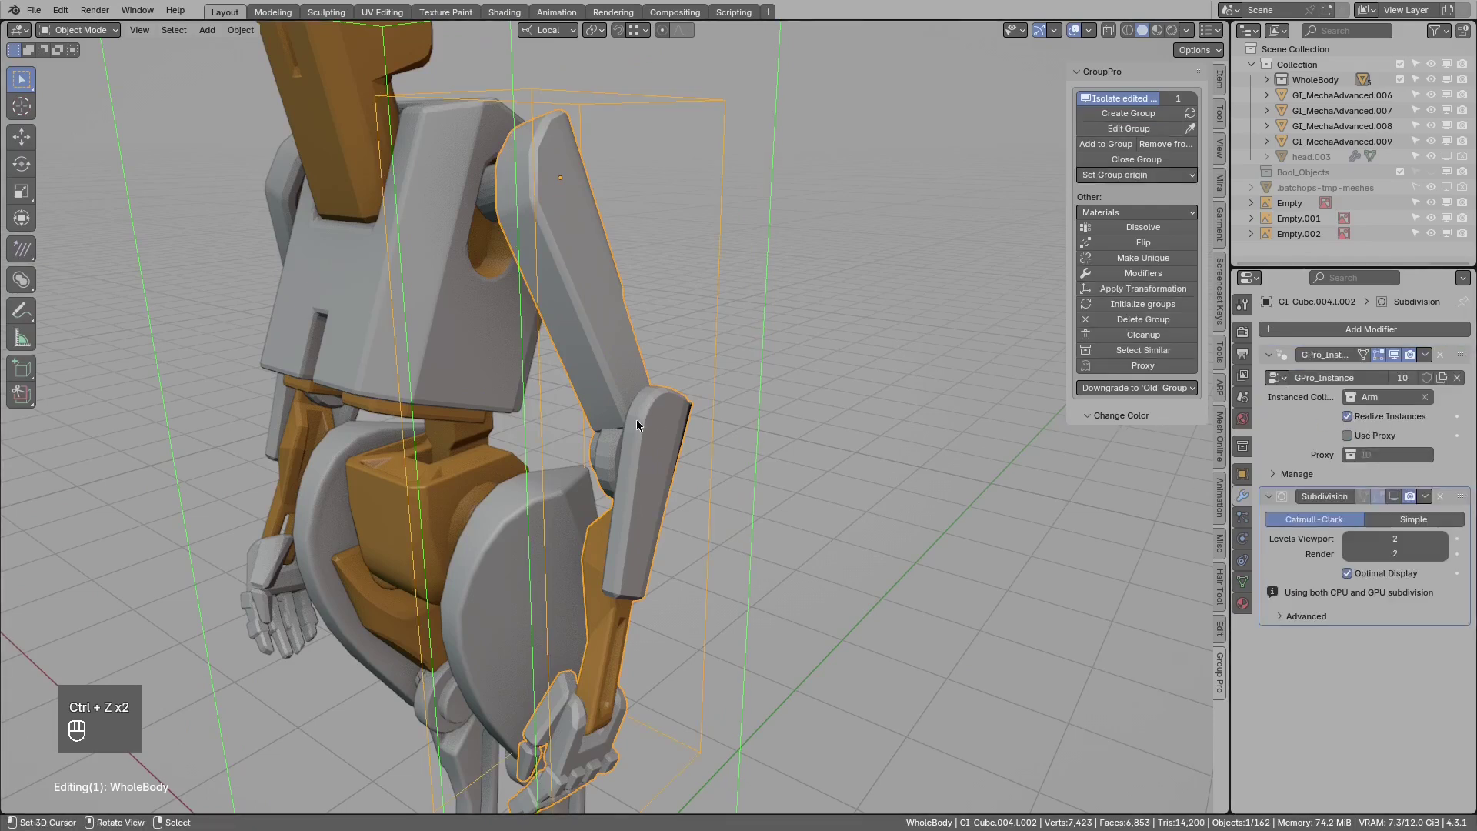
# Close the WholeBody group, then add a Monkey mesh and a Point light to the scene.
pyautogui.middleClick(637, 424)
pyautogui.press('ctrl+x')
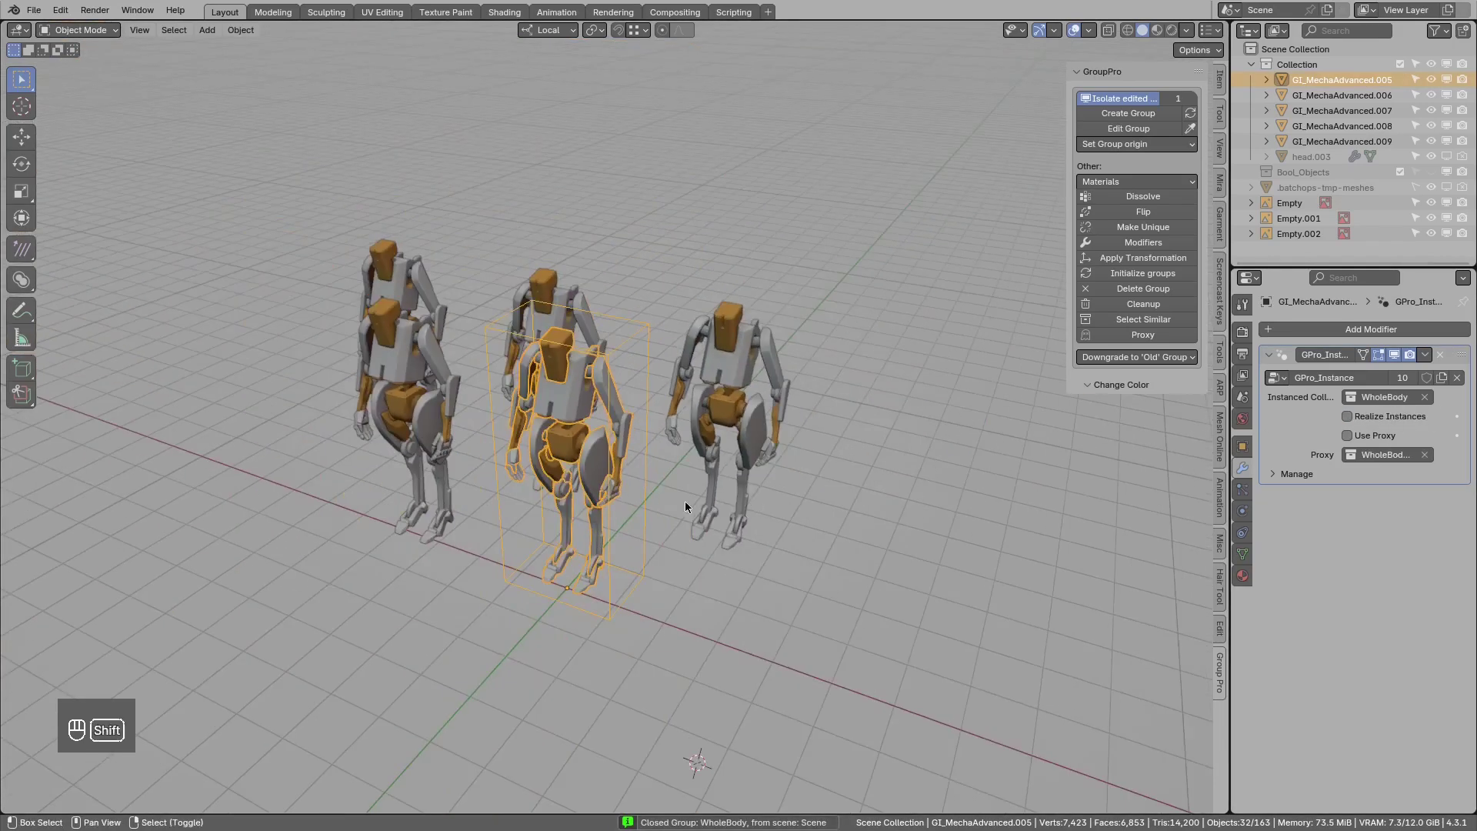
pyautogui.press('shift+a')
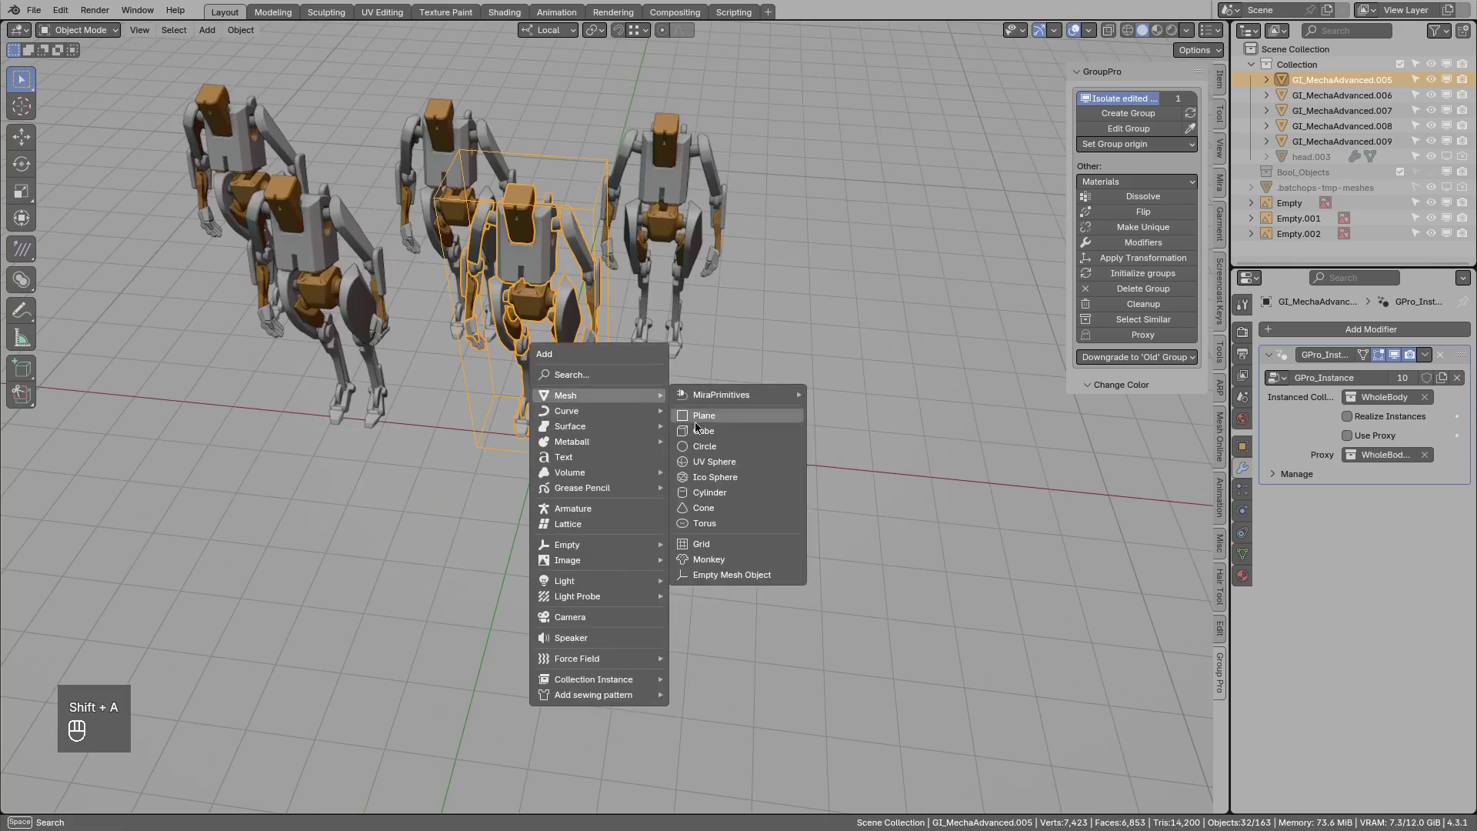
pyautogui.press('shift+a')
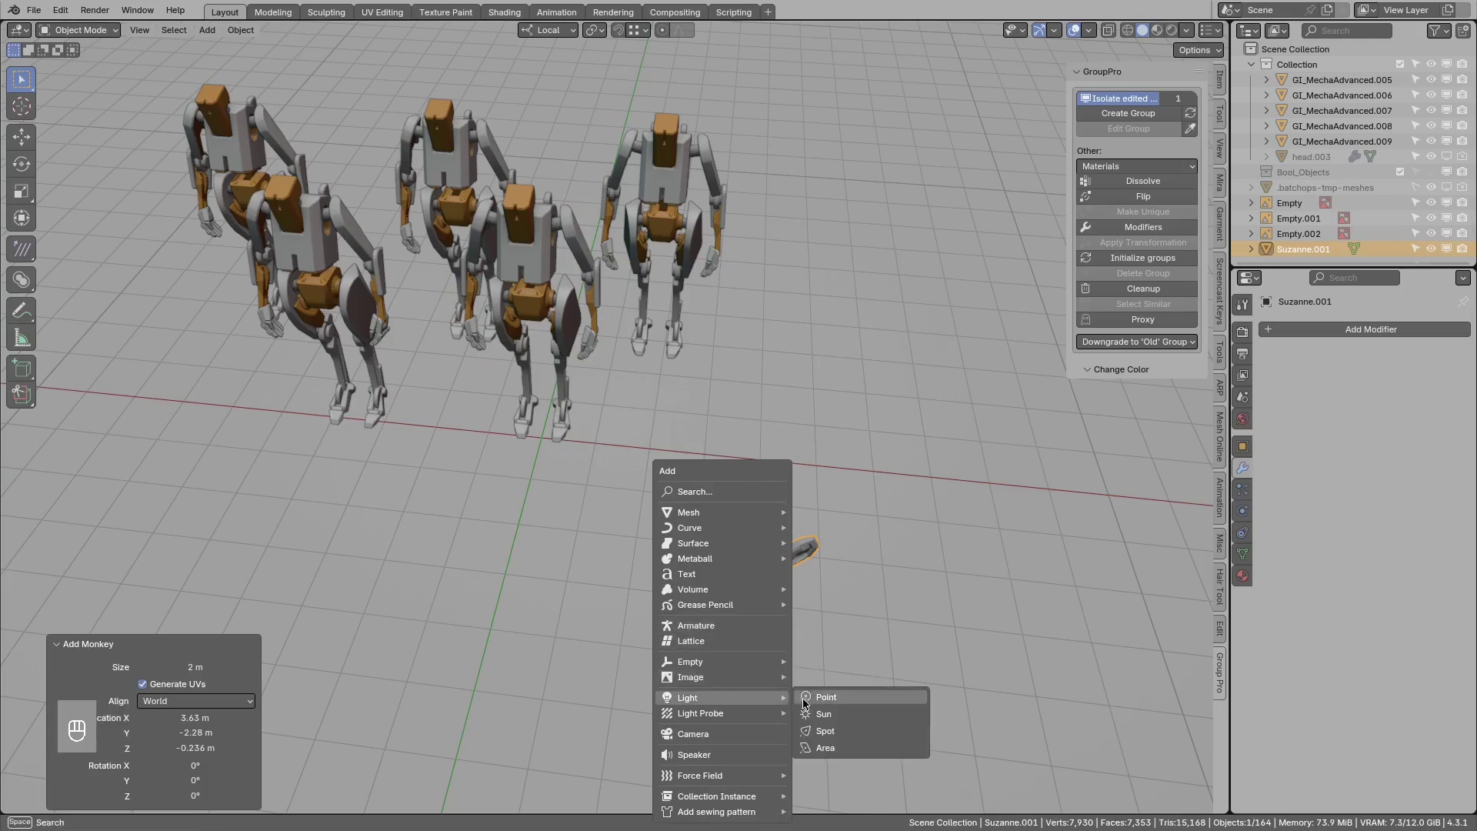
pyautogui.press('g')
pyautogui.press('ctrl+x')
# Make Suzanne.001_group from the monkey head and try a Mirror modifier on it.
pyautogui.click(734, 516)
pyautogui.moveTo(678, 499); pyautogui.dragTo(698, 508)
pyautogui.click(694, 488)
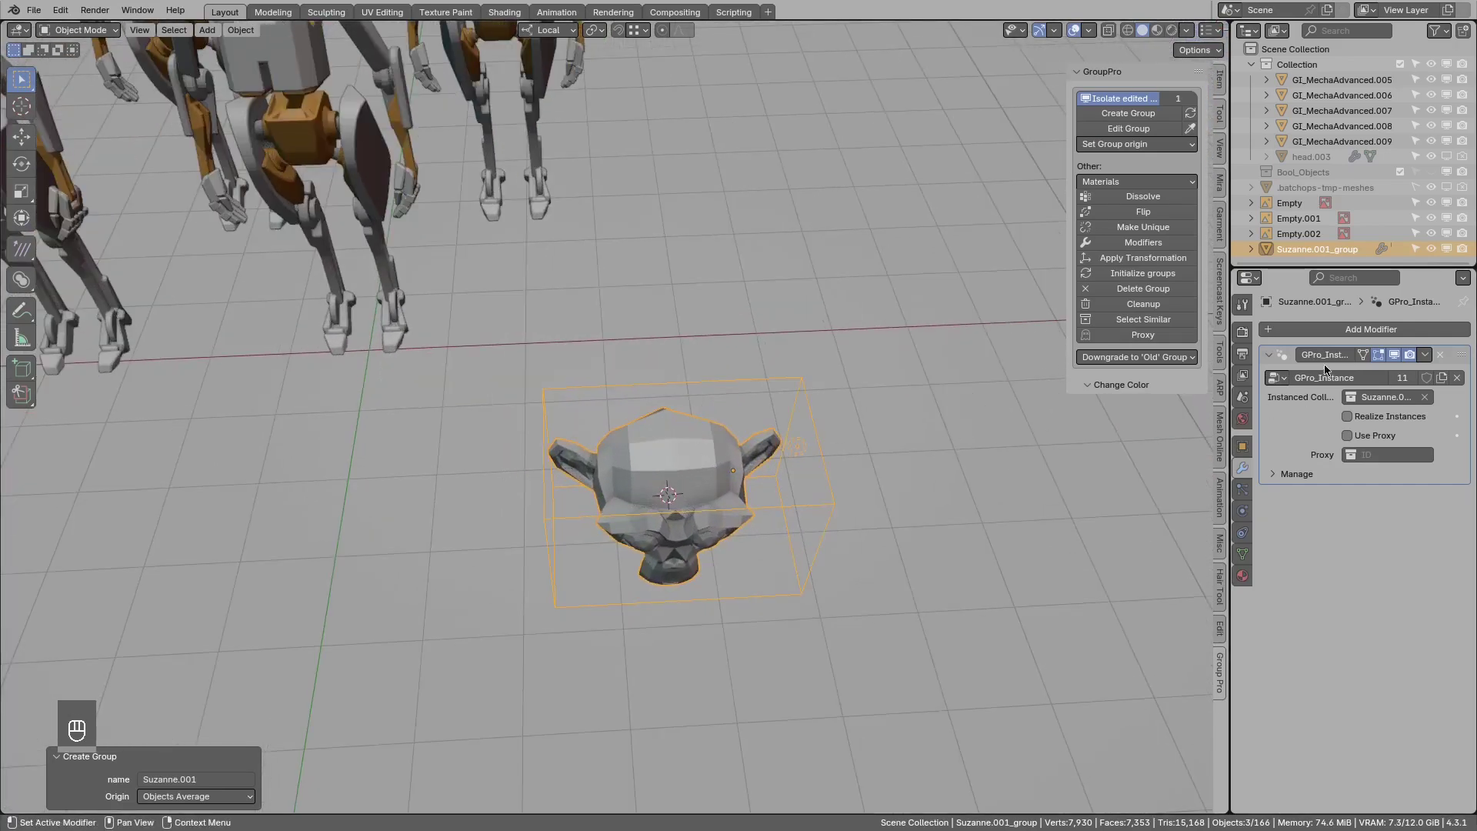
pyautogui.moveTo(1333, 335); pyautogui.dragTo(1188, 365)
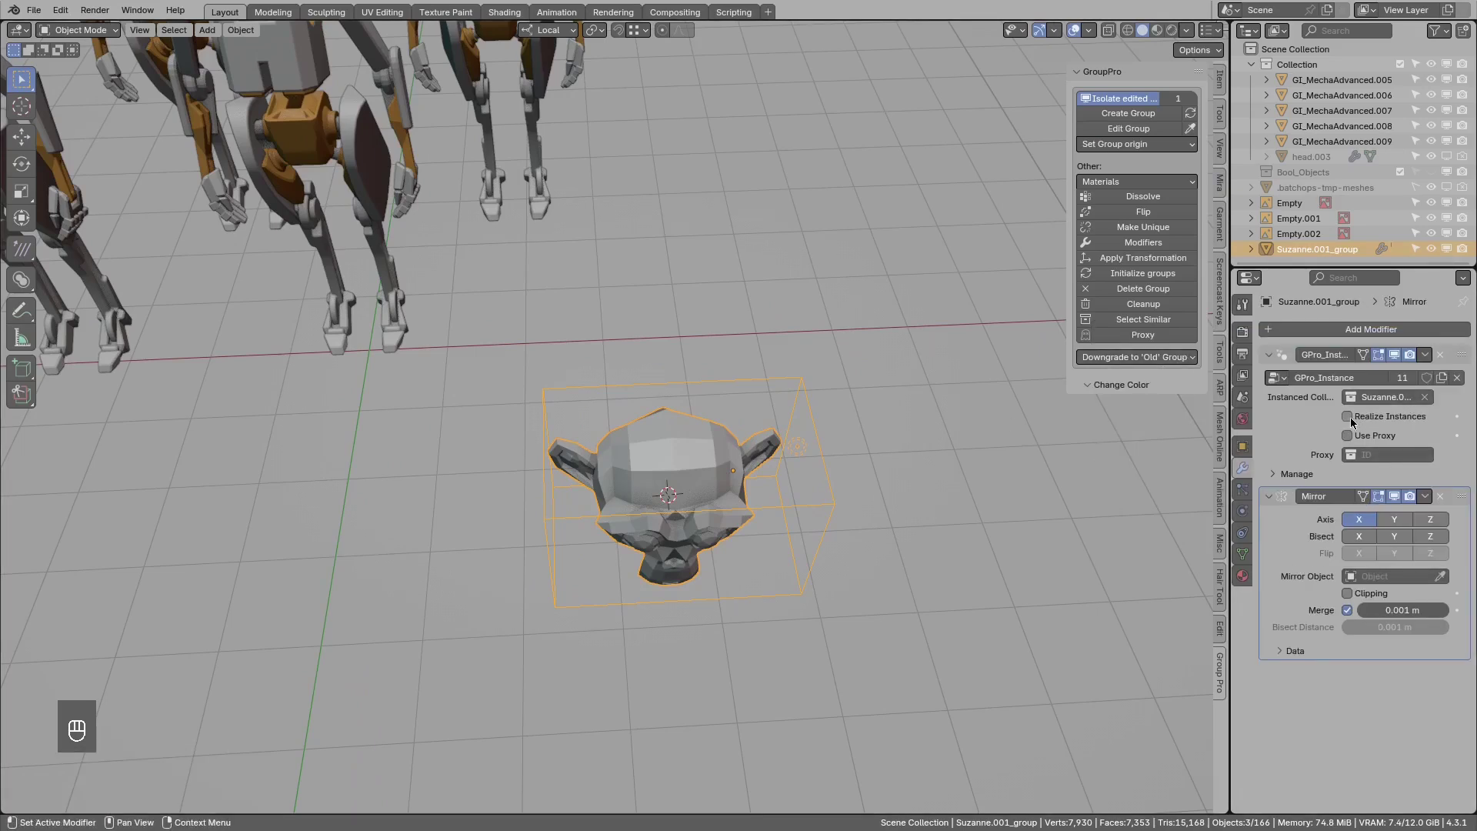
pyautogui.click(1357, 420)
pyautogui.moveTo(763, 485); pyautogui.dragTo(651, 491)
pyautogui.middleClick(675, 485)
pyautogui.middleClick(679, 435)
# Adjust the group's modifier settings while checking the monkey head up close.
pyautogui.middleClick(1348, 415)
pyautogui.middleClick(1355, 415)
pyautogui.middleClick(694, 373)
pyautogui.middleClick(742, 450)
pyautogui.moveTo(755, 462); pyautogui.dragTo(737, 446)
pyautogui.middleClick(751, 452)
pyautogui.middleClick(735, 453)
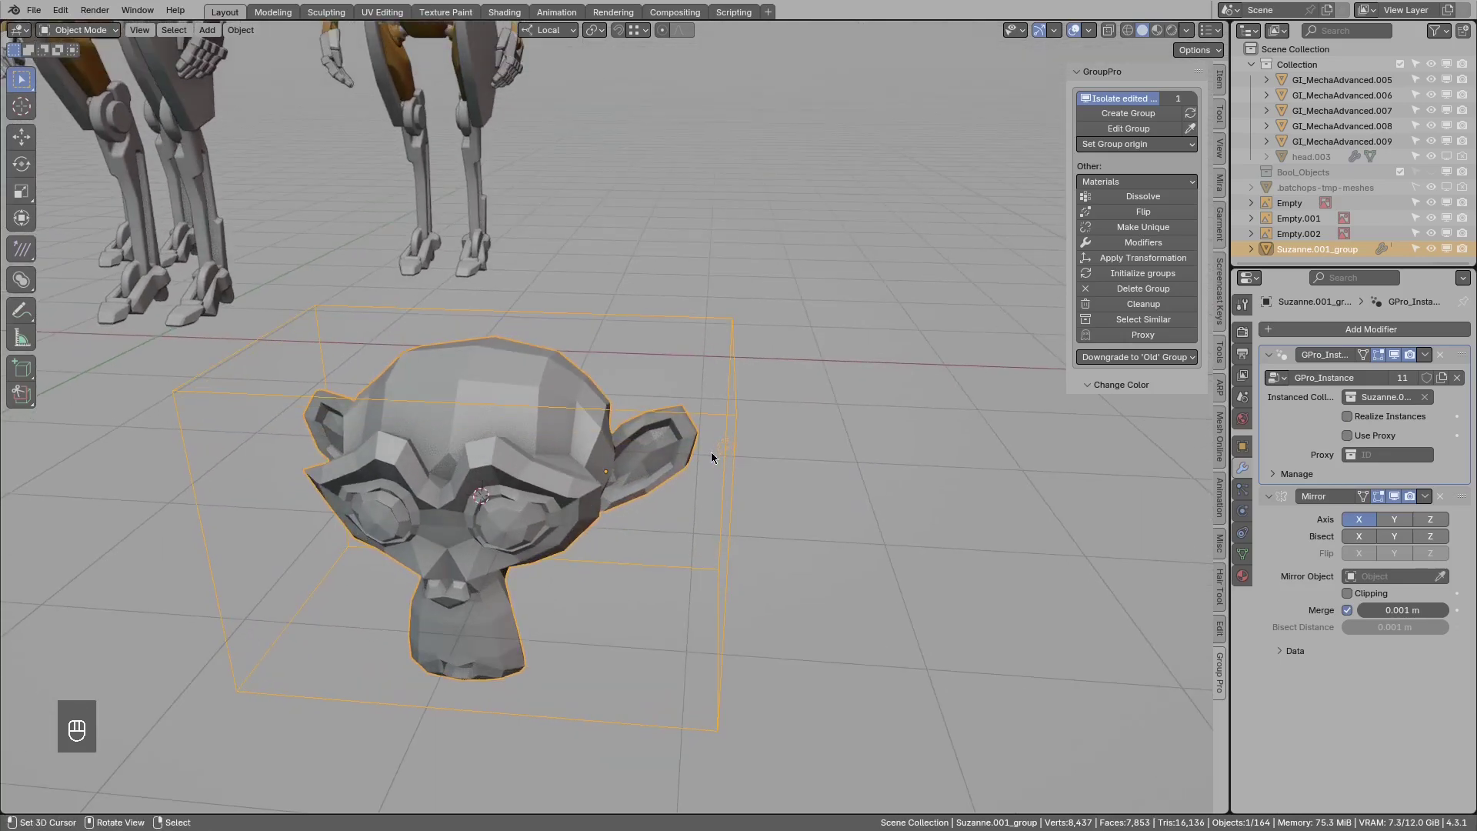
pyautogui.middleClick(629, 465)
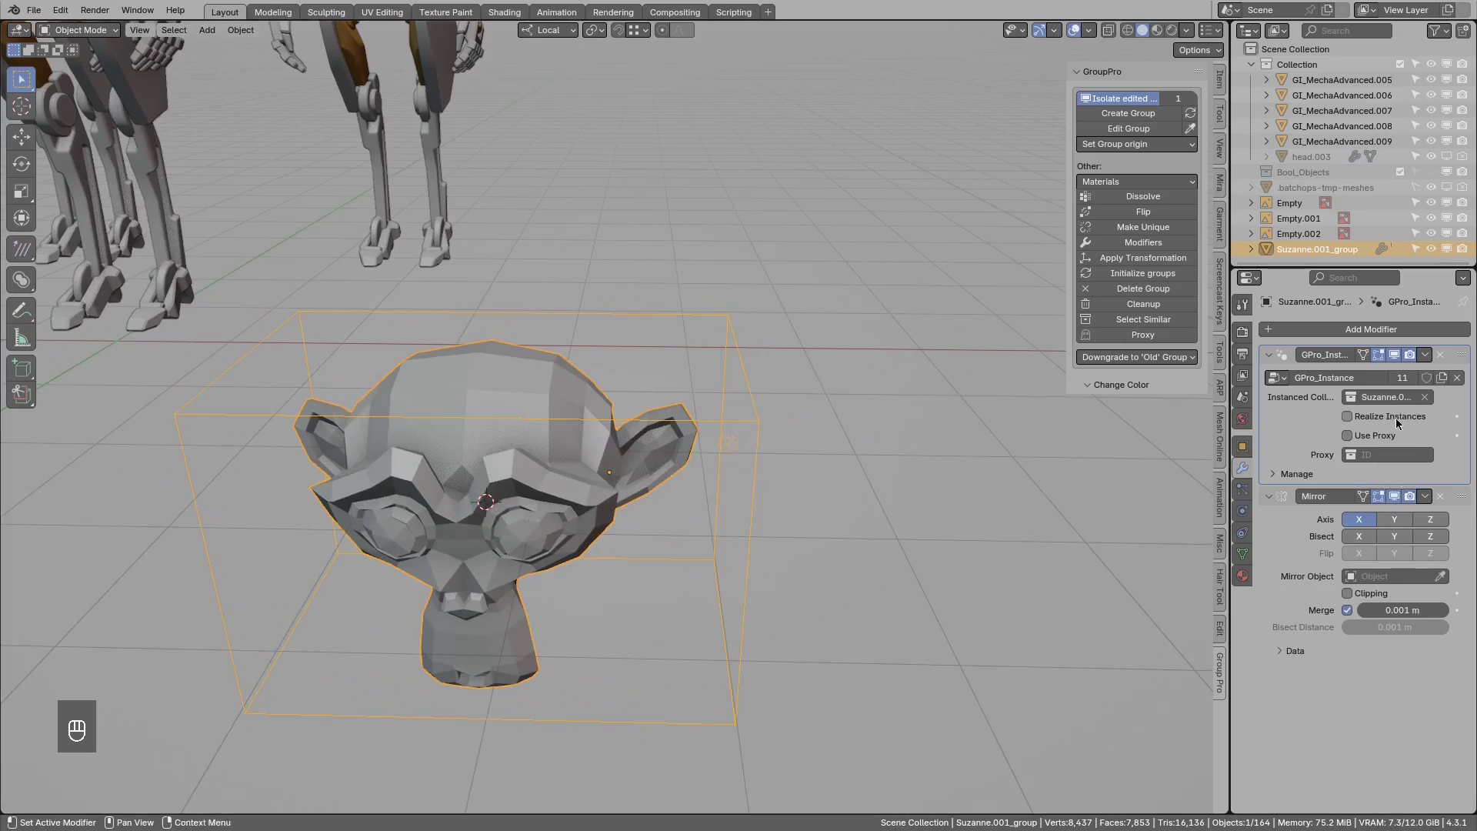
# Toggle Realize Instances on the monkey group, leaving it enabled.
pyautogui.middleClick(1359, 421)
pyautogui.middleClick(1396, 500)
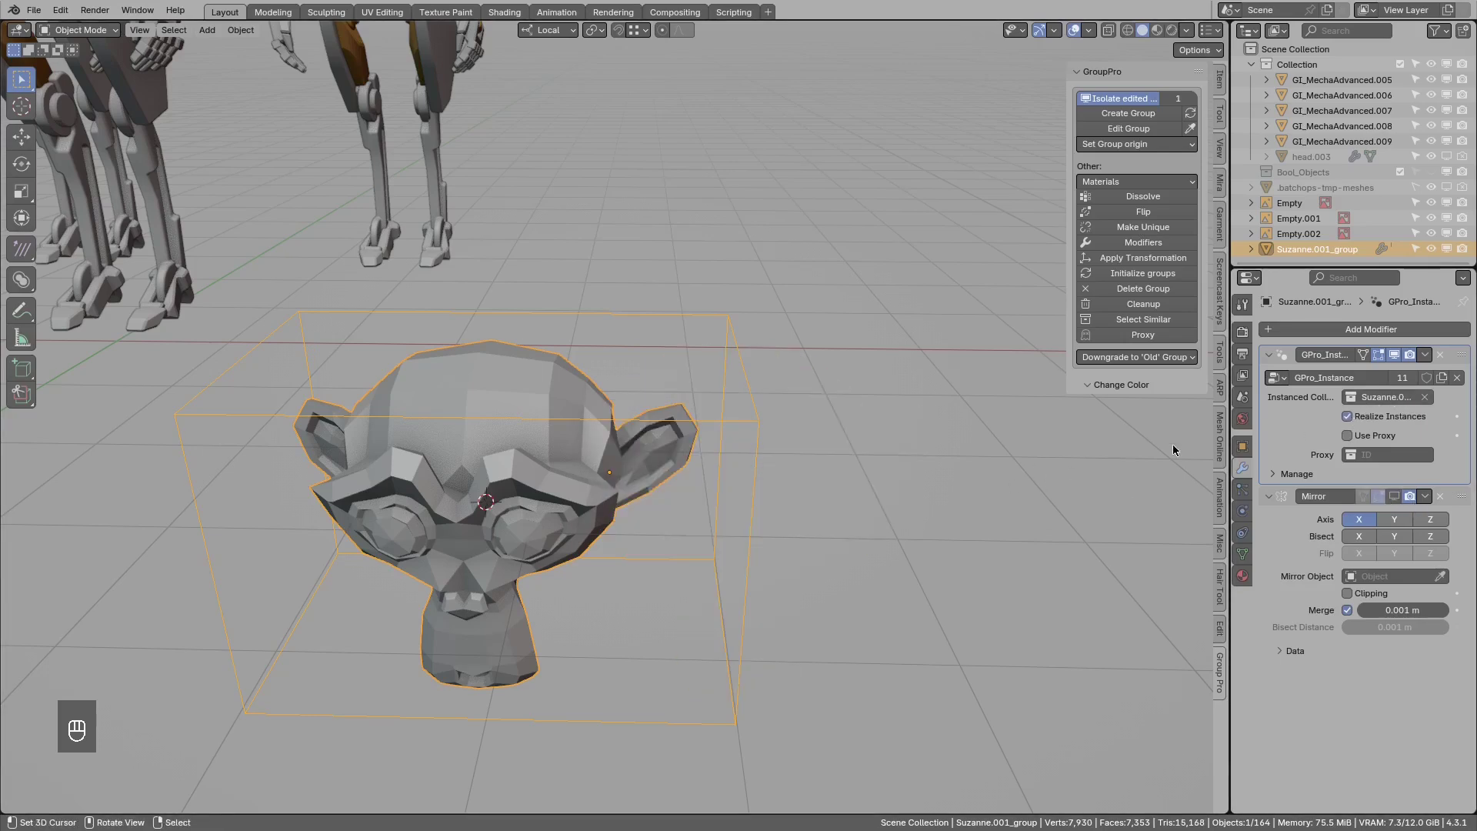
pyautogui.middleClick(1352, 417)
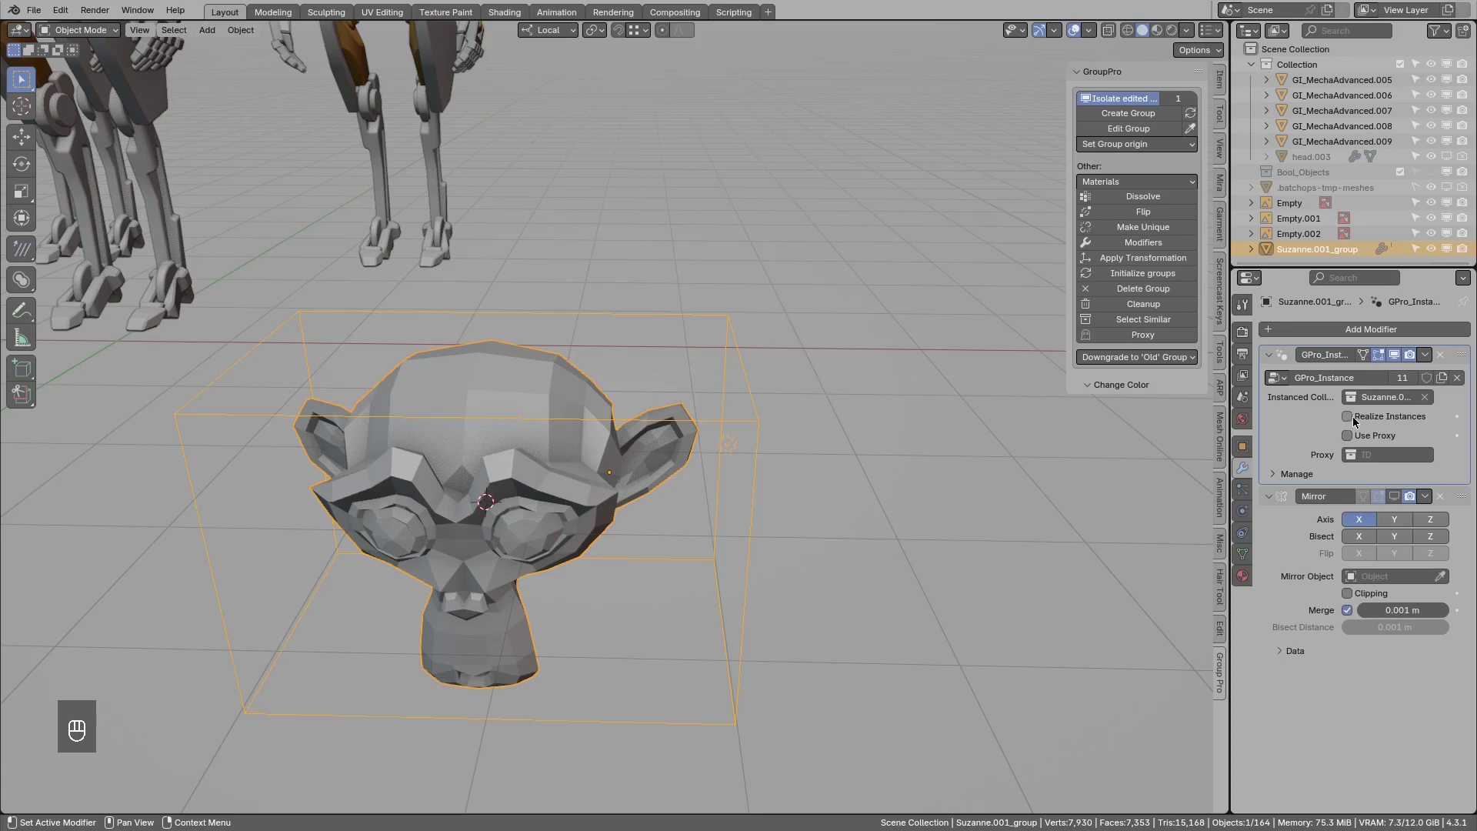
pyautogui.moveTo(1359, 422); pyautogui.dragTo(844, 488)
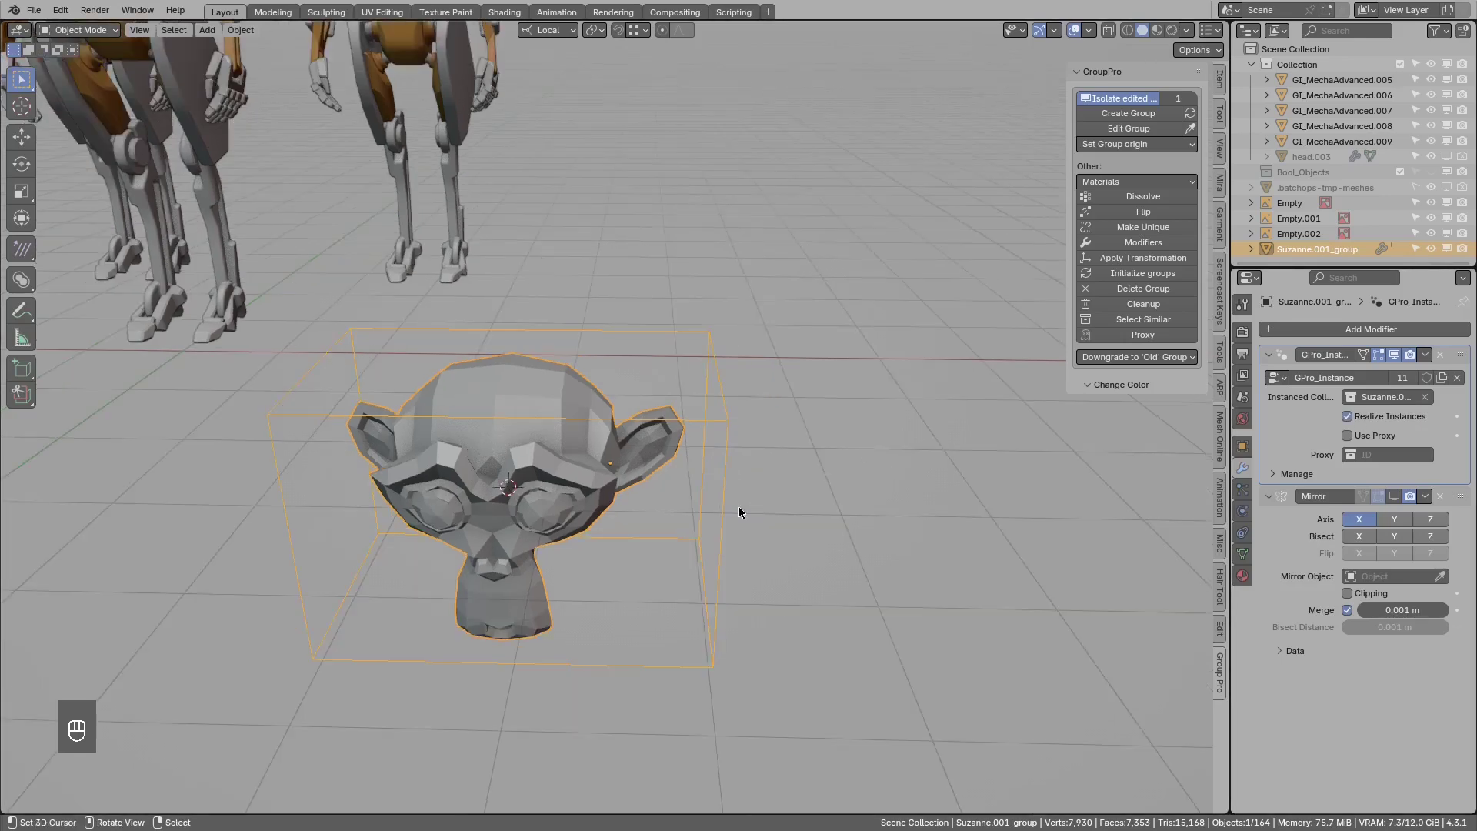
pyautogui.middleClick(795, 577)
pyautogui.press('ctrl+x')
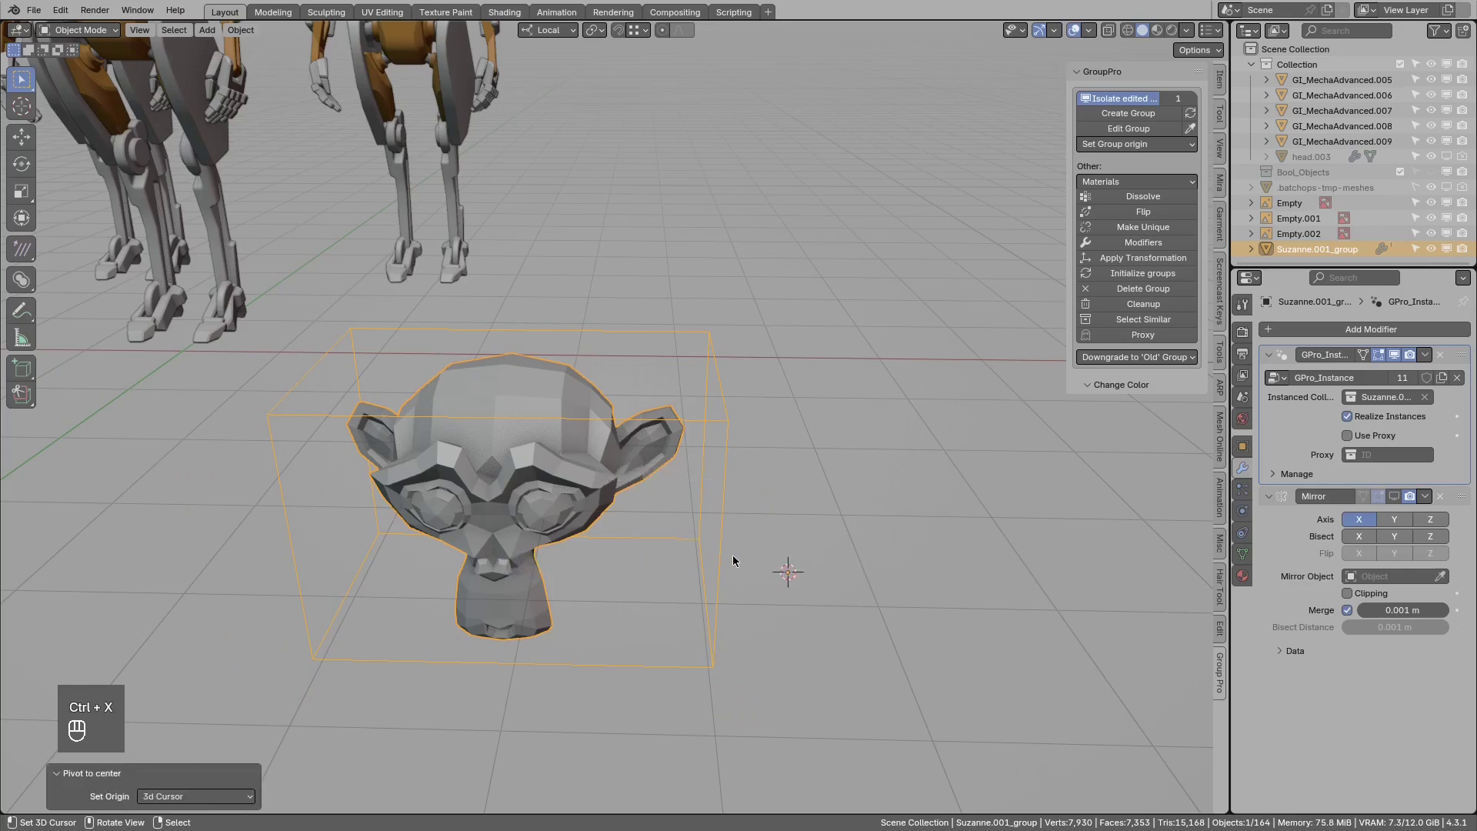
# Remove the ordinary Mirror modifier so a single head remains.
pyautogui.middleClick(1397, 496)
pyautogui.moveTo(857, 447); pyautogui.dragTo(749, 448)
pyautogui.moveTo(739, 466); pyautogui.dragTo(730, 502)
pyautogui.moveTo(688, 509); pyautogui.dragTo(745, 519)
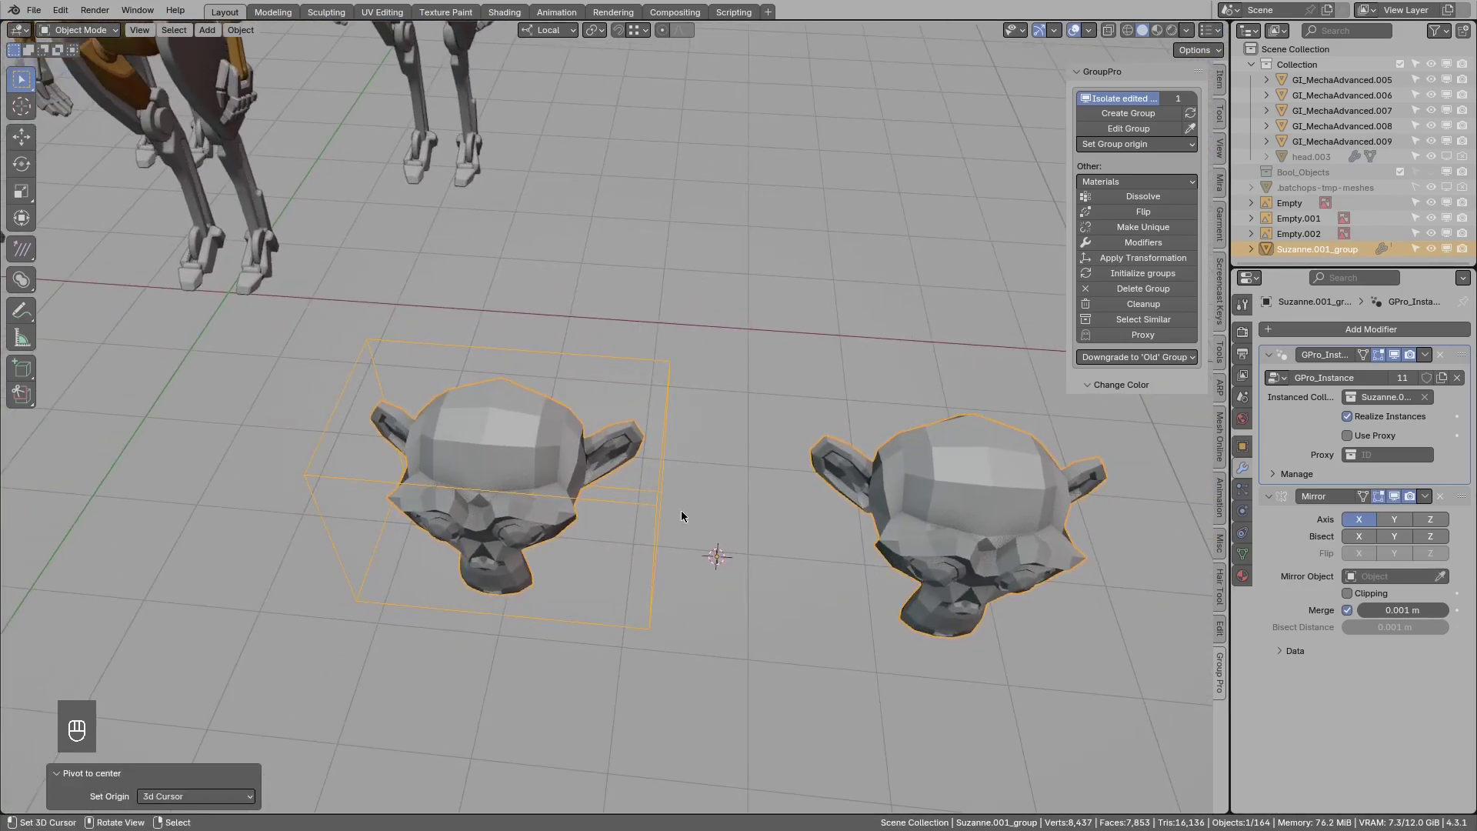
pyautogui.middleClick(700, 523)
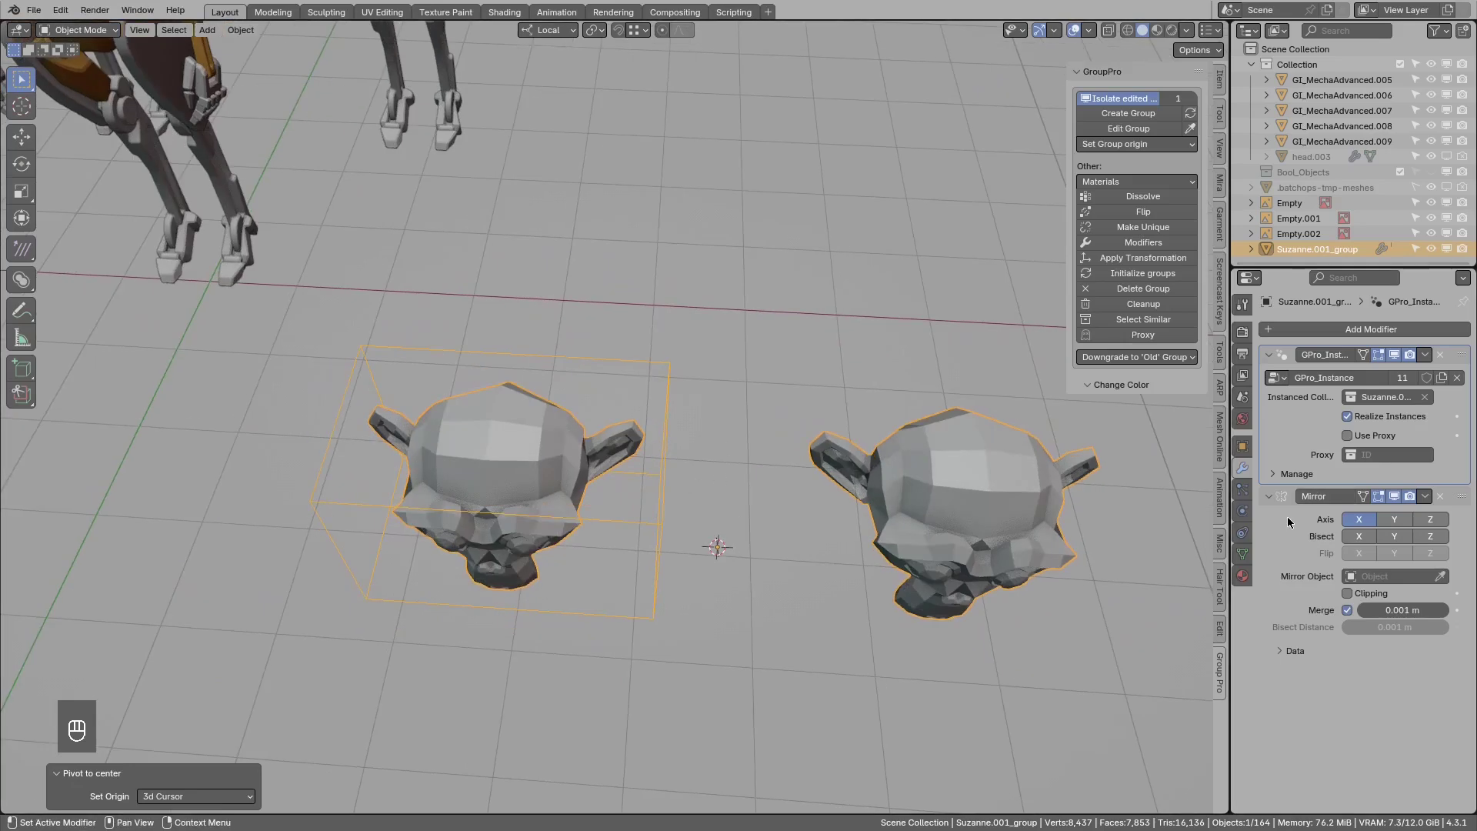
pyautogui.moveTo(1450, 501); pyautogui.dragTo(676, 443)
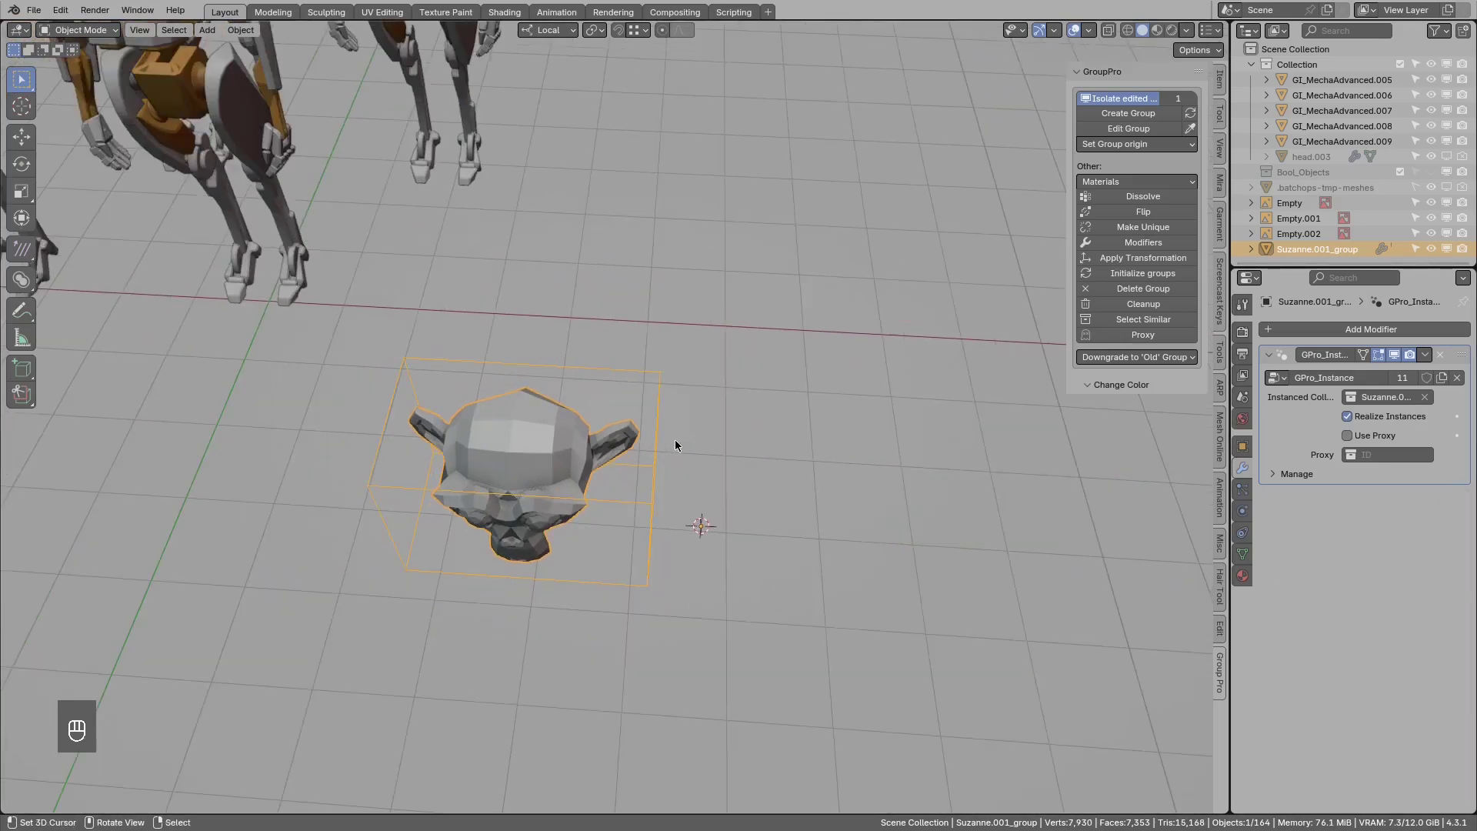
# Add a GP_Mirror on X to Suzanne.001_group from the Modifiers pie, showing a second head.
pyautogui.press('ctrl+x')
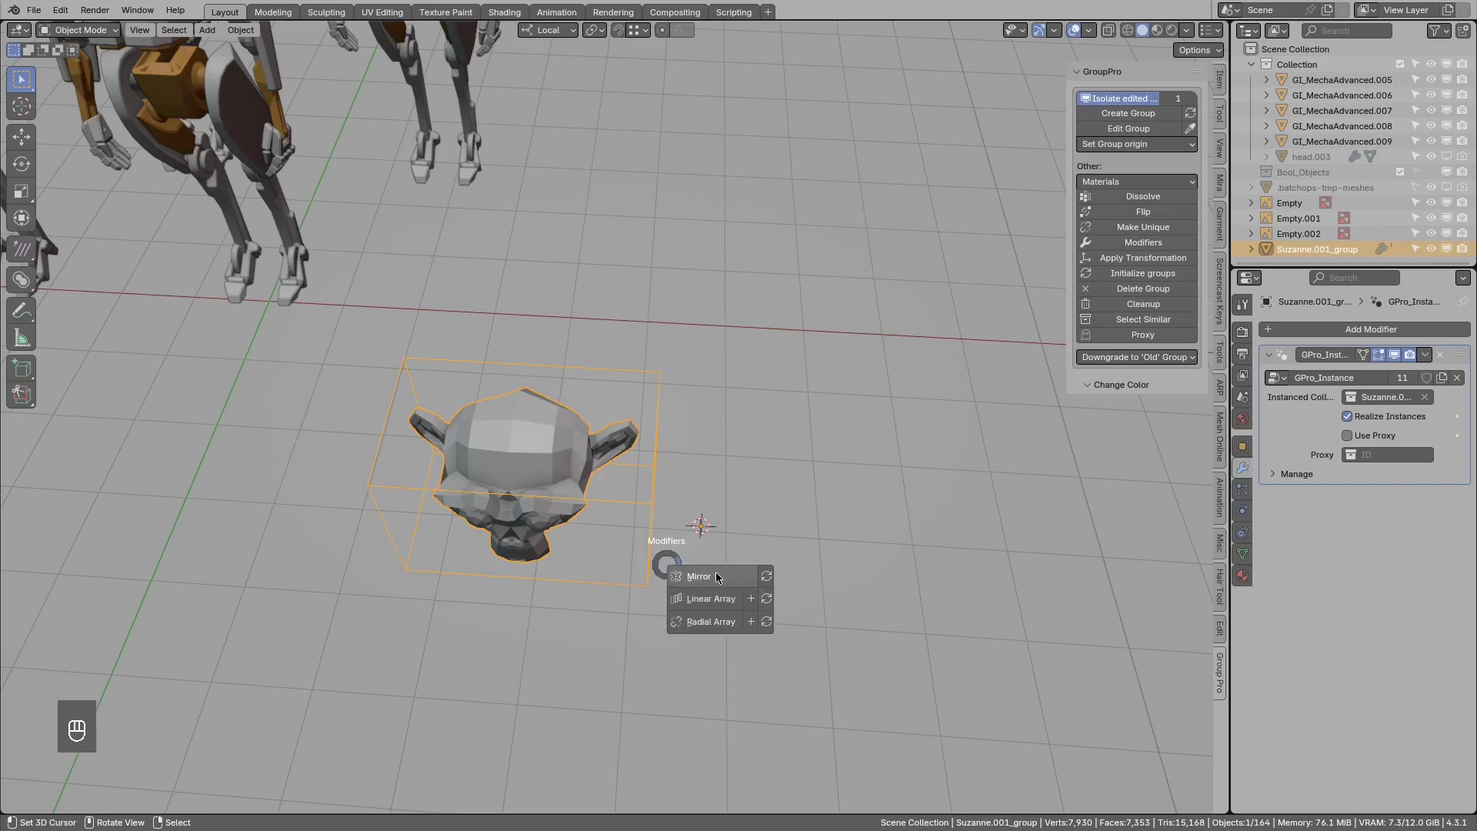
pyautogui.middleClick(772, 492)
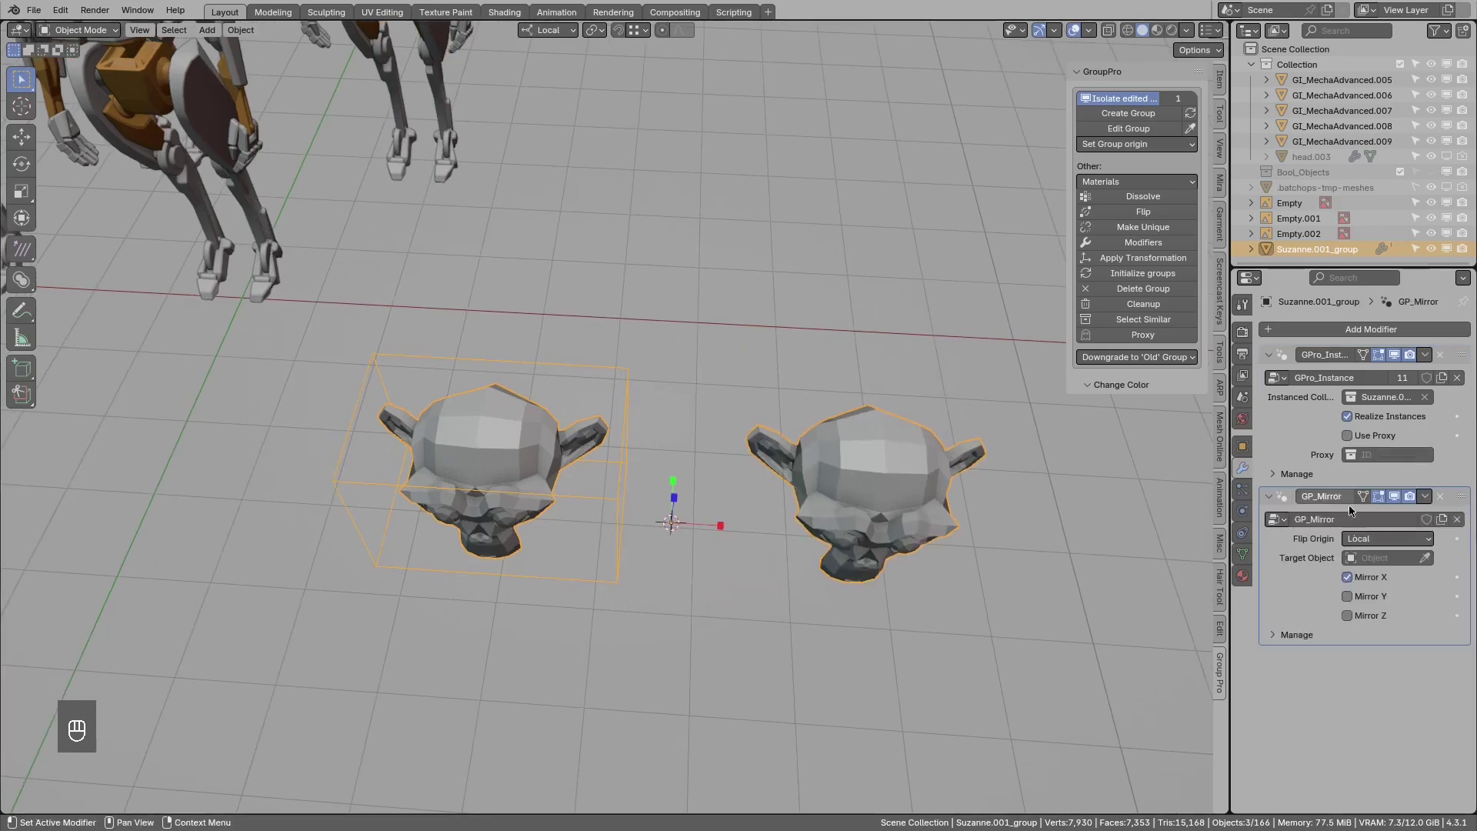
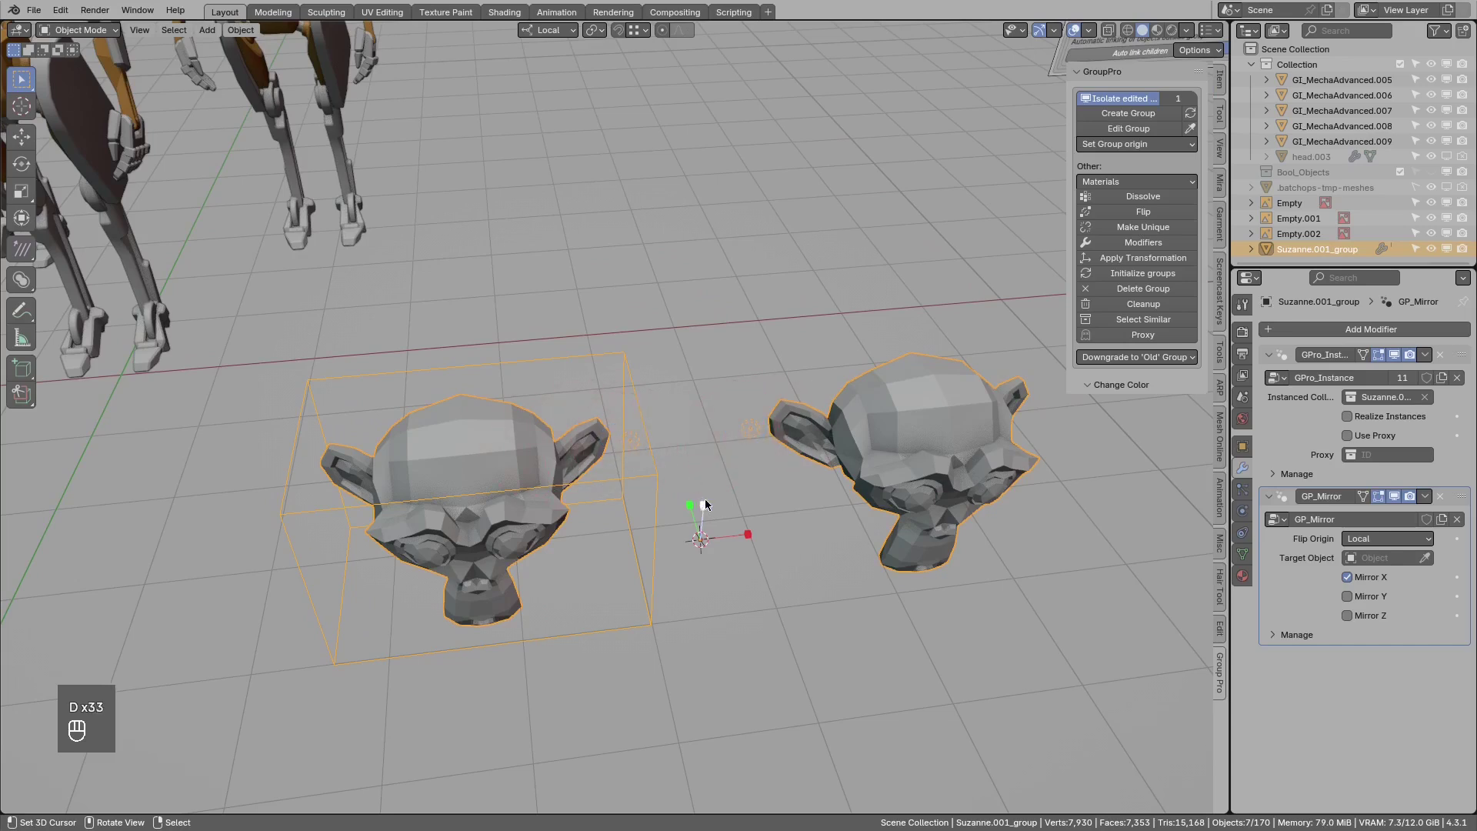
pyautogui.press('d')
pyautogui.moveTo(734, 499); pyautogui.dragTo(751, 531)
pyautogui.moveTo(692, 479); pyautogui.dragTo(683, 460)
pyautogui.moveTo(721, 486); pyautogui.dragTo(726, 446)
pyautogui.click(733, 472)
# Inspect the mirrored heads and uncheck Realize Instances on GPro_Instance.
pyautogui.moveTo(718, 491); pyautogui.dragTo(710, 518)
pyautogui.moveTo(693, 490); pyautogui.dragTo(728, 566)
pyautogui.moveTo(720, 507); pyautogui.dragTo(706, 585)
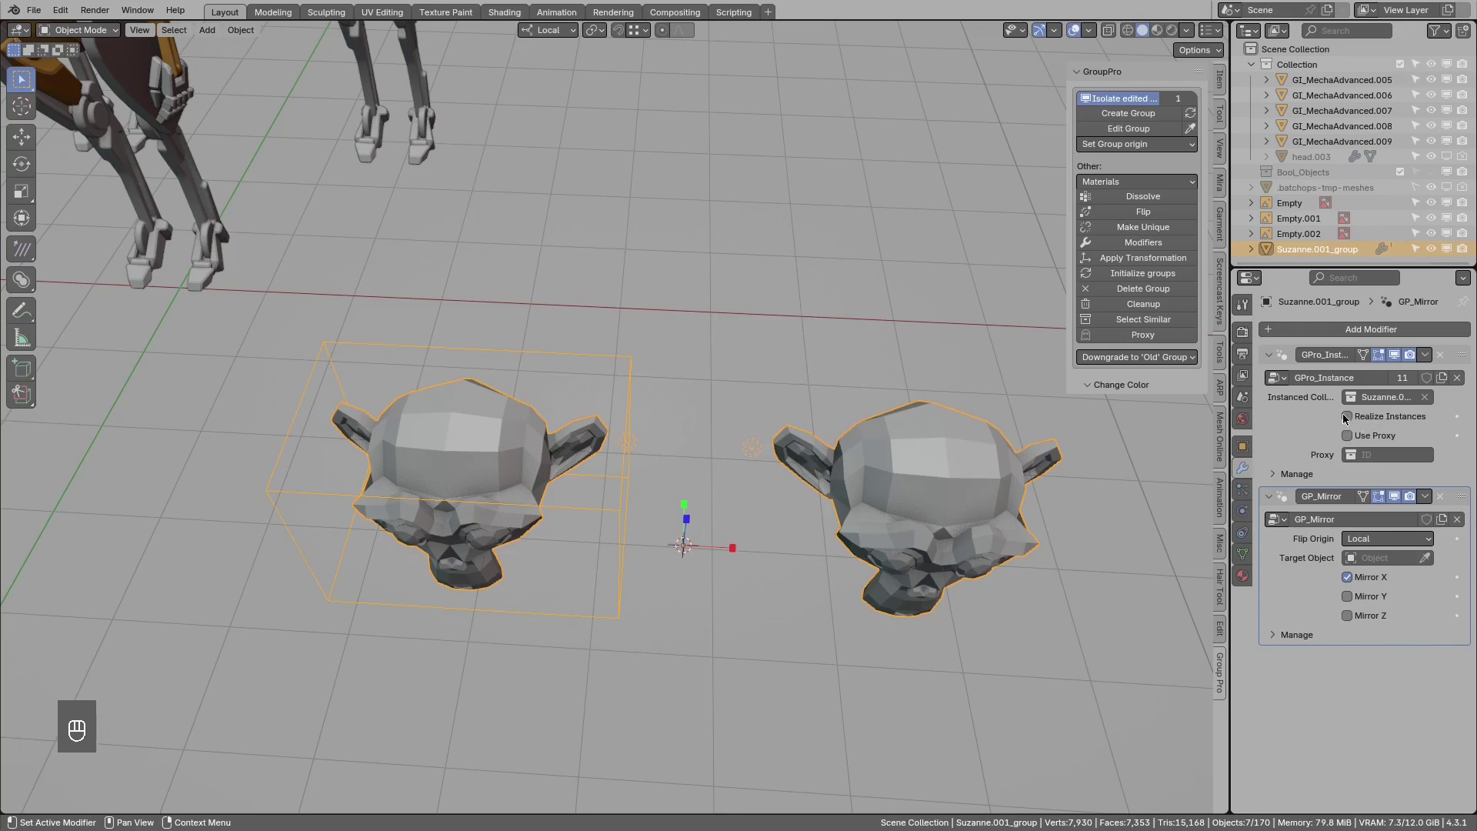
pyautogui.middleClick(829, 496)
pyautogui.press('ctrl+x')
pyautogui.press('ctrl+x')
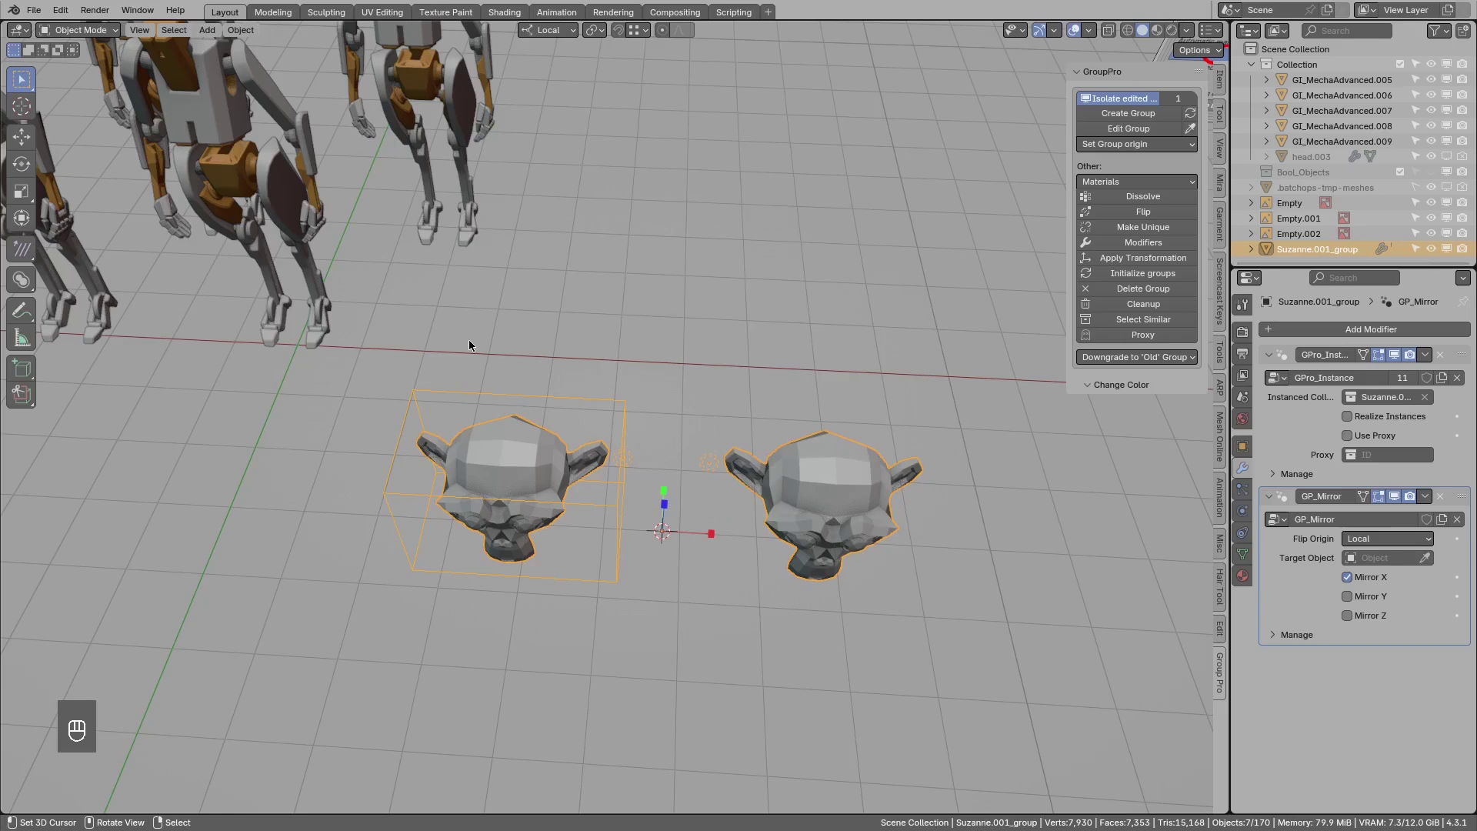
pyautogui.moveTo(514, 381); pyautogui.dragTo(615, 425)
pyautogui.middleClick(759, 494)
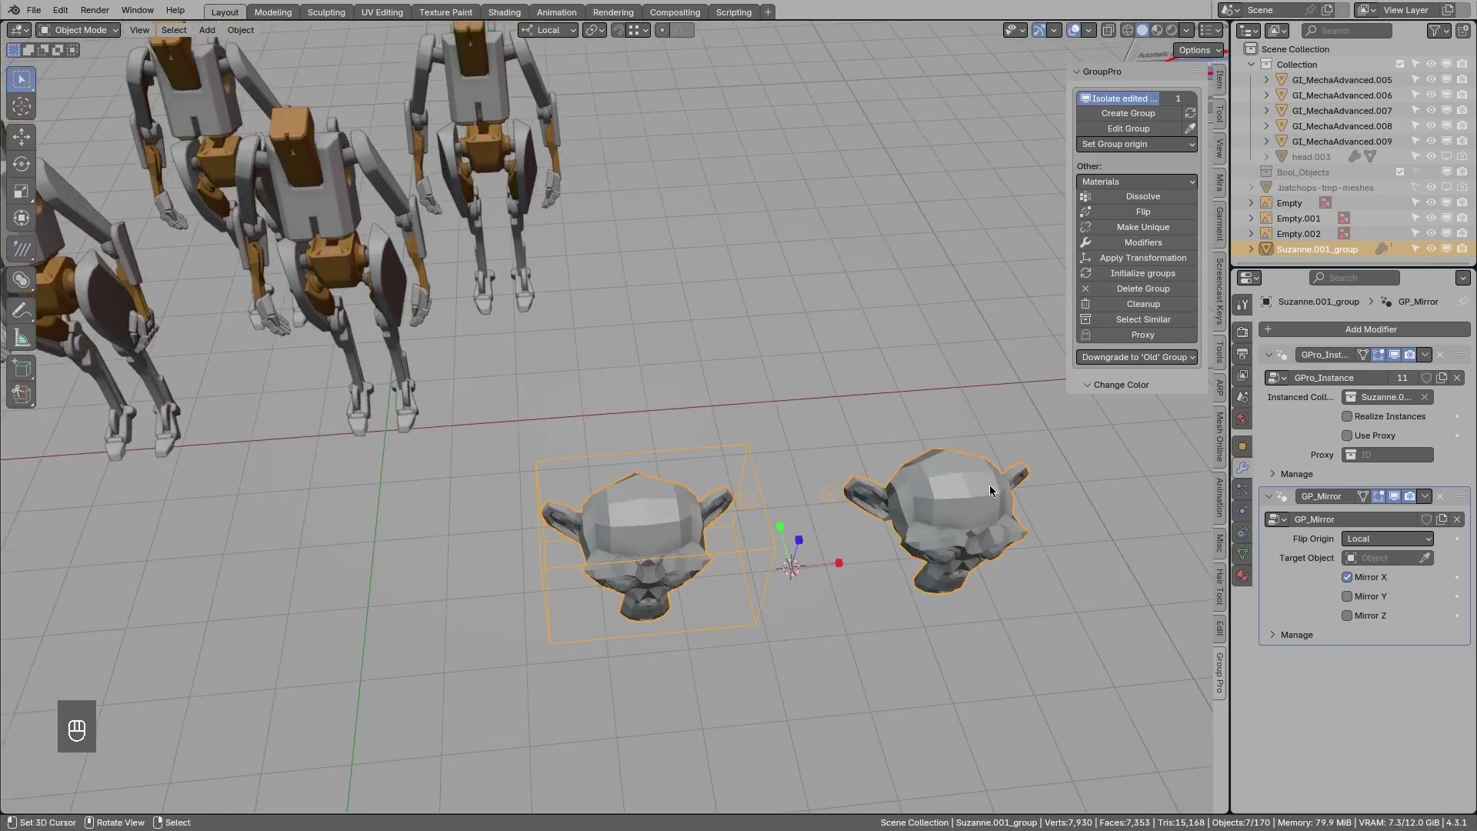
# Delete Suzanne.001_group and select the front GI_MechaAdvanced robot group.
pyautogui.press('x')
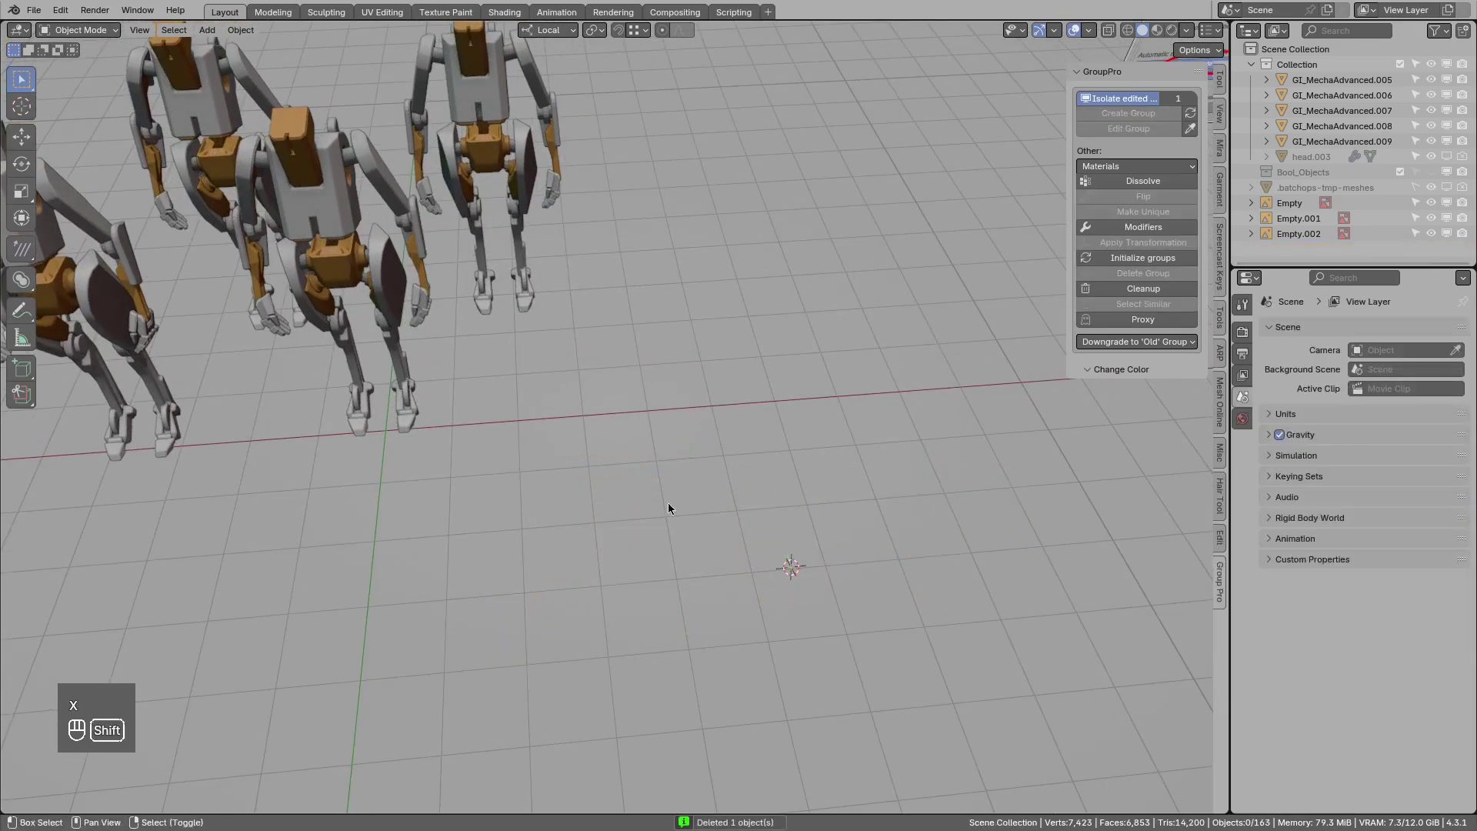
pyautogui.moveTo(462, 443); pyautogui.dragTo(668, 567)
pyautogui.click(603, 427)
pyautogui.press('ctrl+x')
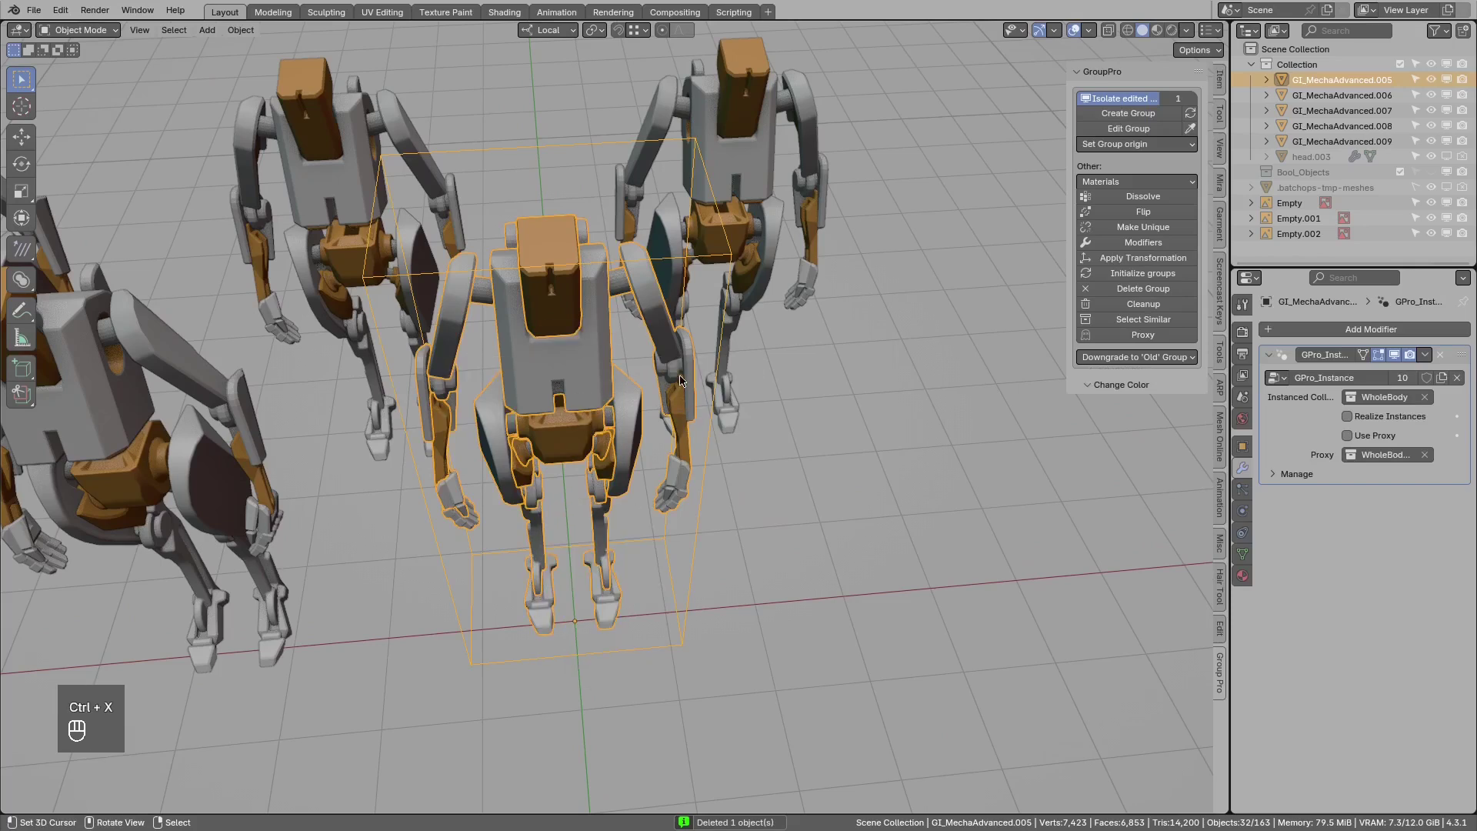
pyautogui.press('ctrl+x')
pyautogui.click(560, 364)
pyautogui.press('KP_Decimal')
pyautogui.click(590, 424)
# Enter the robot's WholeBody group for editing and select its arm piece.
pyautogui.moveTo(572, 400); pyautogui.dragTo(550, 358)
pyautogui.click(437, 327)
pyautogui.moveTo(487, 337); pyautogui.dragTo(487, 357)
pyautogui.press('ctrl+x')
pyautogui.press('x')
pyautogui.click(717, 353)
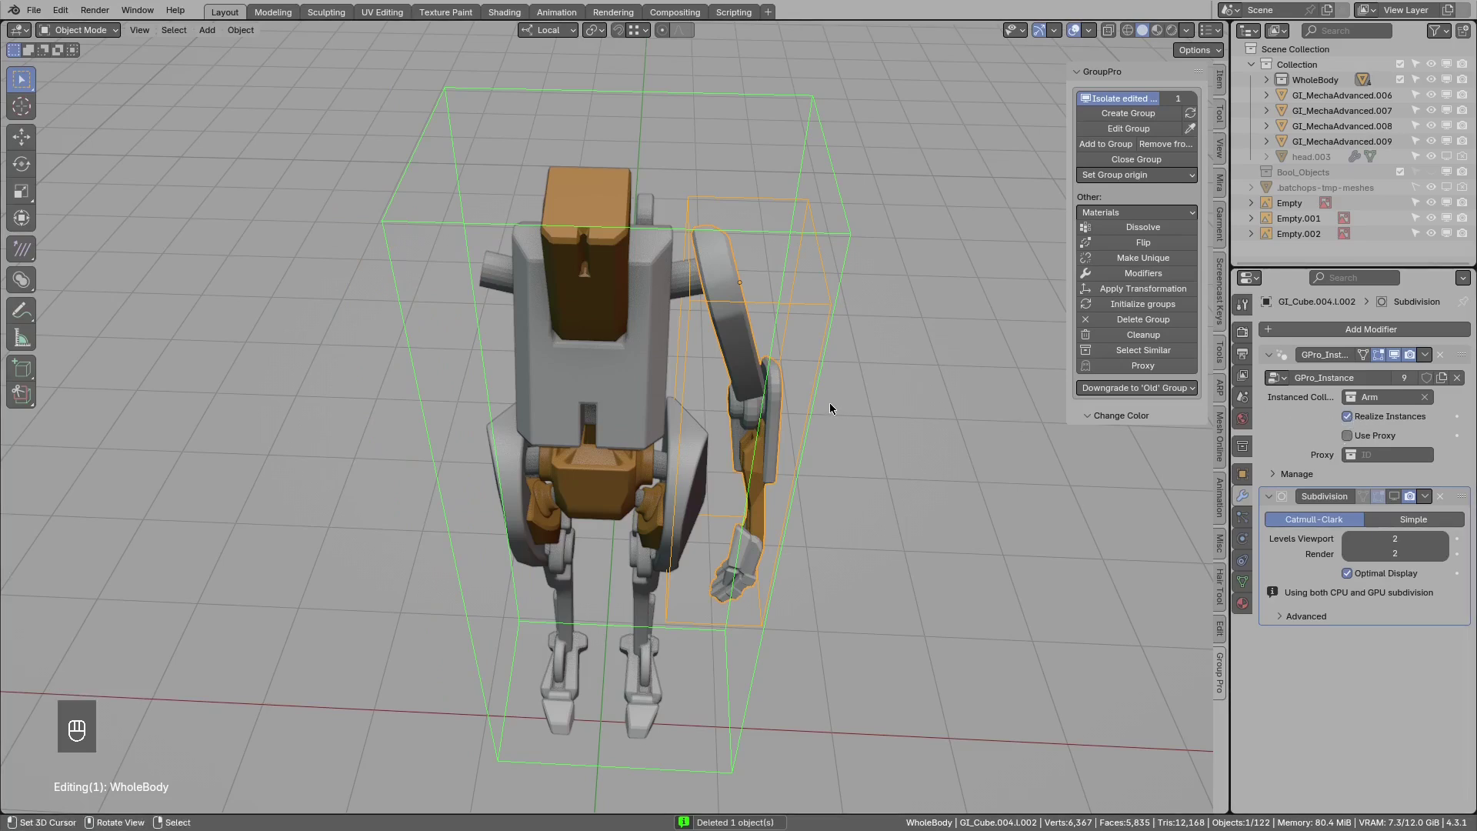
pyautogui.press('ctrl+x')
# Delete the arm's Subdivision modifier, leaving only its realized Arm instance.
pyautogui.middleClick(767, 387)
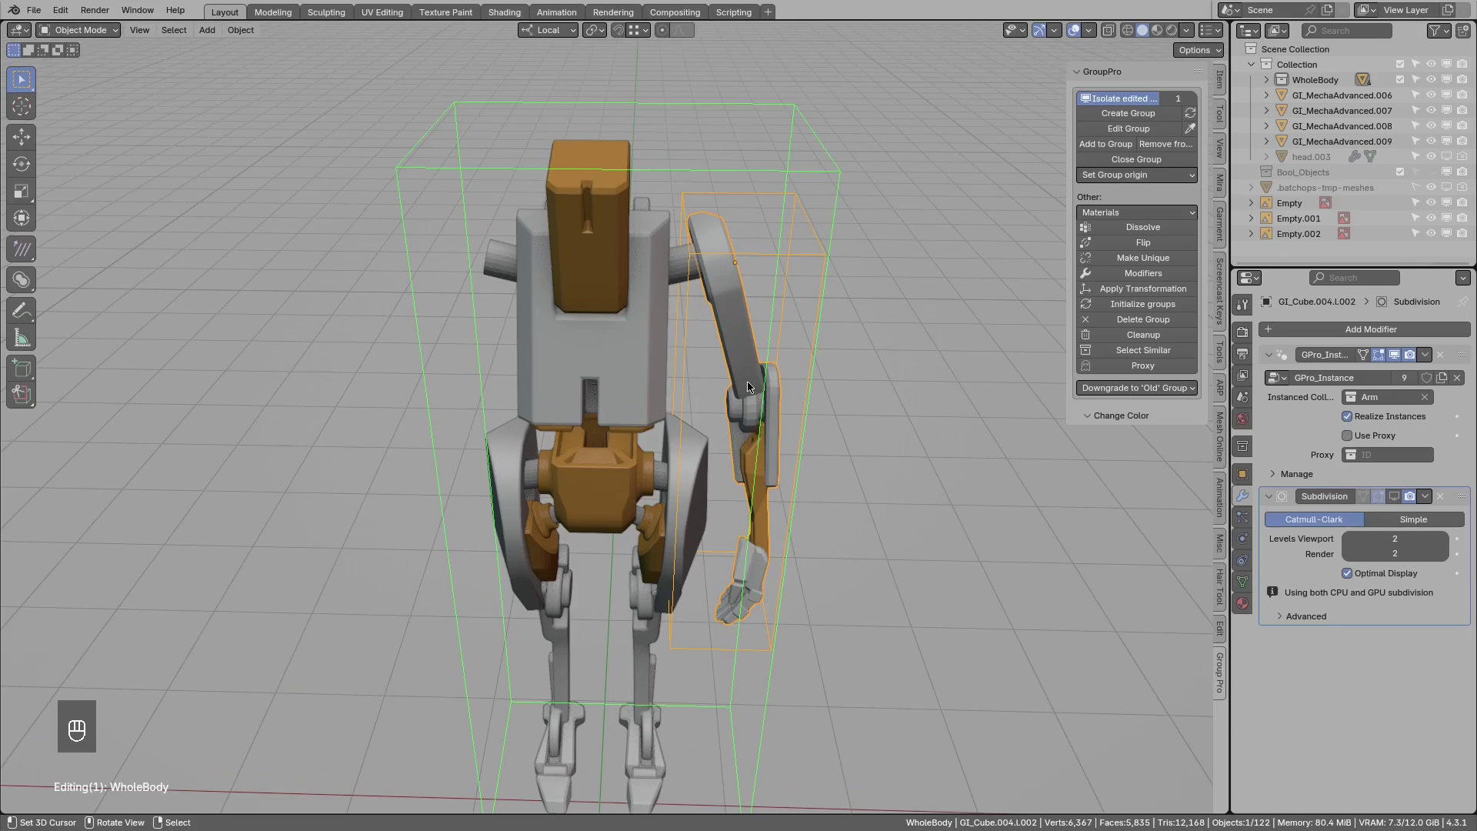
pyautogui.middleClick(731, 397)
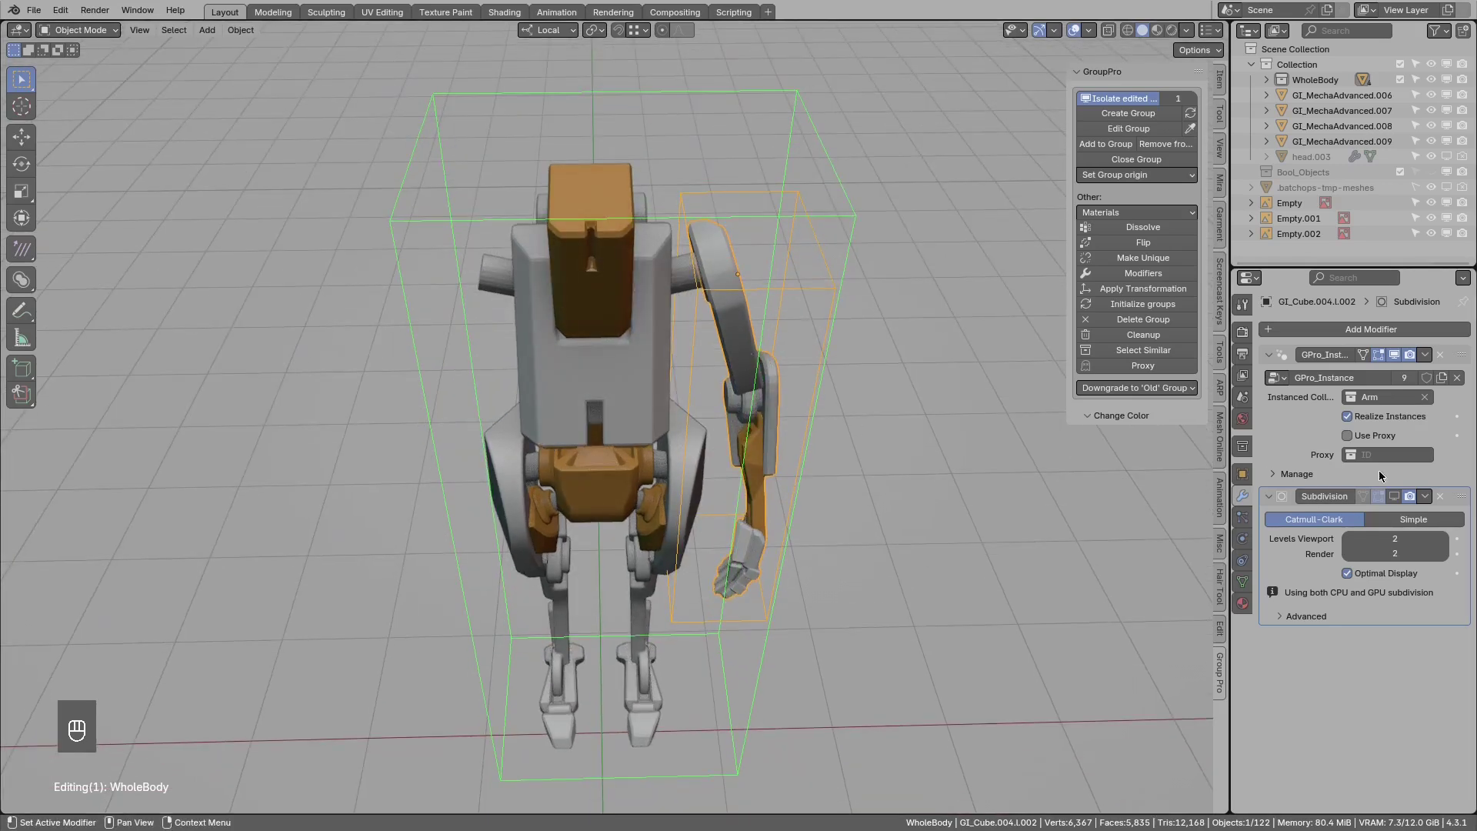
pyautogui.middleClick(1448, 503)
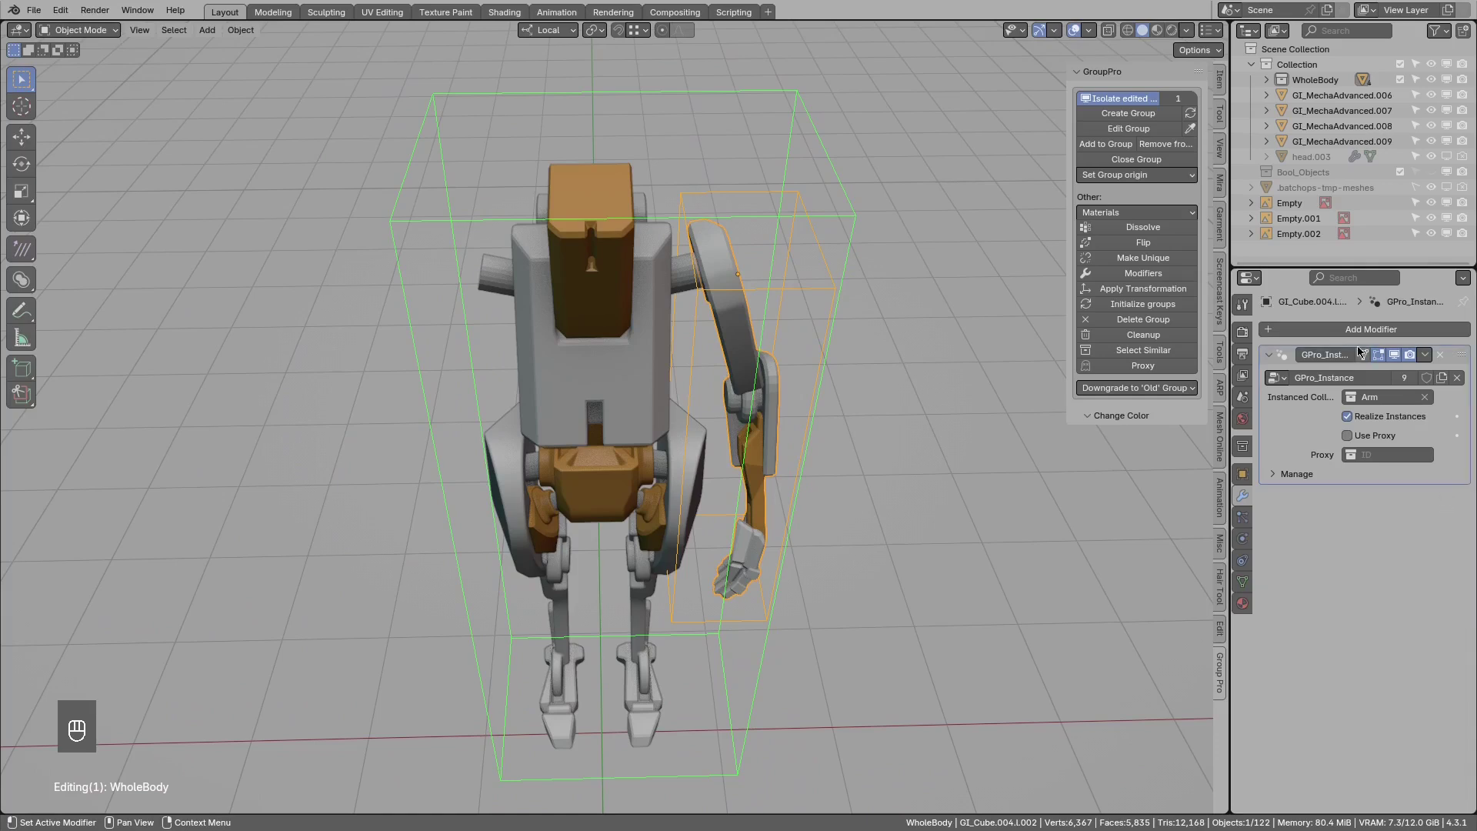
pyautogui.middleClick(1339, 333)
# Add a GP_Mirror to the arm with Flip Origin set to Target Object Center.001.
pyautogui.press('ctrl+x')
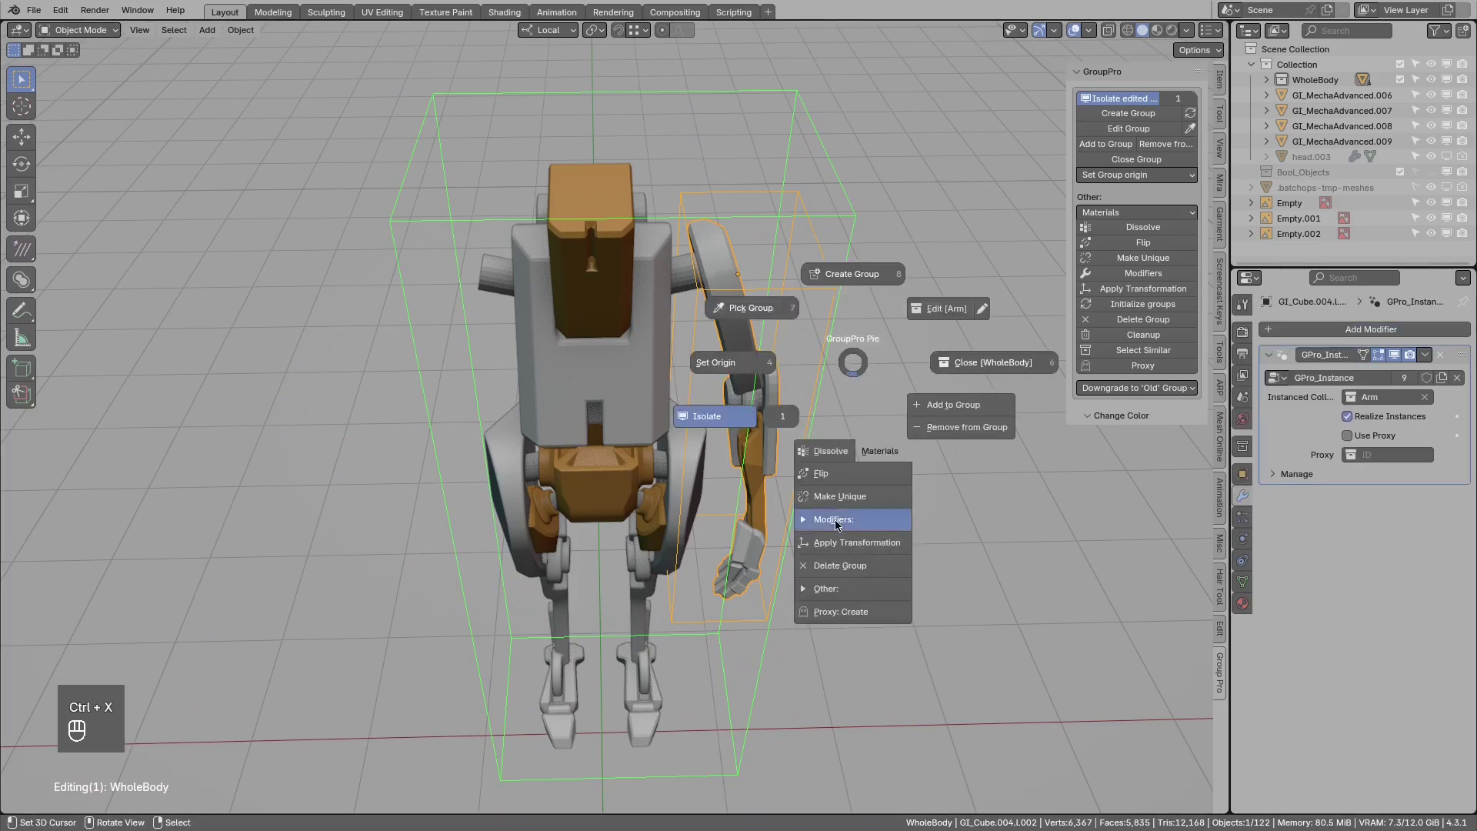
pyautogui.middleClick(890, 438)
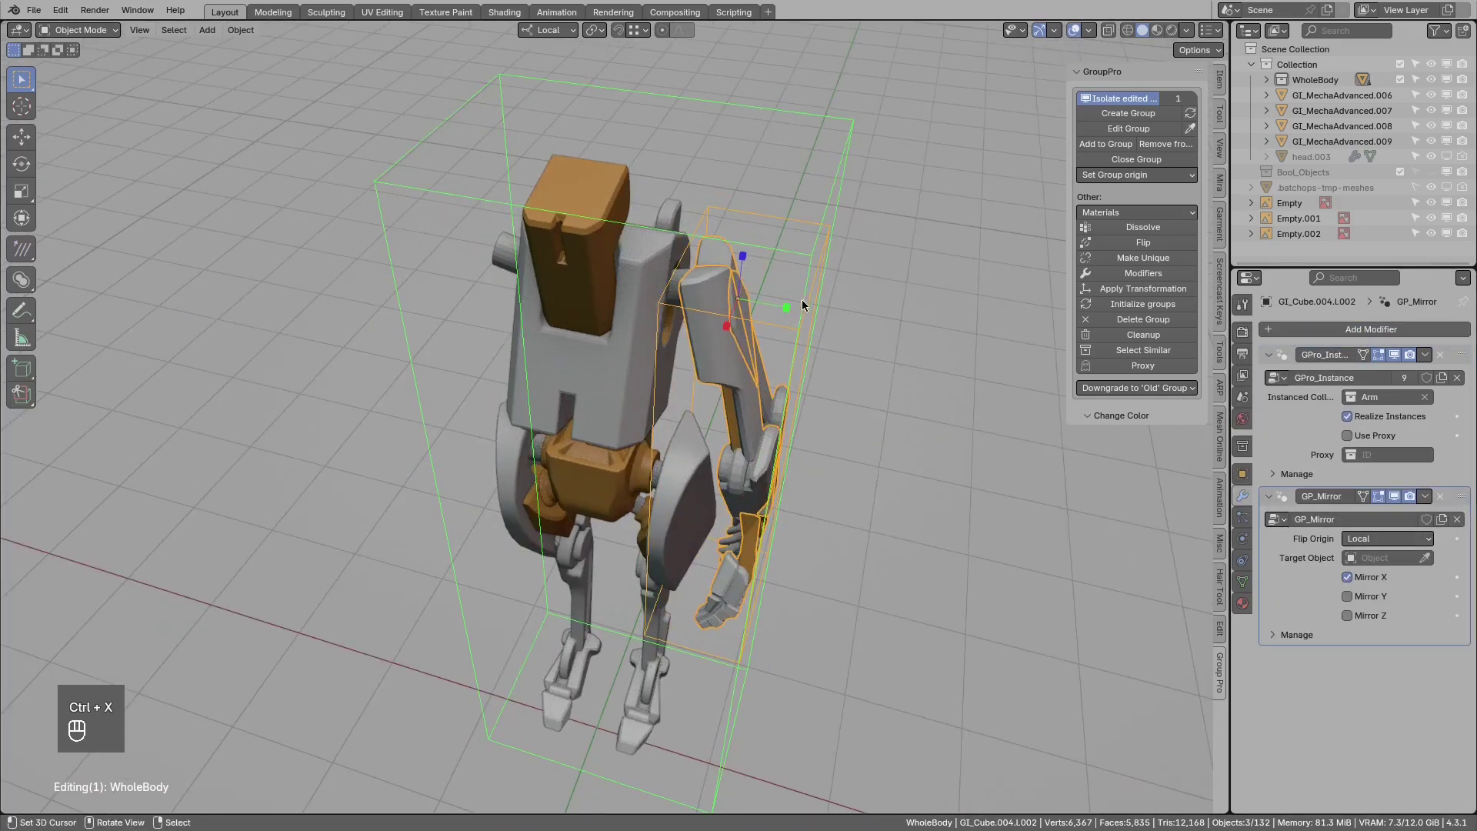
pyautogui.moveTo(1389, 543); pyautogui.dragTo(1367, 593)
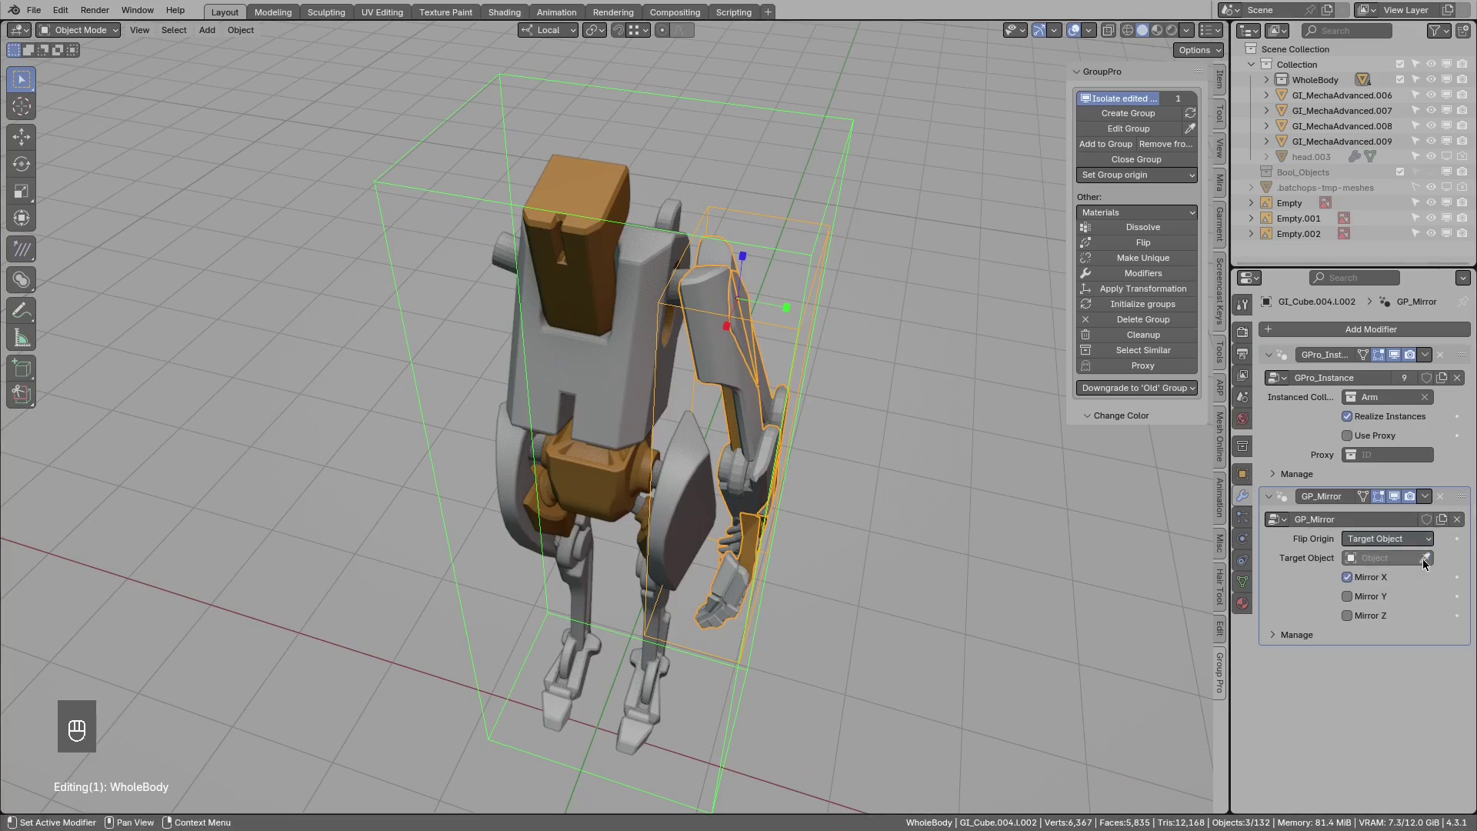
pyautogui.middleClick(715, 362)
pyautogui.middleClick(1361, 421)
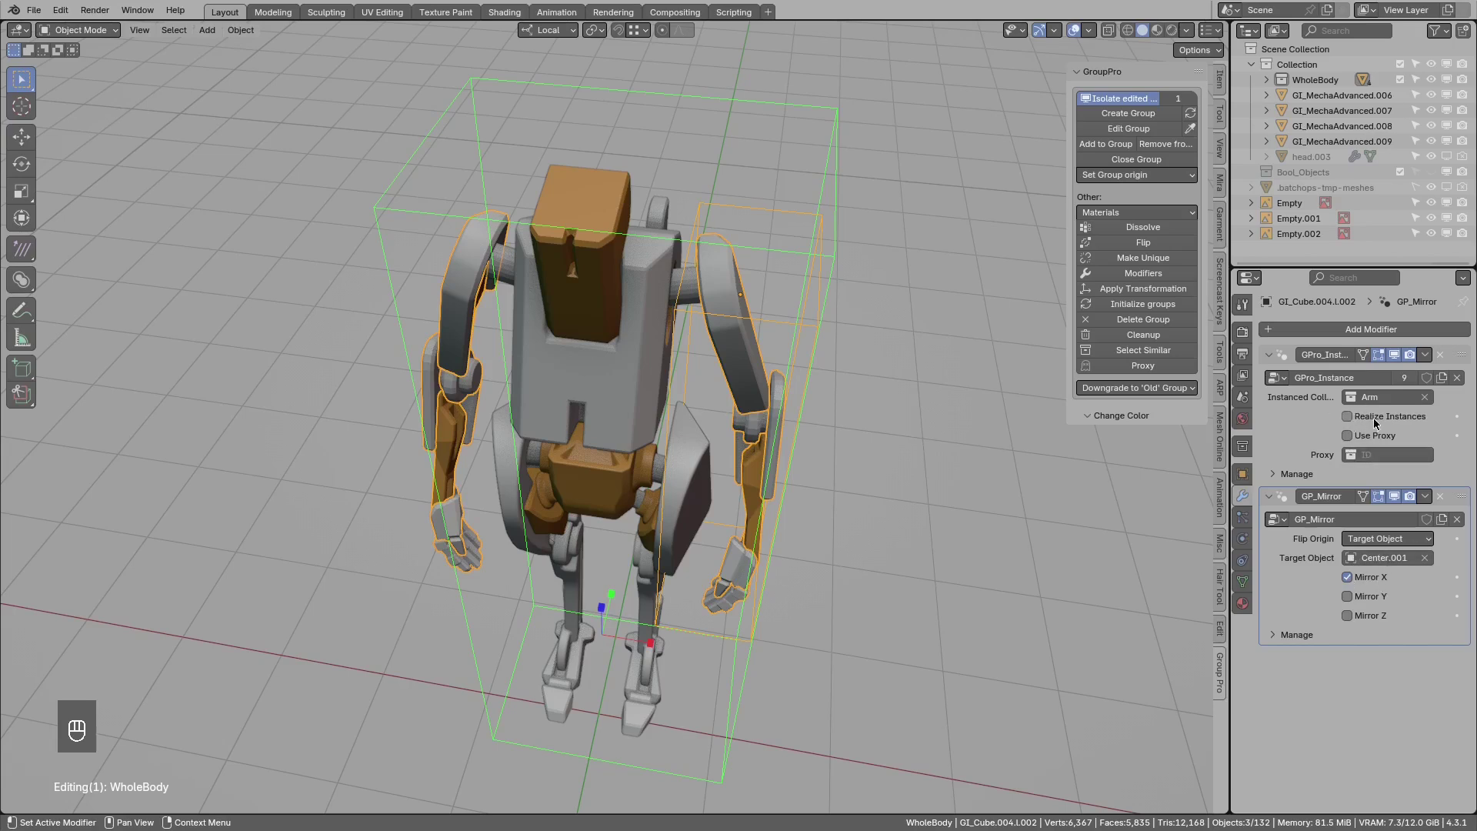
pyautogui.middleClick(800, 366)
# Dissolve the mirror into a separate second arm copy, then enter the Arm group.
pyautogui.press('ctrl+x')
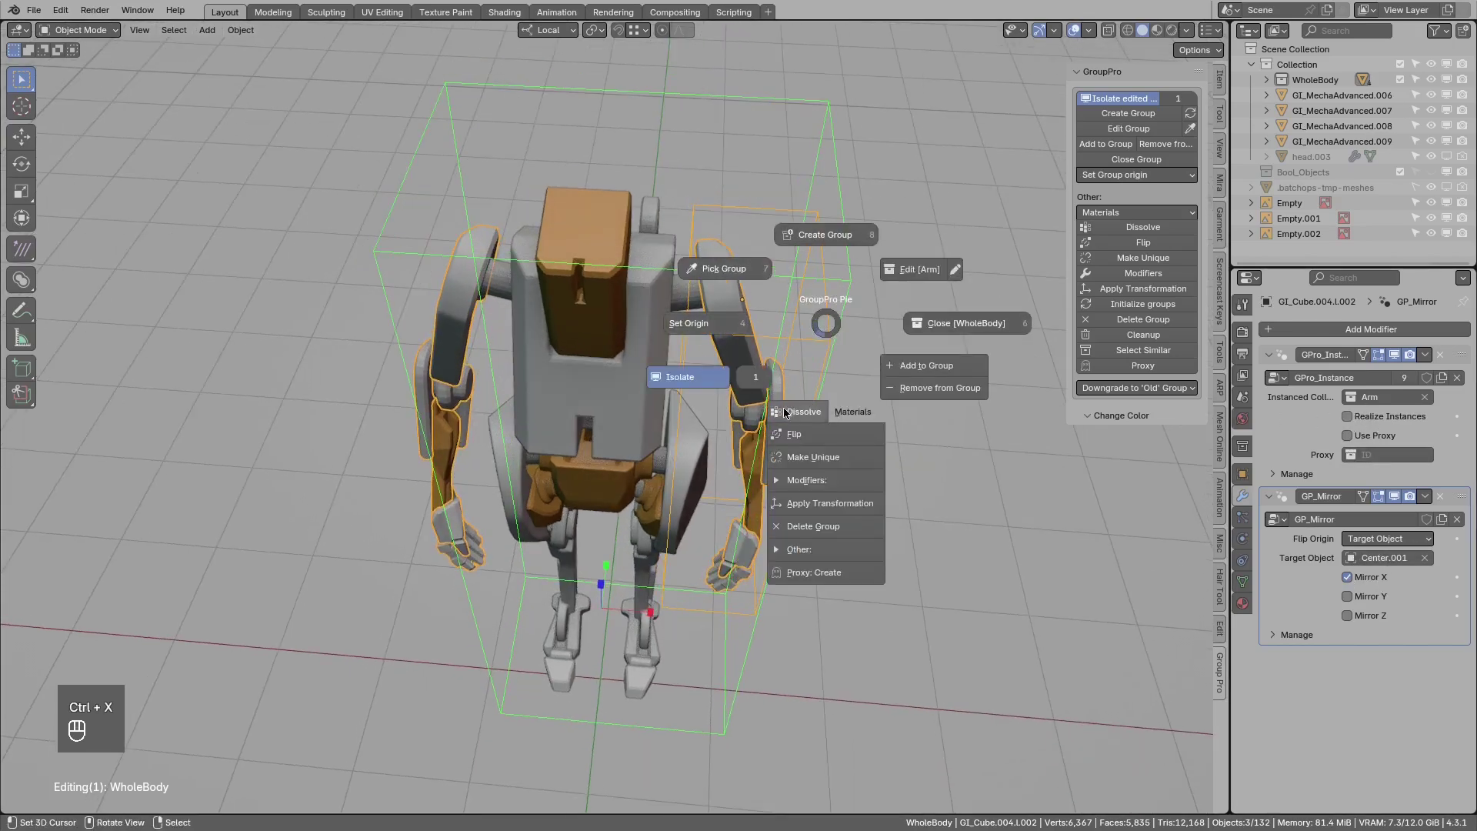
pyautogui.moveTo(444, 362); pyautogui.dragTo(491, 323)
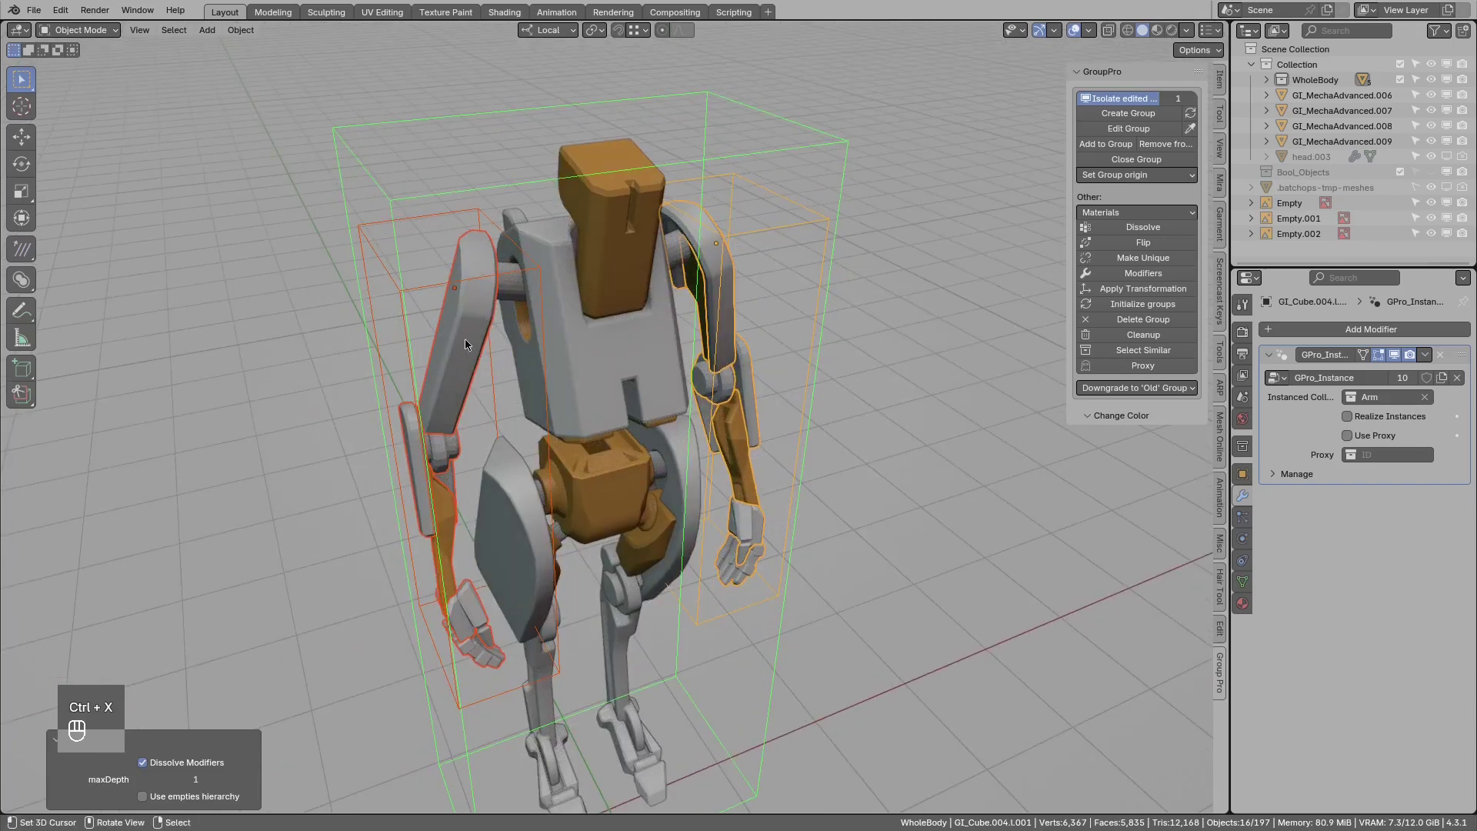
pyautogui.middleClick(457, 346)
pyautogui.press('ctrl+x')
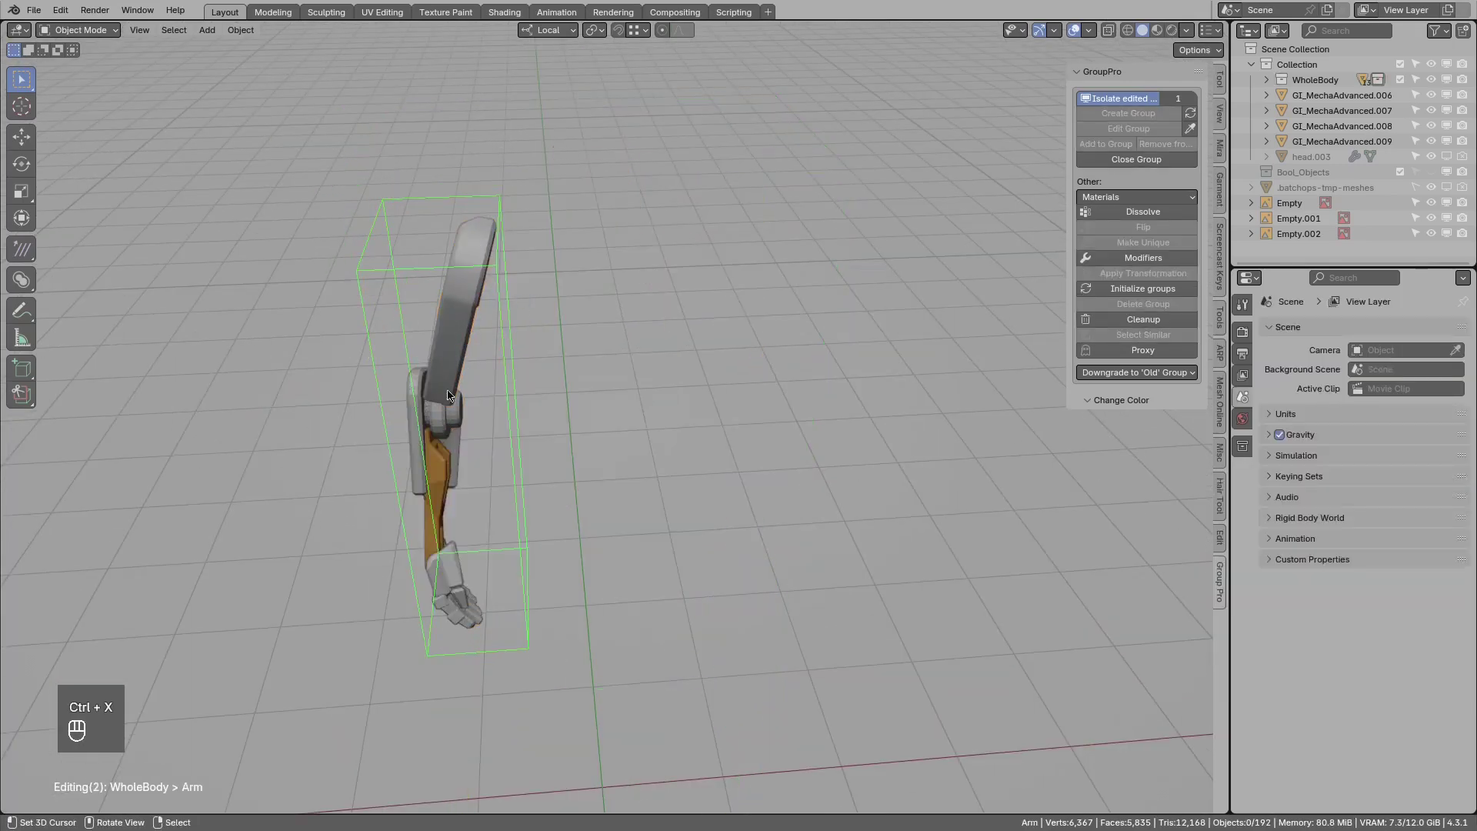
pyautogui.press('g')
pyautogui.press('ctrl+x')
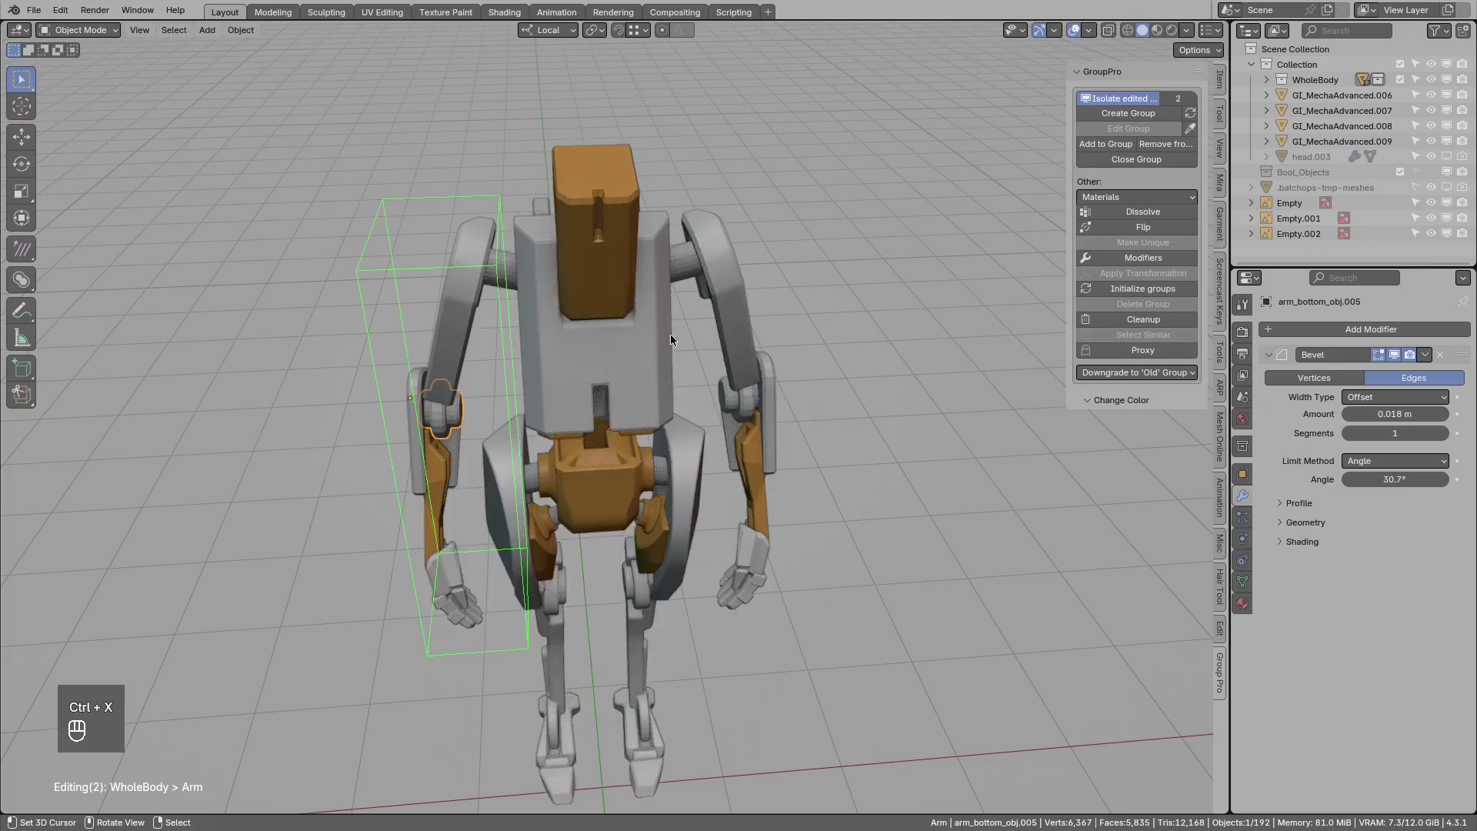
# Close the Arm group and delete the separate left-arm copy, keeping the right arm.
pyautogui.press('ctrl+x')
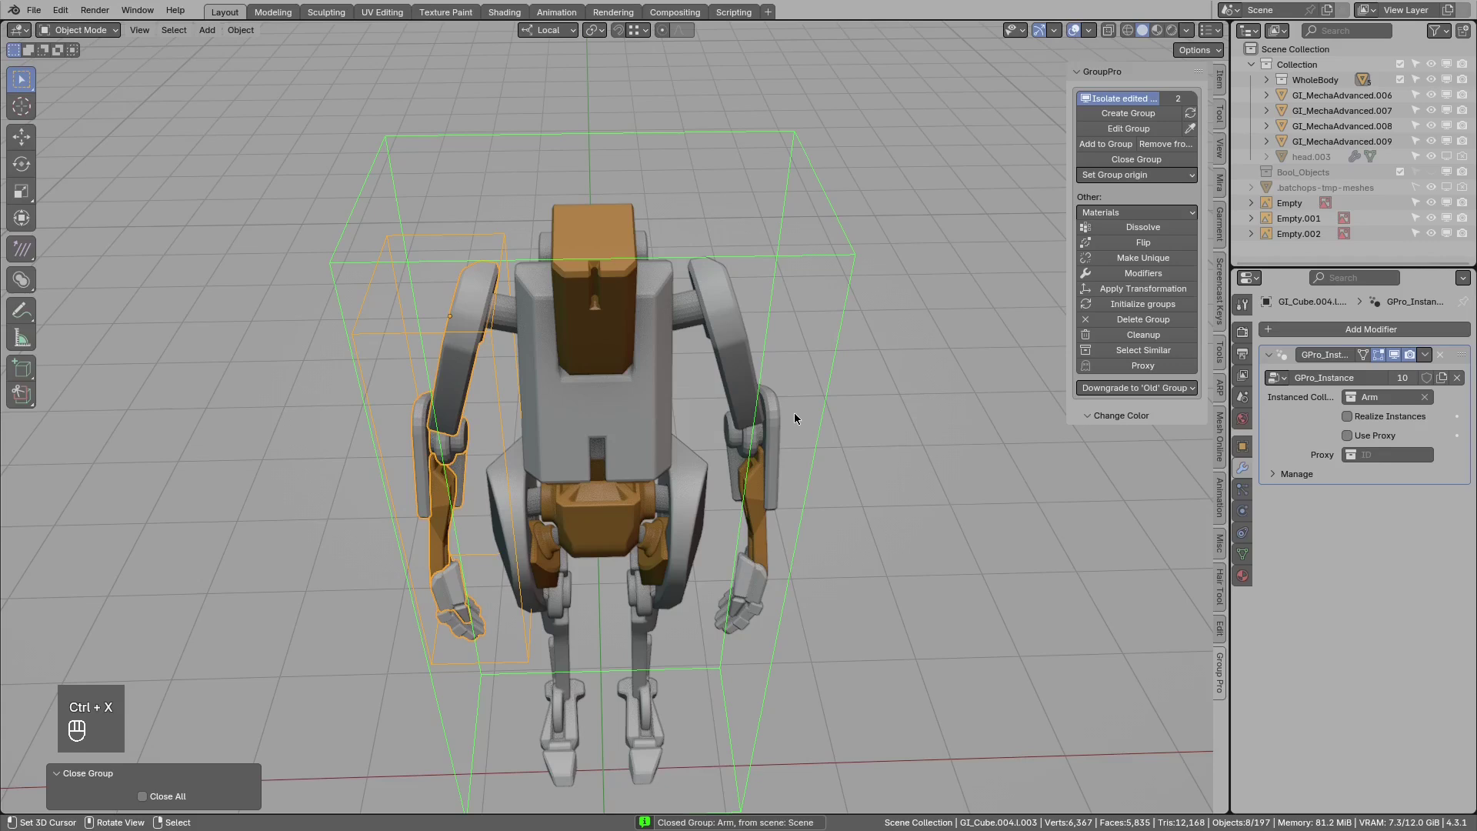
pyautogui.press('r')
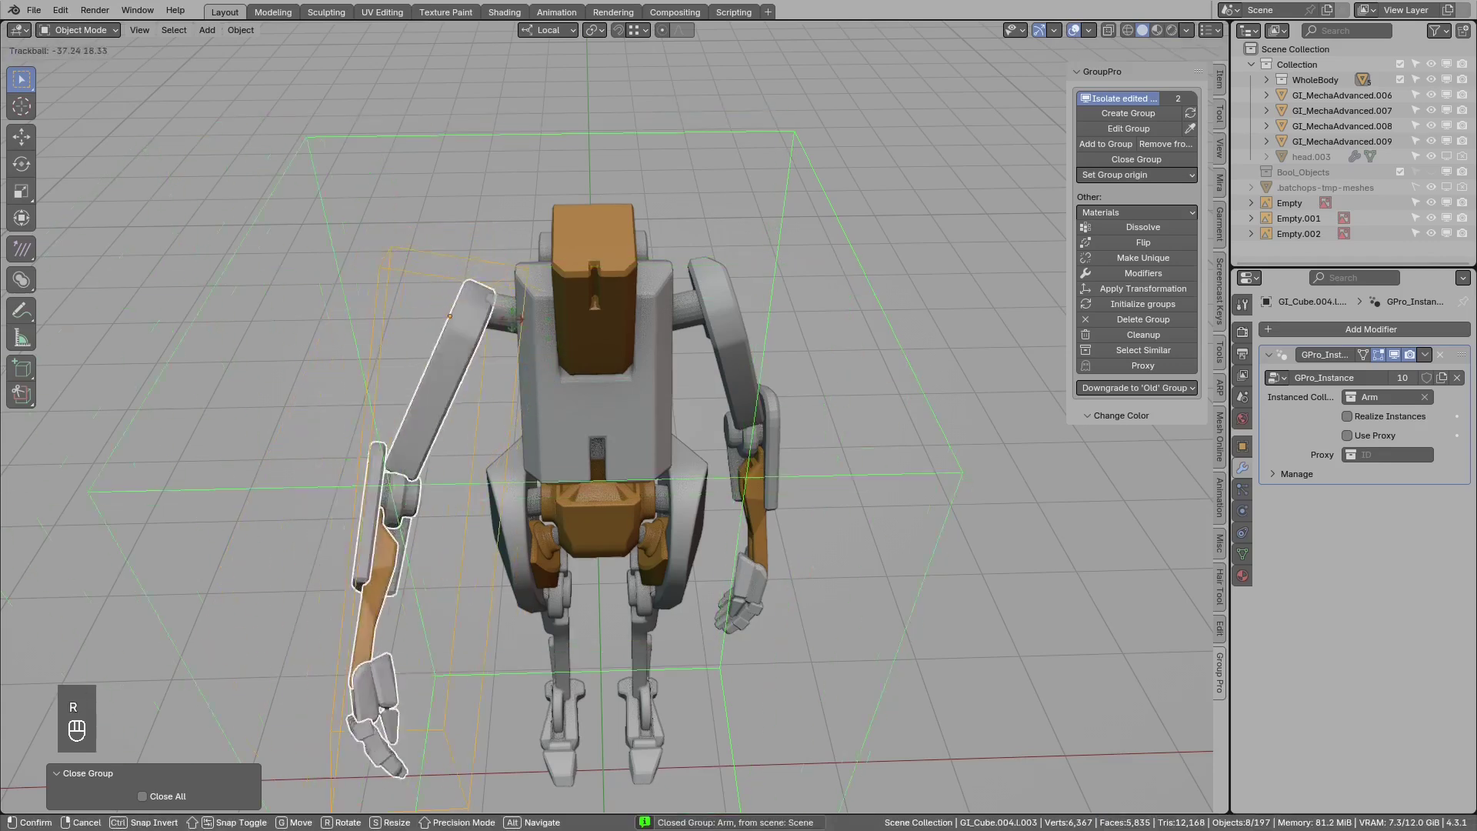
pyautogui.press('x')
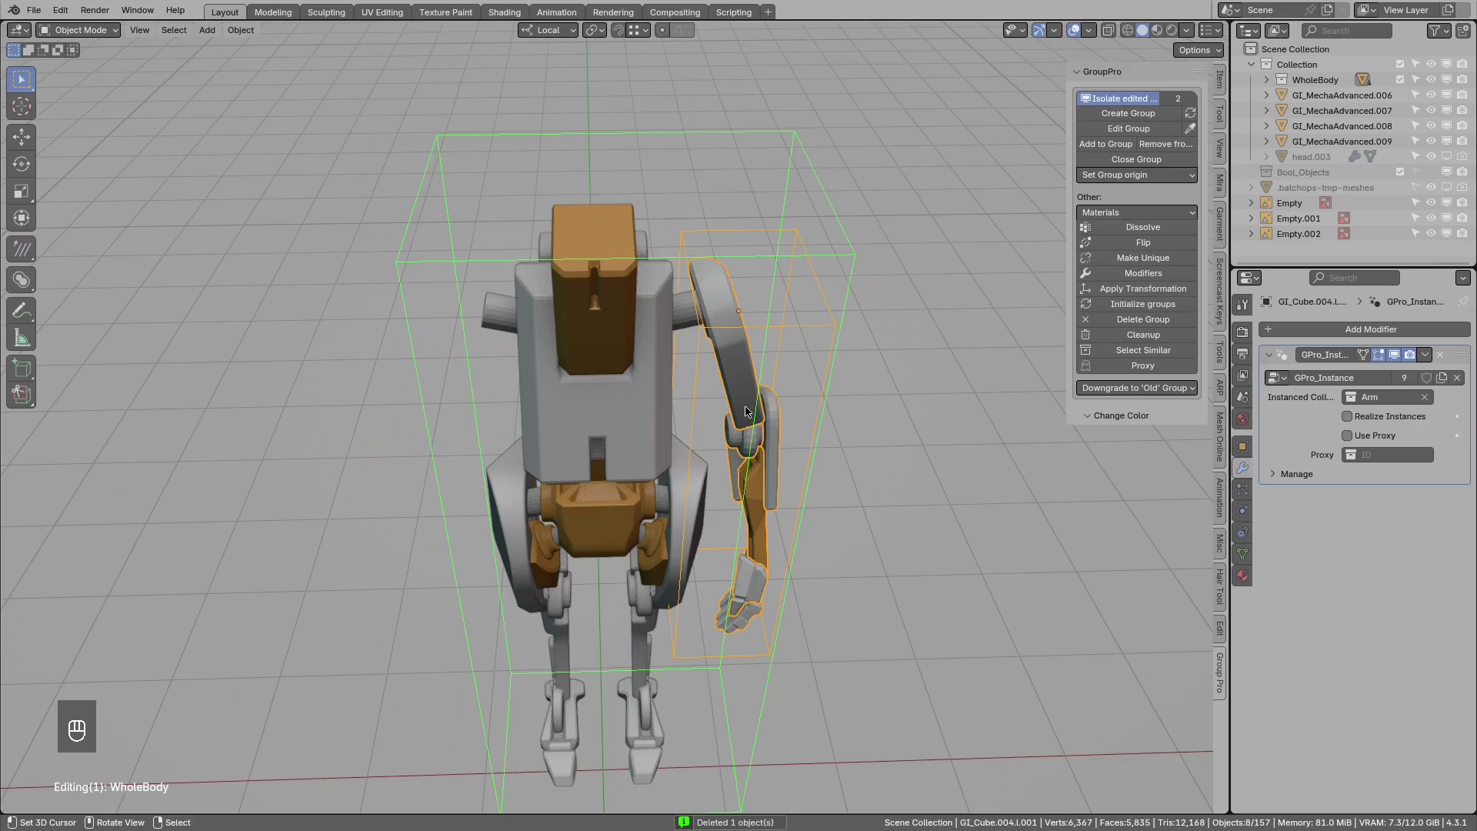
pyautogui.press('g')
pyautogui.click(610, 397)
pyautogui.press('g')
pyautogui.press('g')
# Add a GP_Mirror on X around Center.001 to the right arm, producing a matching left arm.
pyautogui.click(755, 383)
pyautogui.press('ctrl+x')
pyautogui.press('alt+a')
pyautogui.click(480, 384)
pyautogui.press('r')
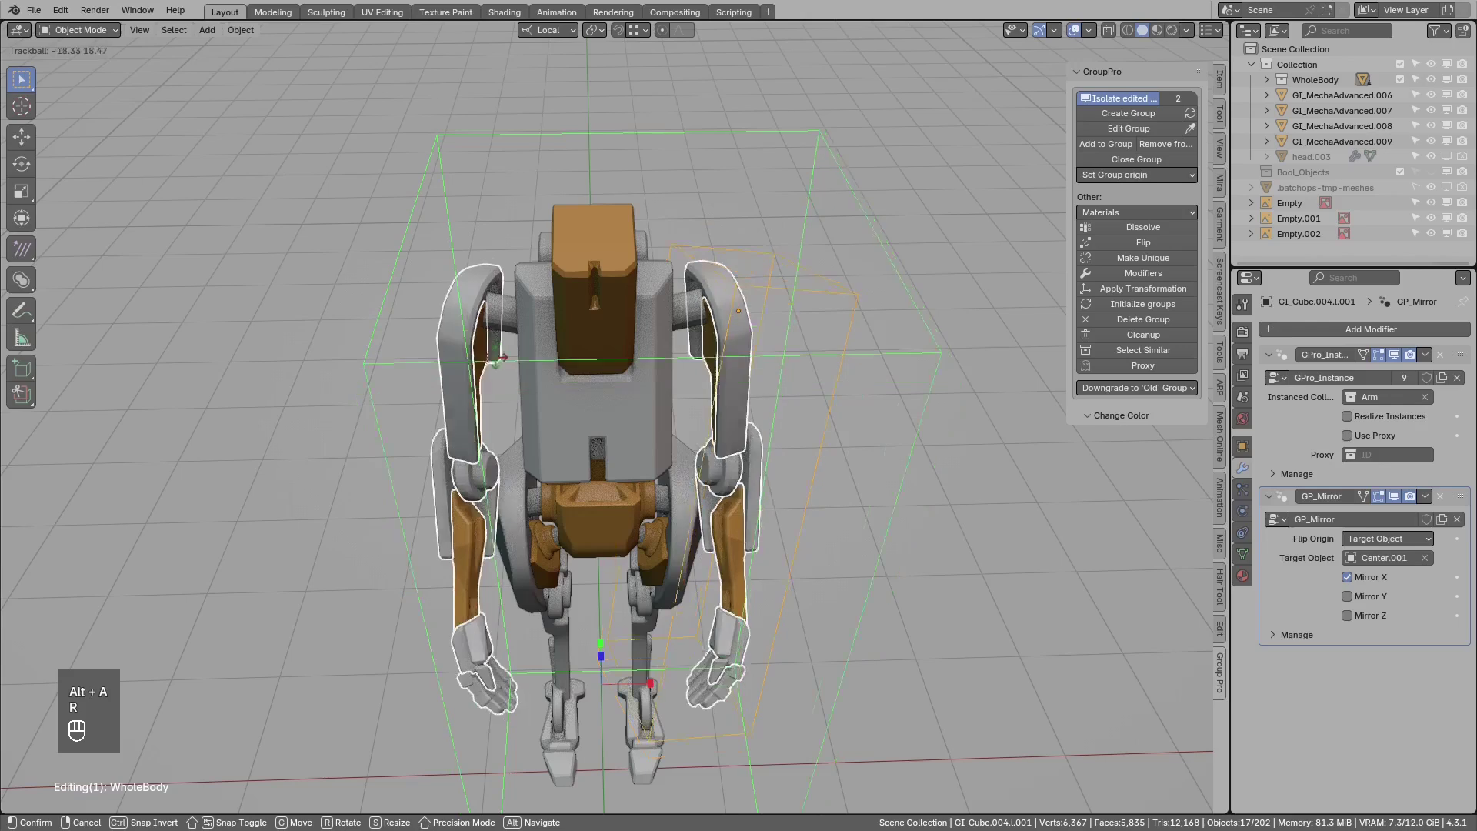
pyautogui.press('r')
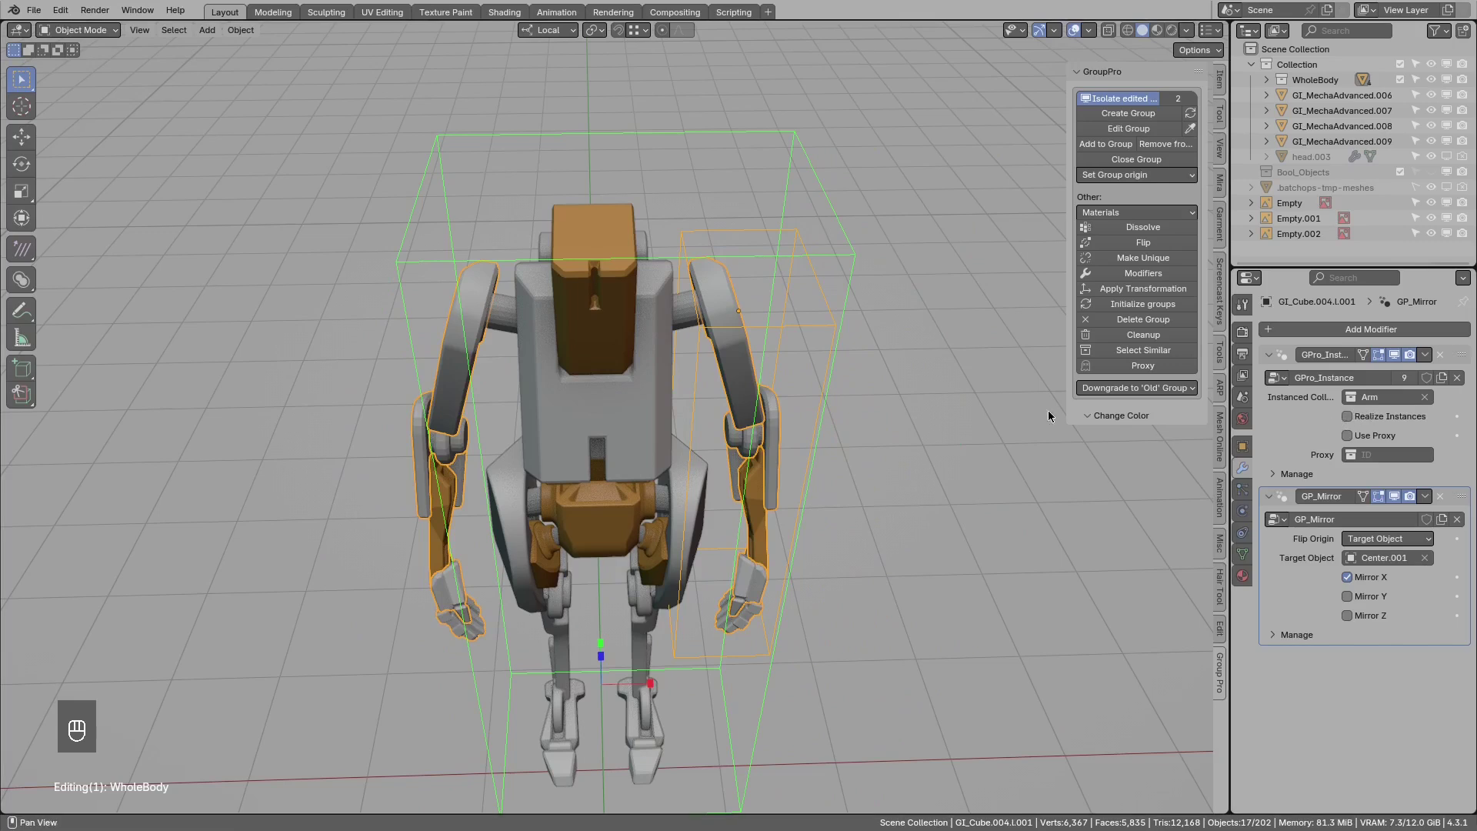
# Remove the arm's mirror modifier and duplicate it as a separate CopyArm group.
pyautogui.click(723, 390)
pyautogui.press('ctrl+x')
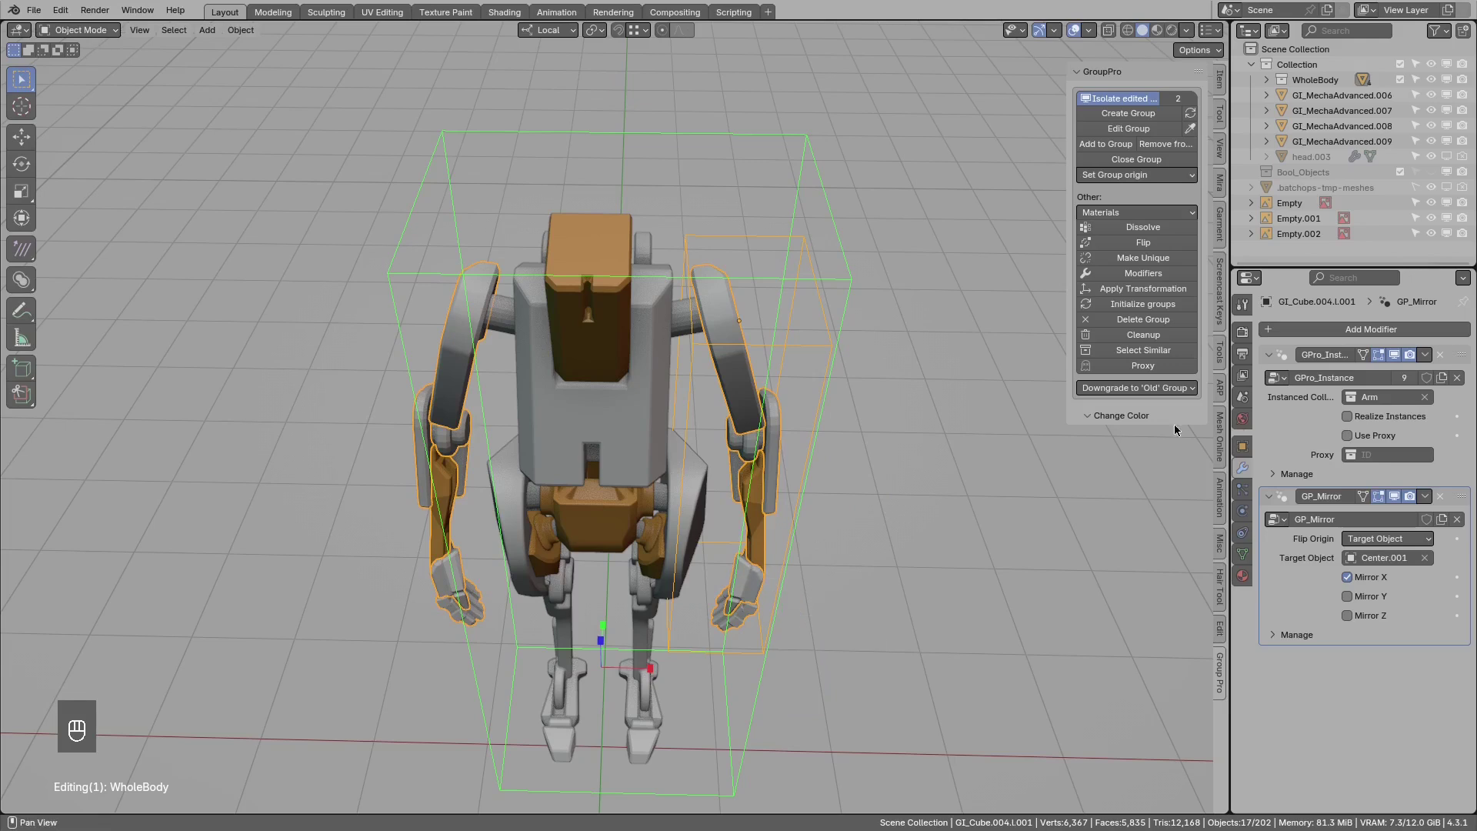
pyautogui.moveTo(731, 436); pyautogui.dragTo(762, 432)
pyautogui.press('ctrl+x')
pyautogui.press('shift+d')
pyautogui.press('g')
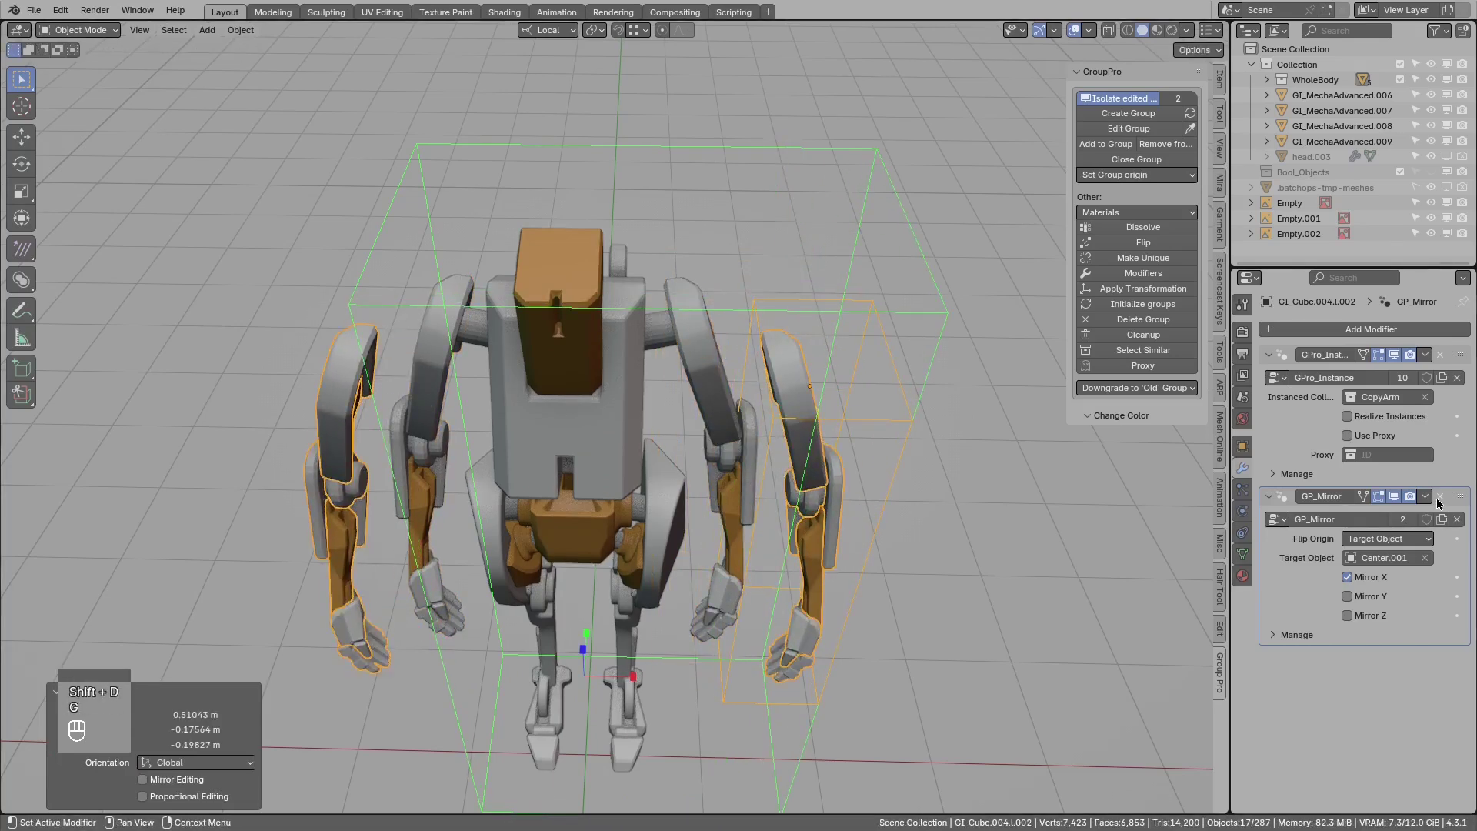
# Remove CopyArm from the WholeBody robot group, close WholeBody and start moving the arm aside.
pyautogui.press('ctrl+x')
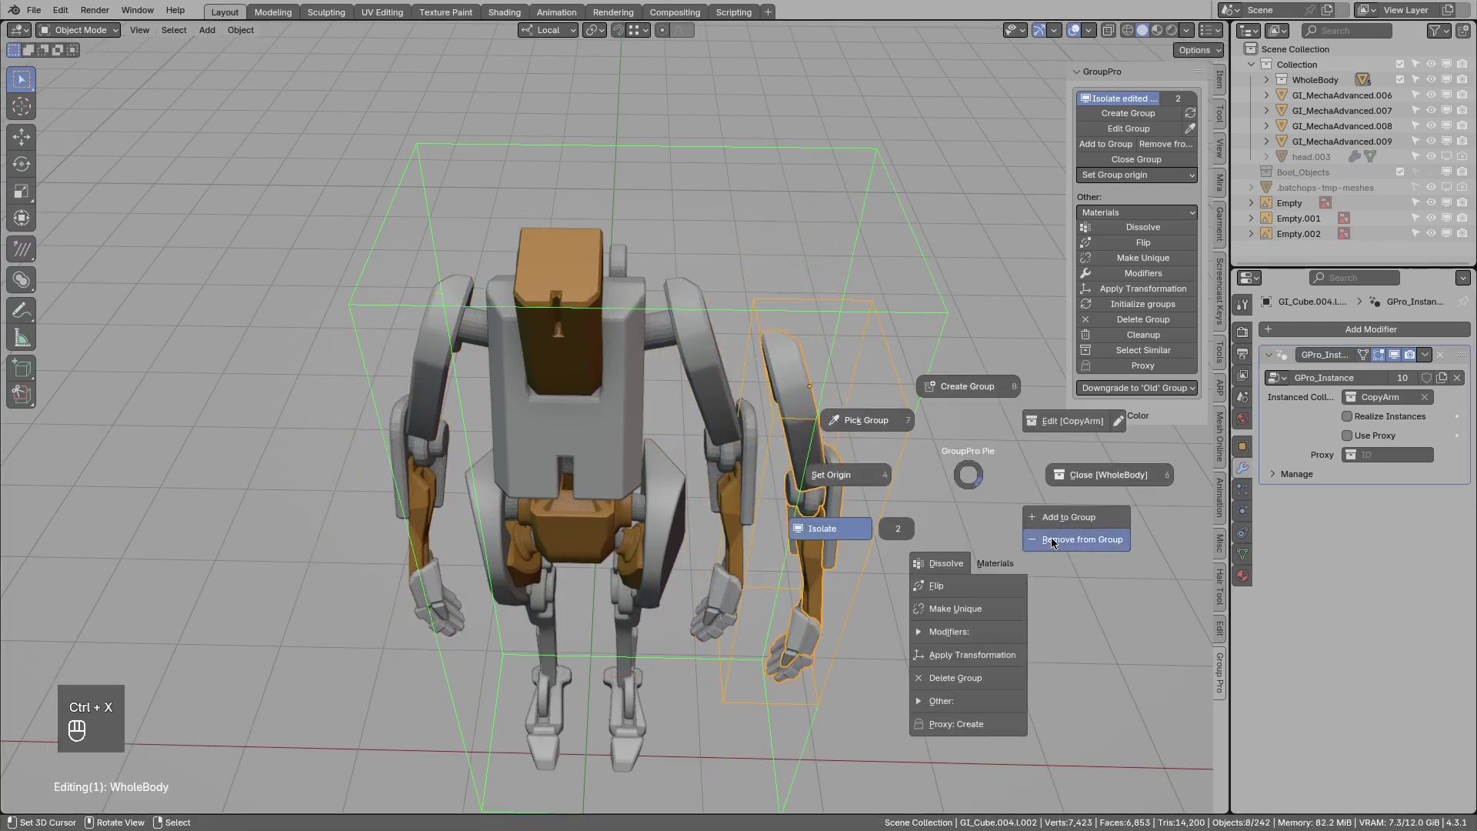
pyautogui.press('g')
pyautogui.press('ctrl+x')
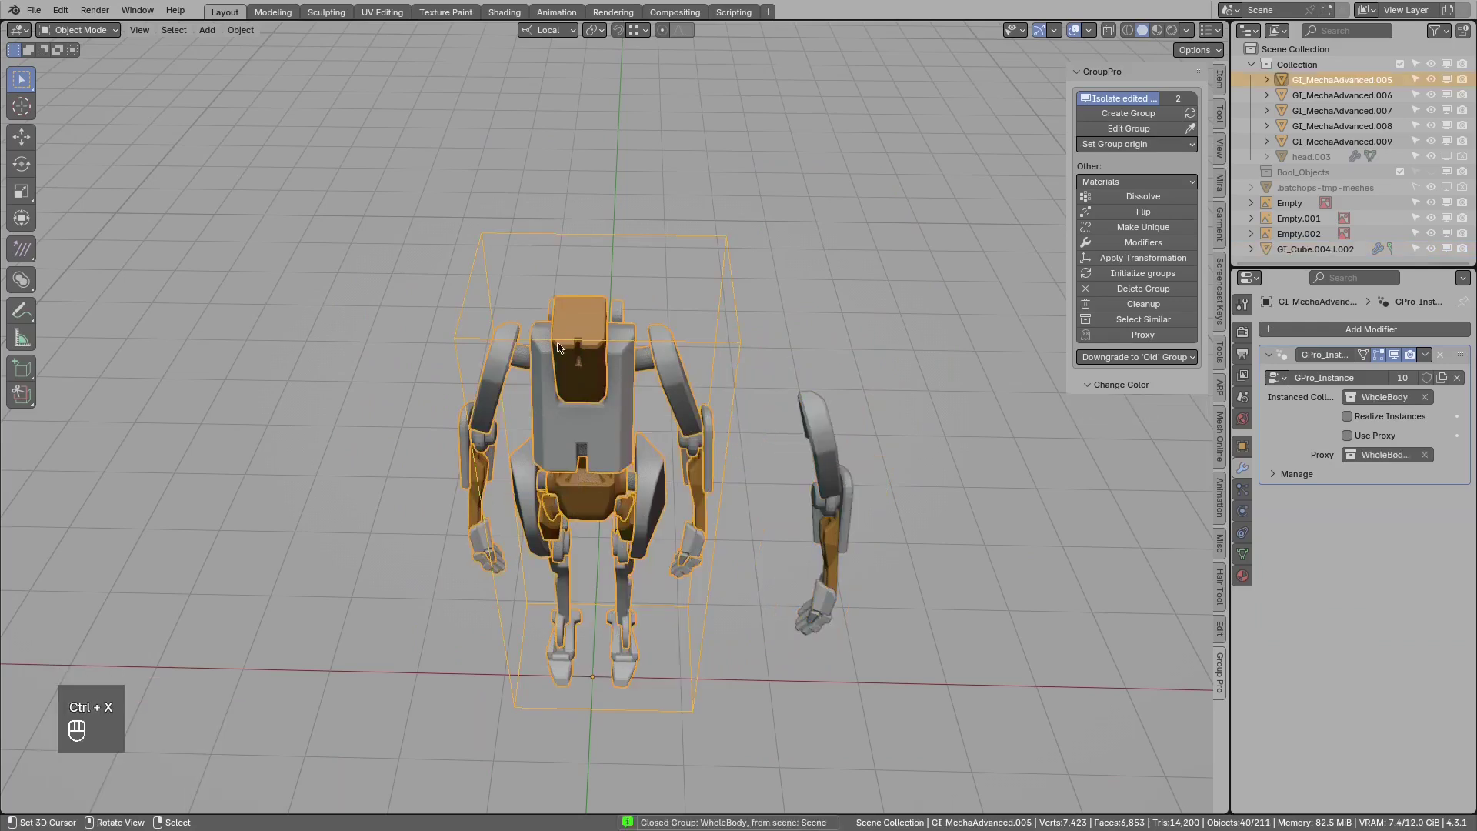
pyautogui.press('alt+a')
pyautogui.press('KP_Divide')
# Place the arm away from the robots and add an interactive GP_LinearArray to it.
pyautogui.moveTo(809, 497); pyautogui.dragTo(544, 412)
pyautogui.press('g')
pyautogui.moveTo(714, 467); pyautogui.dragTo(594, 444)
pyautogui.middleClick(605, 465)
pyautogui.press('ctrl+x')
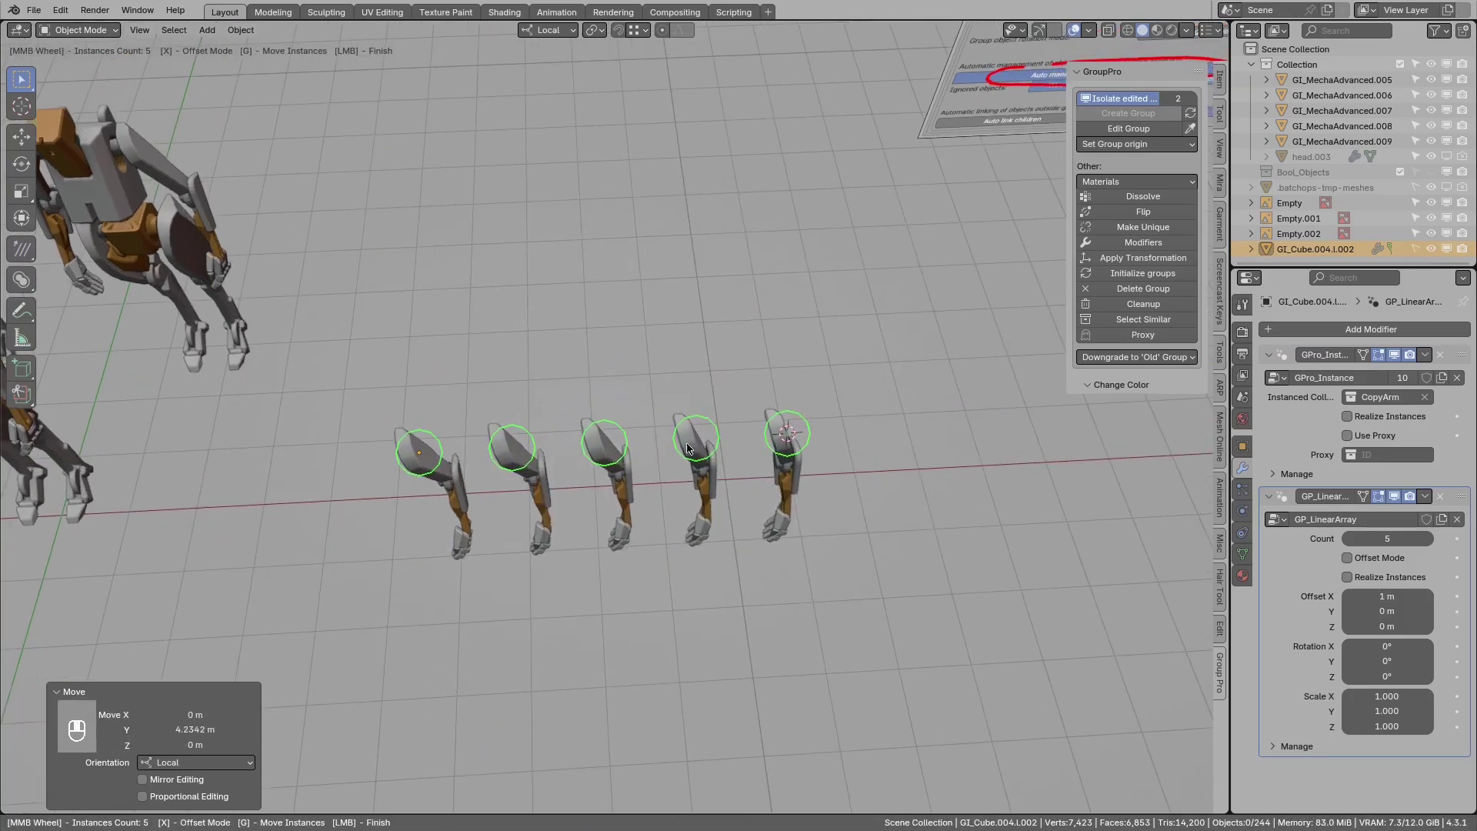
# Set the array to 6 arm copies spaced about 4.88 m along Y, undoing an accidental duplicate row.
pyautogui.moveTo(749, 438); pyautogui.dragTo(730, 383)
pyautogui.moveTo(731, 391); pyautogui.dragTo(663, 385)
pyautogui.moveTo(618, 380); pyautogui.dragTo(851, 413)
pyautogui.moveTo(837, 418); pyautogui.dragTo(870, 434)
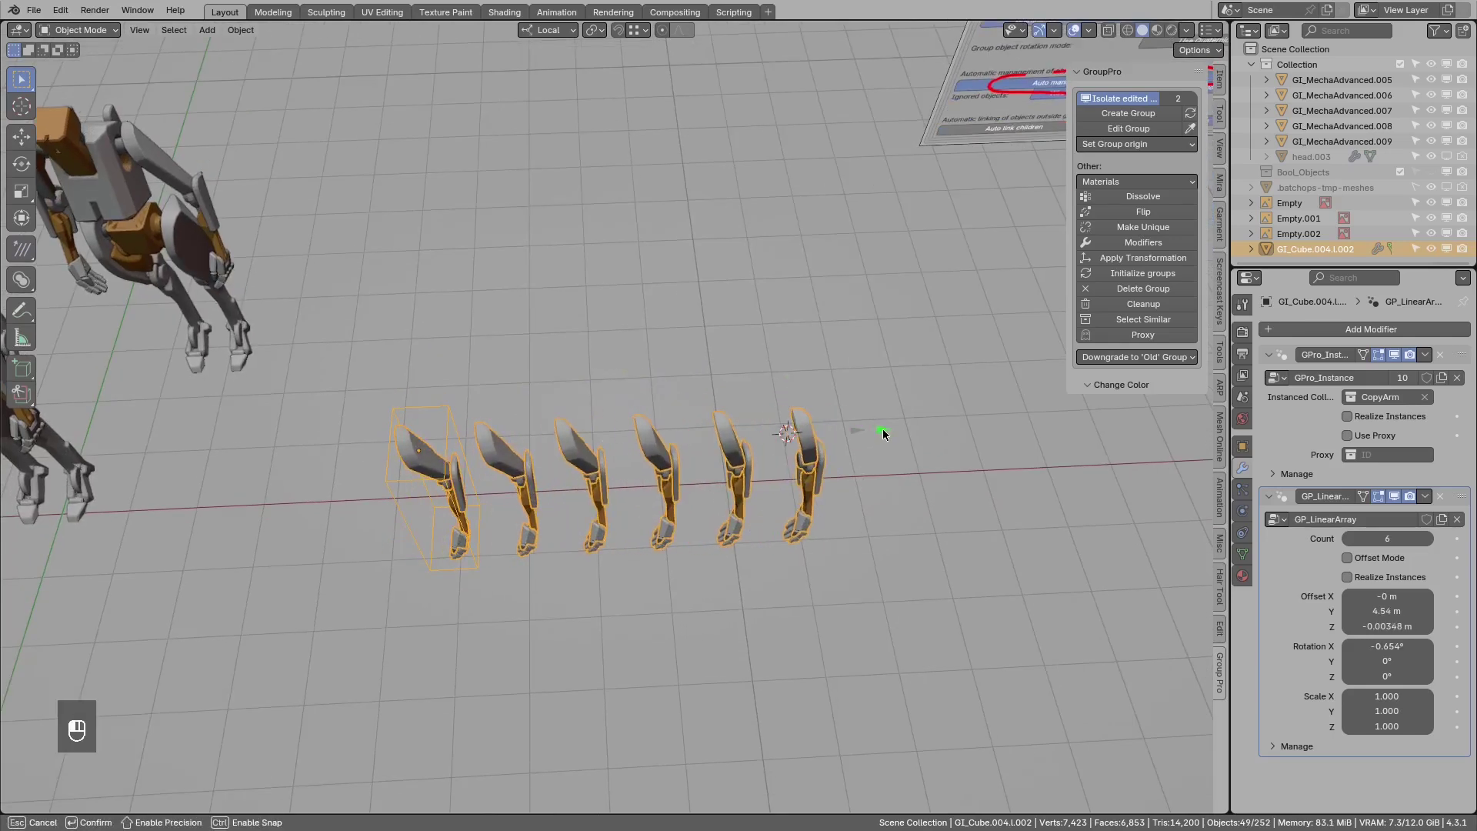
pyautogui.moveTo(888, 435); pyautogui.dragTo(1325, 421)
pyautogui.press('ctrl+x')
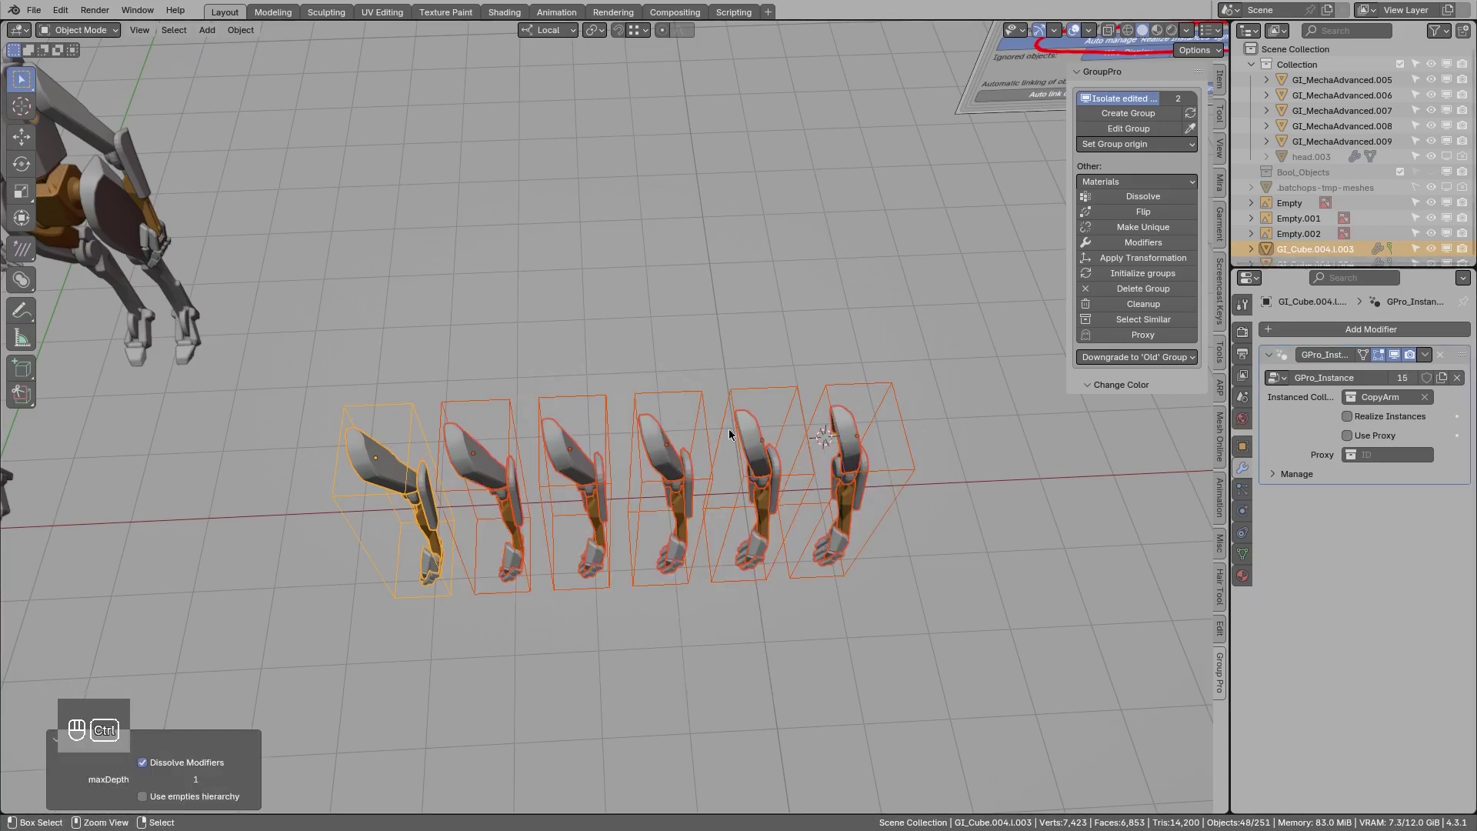
pyautogui.press('ctrl+z')
# Give each arm copy a Rotation X tilt of about -9.45°.
pyautogui.moveTo(725, 453); pyautogui.dragTo(643, 353)
pyautogui.click(647, 342)
pyautogui.moveTo(809, 347); pyautogui.dragTo(794, 412)
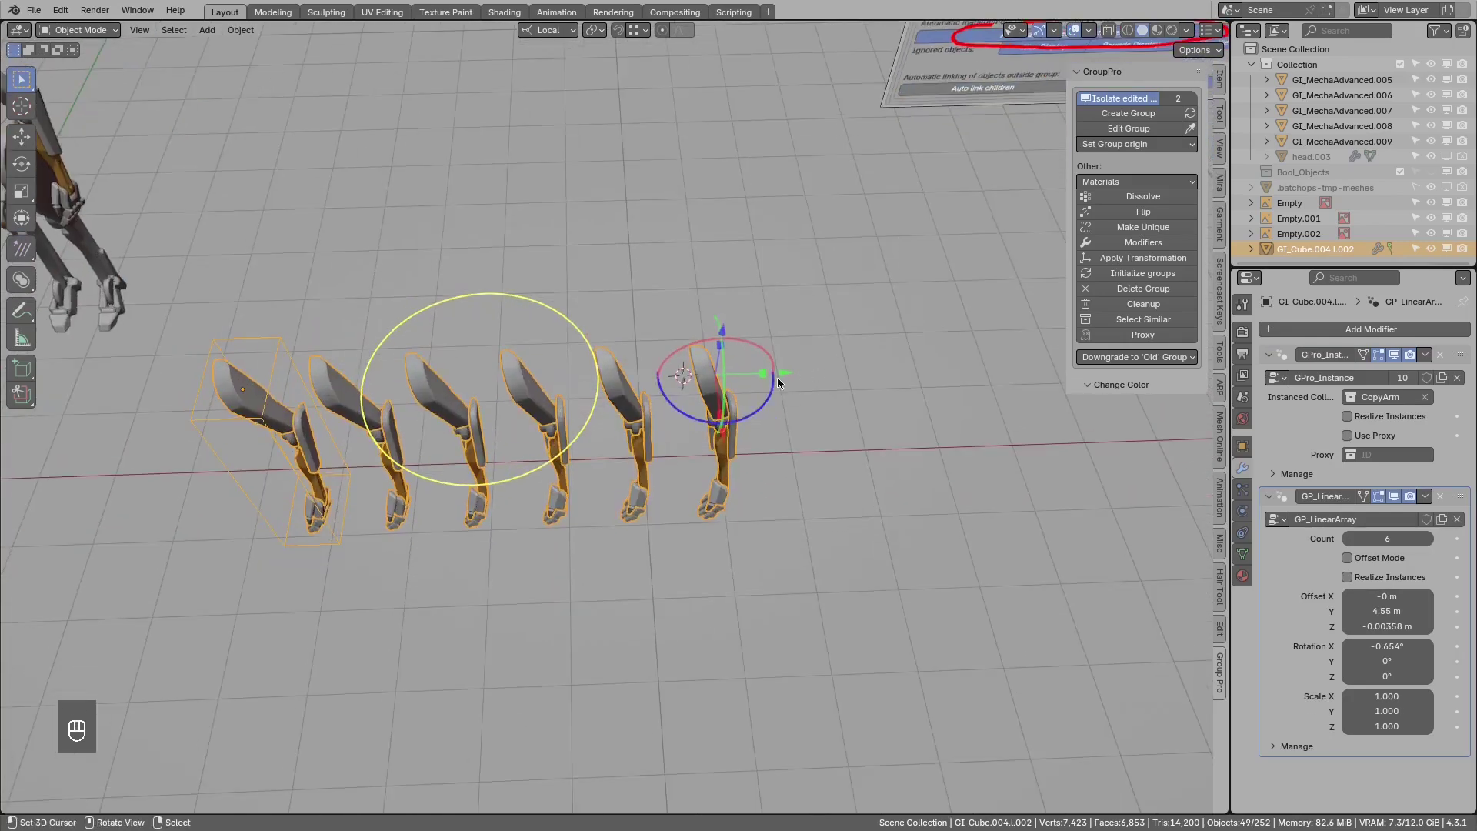
pyautogui.moveTo(797, 381); pyautogui.dragTo(829, 386)
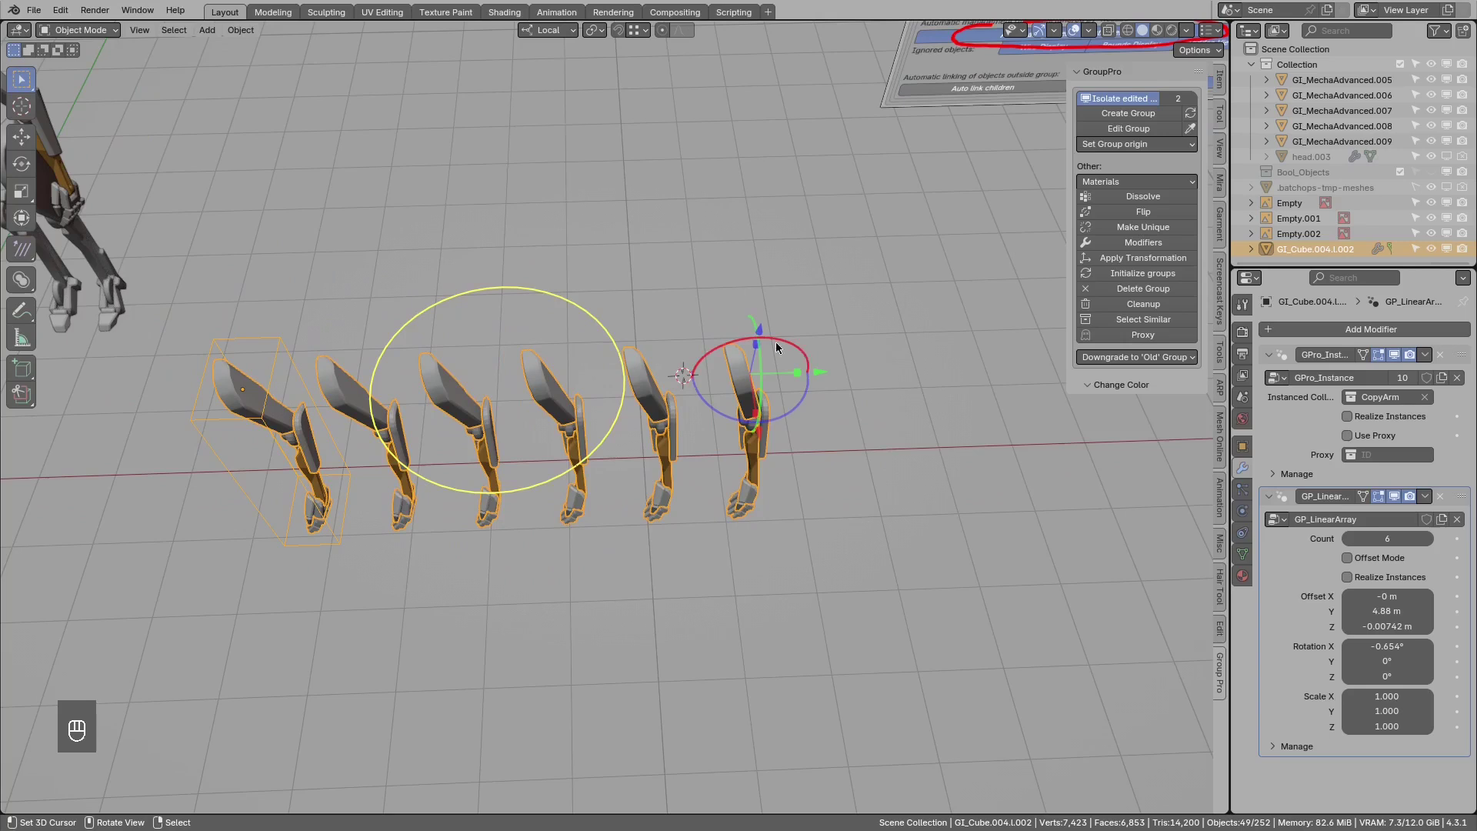
pyautogui.middleClick(755, 322)
pyautogui.middleClick(767, 354)
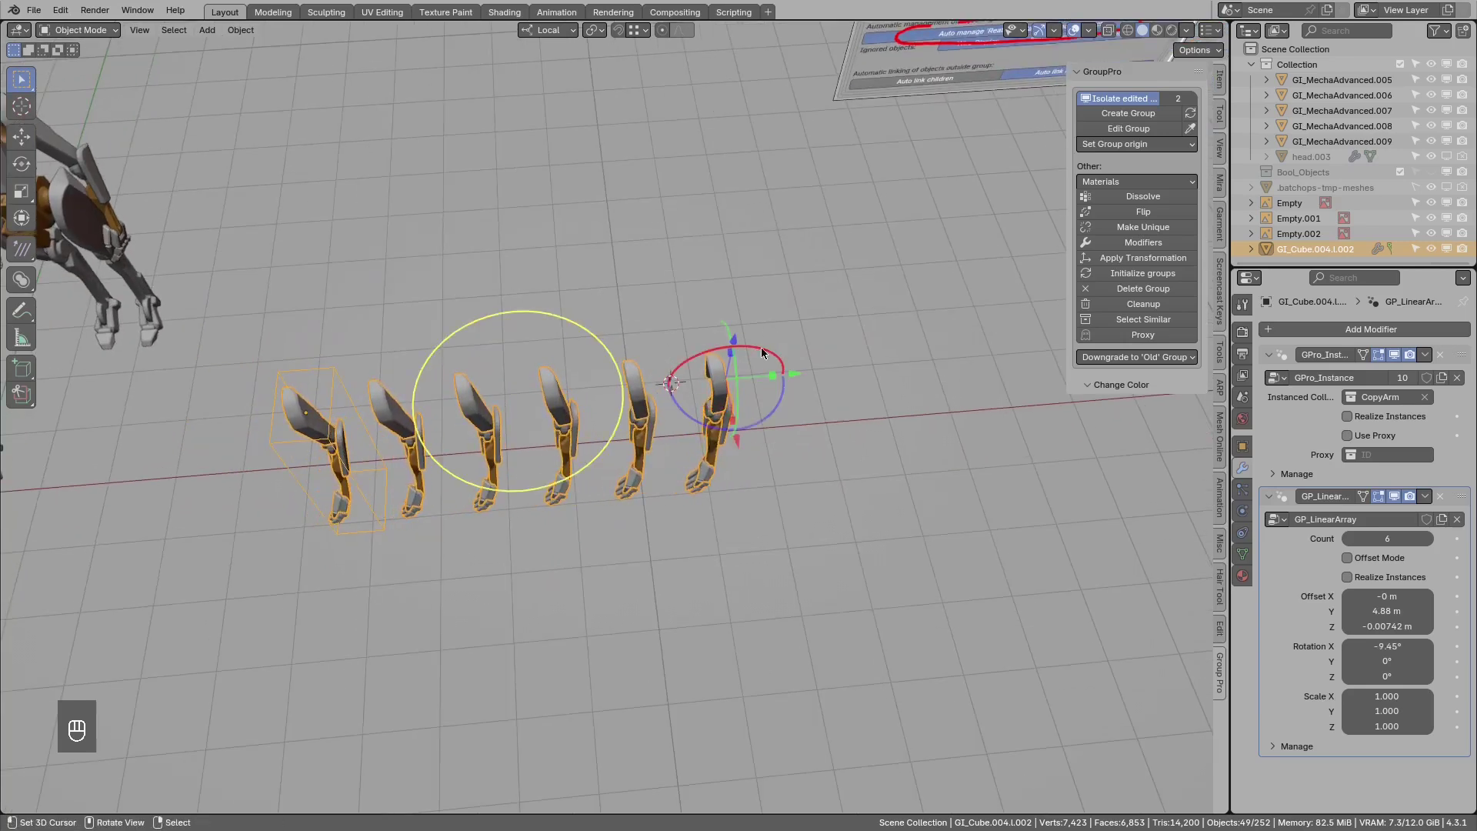
# Add a test cube, duplicate it, and start a GP_LinearArray of 6 on the first cube.
pyautogui.press('shift+a')
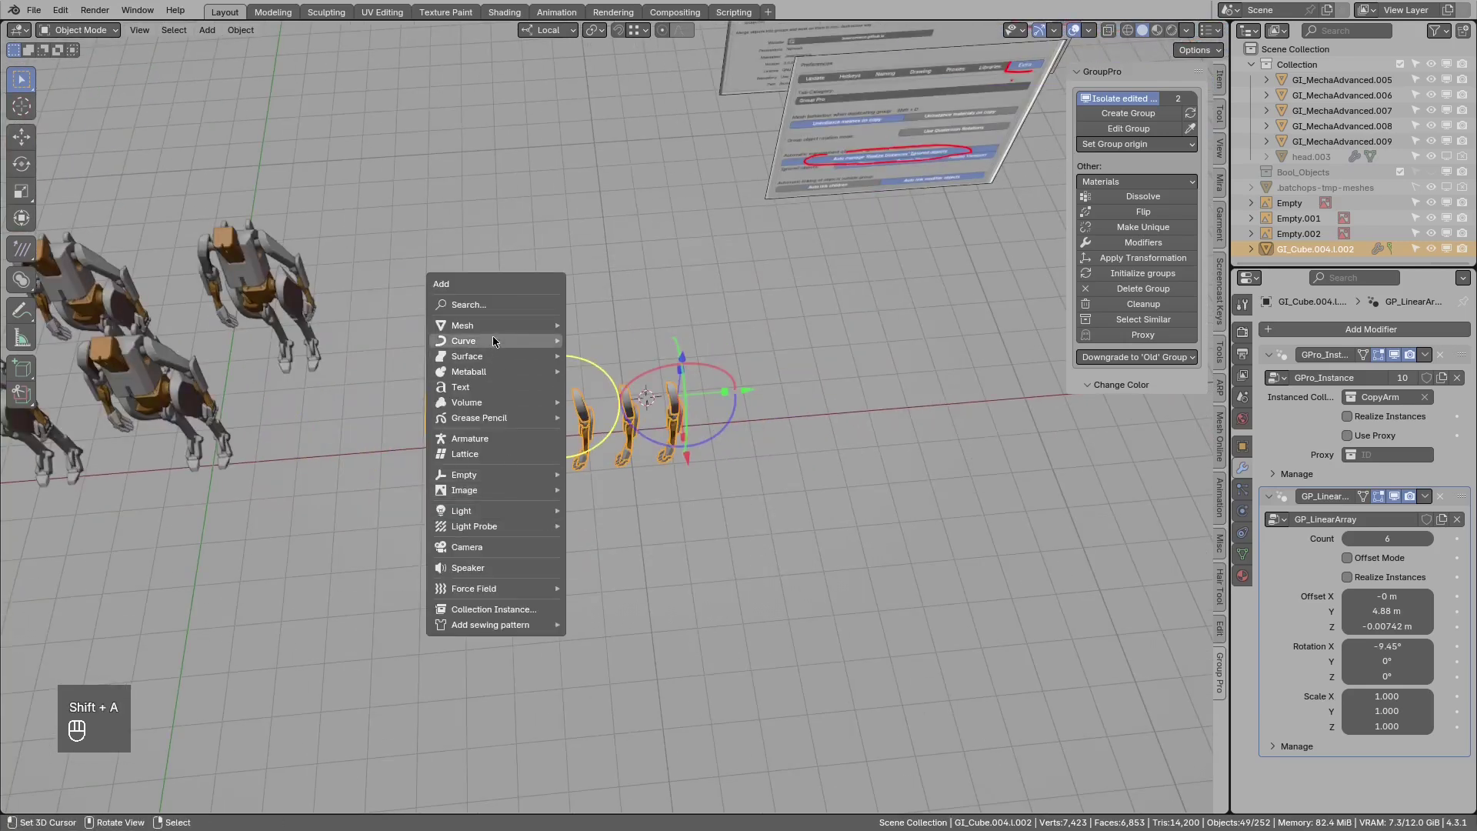
pyautogui.press('g')
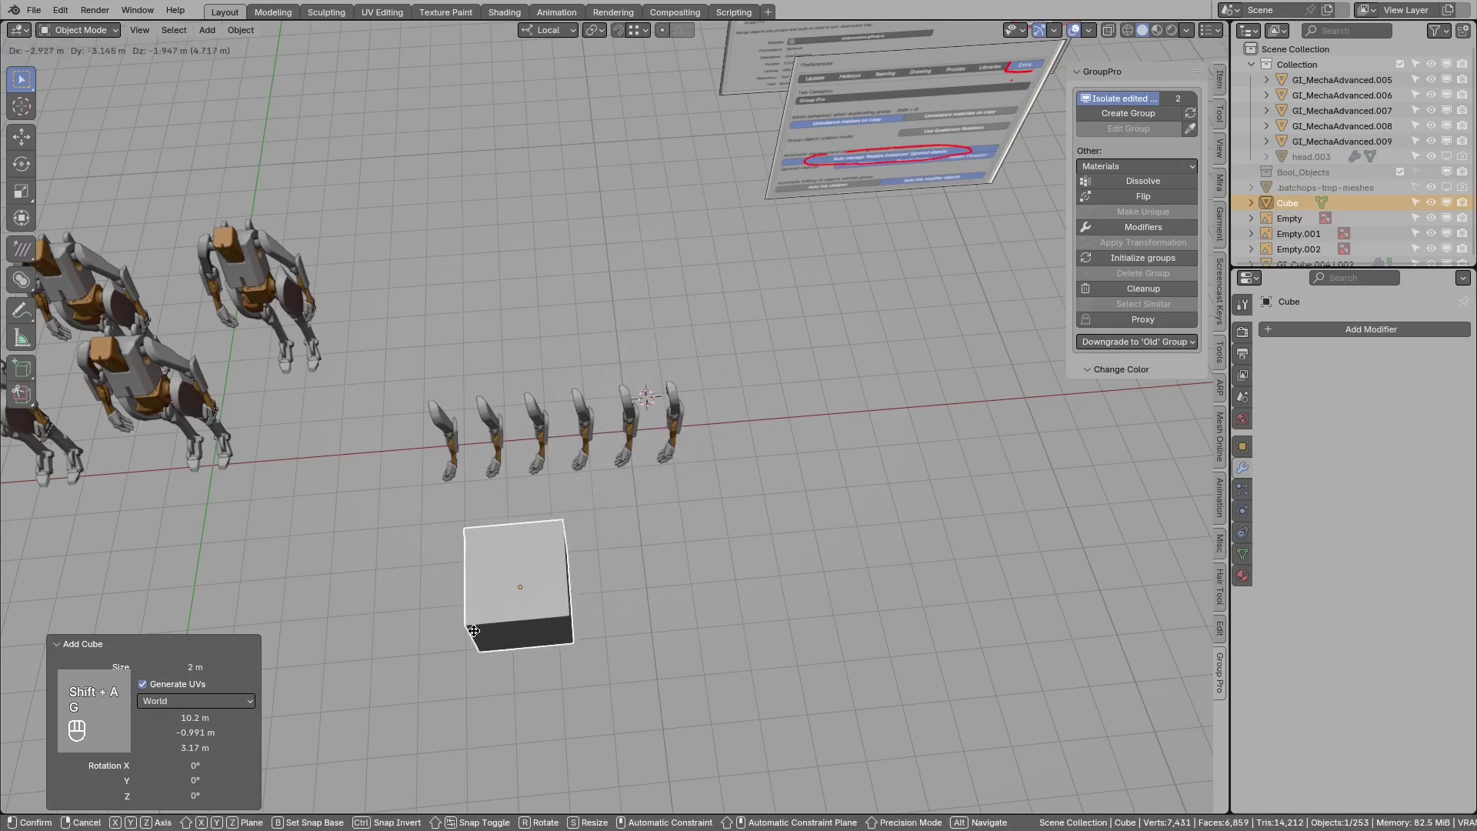
pyautogui.press('shift+d')
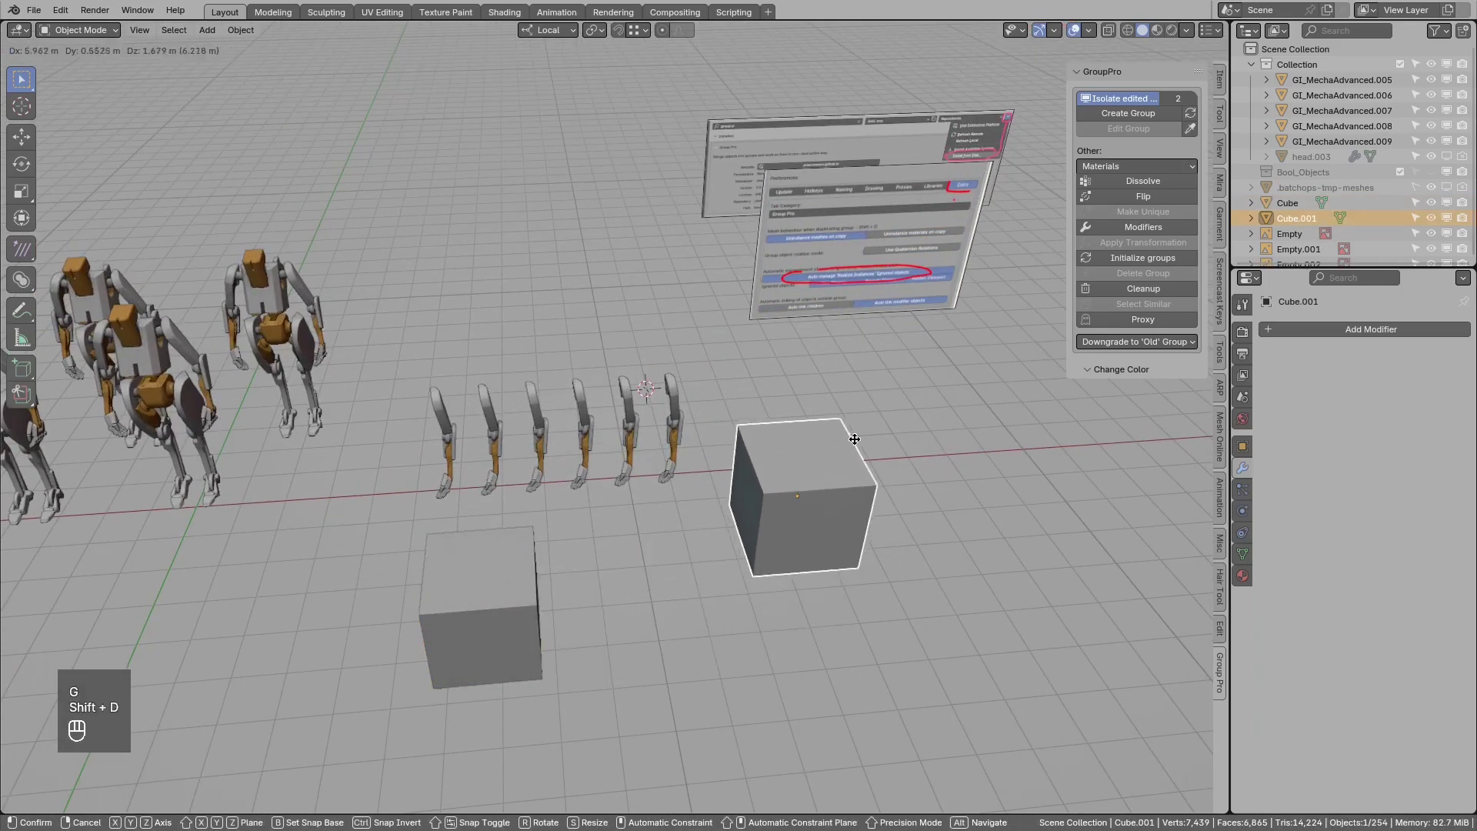
pyautogui.press('ctrl+x')
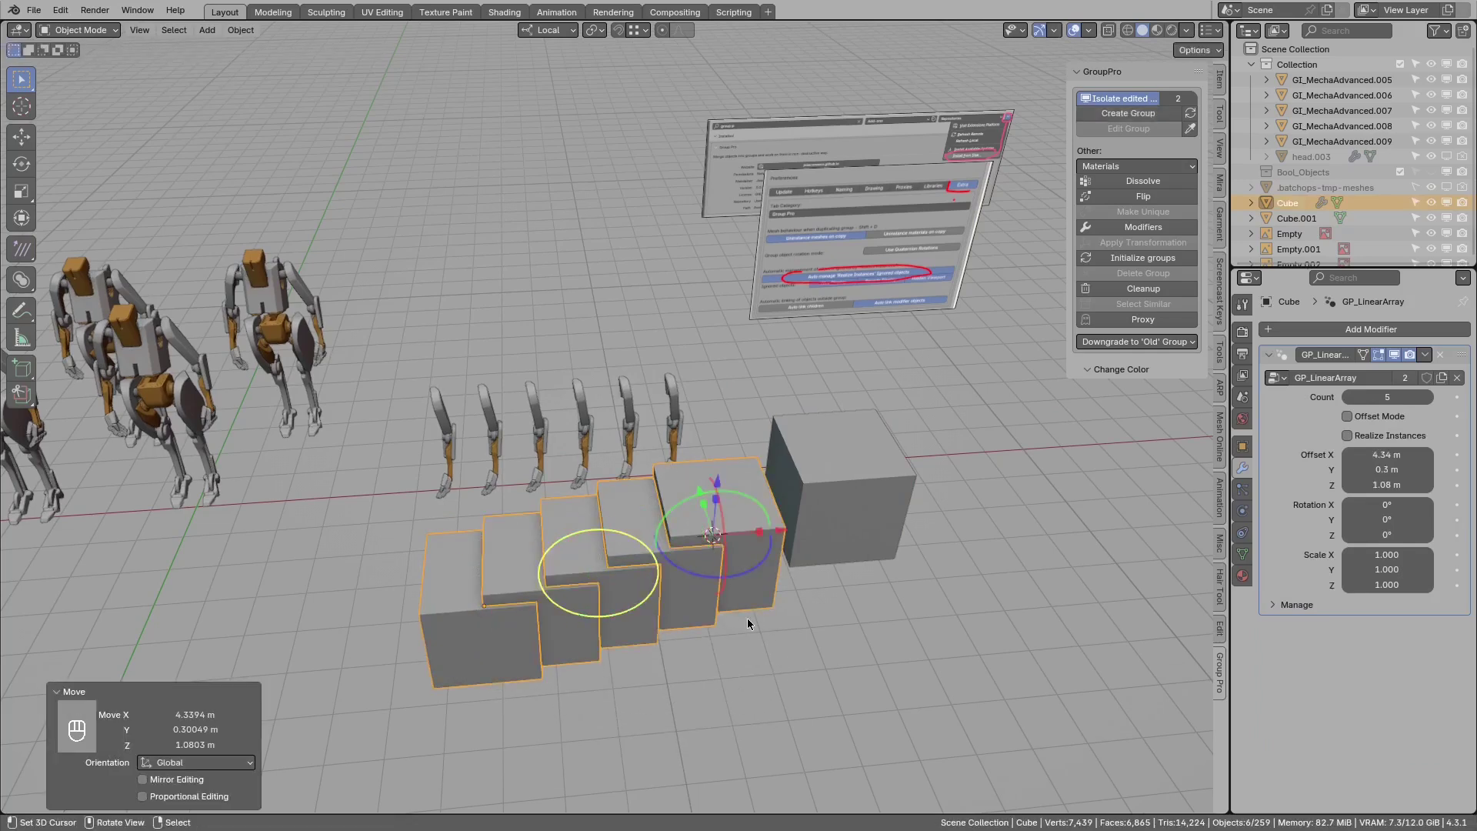
pyautogui.click(741, 524)
pyautogui.moveTo(803, 540); pyautogui.dragTo(794, 456)
pyautogui.press('g')
pyautogui.moveTo(626, 499); pyautogui.dragTo(750, 488)
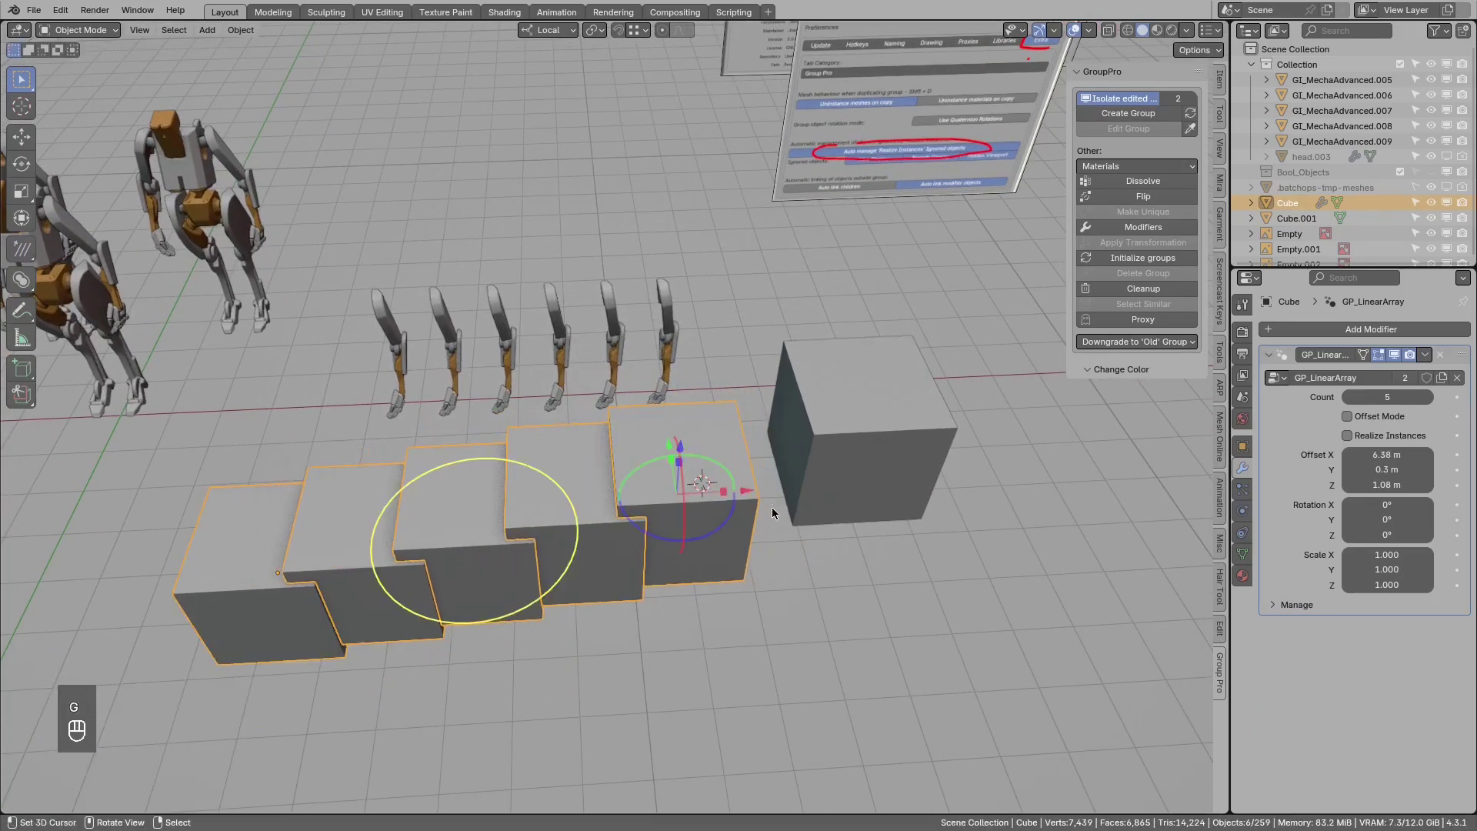
# Adjust the cube array offsets to about 8.85, 2.61 and 2.01 m forming a stepped row.
pyautogui.press('d')
pyautogui.press('d')
pyautogui.press('d')
pyautogui.click(775, 503)
pyautogui.click(777, 492)
pyautogui.press('d')
pyautogui.press('d')
pyautogui.moveTo(761, 500); pyautogui.dragTo(797, 483)
pyautogui.moveTo(744, 431); pyautogui.dragTo(815, 433)
pyautogui.click(718, 427)
pyautogui.moveTo(809, 486); pyautogui.dragTo(733, 496)
pyautogui.moveTo(860, 419); pyautogui.dragTo(698, 448)
# Fine-tune the step offset of the box staircase and review it in the viewport.
pyautogui.press('alt+d')
pyautogui.moveTo(830, 418); pyautogui.dragTo(683, 440)
pyautogui.middleClick(558, 458)
pyautogui.middleClick(567, 465)
pyautogui.press('g')
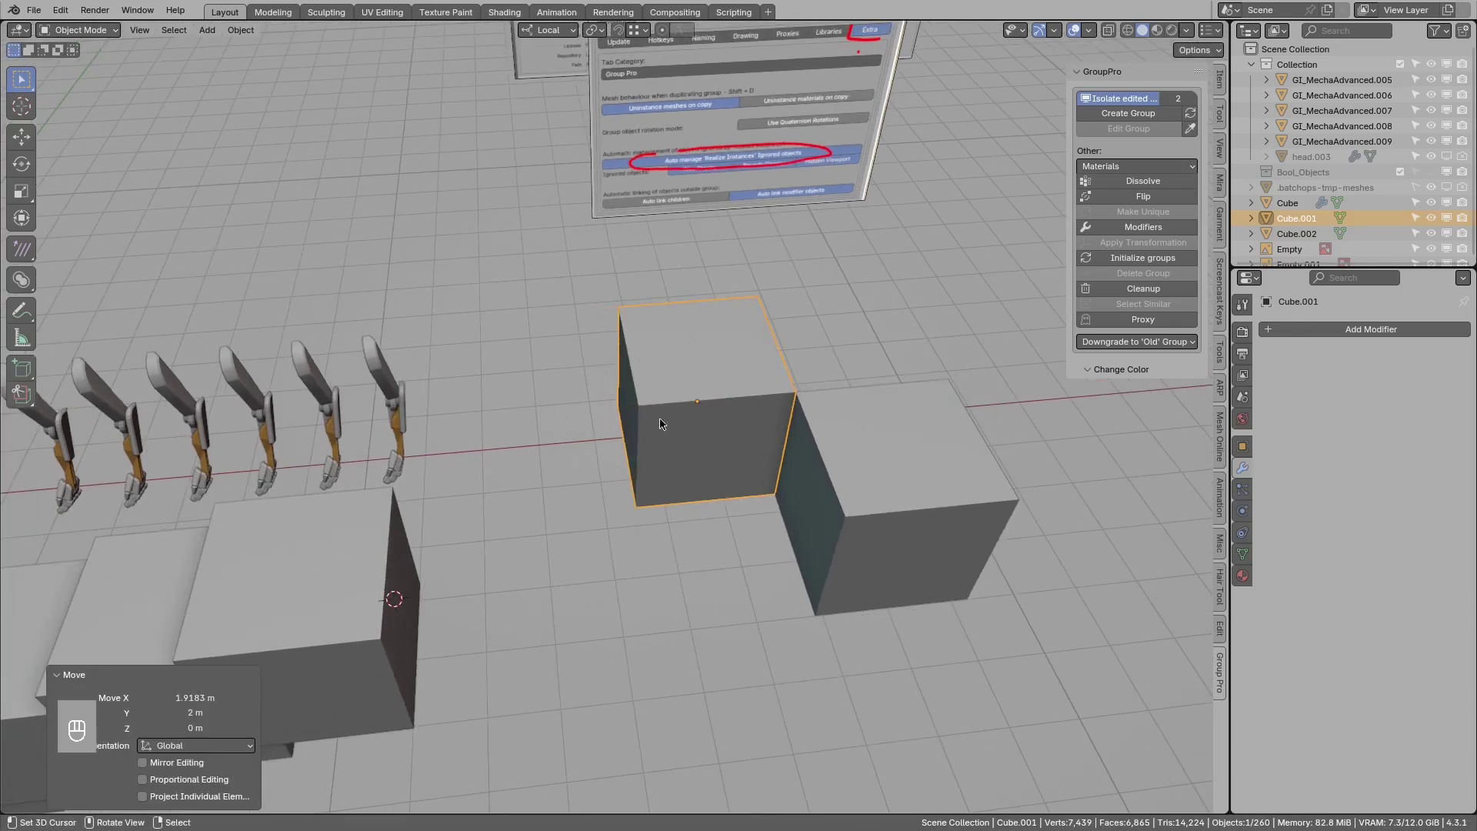
pyautogui.middleClick(478, 529)
pyautogui.press('ctrl+x')
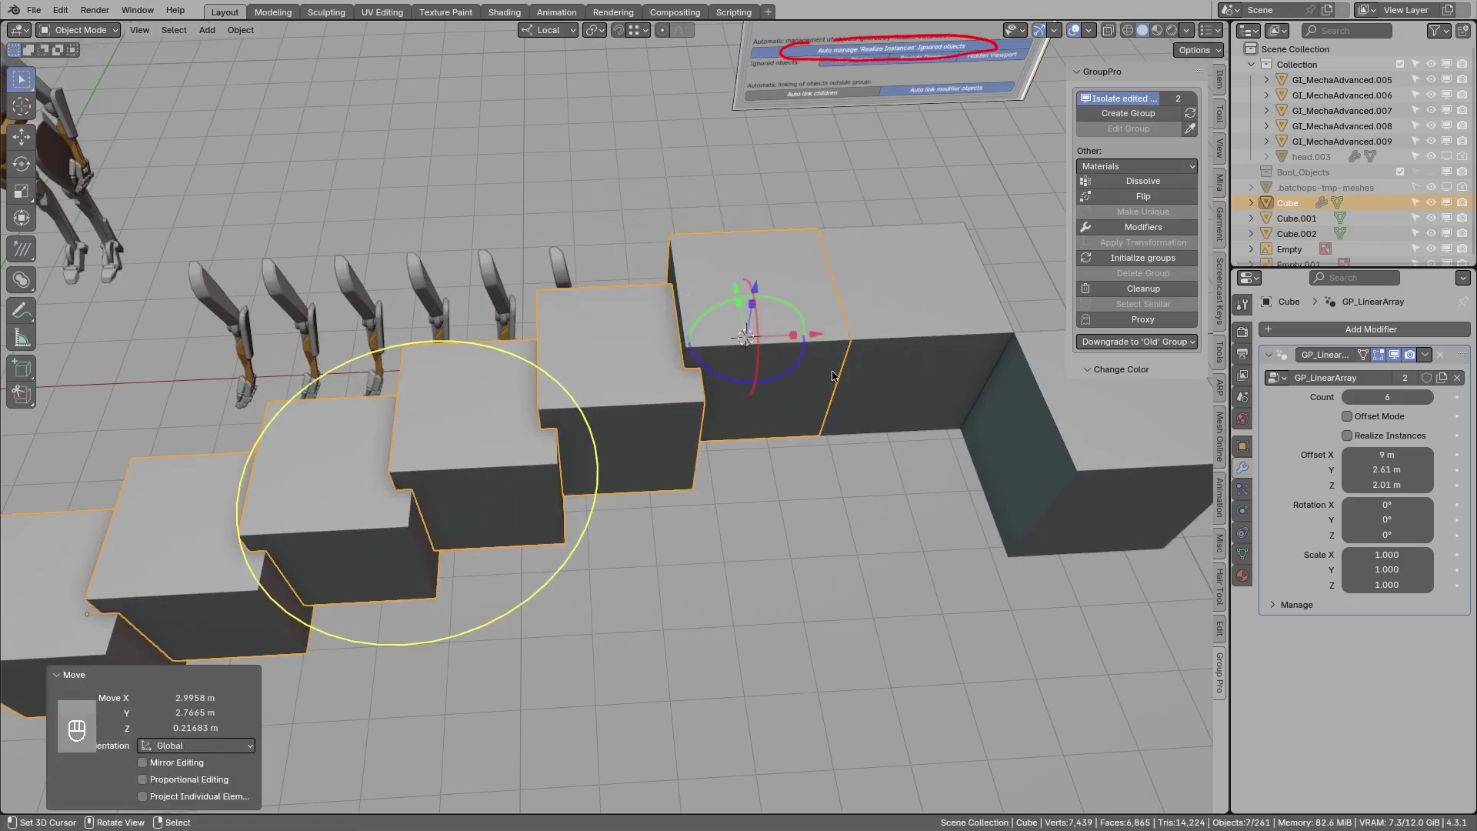
pyautogui.moveTo(833, 339); pyautogui.dragTo(809, 355)
pyautogui.middleClick(842, 385)
# Delete both test cubes and reselect the arrayed arm row.
pyautogui.press('x')
pyautogui.click(861, 376)
pyautogui.click(981, 437)
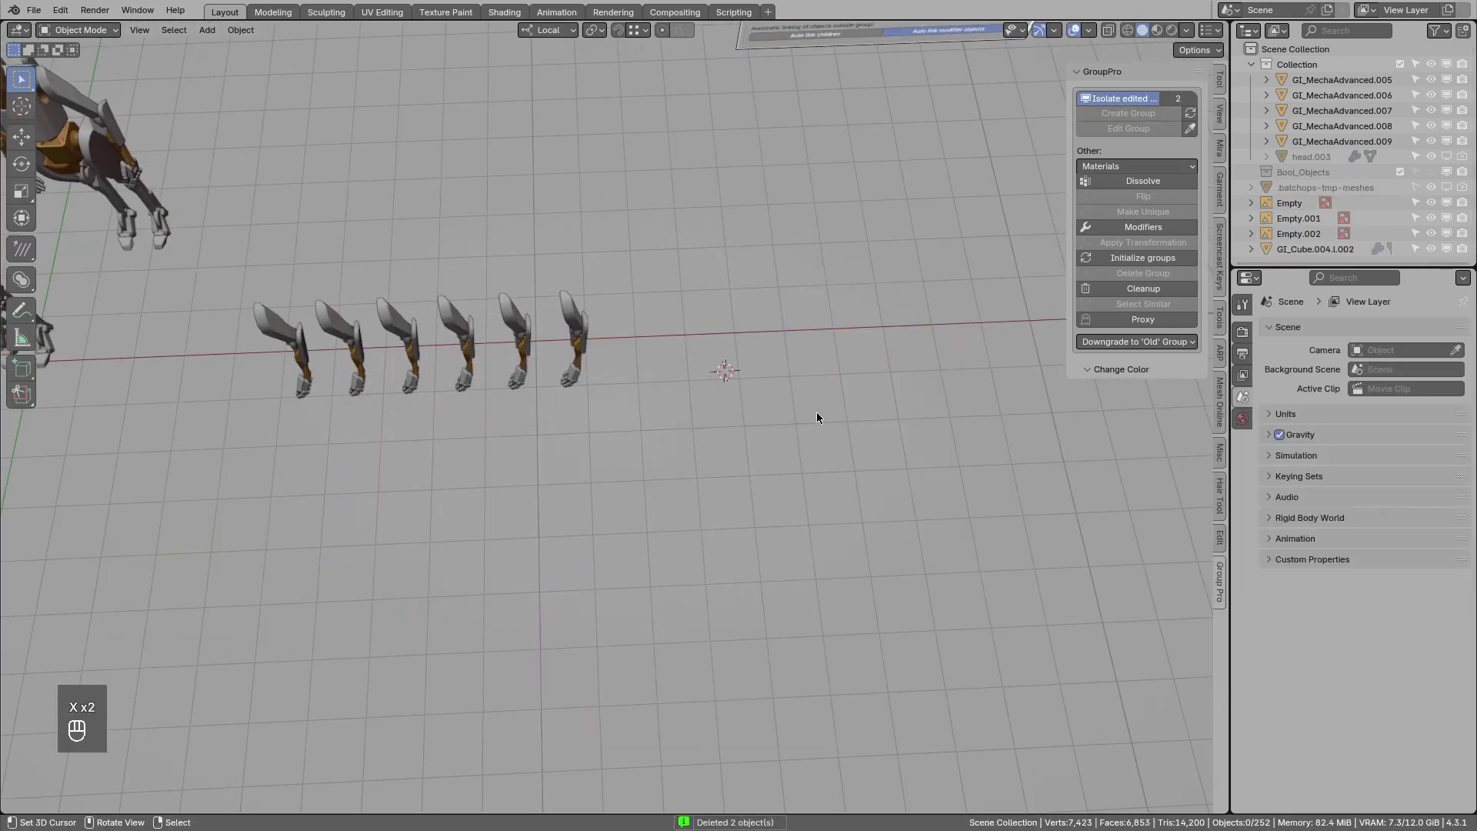
pyautogui.moveTo(483, 374); pyautogui.dragTo(680, 505)
pyautogui.click(670, 479)
pyautogui.moveTo(651, 470); pyautogui.dragTo(610, 457)
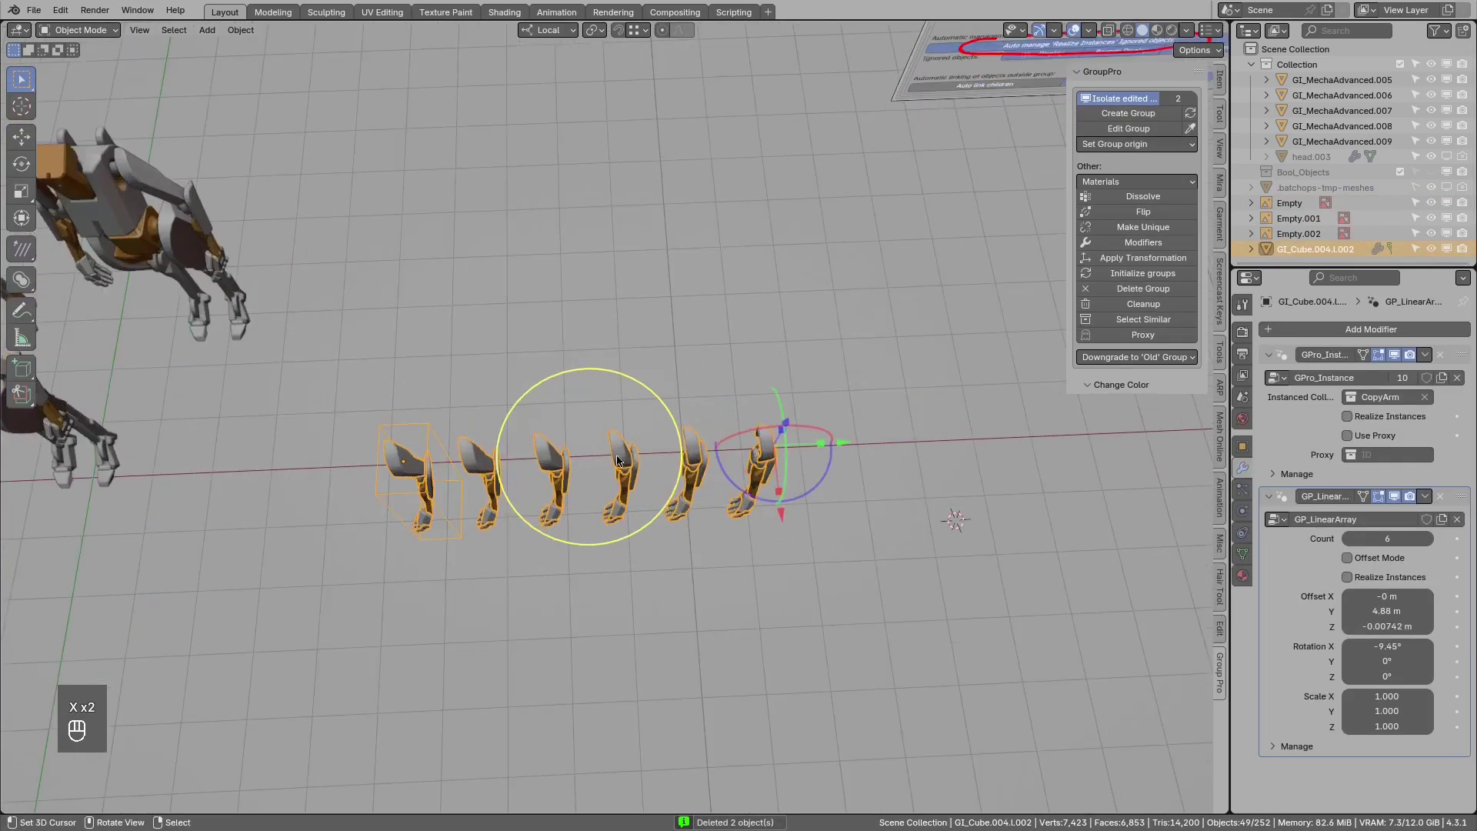
pyautogui.click(674, 439)
pyautogui.moveTo(672, 364); pyautogui.dragTo(661, 409)
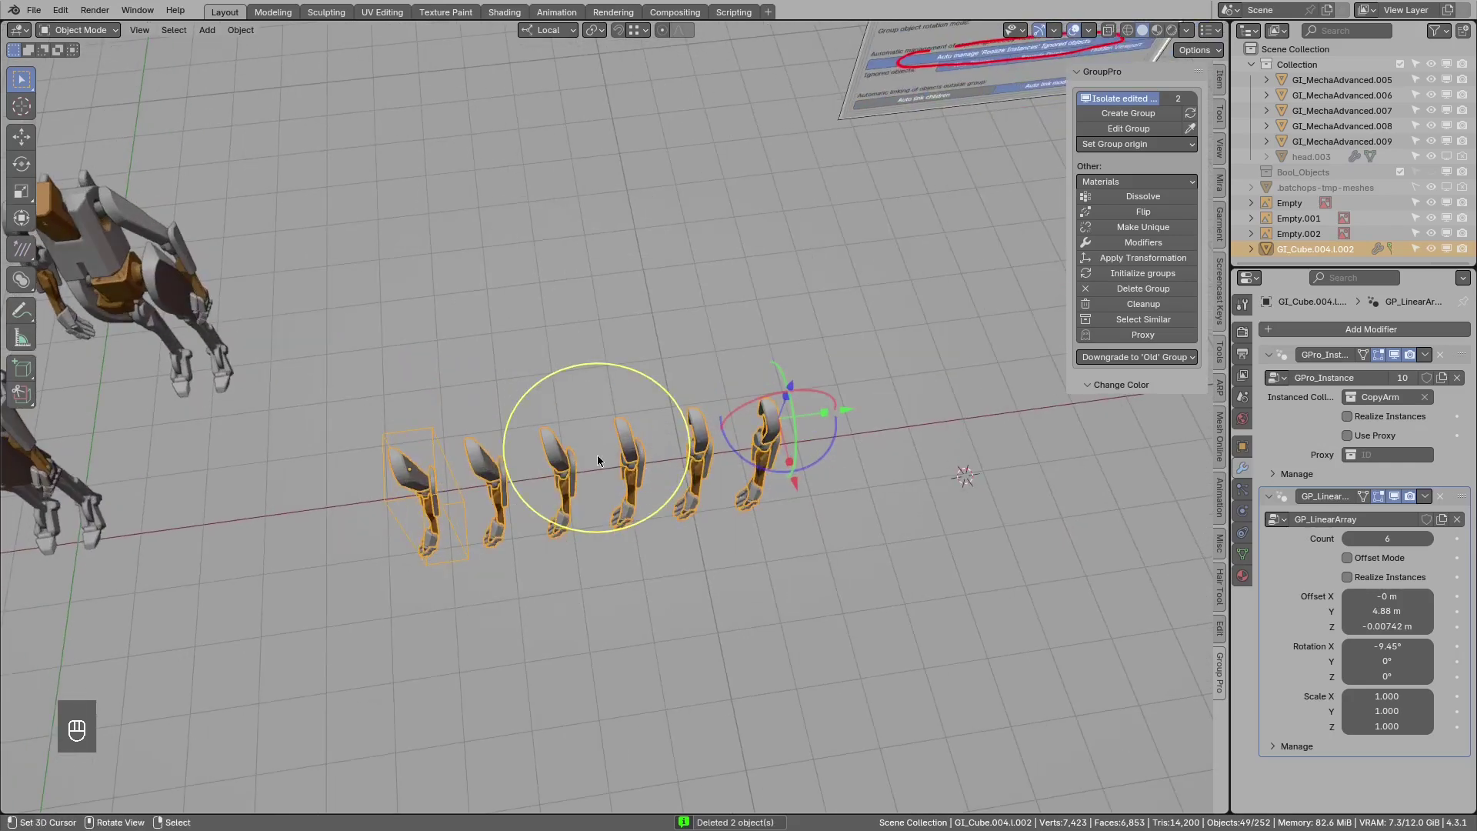
# Add a second linear array stacking the arm row upward along Z into a grid.
pyautogui.press('ctrl+x')
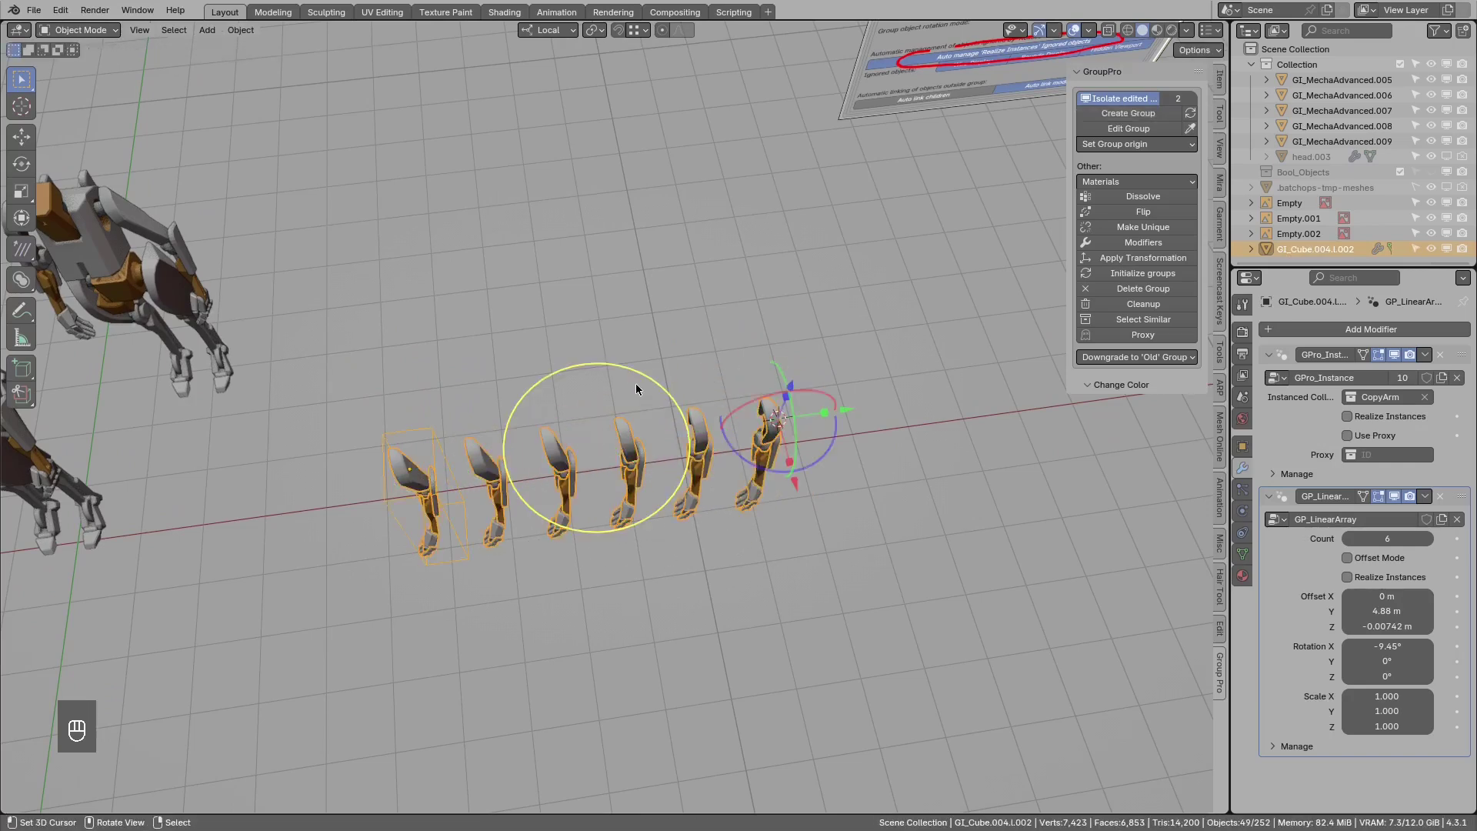
pyautogui.press('ctrl+x')
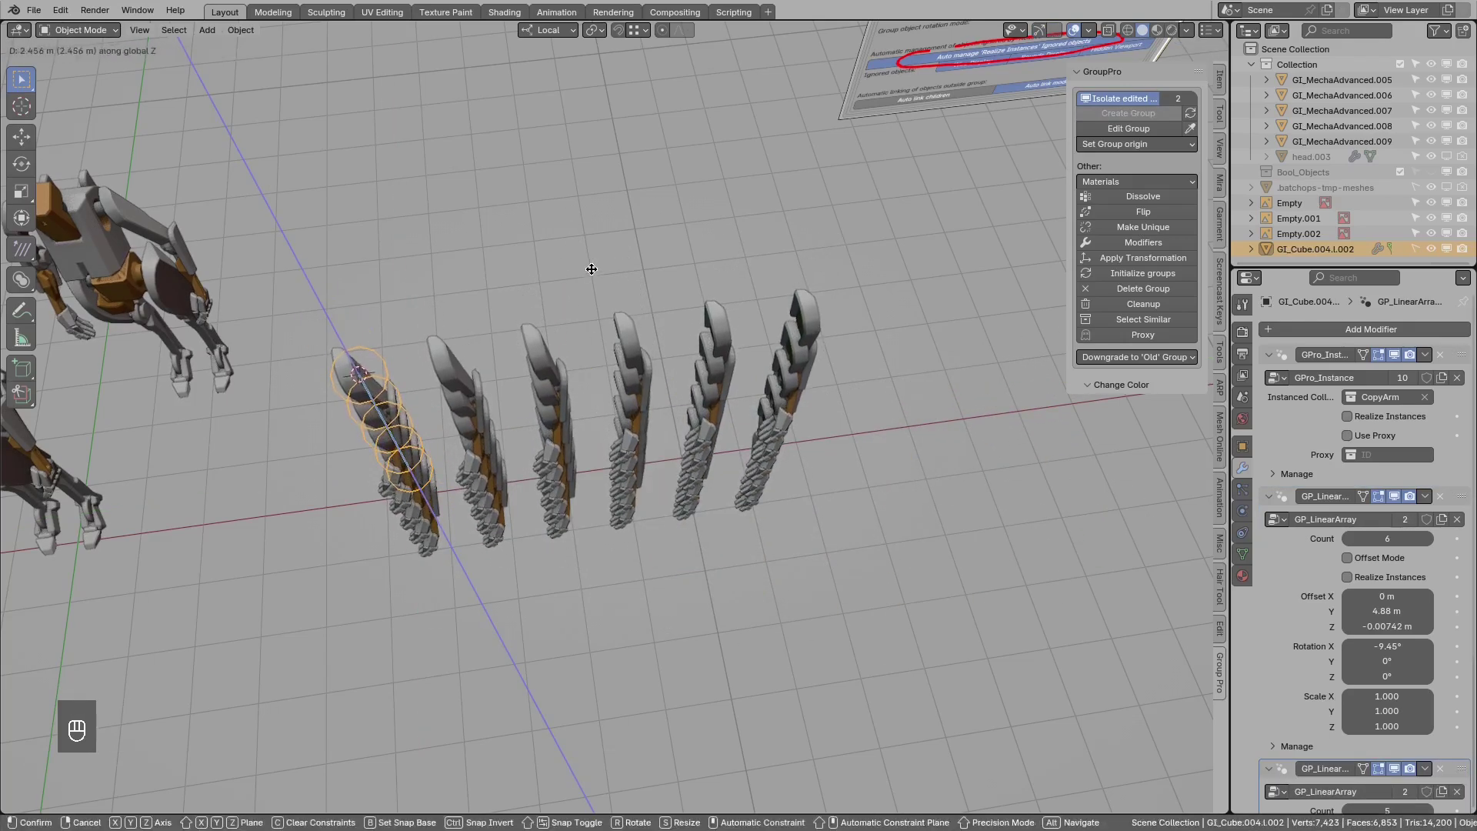
pyautogui.moveTo(680, 339); pyautogui.dragTo(702, 381)
pyautogui.middleClick(670, 381)
# Replace the linear arrays with an interactive GP_RadialArray ring of six arms.
pyautogui.press('ctrl+x')
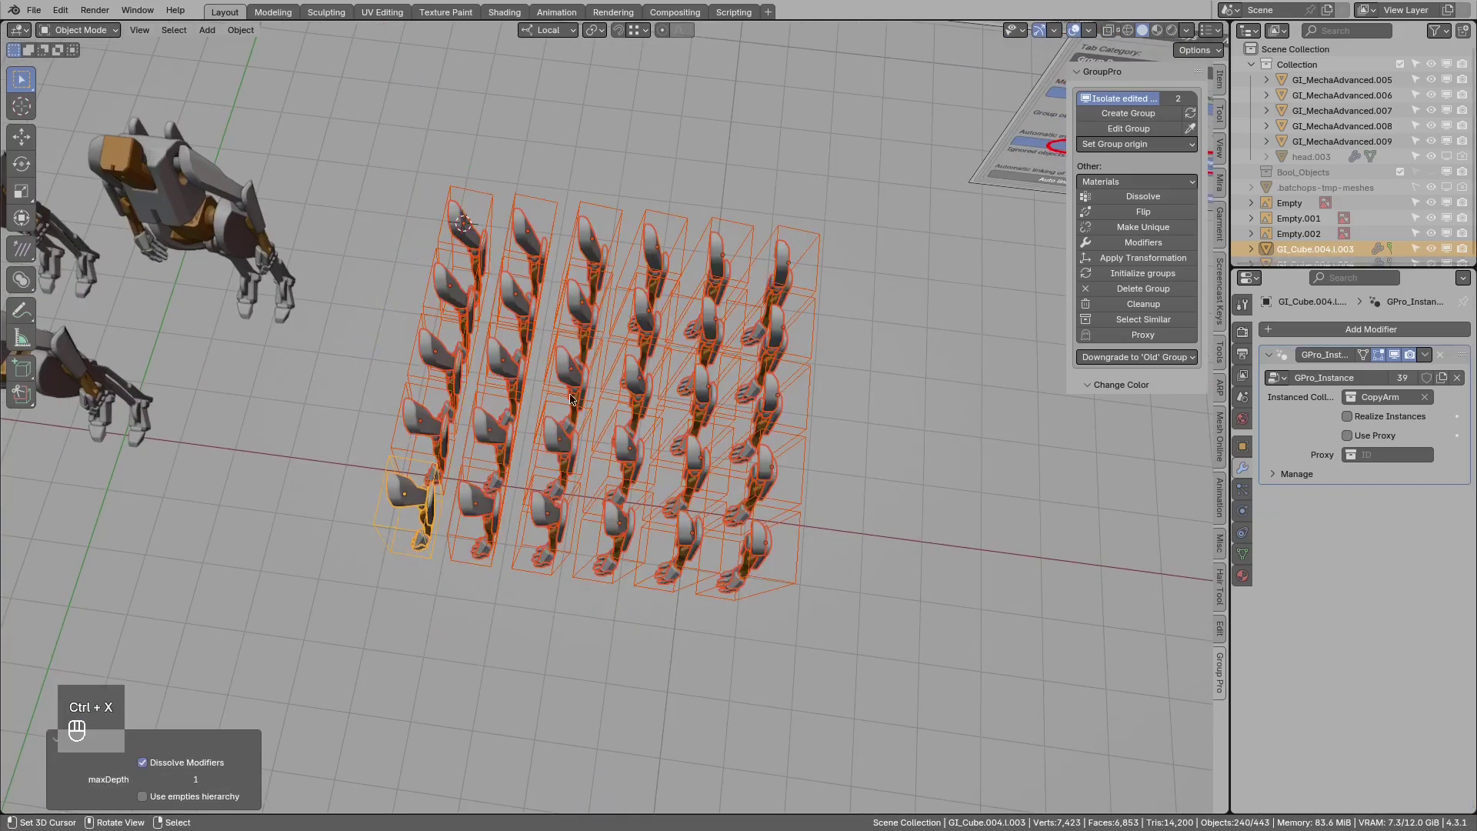
pyautogui.press('ctrl+z')
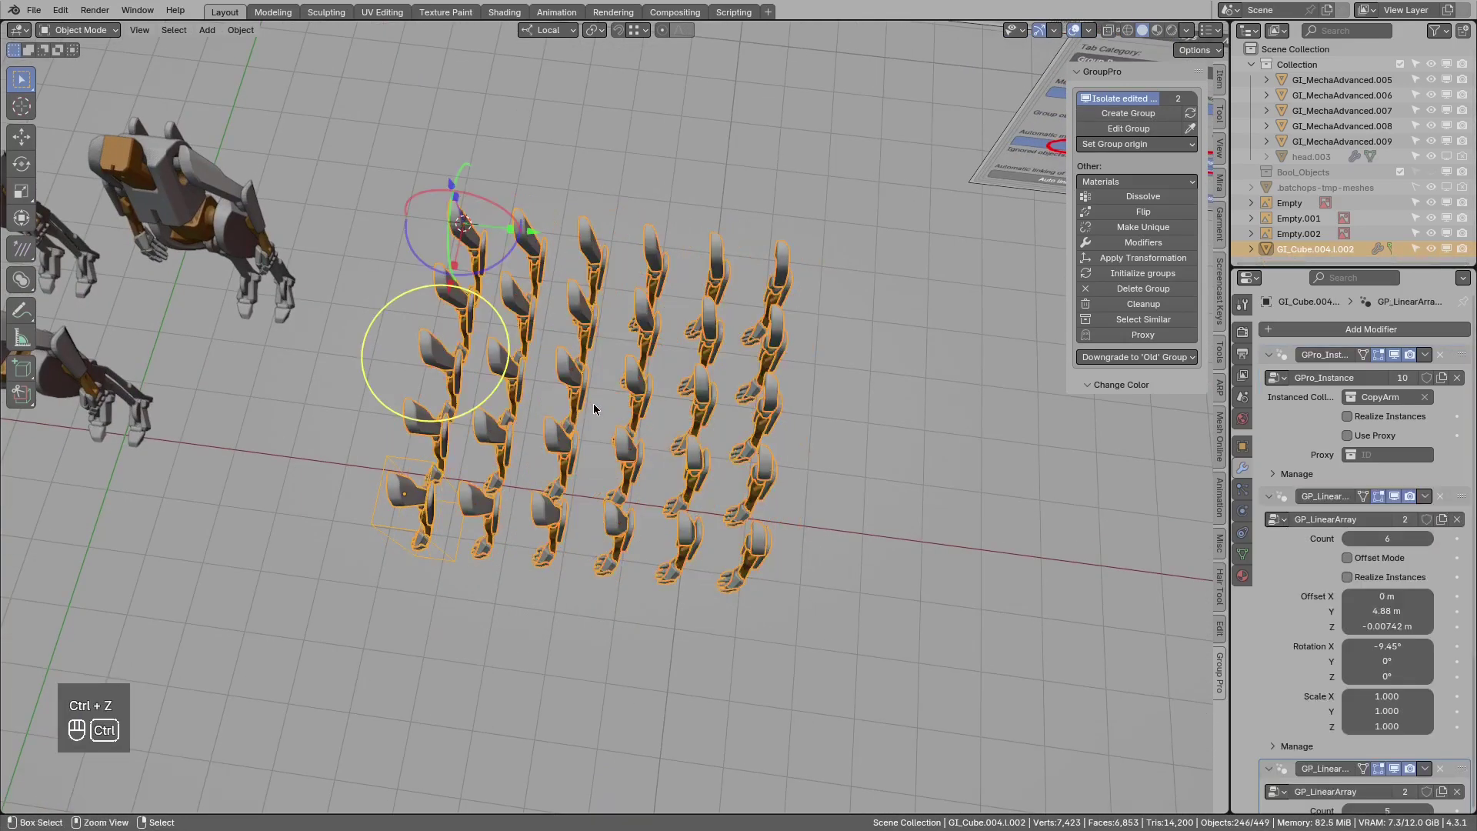
pyautogui.middleClick(1448, 498)
pyautogui.middleClick(1452, 503)
# Set the radial array to Radius 1.465, Count 12 and Circle Rotation Z 91.2°.
pyautogui.press('ctrl+x')
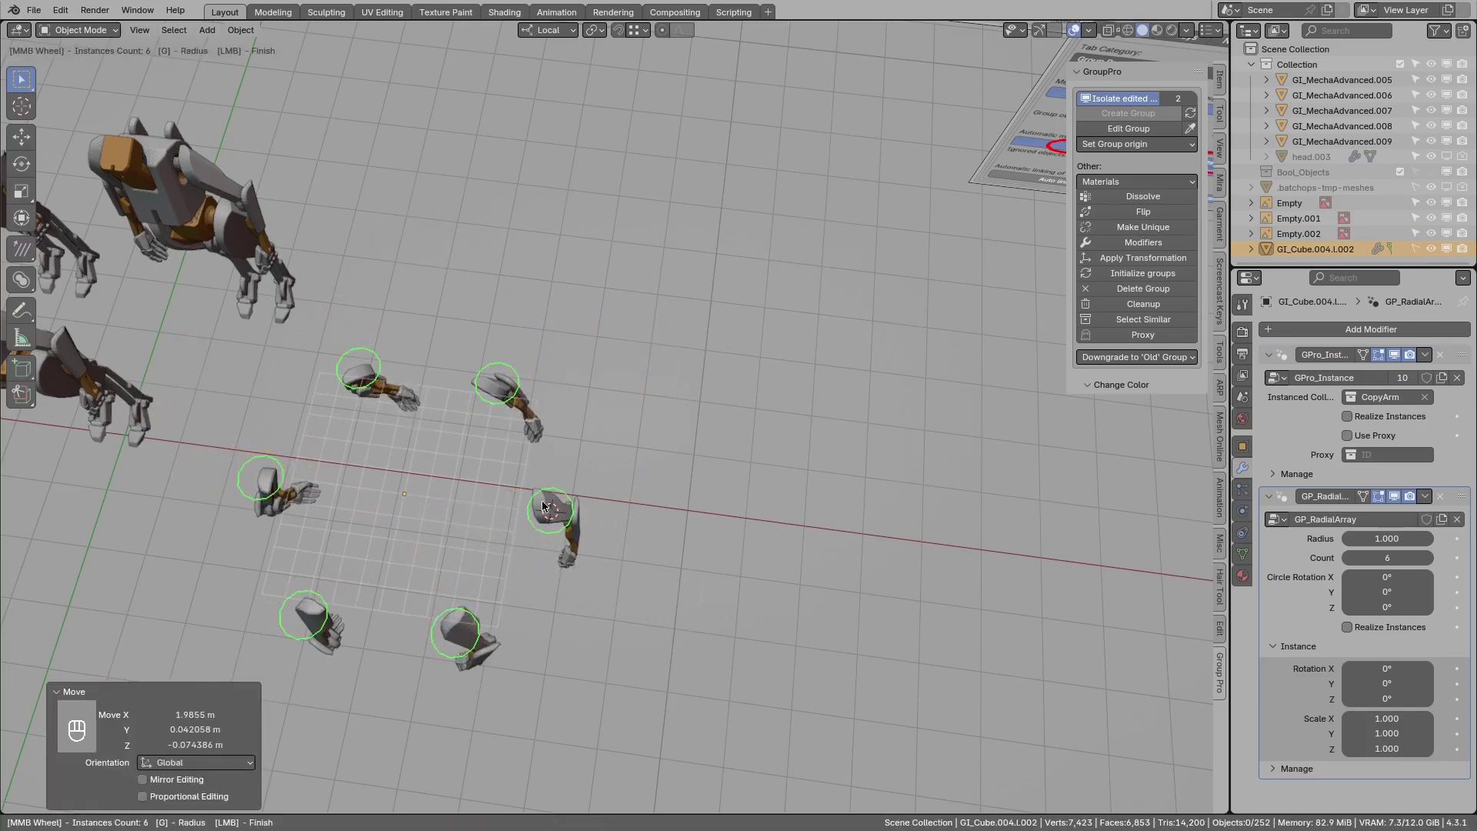
pyautogui.moveTo(575, 511); pyautogui.dragTo(727, 435)
pyautogui.moveTo(663, 419); pyautogui.dragTo(766, 409)
pyautogui.middleClick(771, 394)
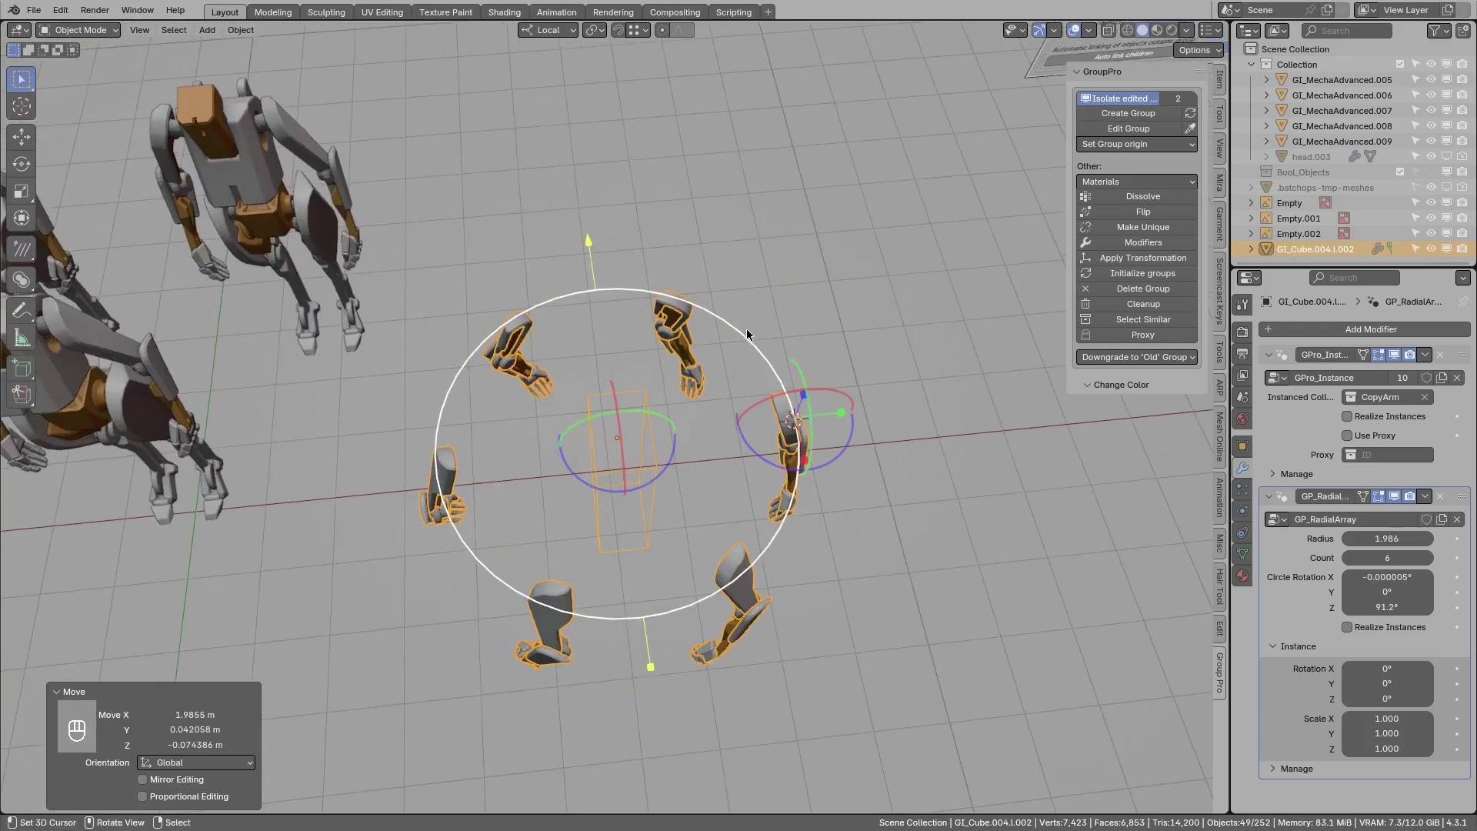
pyautogui.moveTo(753, 340); pyautogui.dragTo(758, 503)
pyautogui.moveTo(833, 396); pyautogui.dragTo(799, 405)
# Scale each arm copy to 0.698 and rotate it about 42.6°, 20.7° and 18° outward.
pyautogui.moveTo(598, 275); pyautogui.dragTo(604, 299)
pyautogui.moveTo(644, 614); pyautogui.dragTo(655, 590)
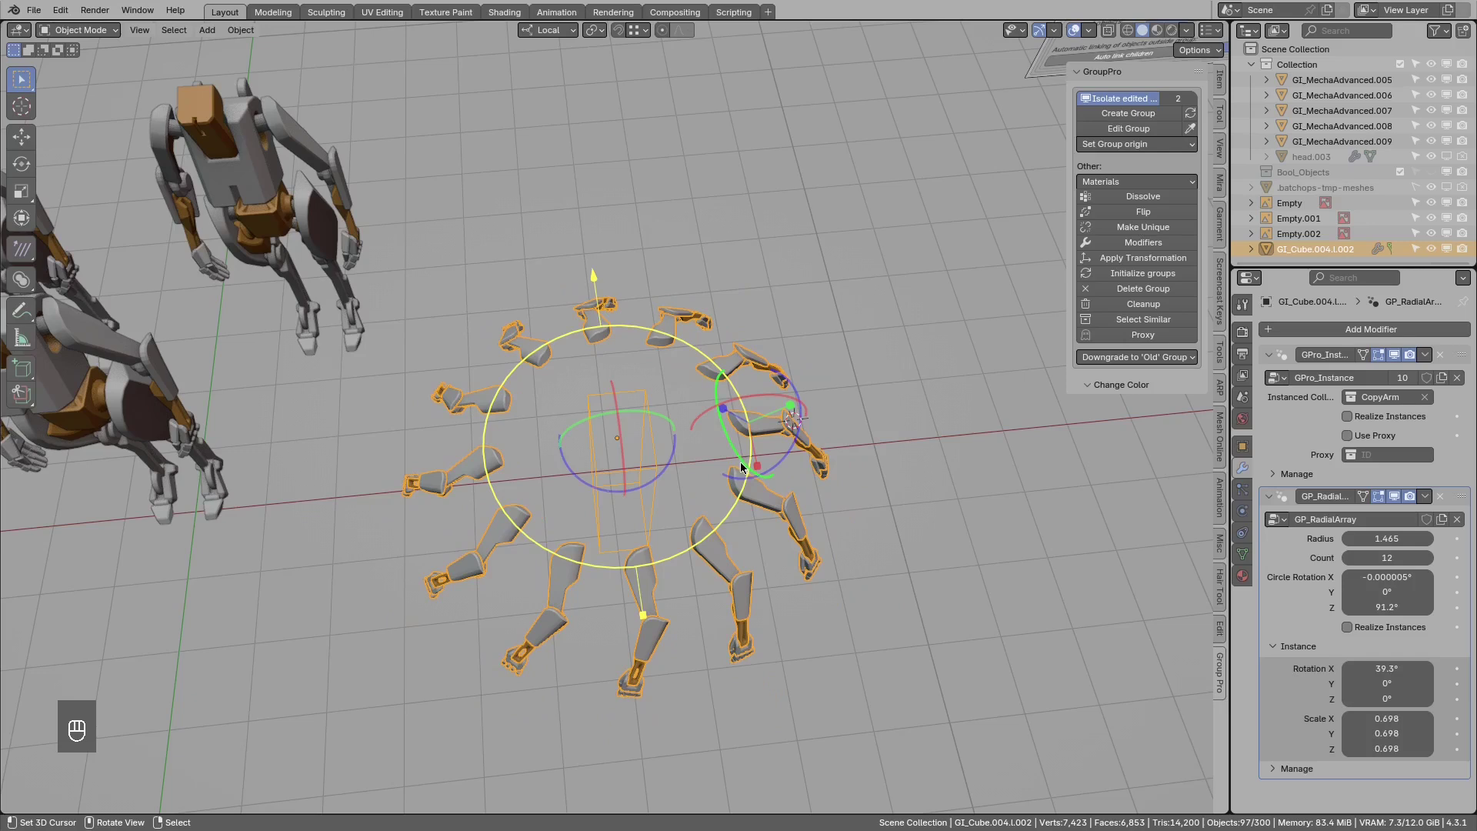
pyautogui.moveTo(741, 454); pyautogui.dragTo(759, 468)
pyautogui.middleClick(646, 394)
pyautogui.moveTo(649, 389); pyautogui.dragTo(632, 415)
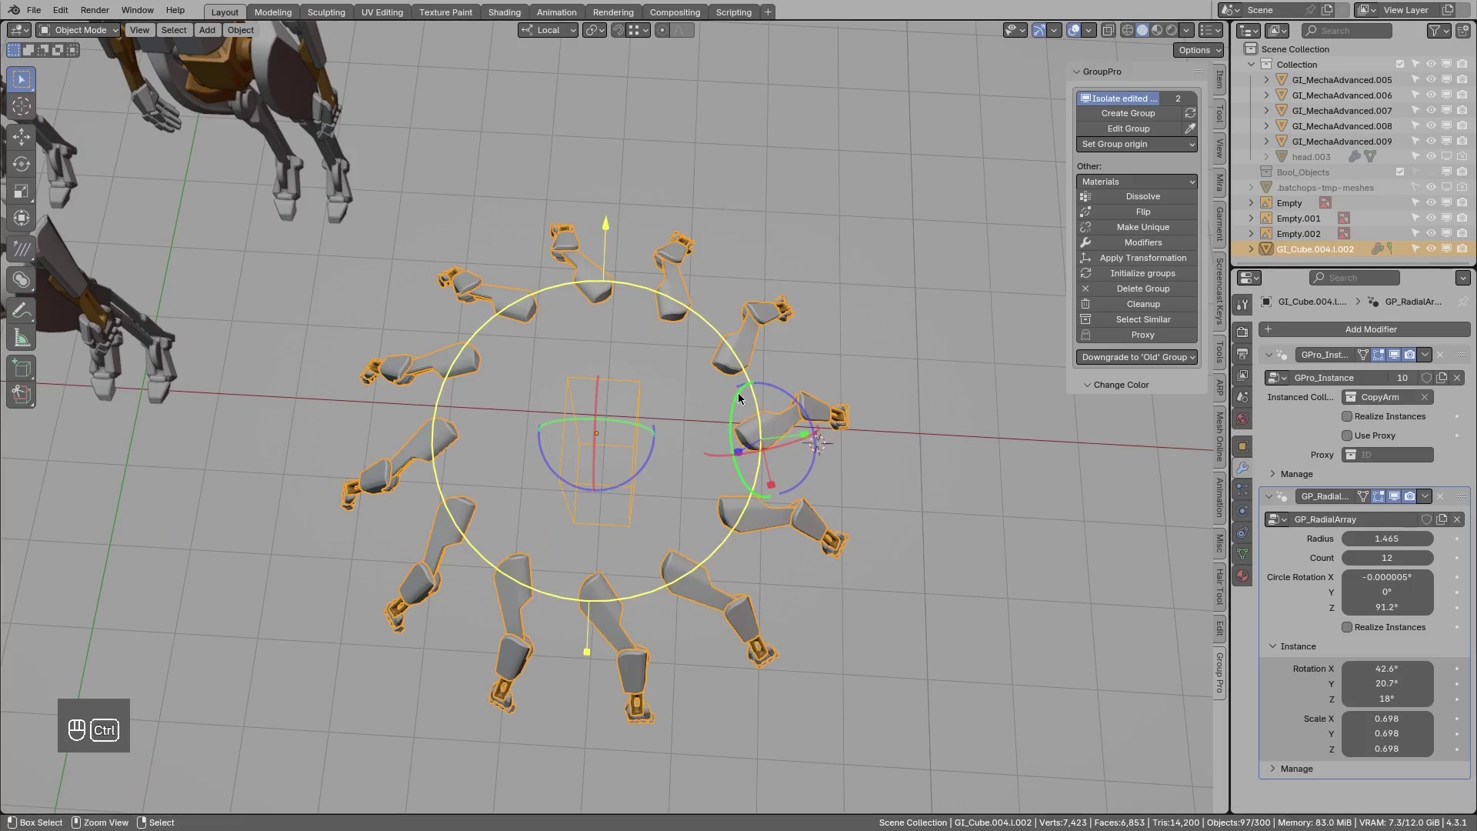
# Bring up the group tools and editor-type menu to clear the arm ring from the scene.
pyautogui.press('ctrl+x')
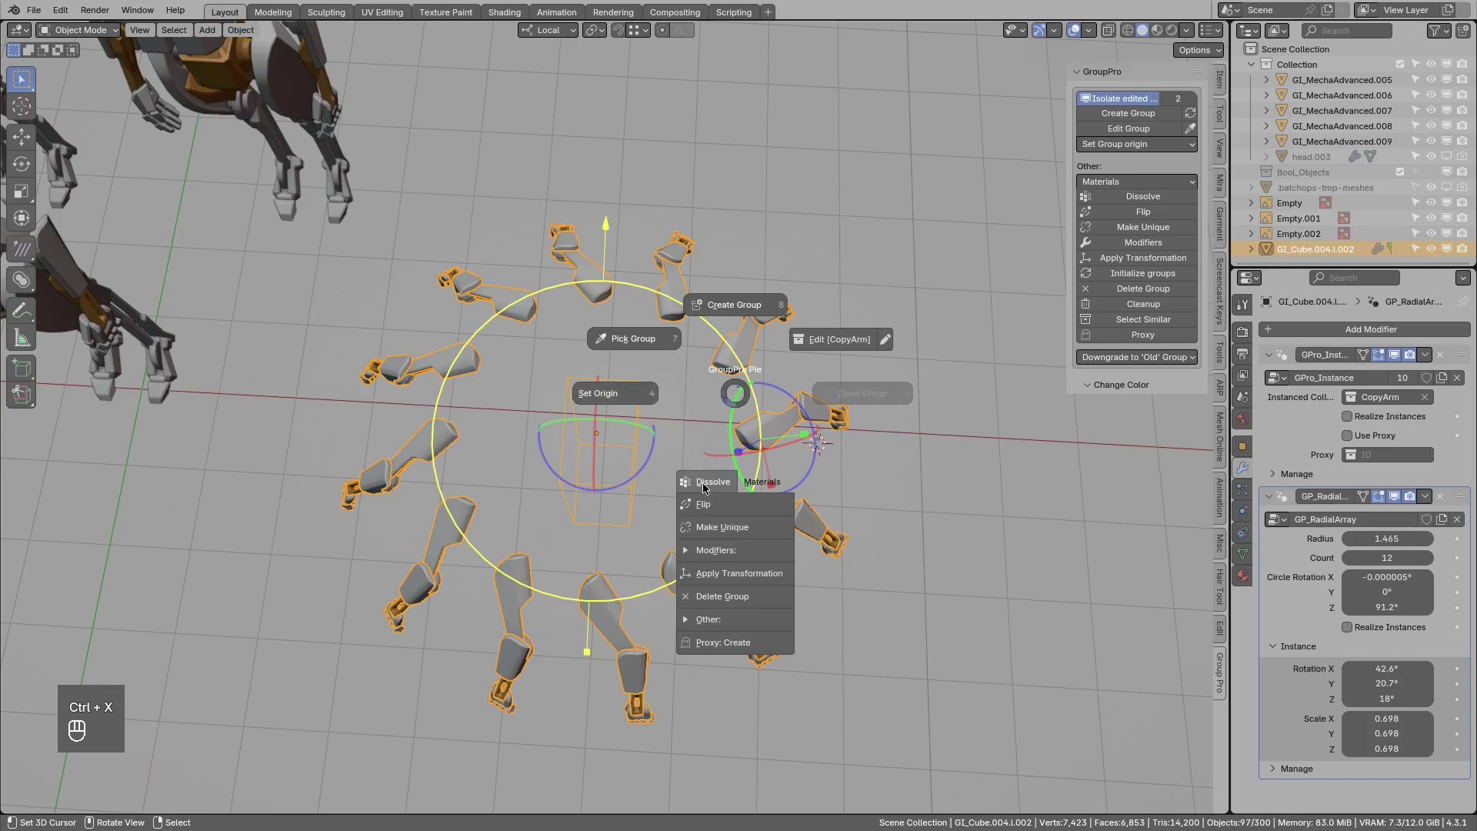
pyautogui.middleClick(664, 421)
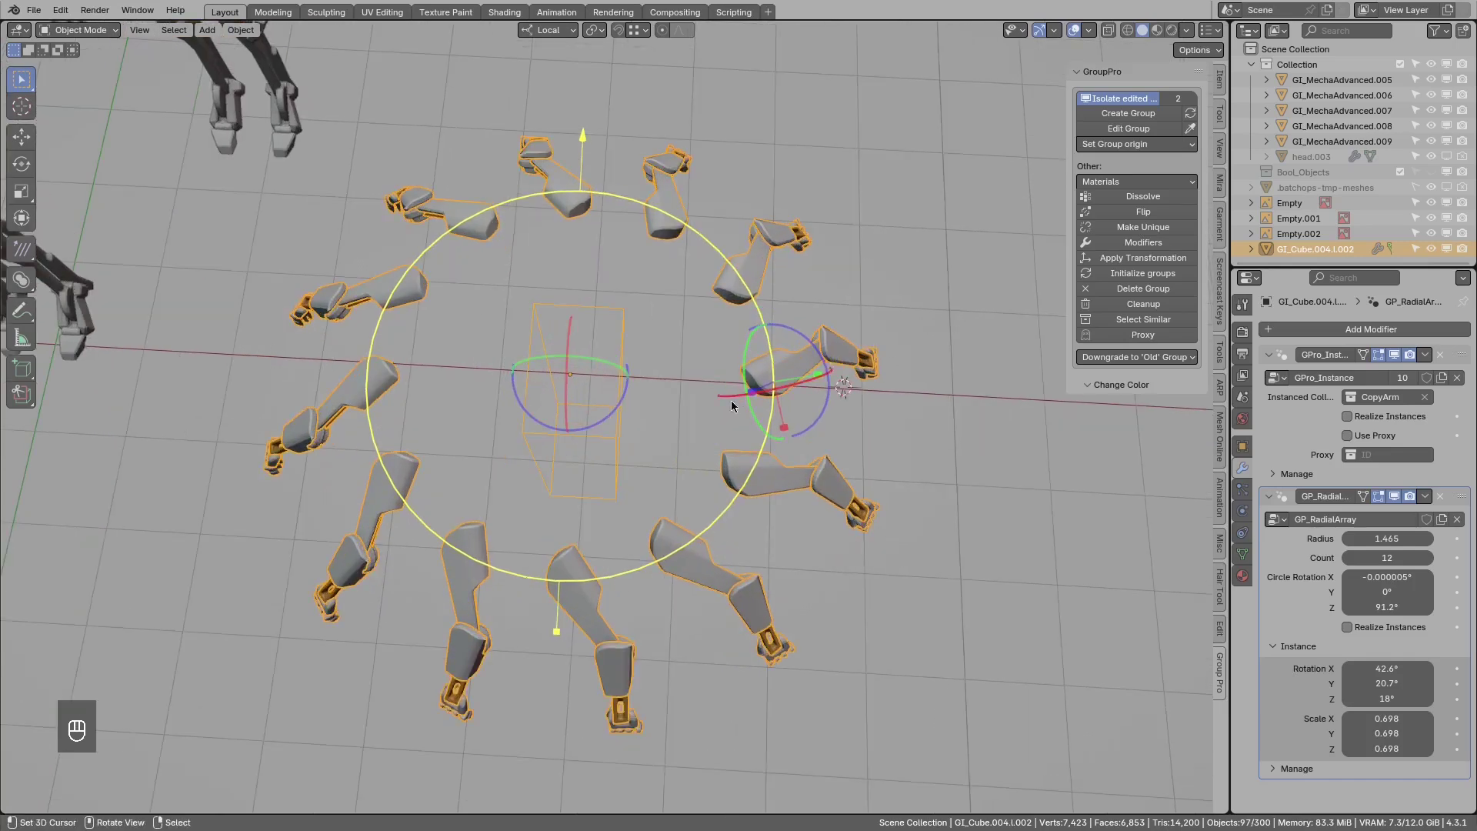
pyautogui.press('ctrl+shift+q')
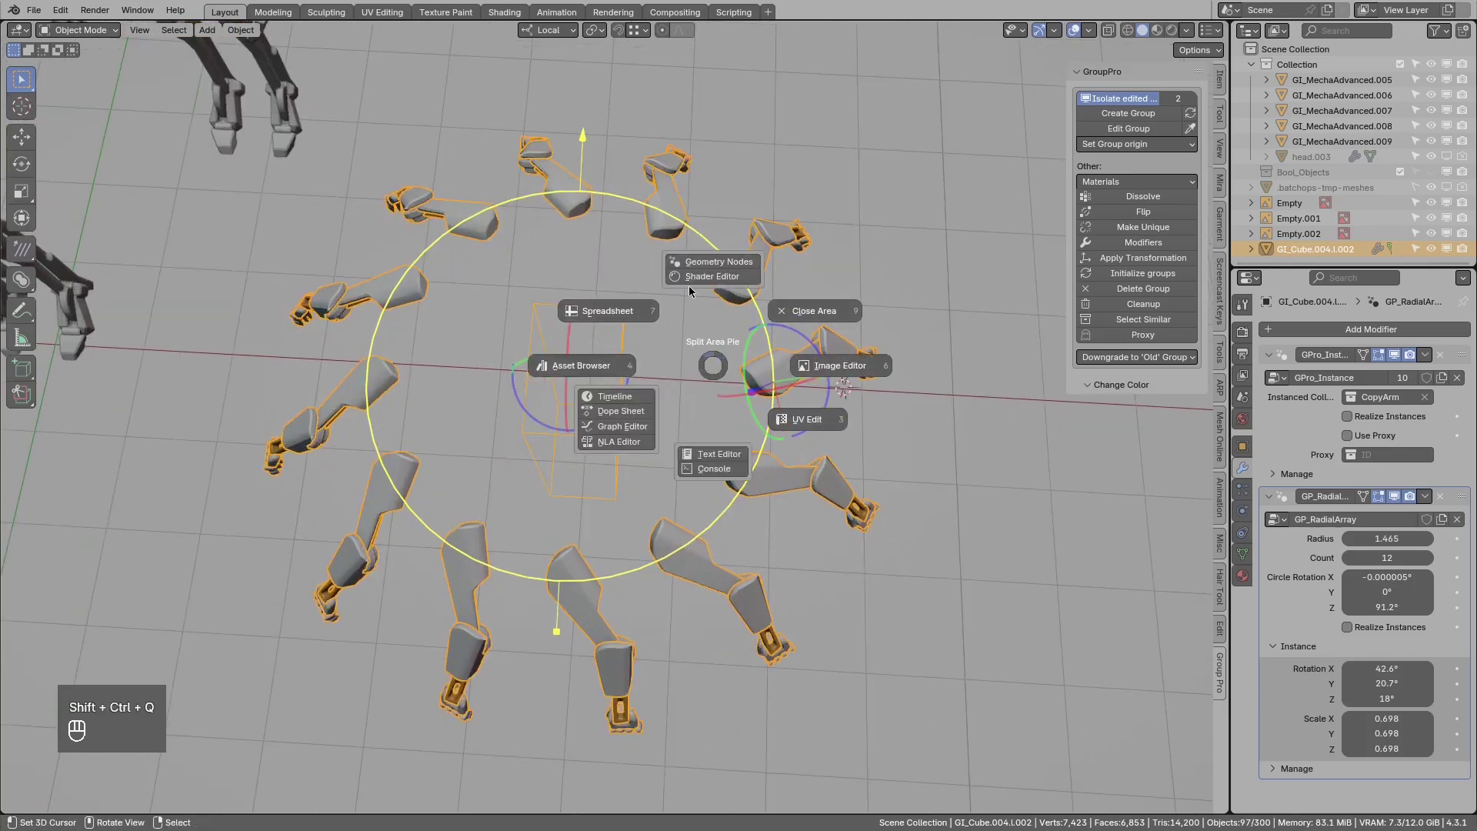
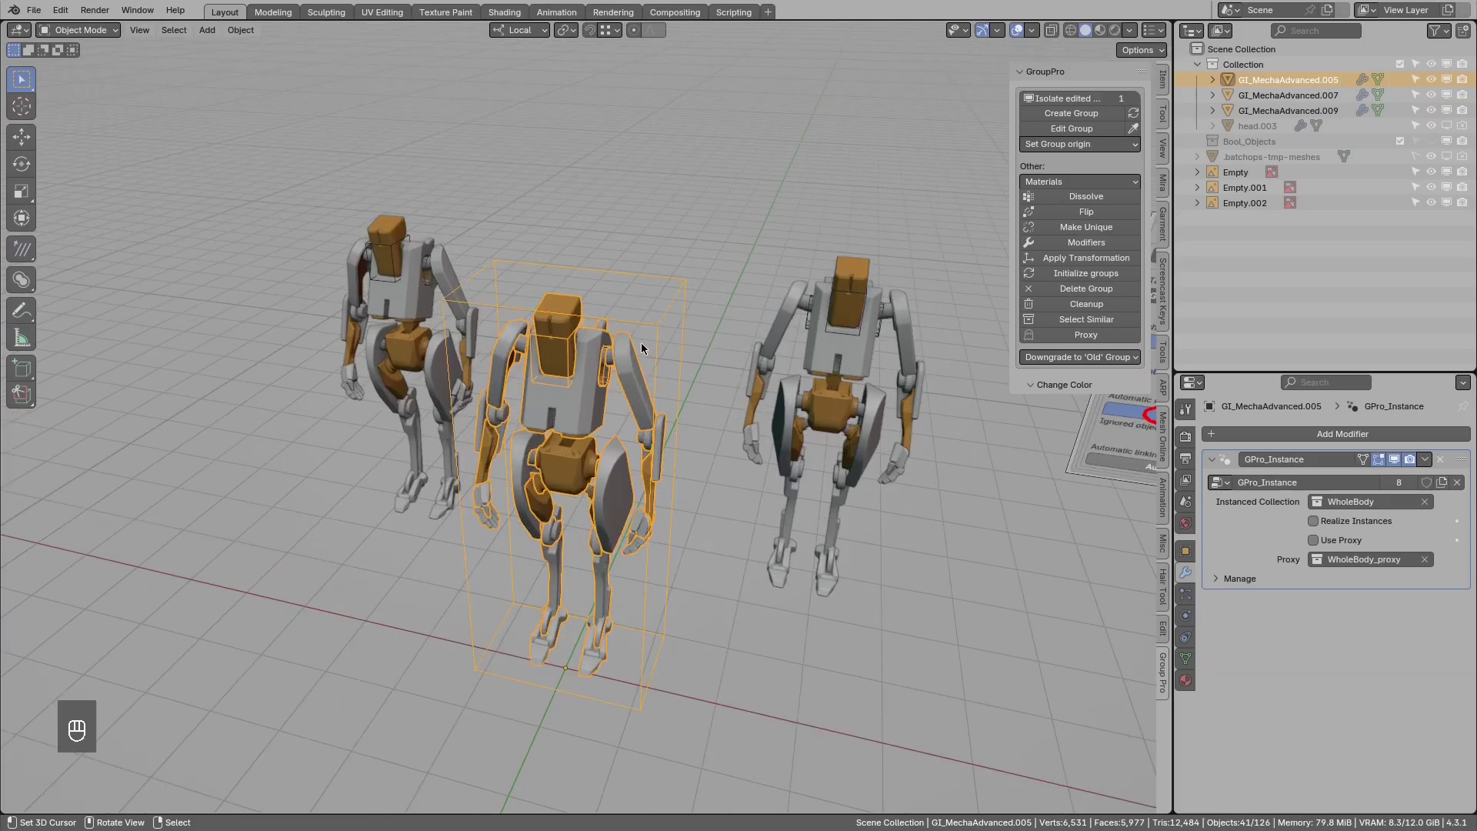
# Select GI_MechaAdvanced.009 and enable Realize Instances on its GPro_Instance modifier.
pyautogui.press('alt+a')
pyautogui.click(768, 350)
pyautogui.click(747, 345)
pyautogui.moveTo(747, 338); pyautogui.dragTo(768, 341)
pyautogui.press('g')
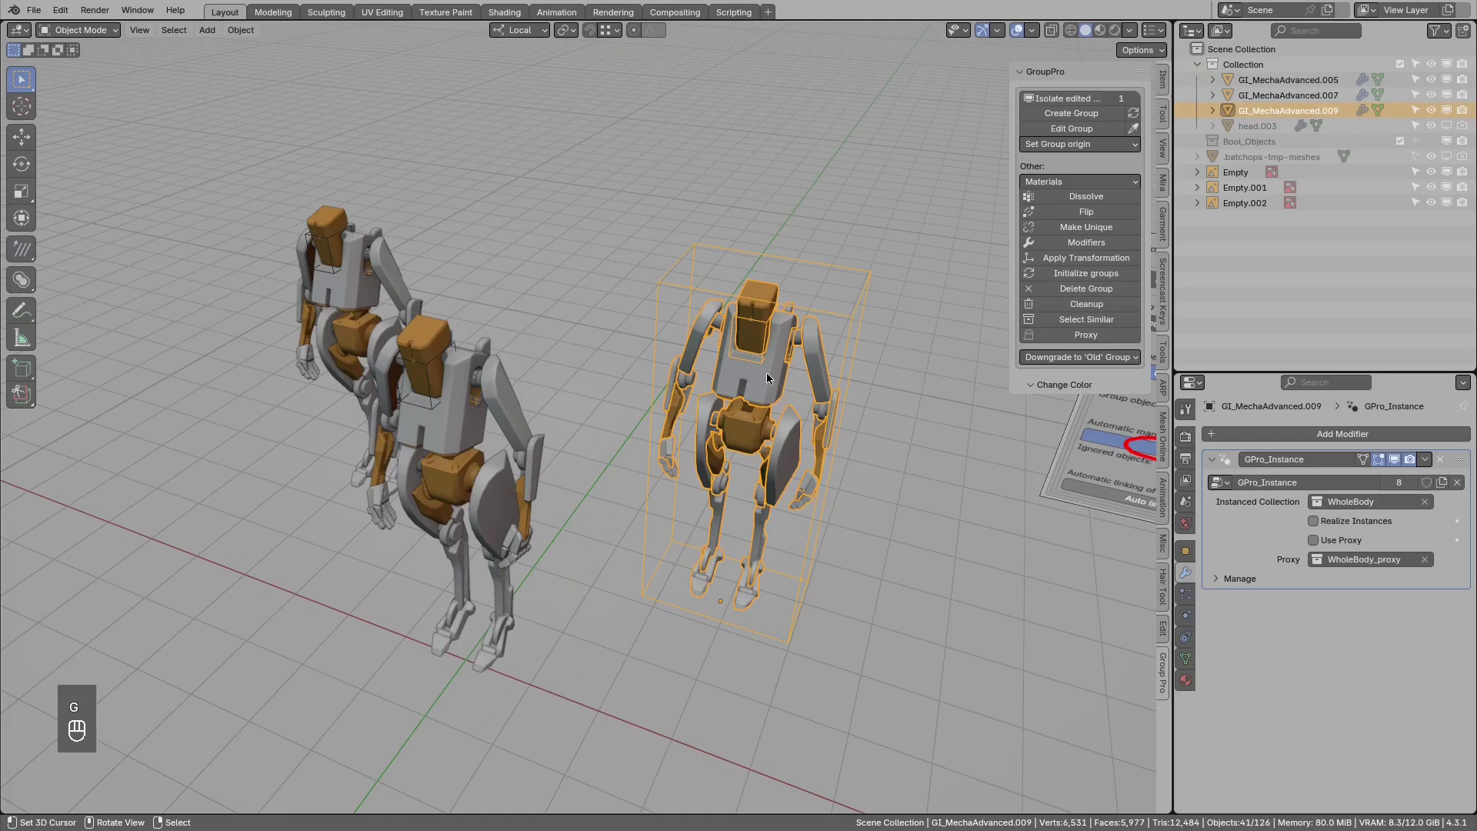
pyautogui.click(800, 377)
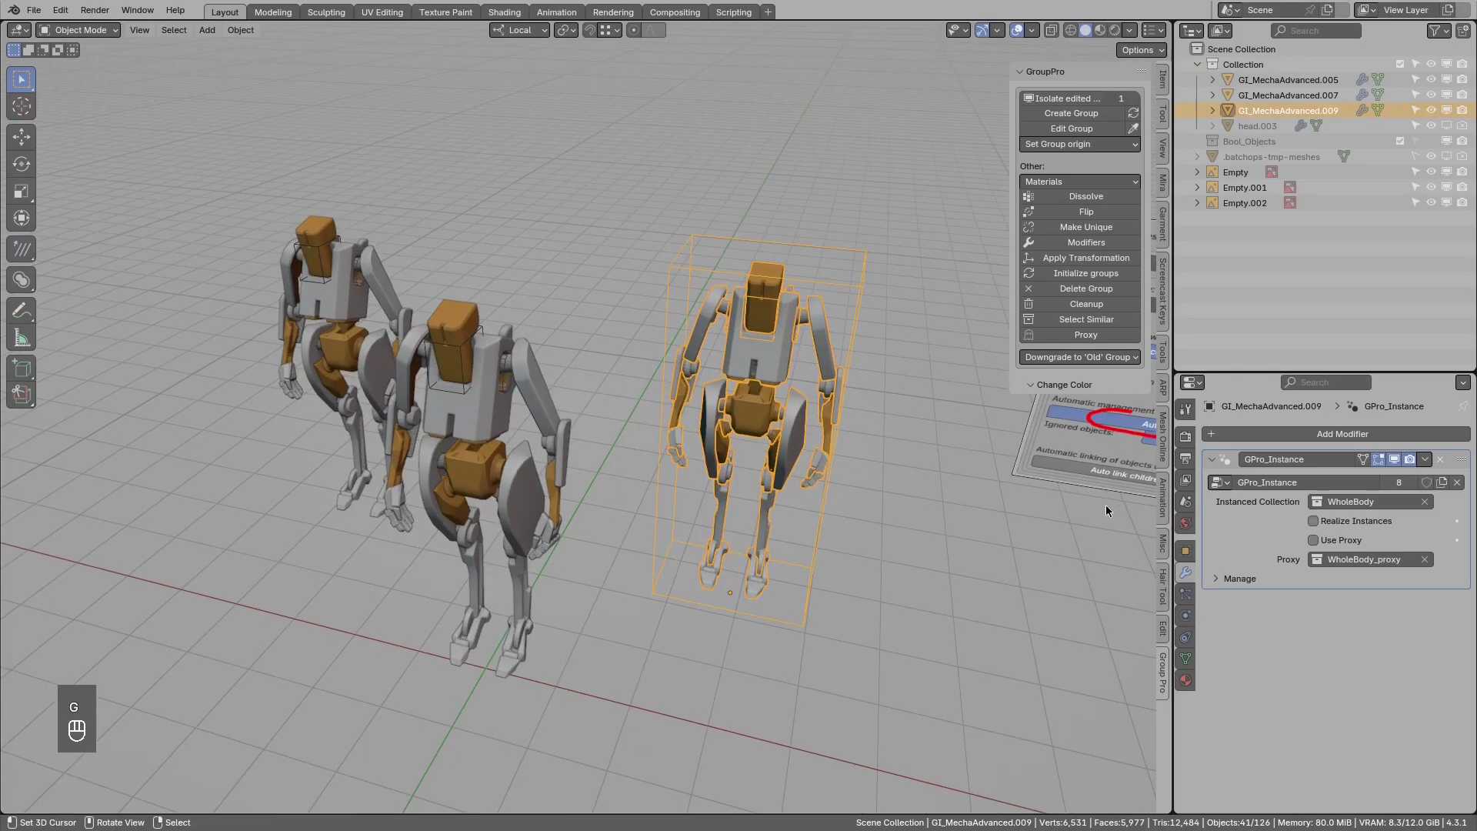
pyautogui.click(1320, 530)
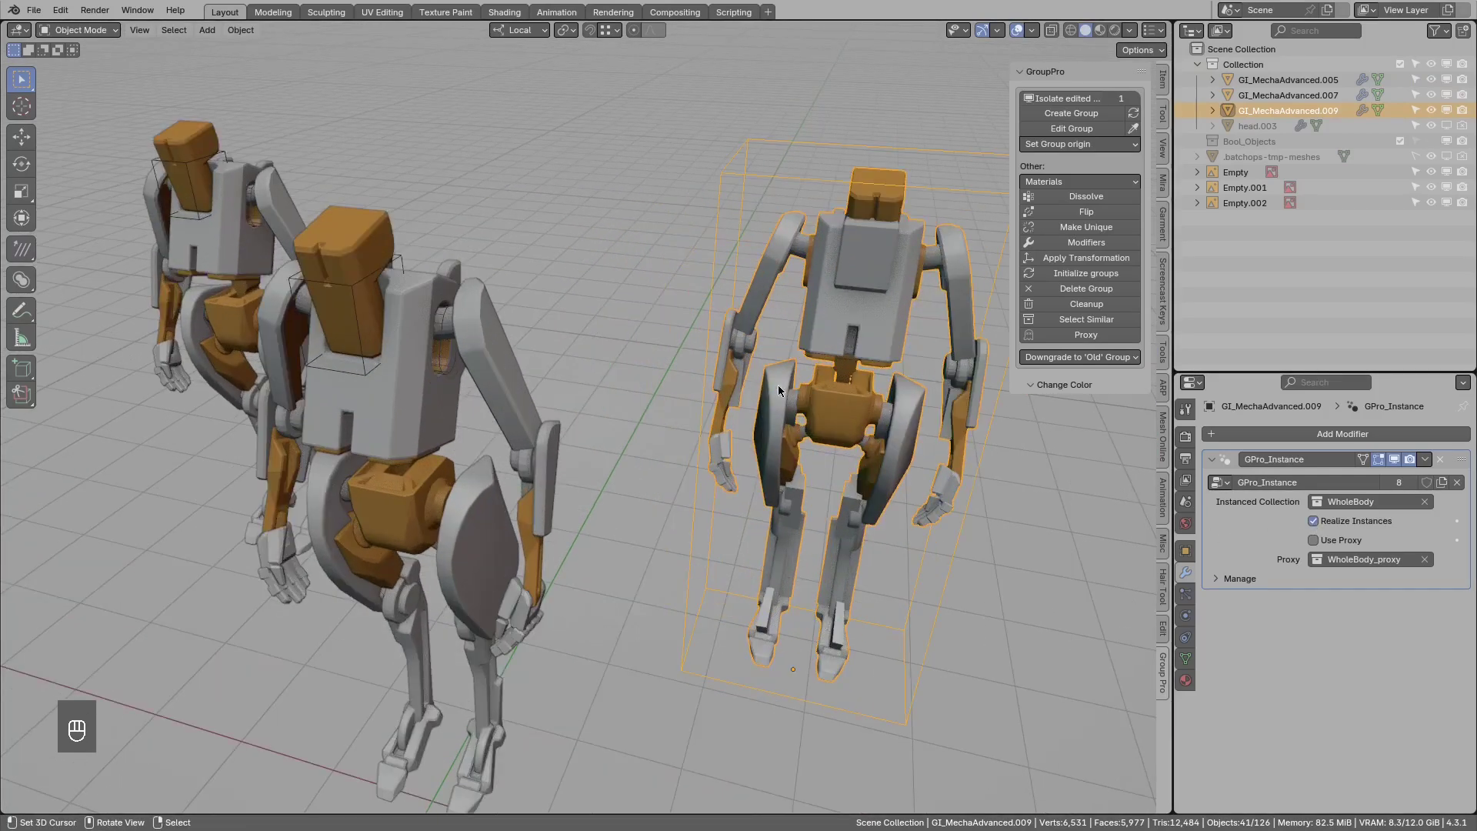
# Orbit around the realized robot to inspect it, then pull back to see all three robots.
pyautogui.middleClick(793, 346)
pyautogui.middleClick(1318, 529)
pyautogui.middleClick(1318, 530)
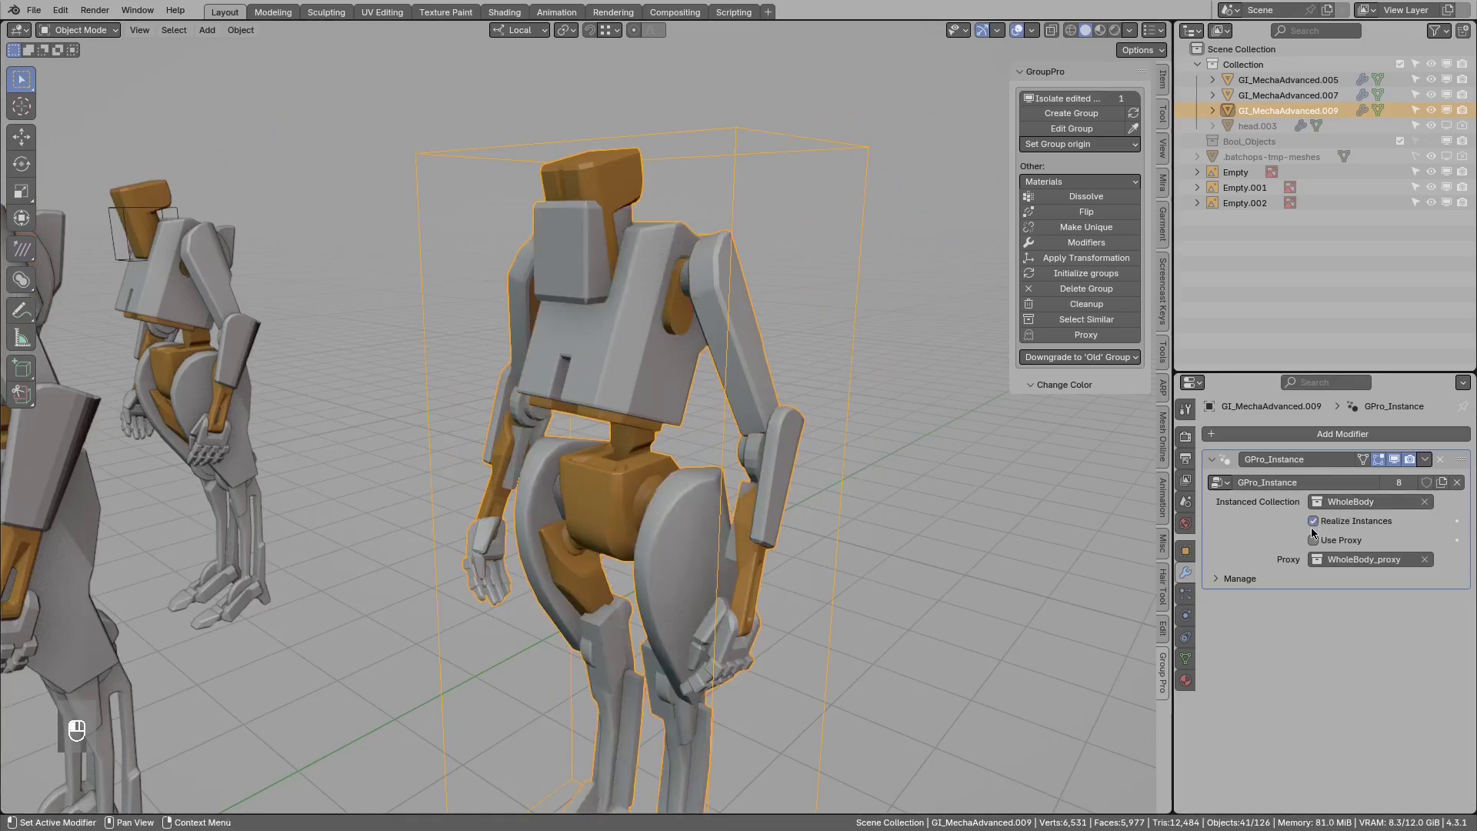
pyautogui.middleClick(758, 350)
pyautogui.middleClick(707, 319)
pyautogui.moveTo(730, 326); pyautogui.dragTo(762, 315)
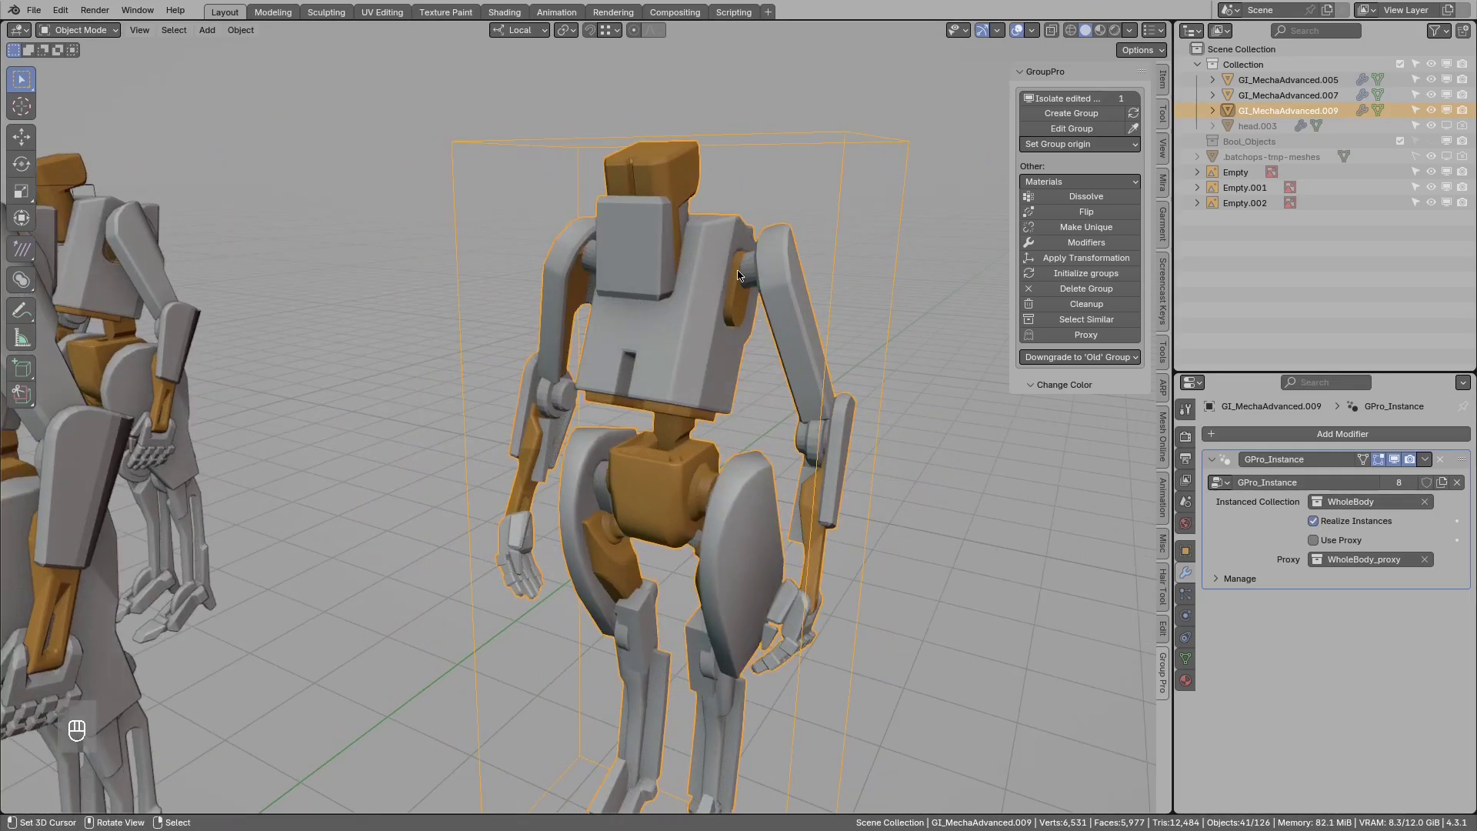
pyautogui.middleClick(676, 336)
pyautogui.middleClick(627, 300)
pyautogui.press('g')
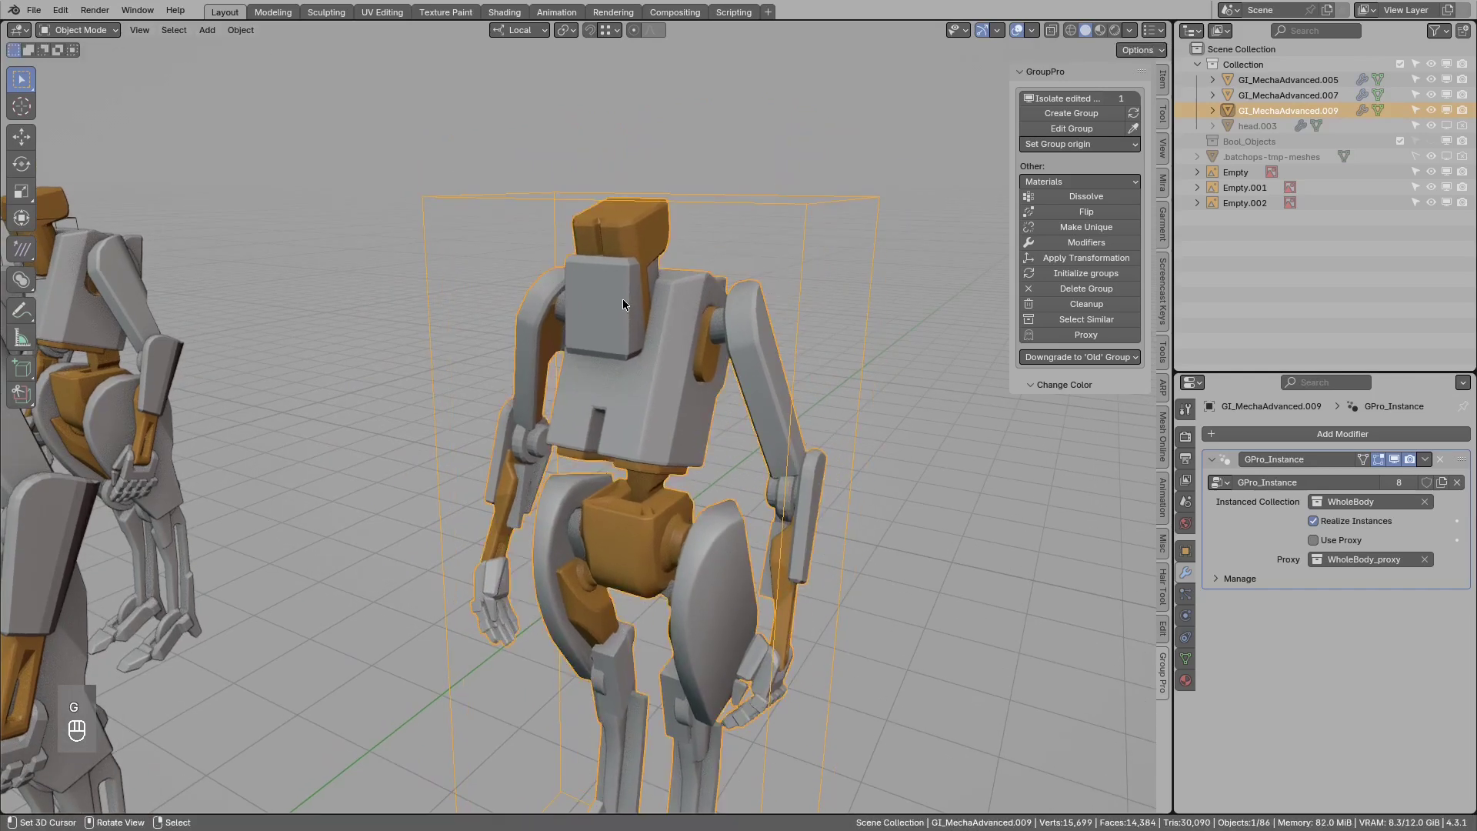
pyautogui.moveTo(642, 303); pyautogui.dragTo(614, 283)
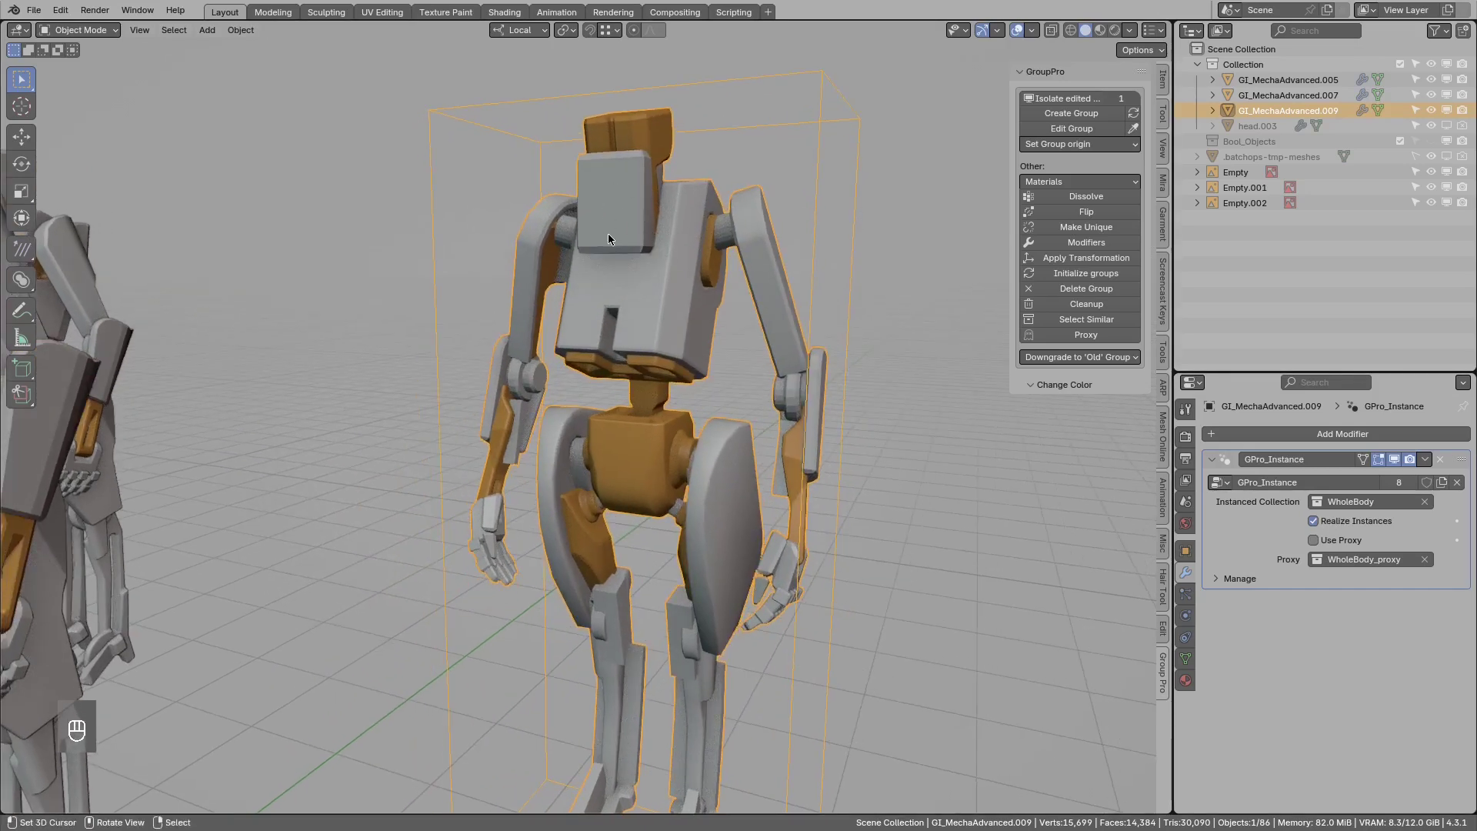
pyautogui.middleClick(617, 248)
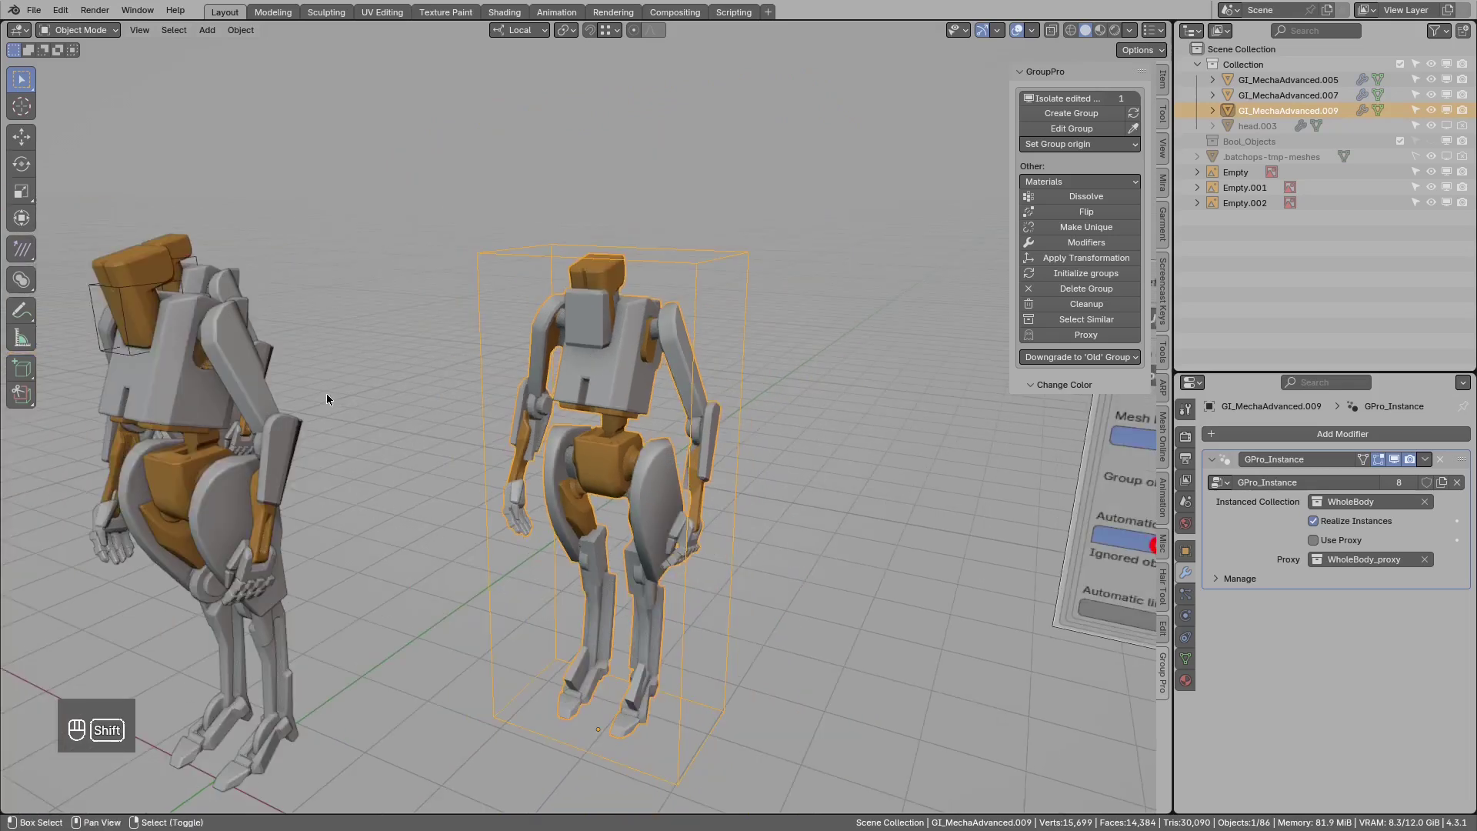
pyautogui.middleClick(428, 297)
pyautogui.moveTo(437, 308); pyautogui.dragTo(394, 292)
pyautogui.middleClick(392, 294)
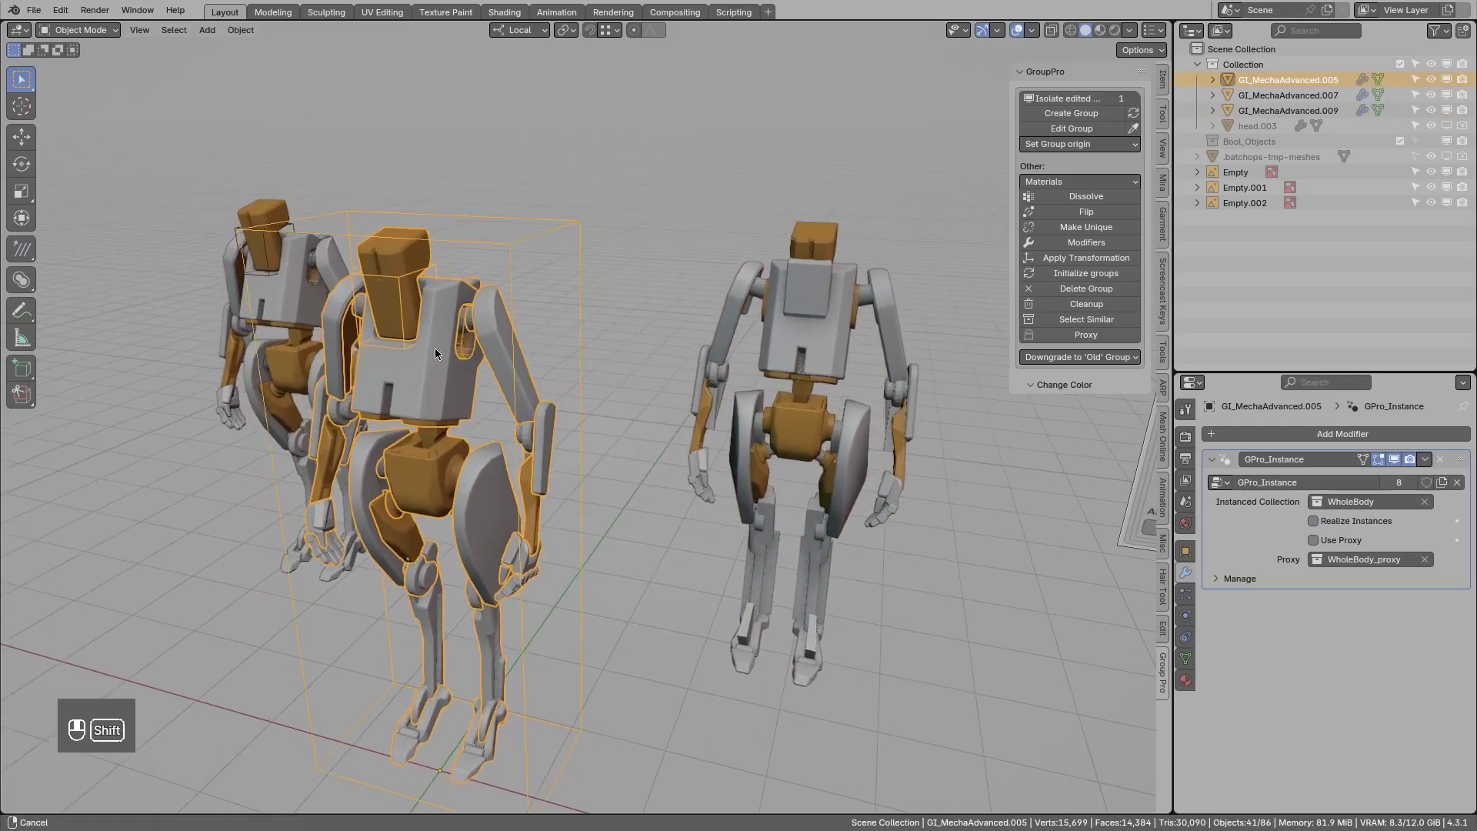
# Open the robot group for editing and frame the head.001 cutter box.
pyautogui.moveTo(449, 350); pyautogui.dragTo(436, 357)
pyautogui.press('ctrl+x')
pyautogui.press('ctrl+x')
pyautogui.press('ctrl+x')
pyautogui.middleClick(424, 325)
pyautogui.press('KP_Decimal')
pyautogui.press('KP_3')
pyautogui.moveTo(428, 364); pyautogui.dragTo(581, 367)
pyautogui.moveTo(609, 394); pyautogui.dragTo(619, 419)
# Move the head cutter on the robot's back and close the group.
pyautogui.press('g')
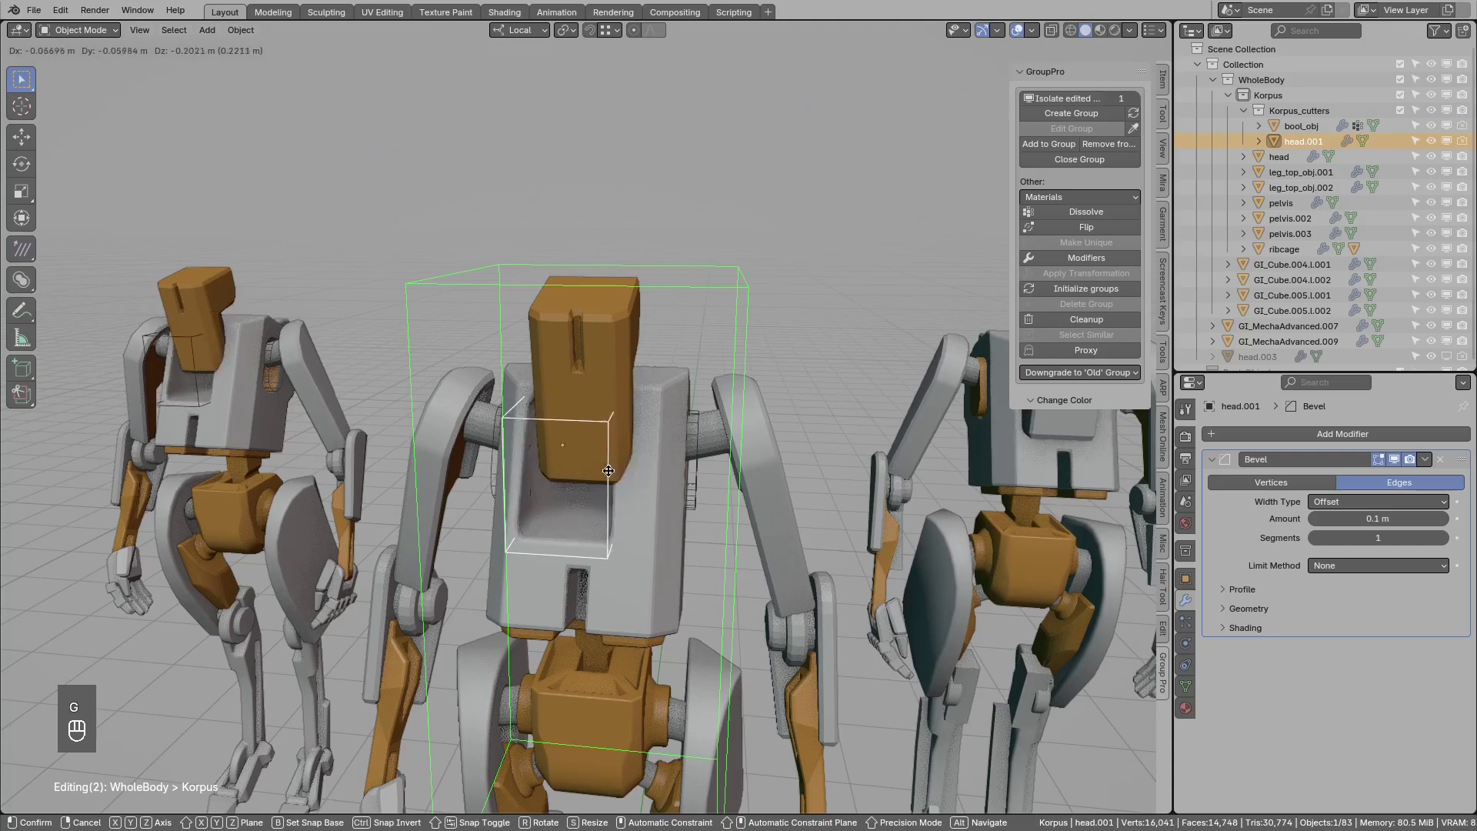
pyautogui.moveTo(674, 437); pyautogui.dragTo(544, 435)
pyautogui.press('g')
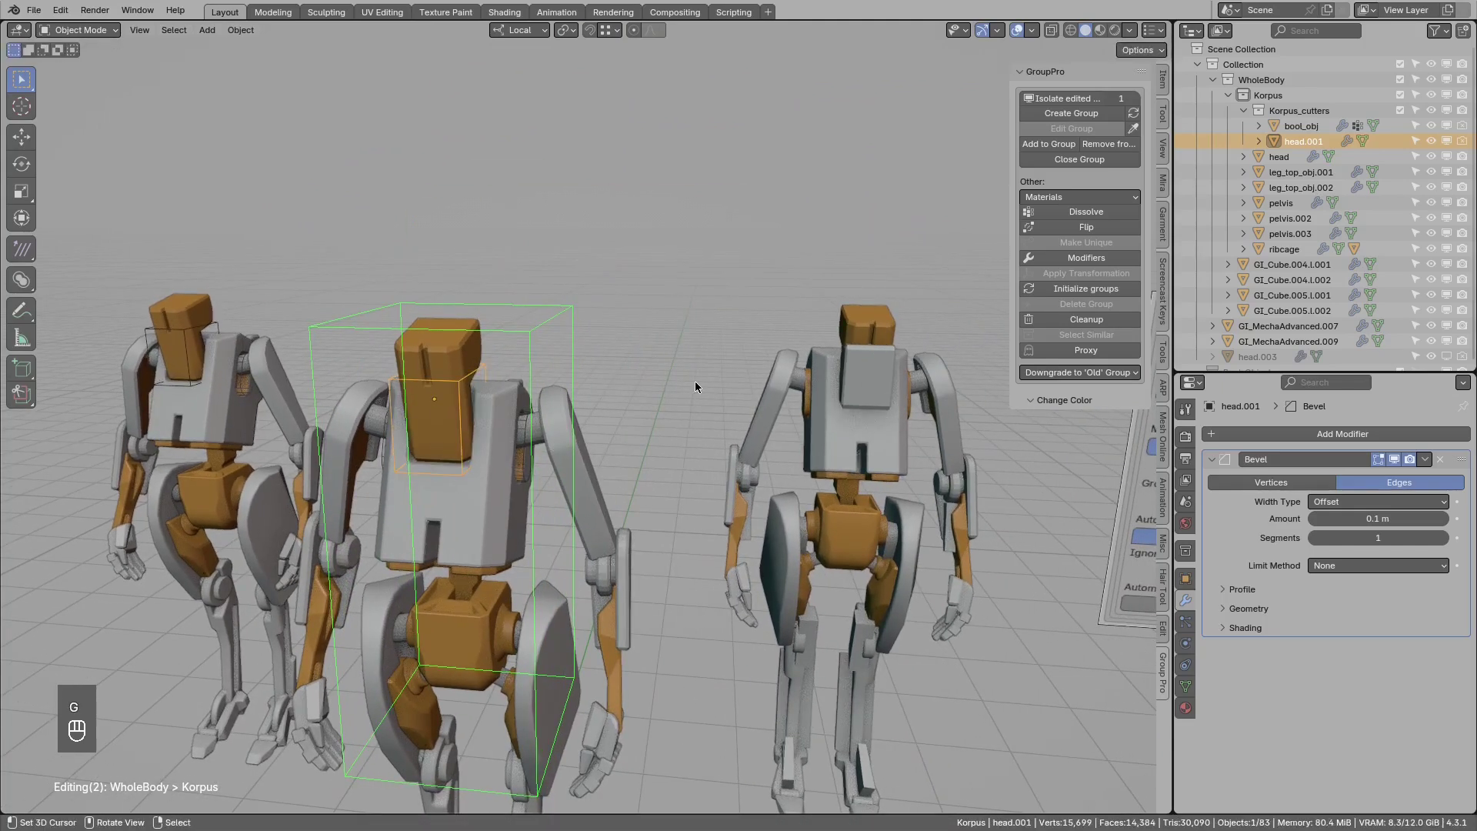
pyautogui.press('ctrl+x')
# Bring up Manage 'Realize instance' ignored objects on GI_MechaAdvanced.005.
pyautogui.moveTo(602, 378); pyautogui.dragTo(558, 271)
pyautogui.moveTo(582, 305); pyautogui.dragTo(577, 336)
pyautogui.press('ctrl+x')
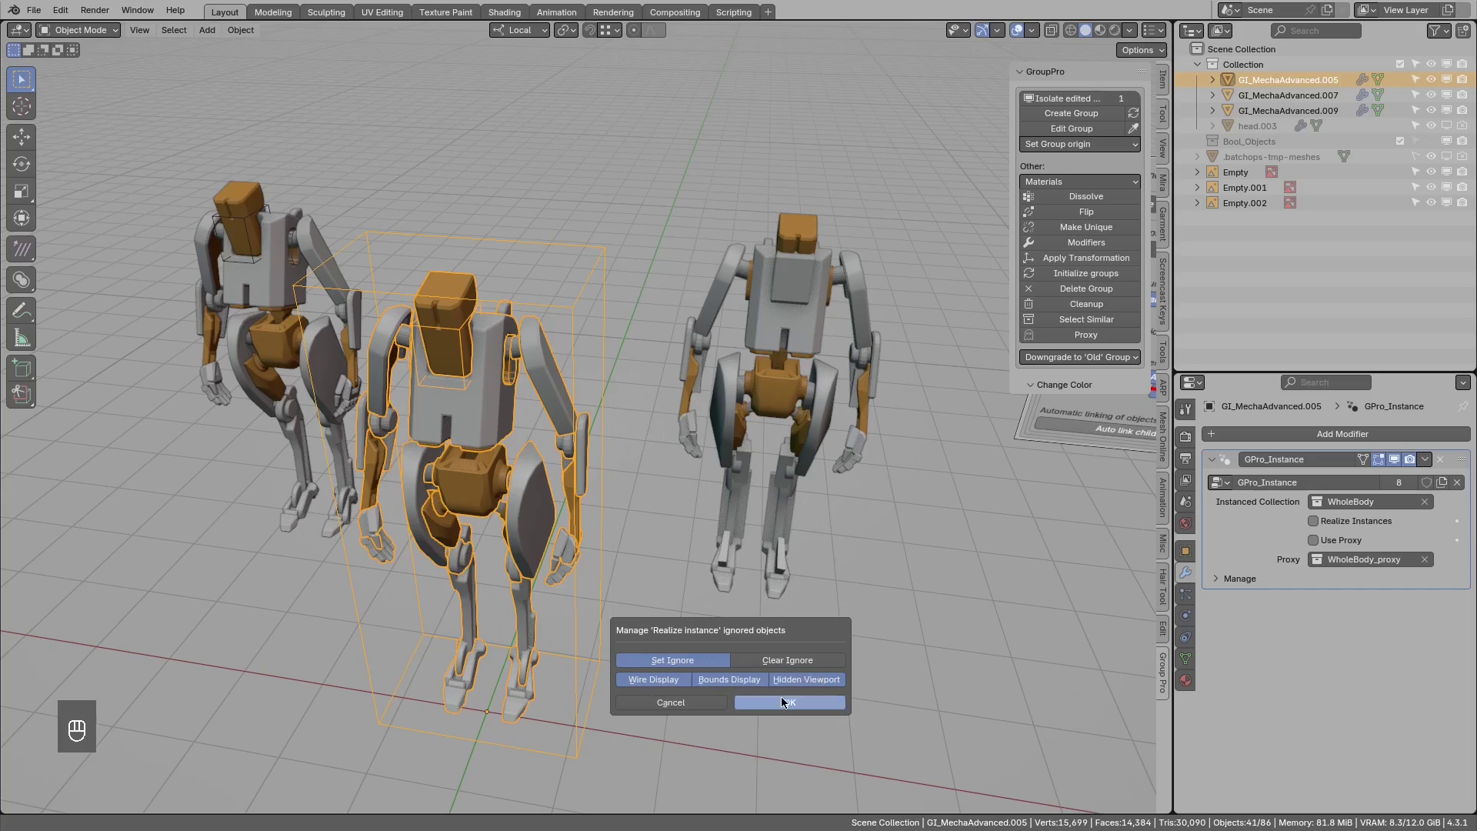
# Choose Set Ignore and confirm, so head.001 gets a GPro_IgnoreInstance modifier, then orbit the robots.
pyautogui.moveTo(574, 479); pyautogui.dragTo(635, 490)
pyautogui.moveTo(635, 490); pyautogui.dragTo(722, 406)
pyautogui.moveTo(722, 406); pyautogui.dragTo(642, 402)
pyautogui.moveTo(638, 397); pyautogui.dragTo(730, 393)
pyautogui.moveTo(747, 379); pyautogui.dragTo(696, 344)
pyautogui.middleClick(773, 369)
pyautogui.moveTo(536, 363); pyautogui.dragTo(709, 372)
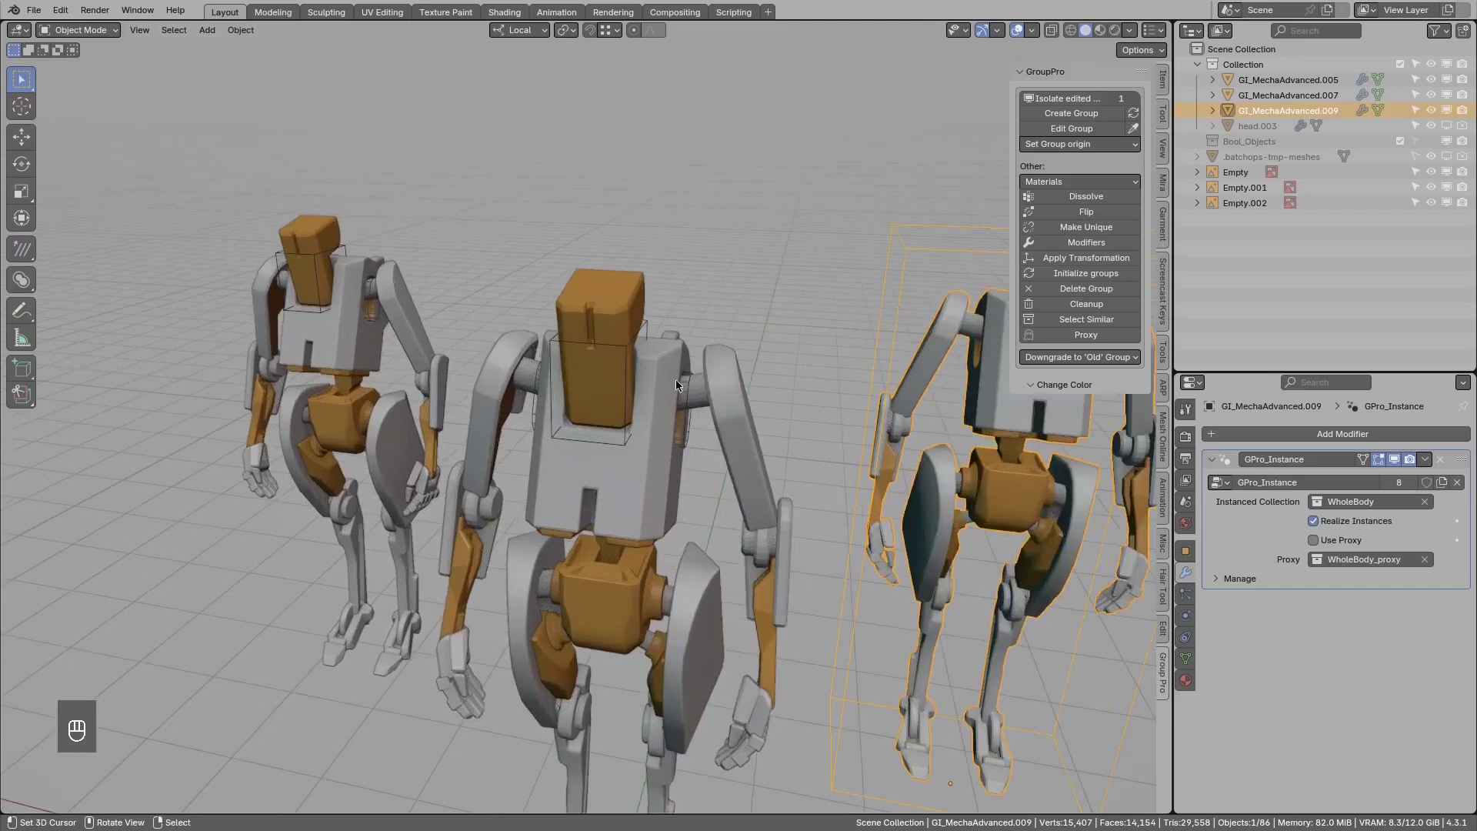
pyautogui.middleClick(659, 391)
# Edit the Korpus group, select head.001 and confirm its Ignore on 'Realize Instance' option stays on.
pyautogui.press('ctrl+x')
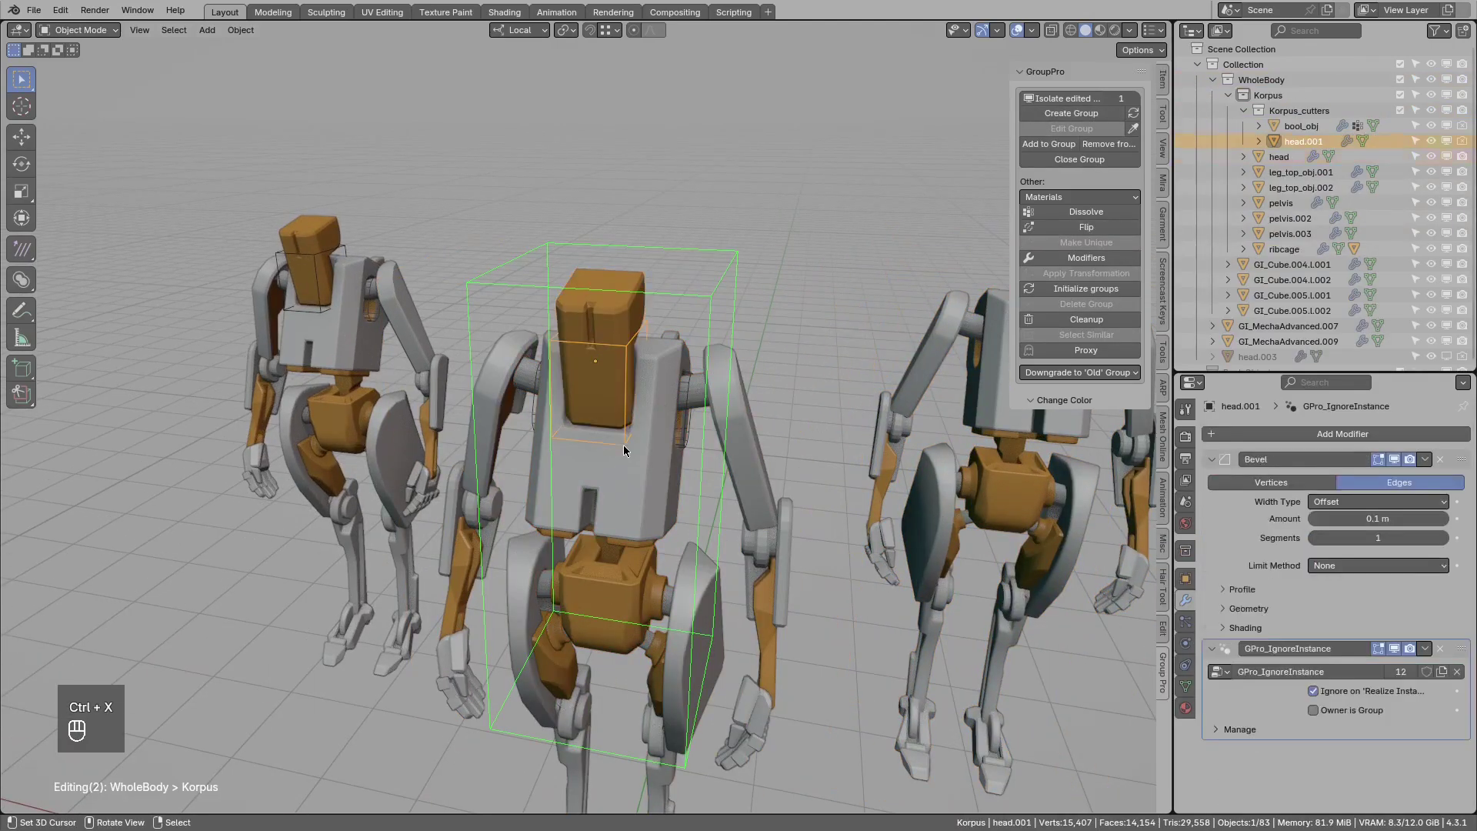
pyautogui.moveTo(620, 401); pyautogui.dragTo(579, 446)
pyautogui.moveTo(579, 449); pyautogui.dragTo(631, 415)
pyautogui.moveTo(606, 439); pyautogui.dragTo(570, 438)
pyautogui.press('g')
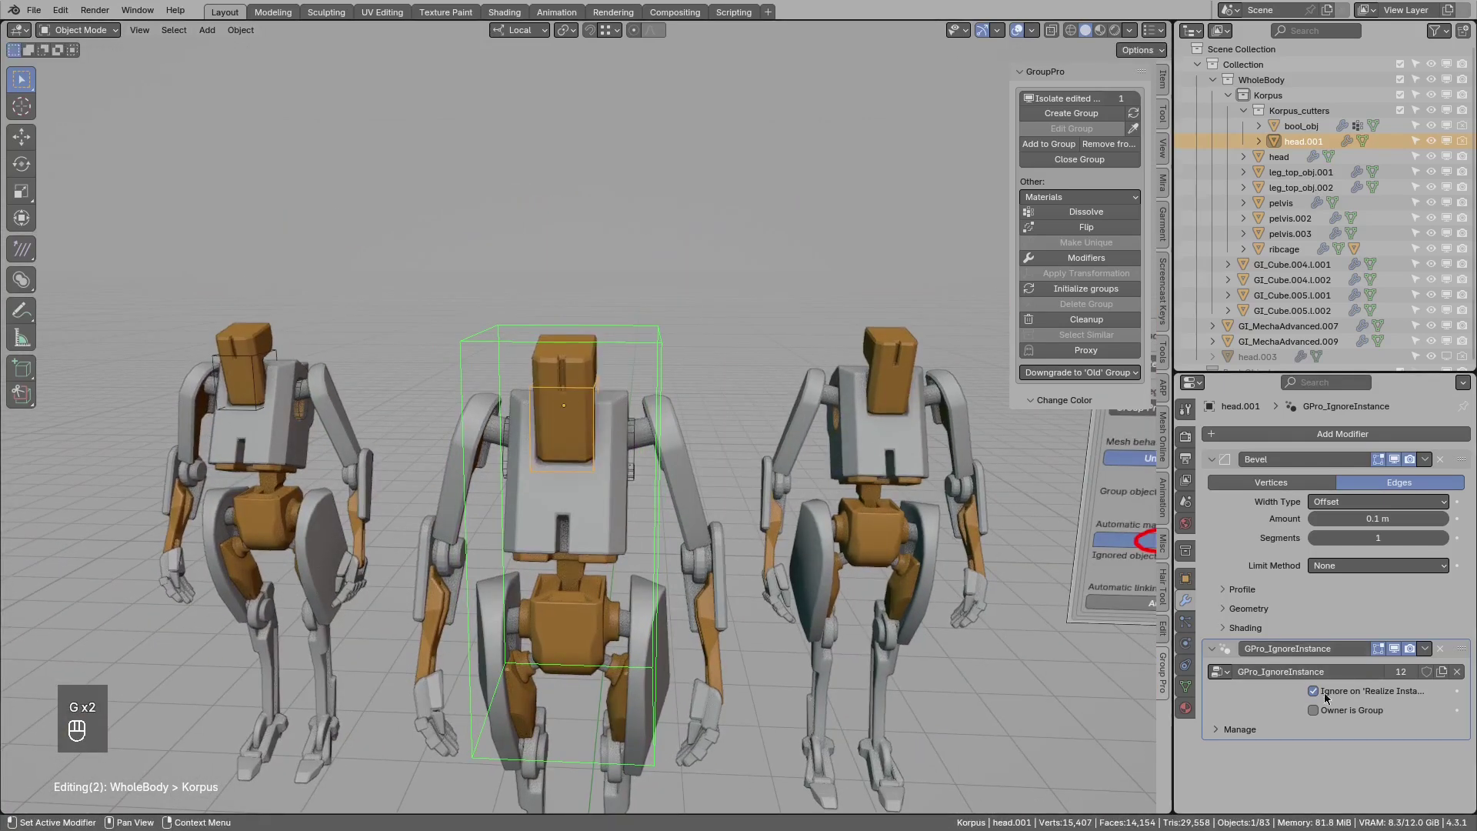
pyautogui.press('g')
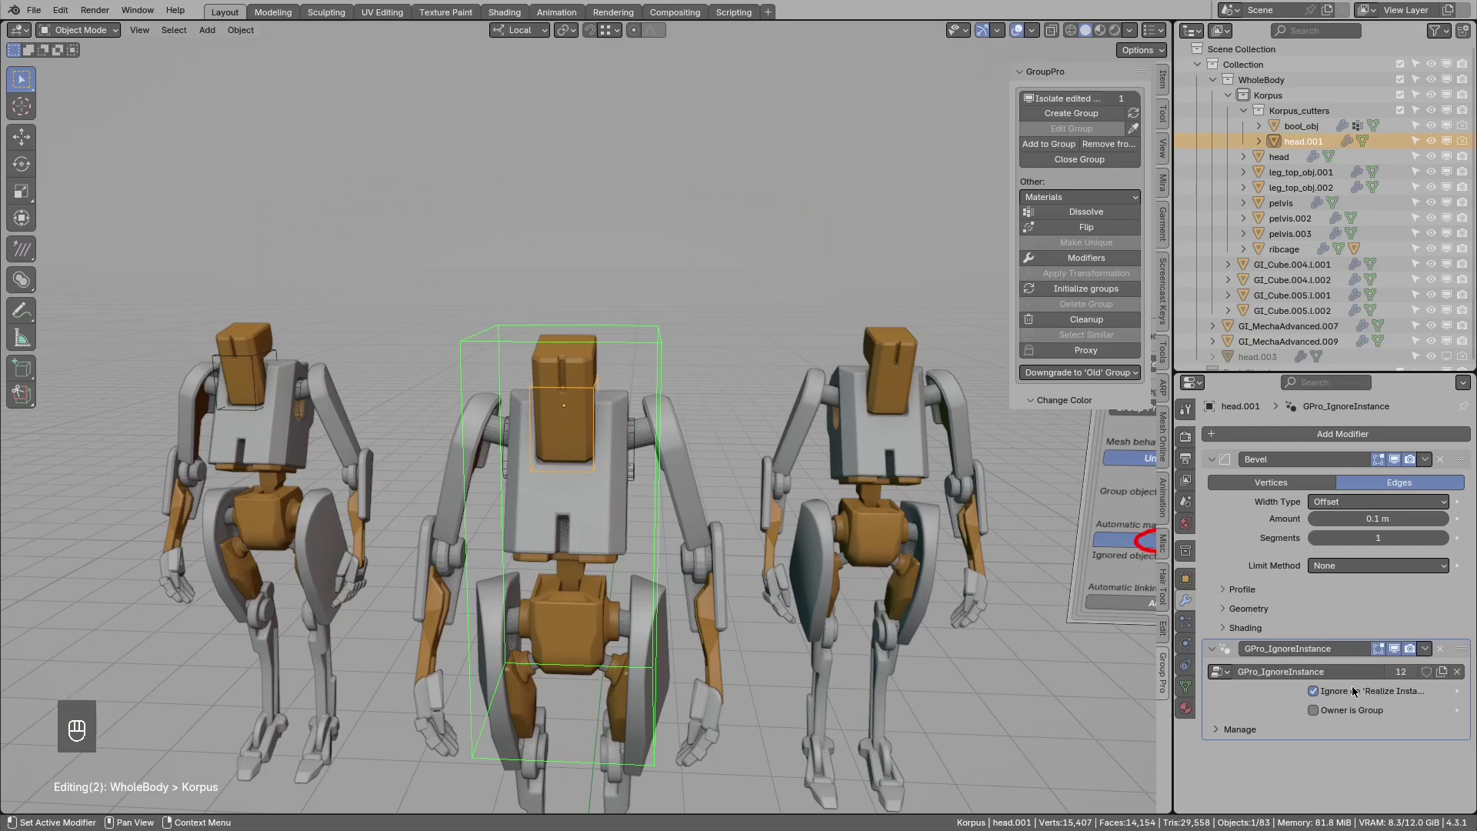
pyautogui.press('g')
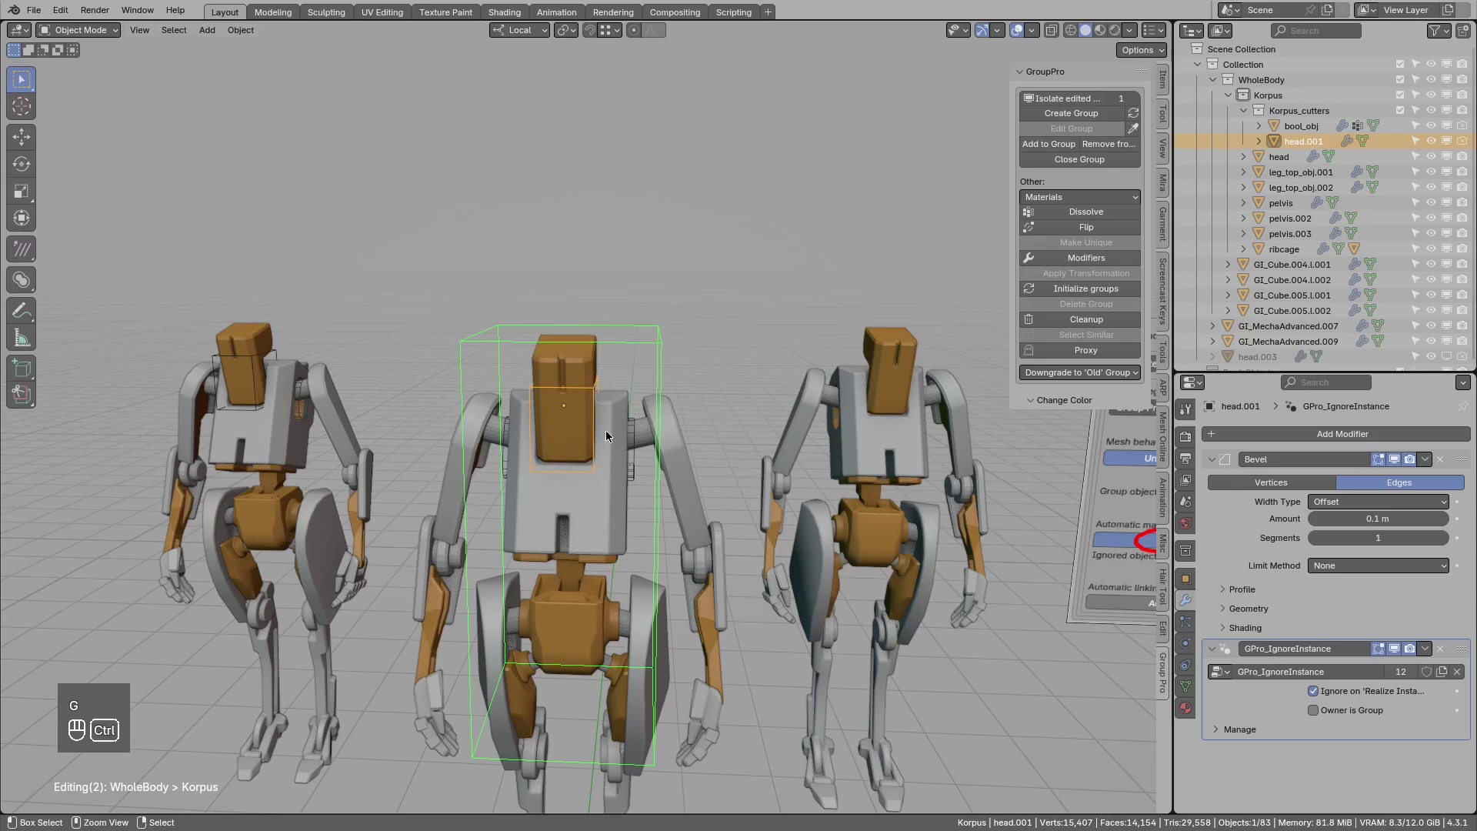
# Close the Korpus group with Ctrl+X and orbit to view the front robot instance.
pyautogui.press('ctrl+x')
pyautogui.press('ctrl+x')
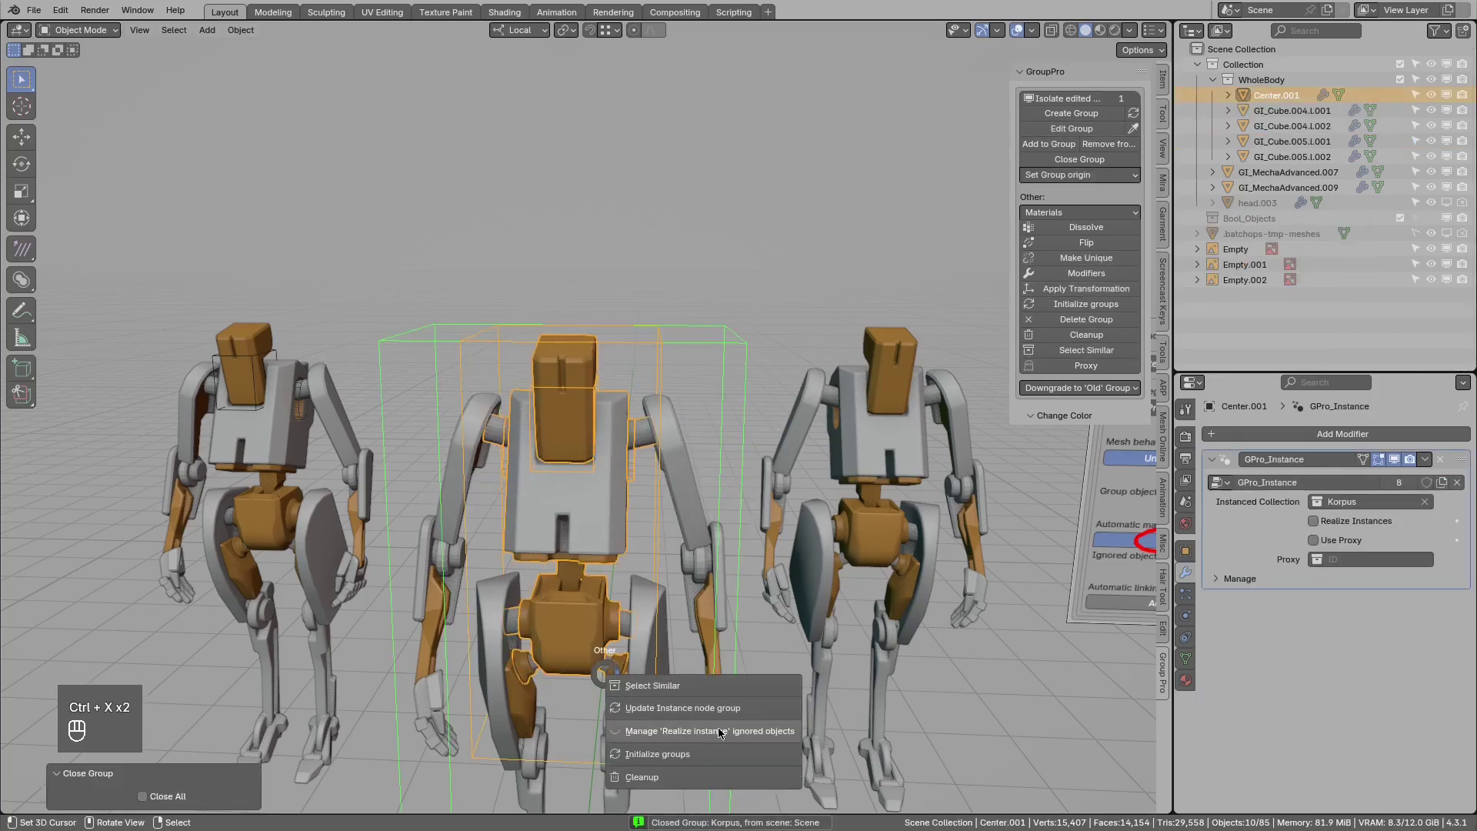
pyautogui.moveTo(794, 547); pyautogui.dragTo(525, 526)
pyautogui.moveTo(705, 494); pyautogui.dragTo(511, 461)
pyautogui.moveTo(756, 537); pyautogui.dragTo(563, 445)
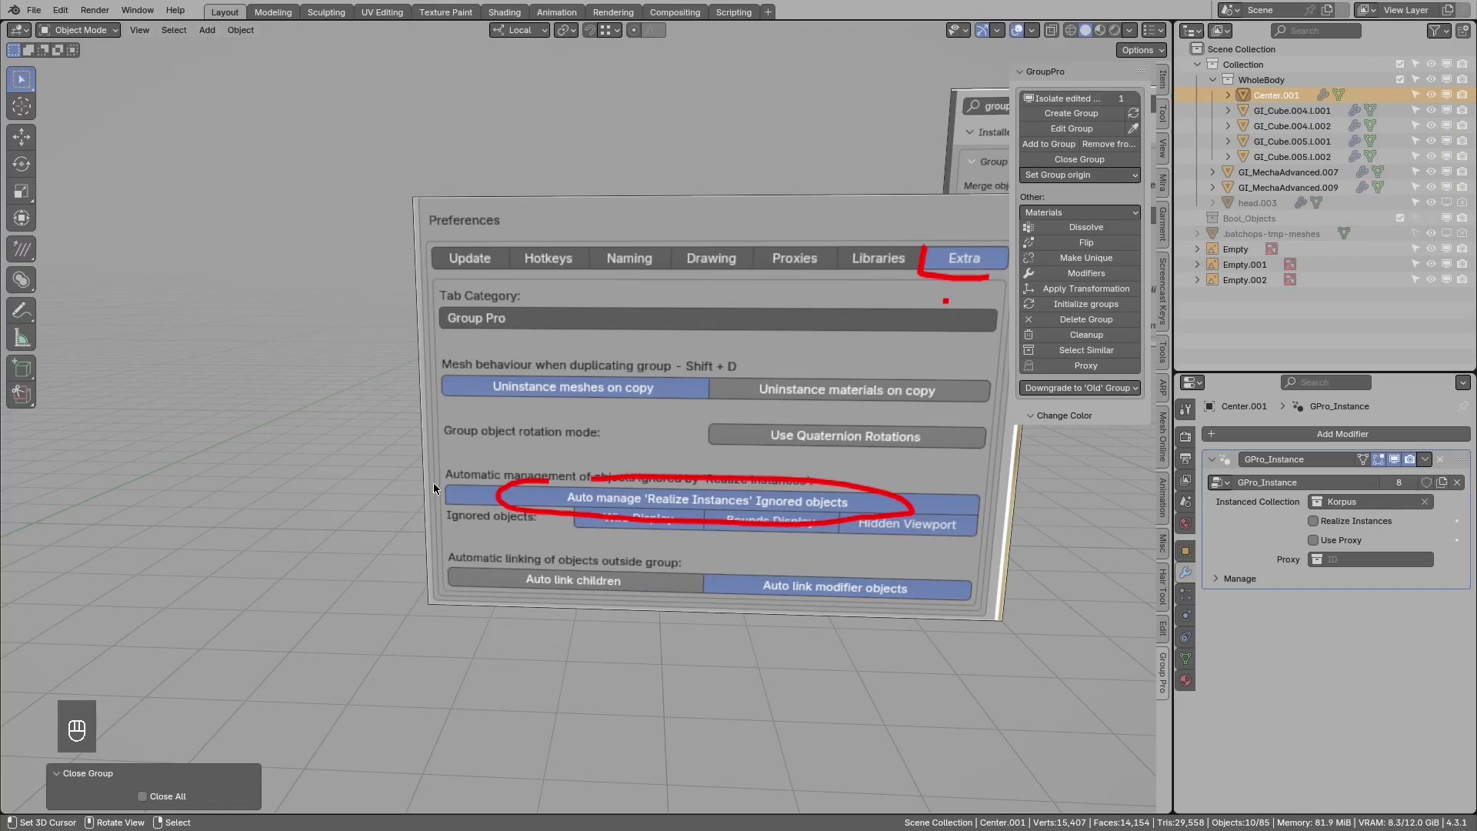
pyautogui.moveTo(339, 463); pyautogui.dragTo(634, 449)
pyautogui.middleClick(401, 428)
pyautogui.middleClick(538, 399)
pyautogui.moveTo(508, 395); pyautogui.dragTo(559, 407)
pyautogui.press('ctrl+x')
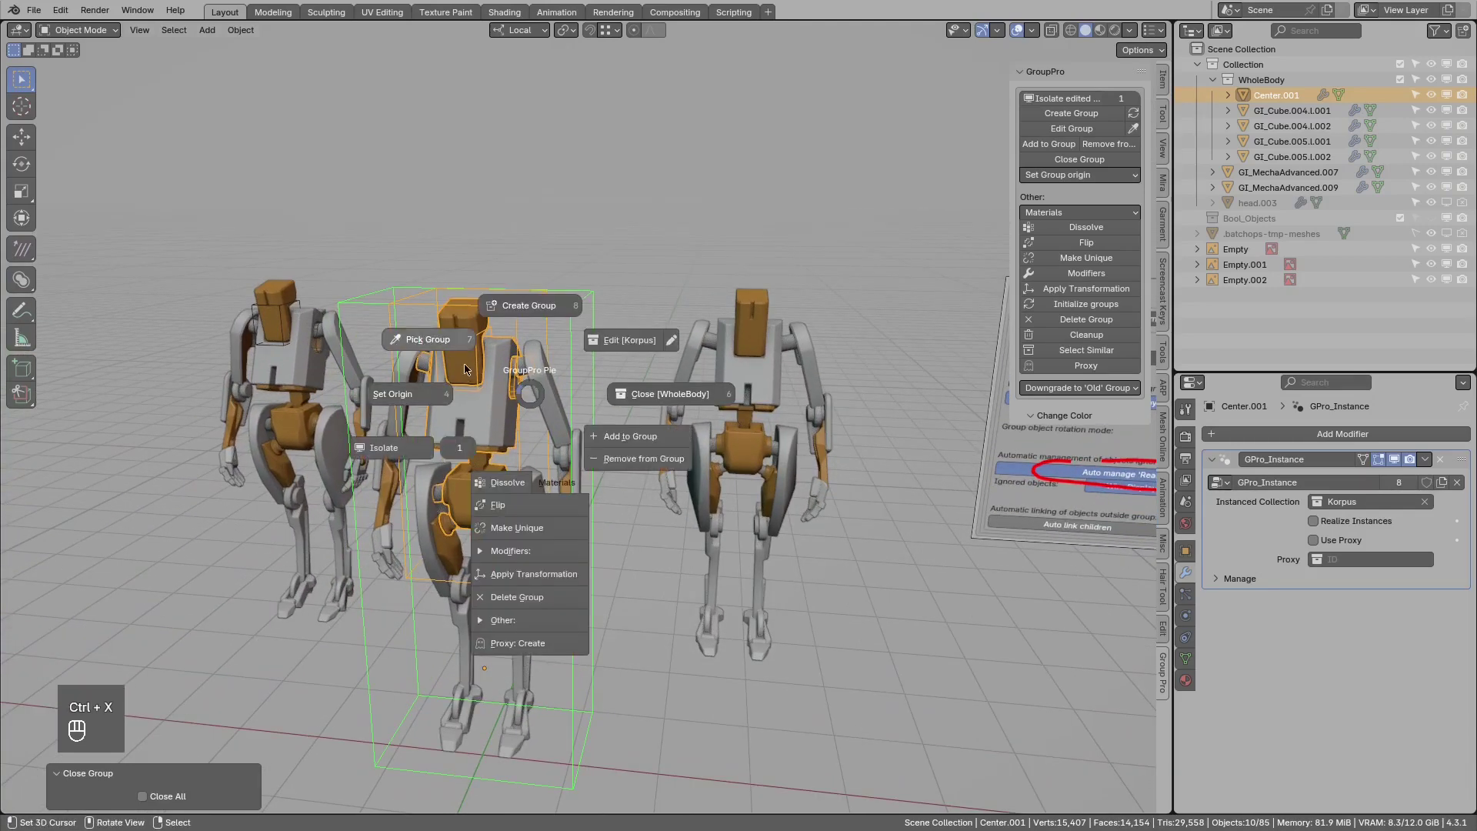
pyautogui.press('d')
pyautogui.press('d')
pyautogui.press('d')
pyautogui.press('d')
pyautogui.press('ctrl+x')
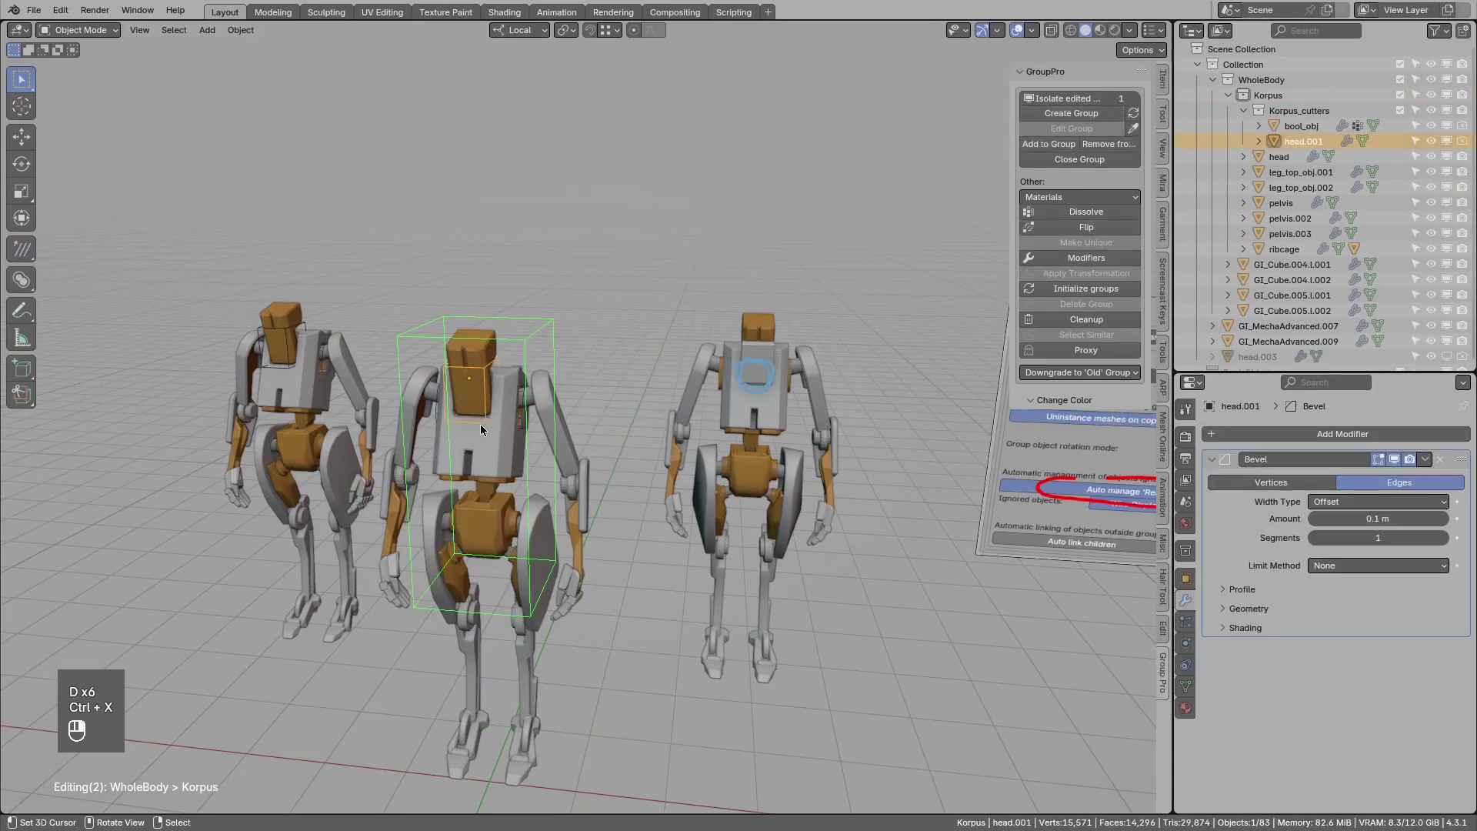
pyautogui.press('g')
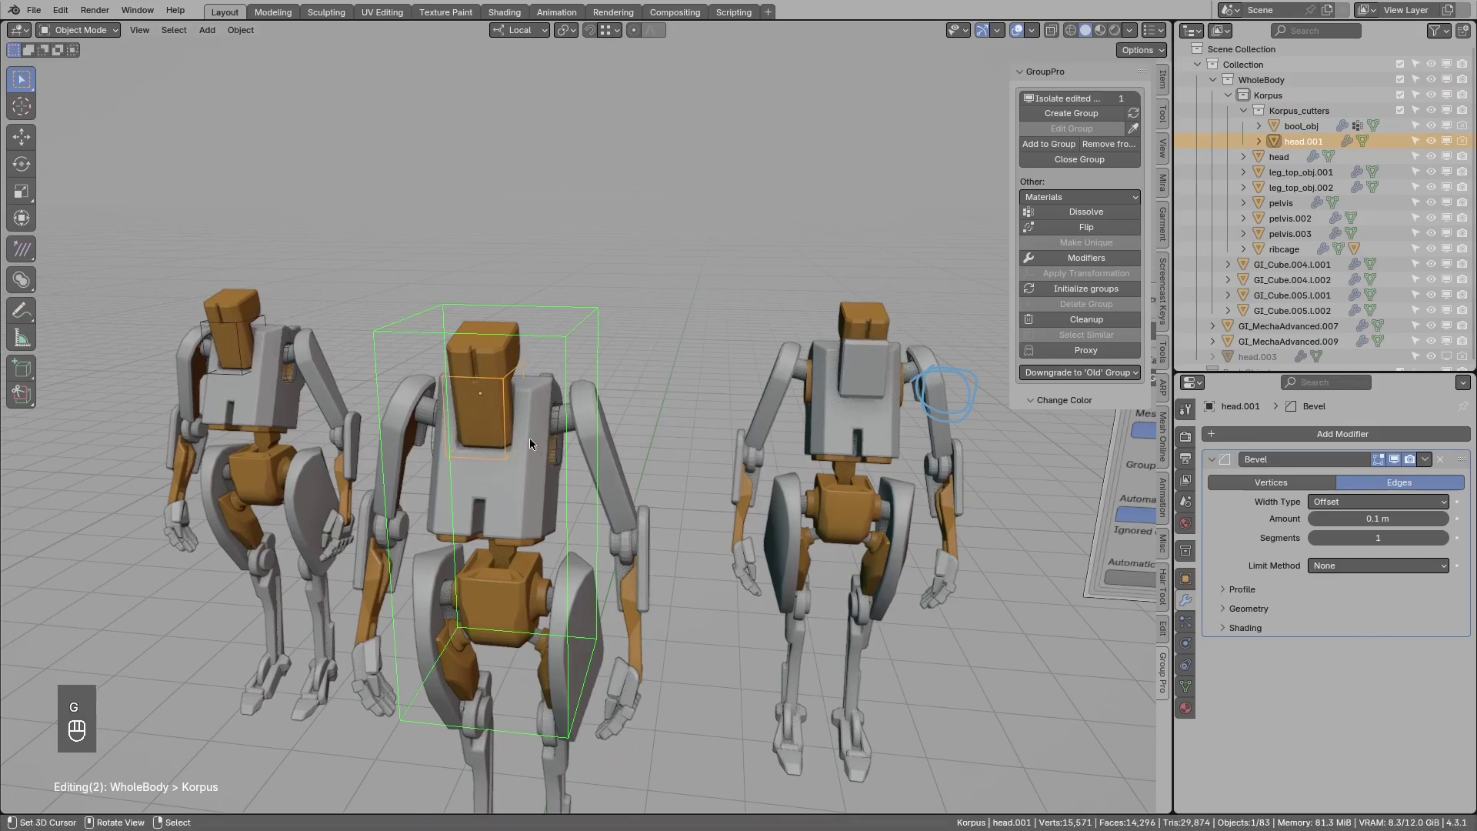
pyautogui.press('d')
pyautogui.click(946, 378)
pyautogui.press('d')
pyautogui.press('d')
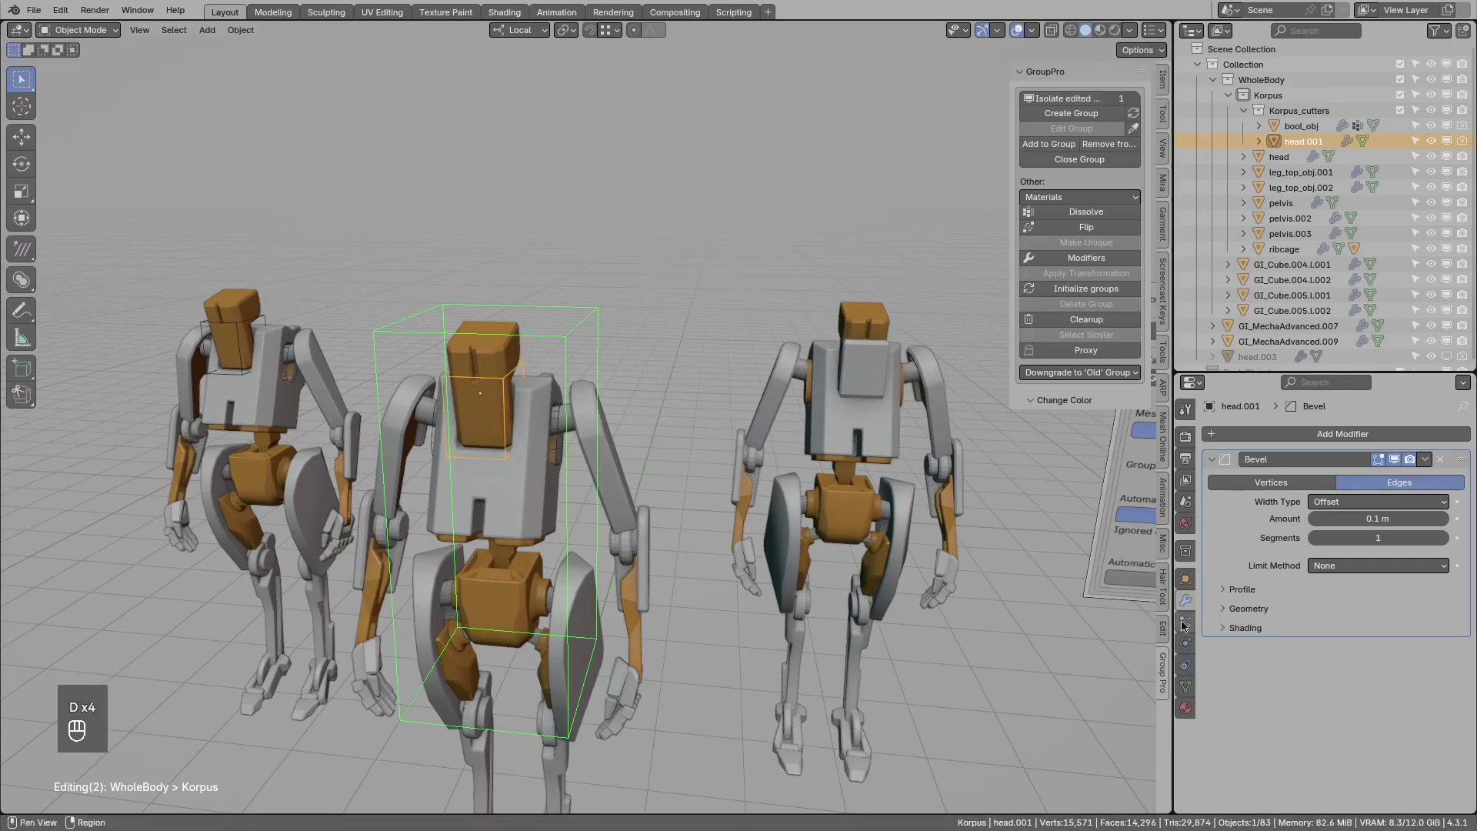
pyautogui.press('ctrl+x')
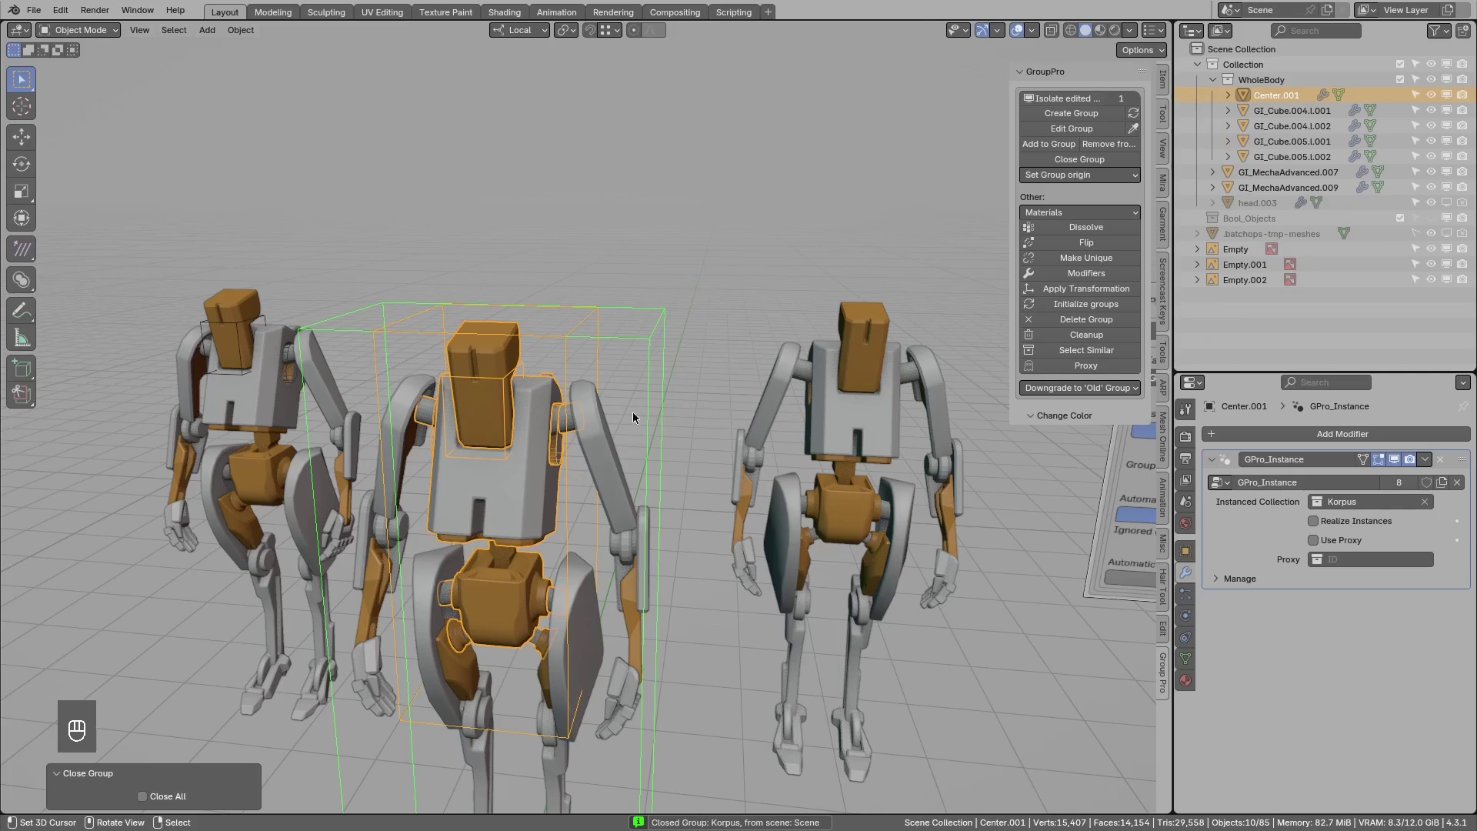
pyautogui.click(526, 421)
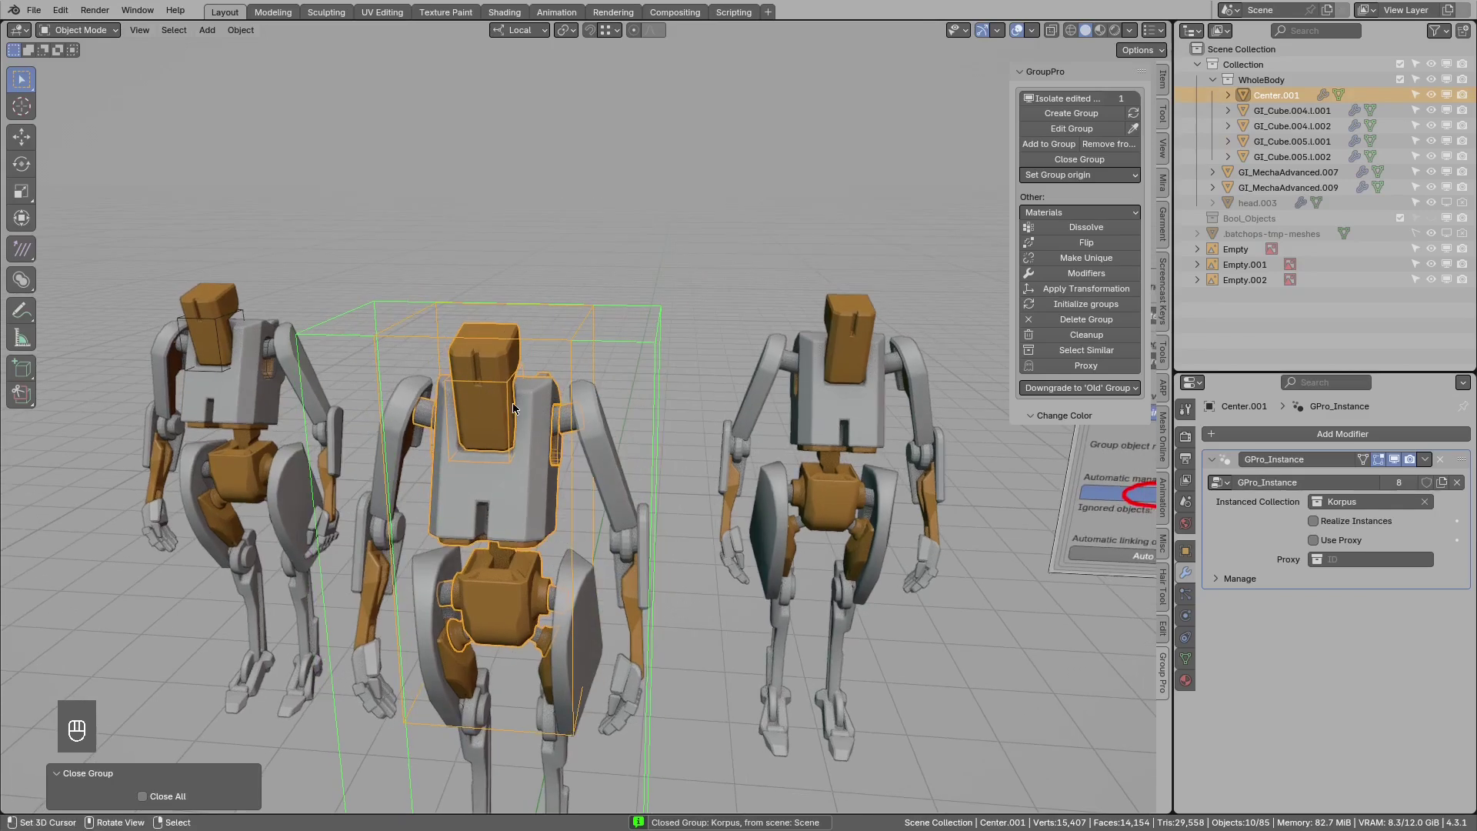